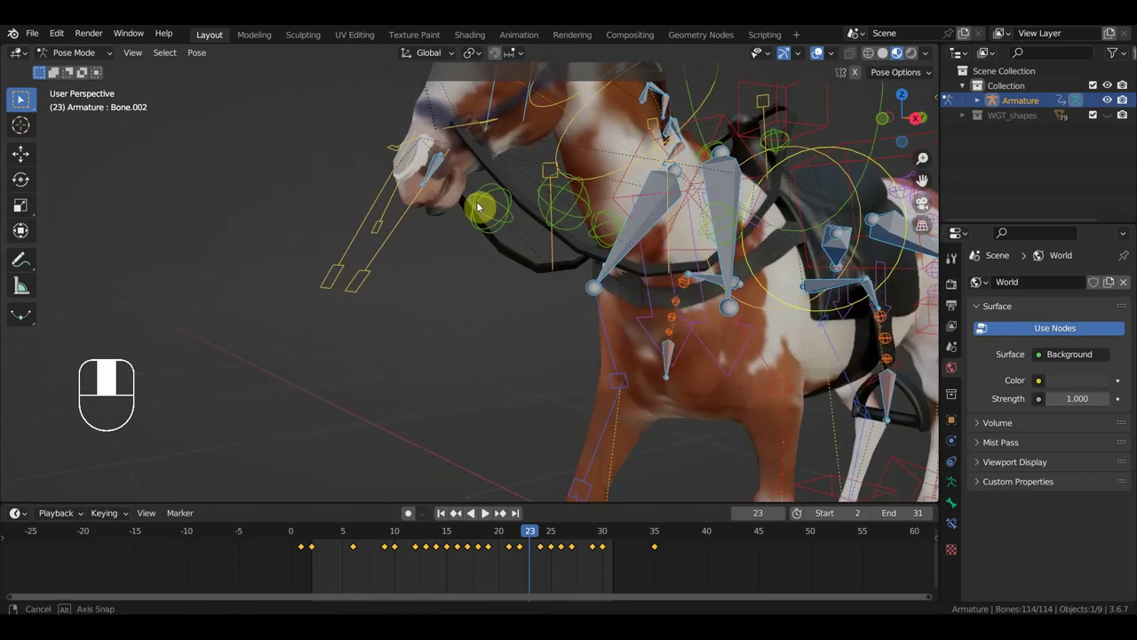
# Rotate the rein bones and rein control near the horse's mouth slightly at frame 23.
pyautogui.click(413, 217)
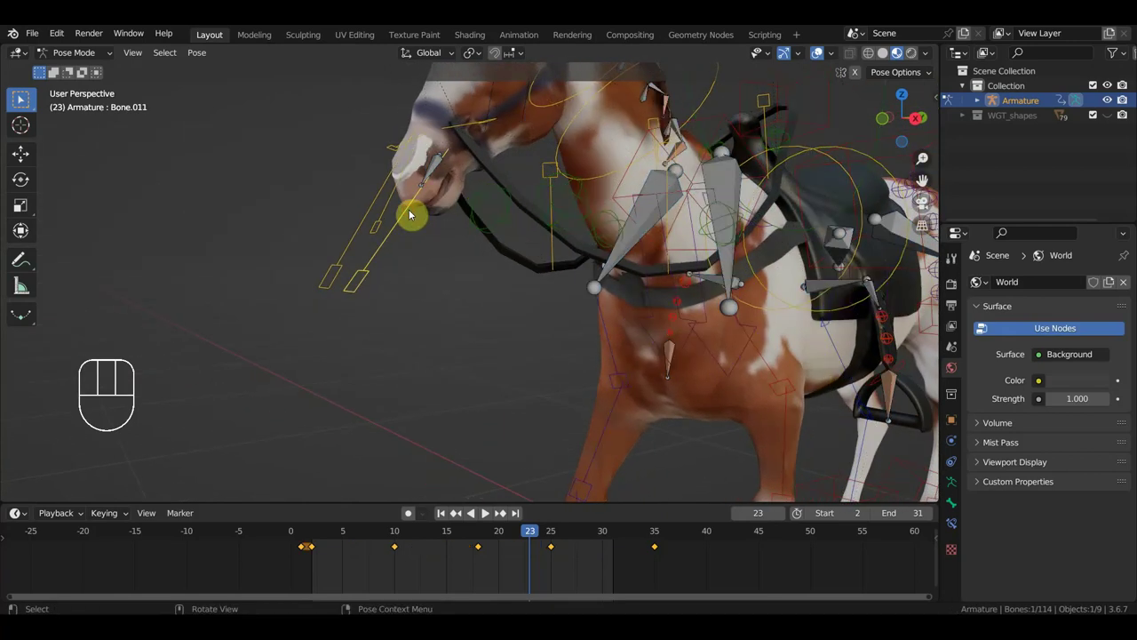
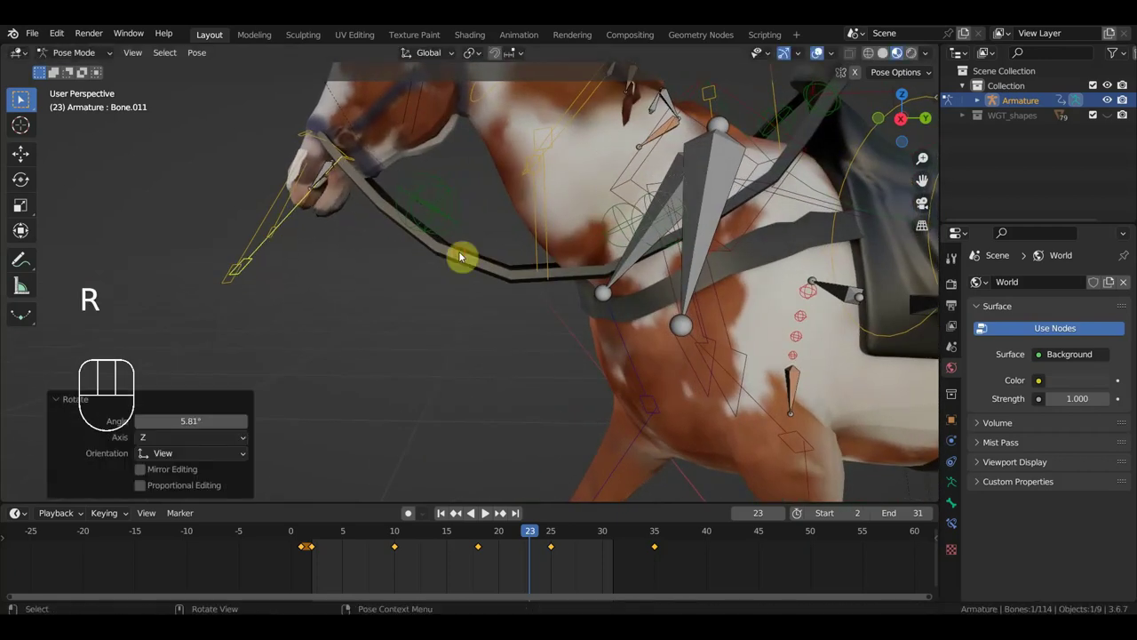
pyautogui.press('ctrl+z')
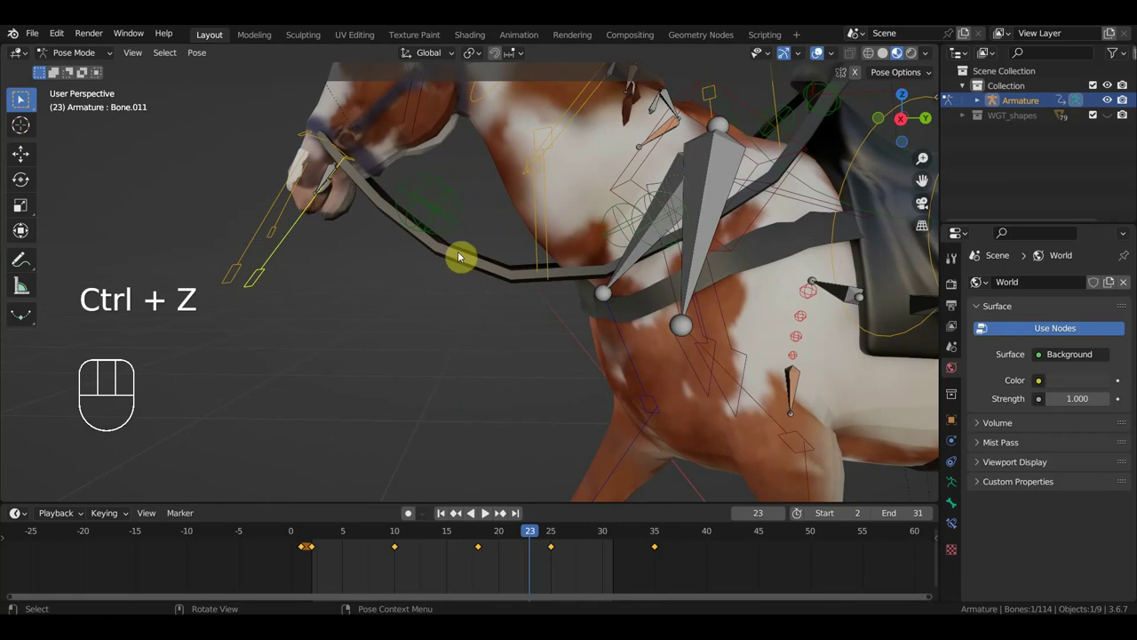
pyautogui.click(294, 212)
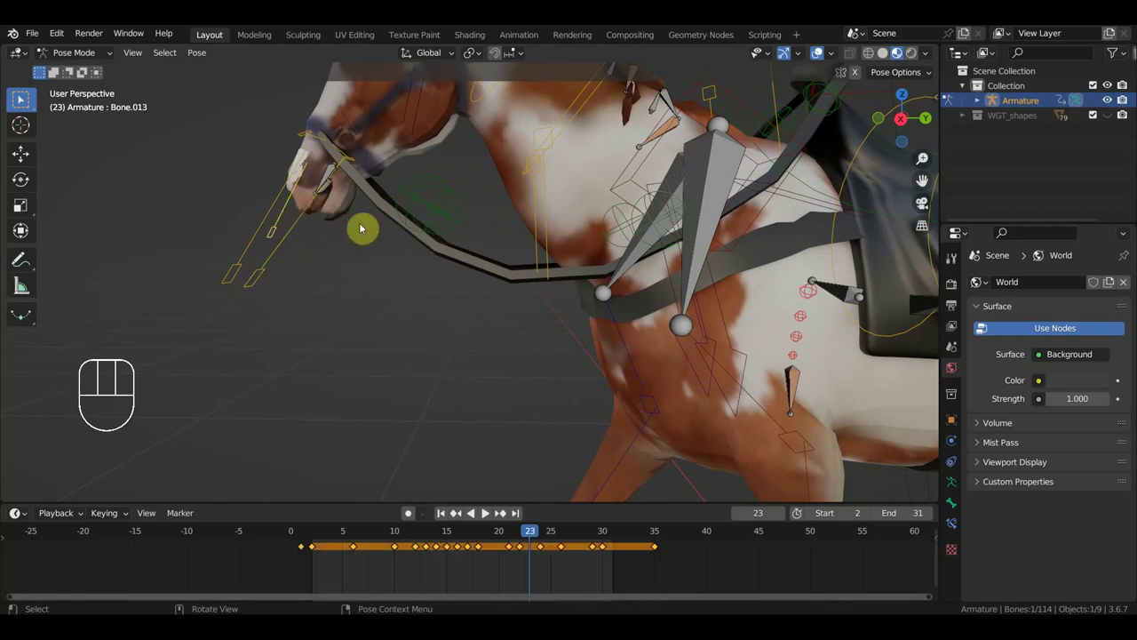
pyautogui.press('r')
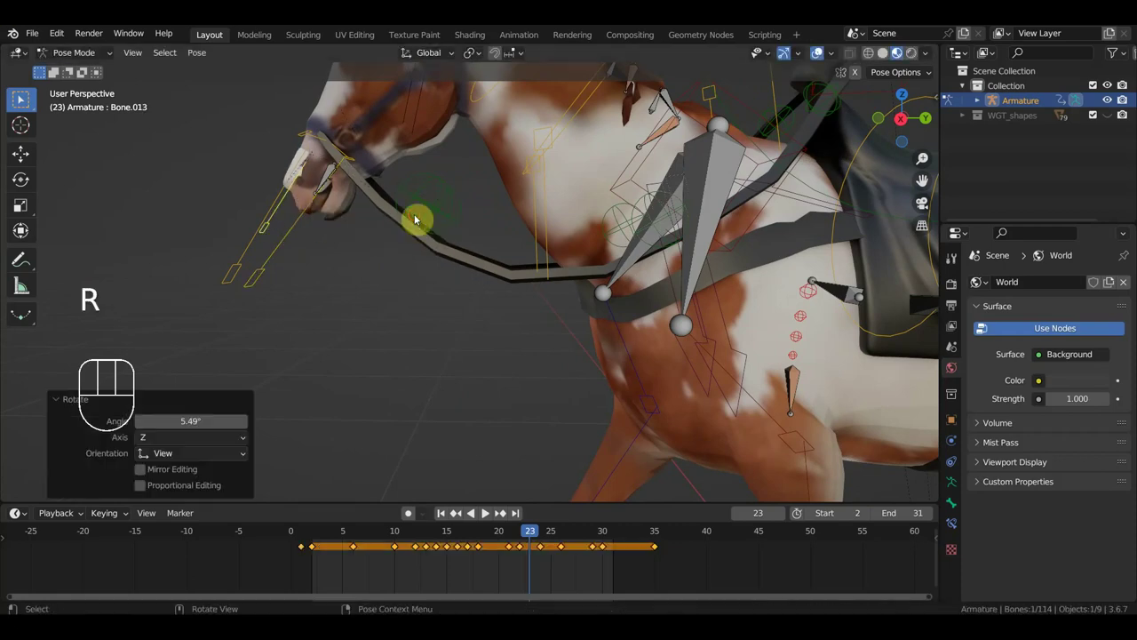
pyautogui.press('ctrl+z')
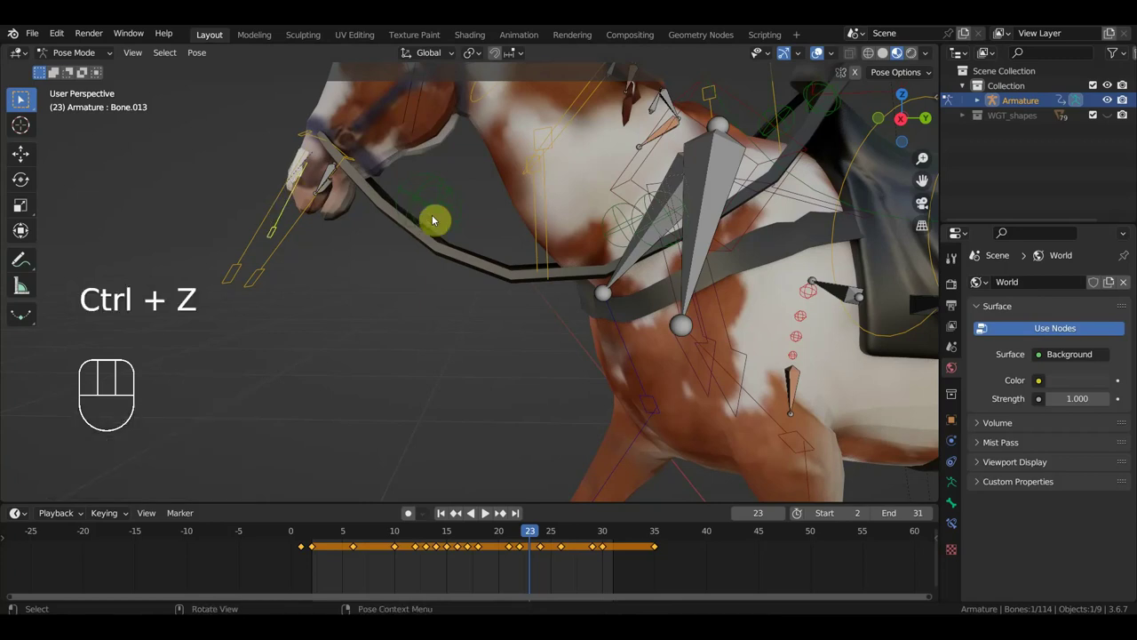
pyautogui.click(438, 221)
pyautogui.click(464, 205)
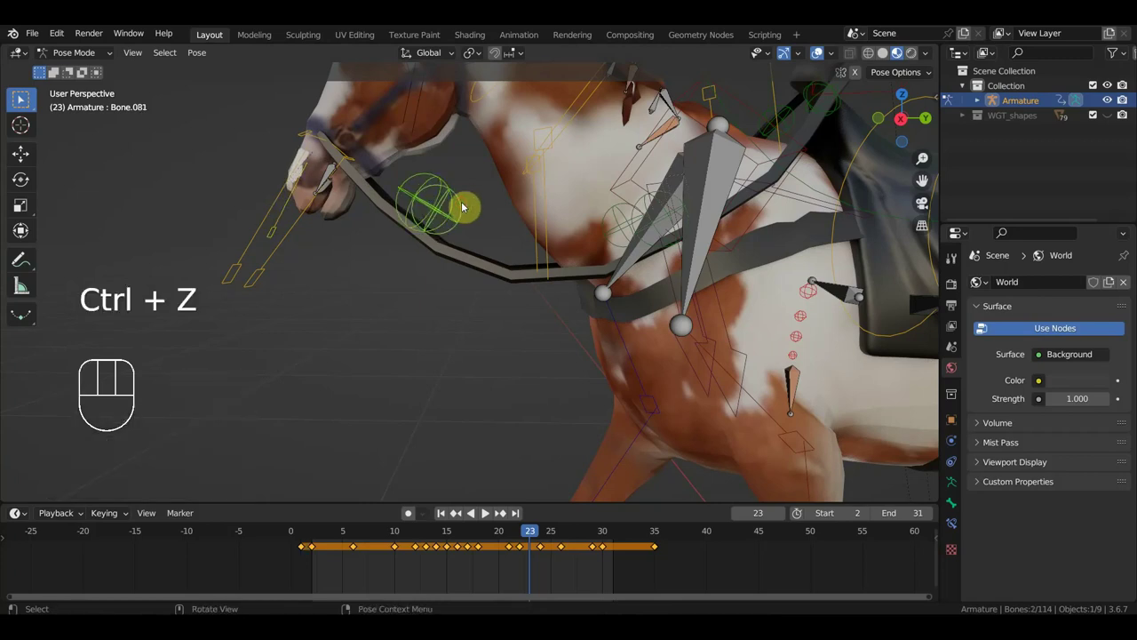
pyautogui.press('g')
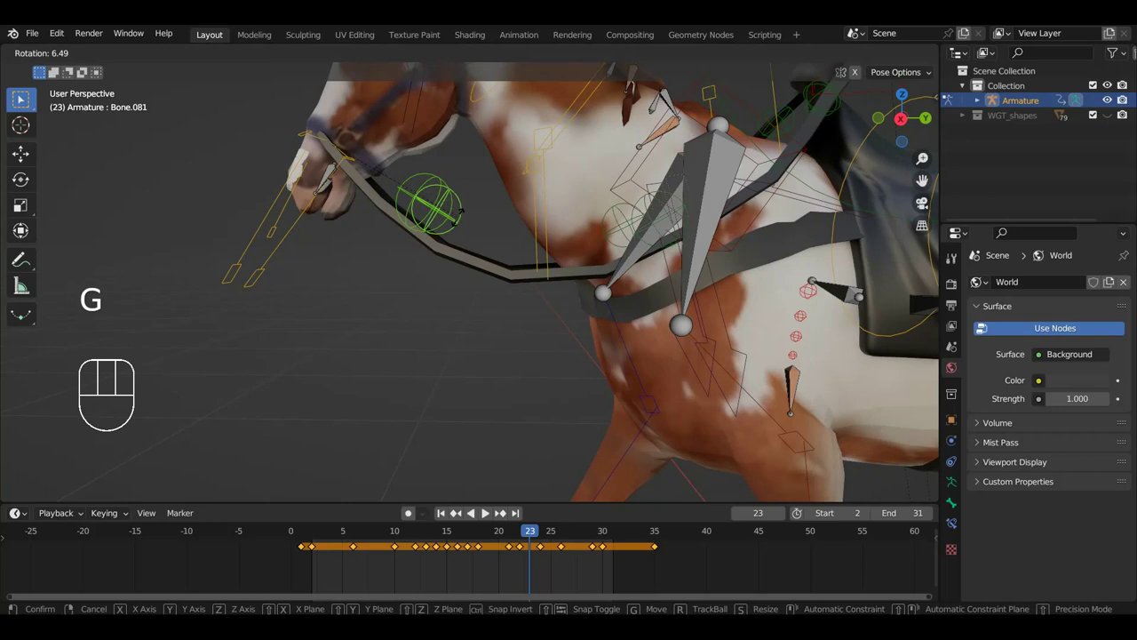
# Inspect the reins, return to the right side view and jump to frame 2.
pyautogui.middleClick(462, 211)
pyautogui.moveTo(399, 203); pyautogui.dragTo(400, 217)
pyautogui.click(400, 216)
pyautogui.moveTo(433, 224); pyautogui.dragTo(463, 239)
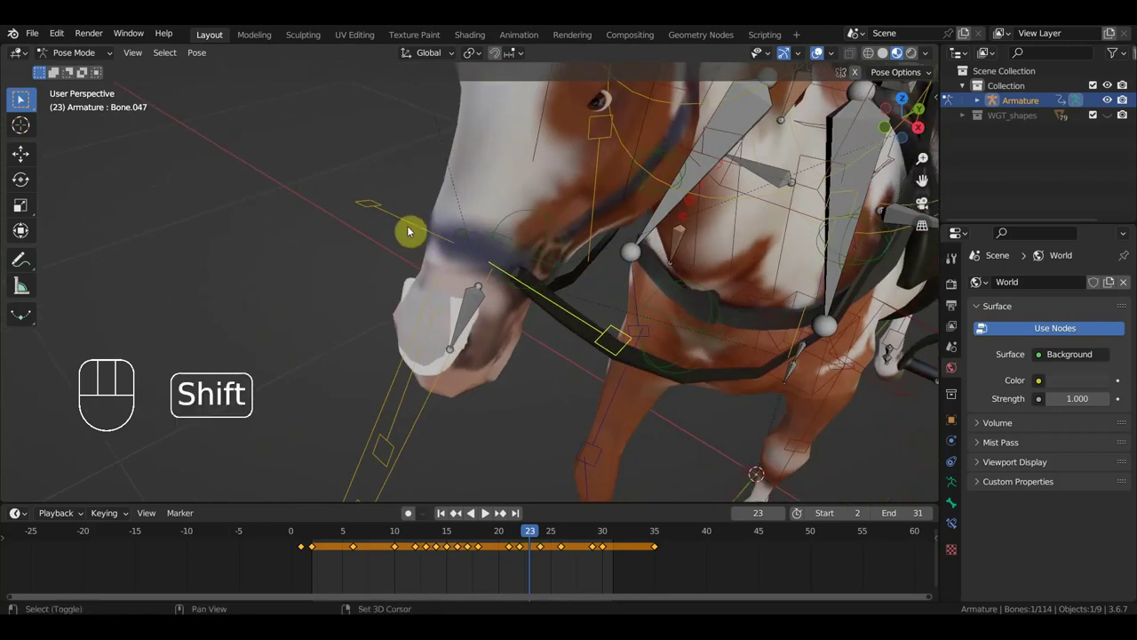
pyautogui.click(404, 225)
pyautogui.press('KP_3')
pyautogui.click(313, 533)
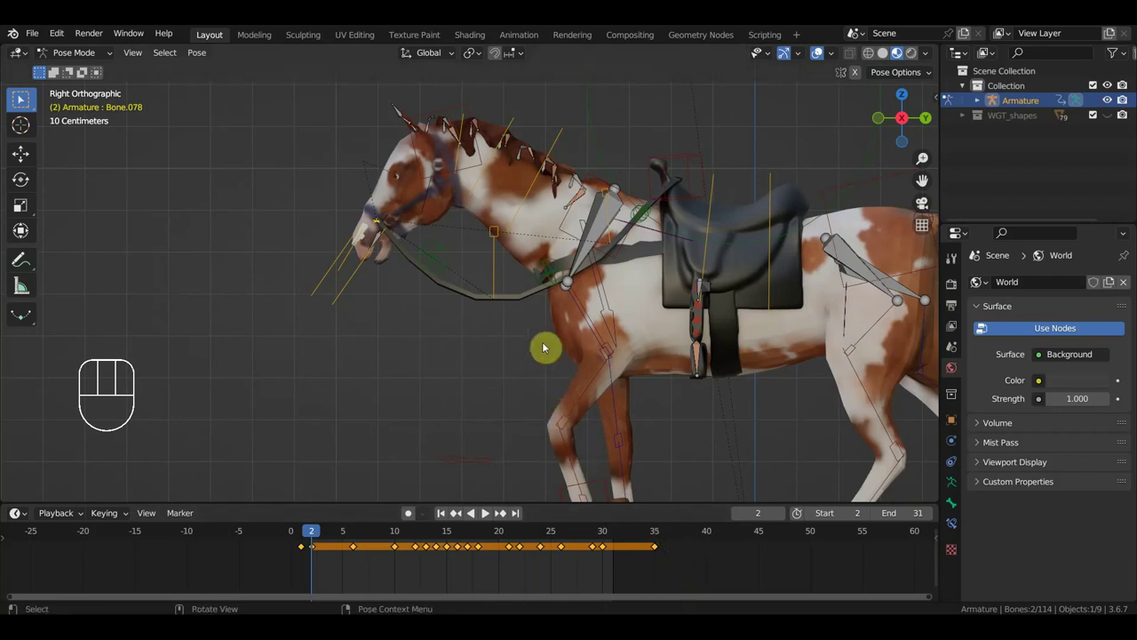
# Nudge the rein control bone back near the horse's head.
pyautogui.press('g')
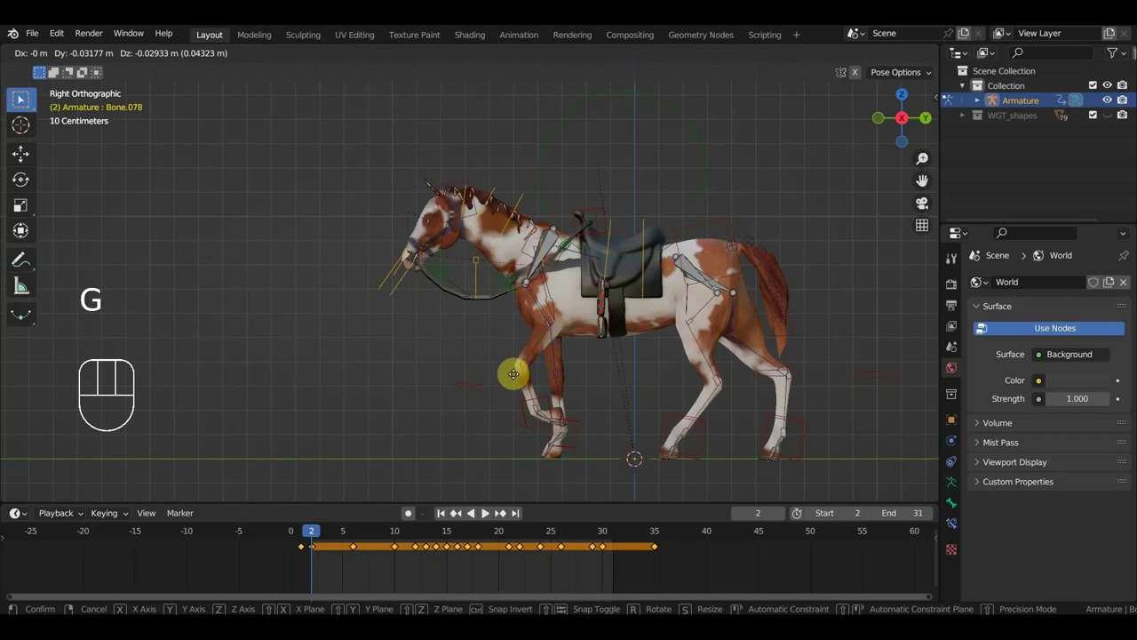
pyautogui.click(605, 217)
pyautogui.press('g')
pyautogui.moveTo(335, 333); pyautogui.dragTo(377, 333)
pyautogui.moveTo(435, 323); pyautogui.dragTo(311, 241)
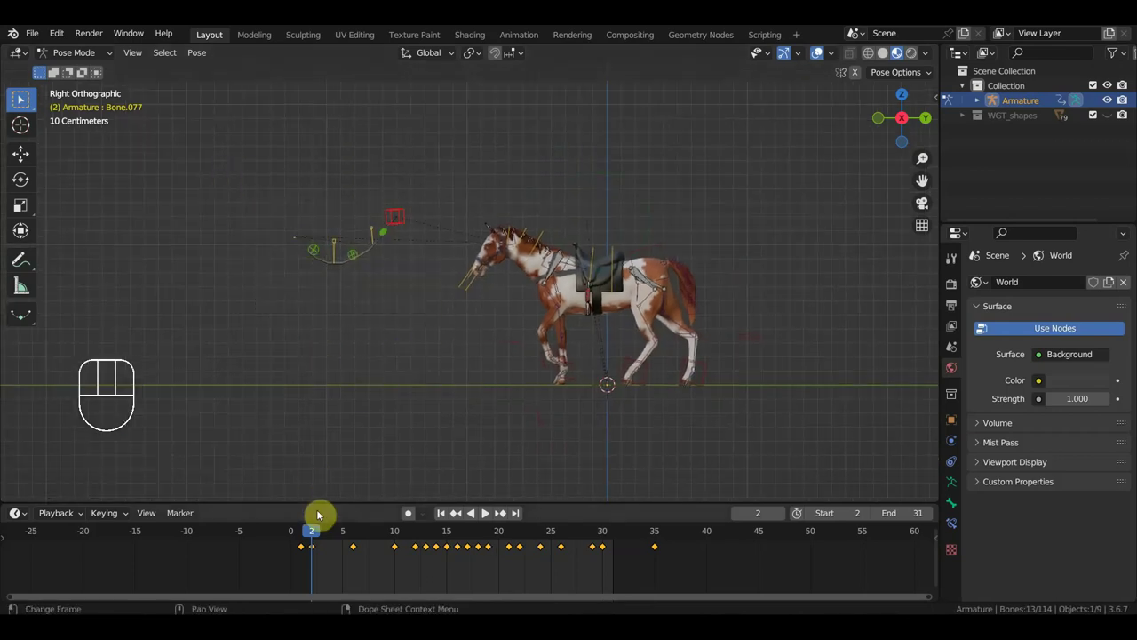
# Delete the reins' walk keyframes in the Timeline and start the range at frame 1.
pyautogui.moveTo(700, 578); pyautogui.dragTo(327, 534)
pyautogui.press('Delete')
pyautogui.click(305, 555)
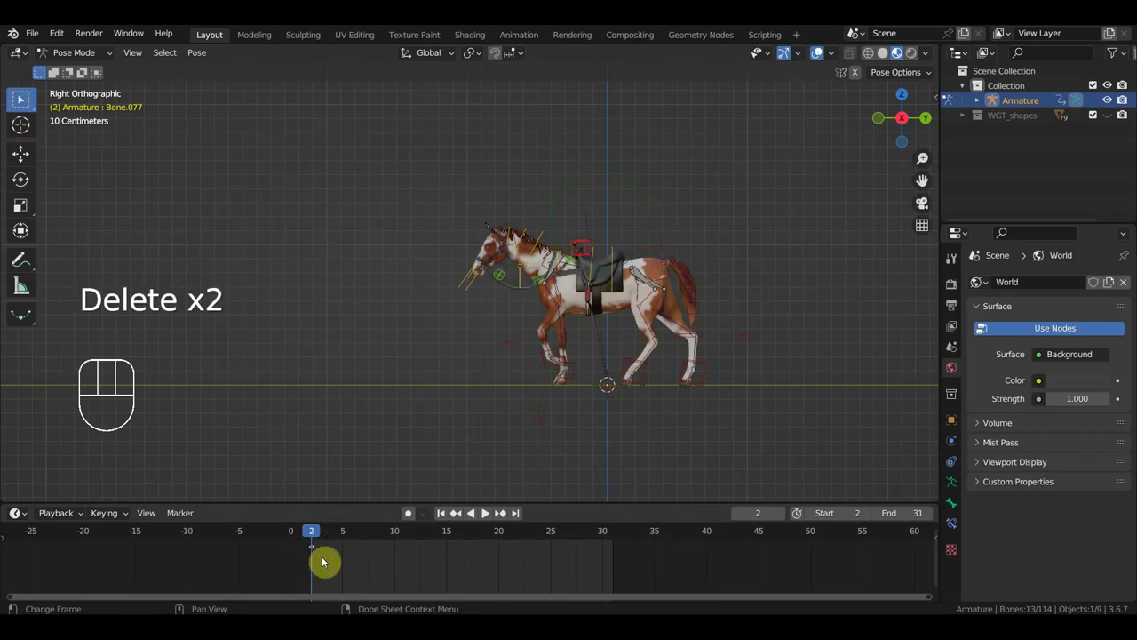
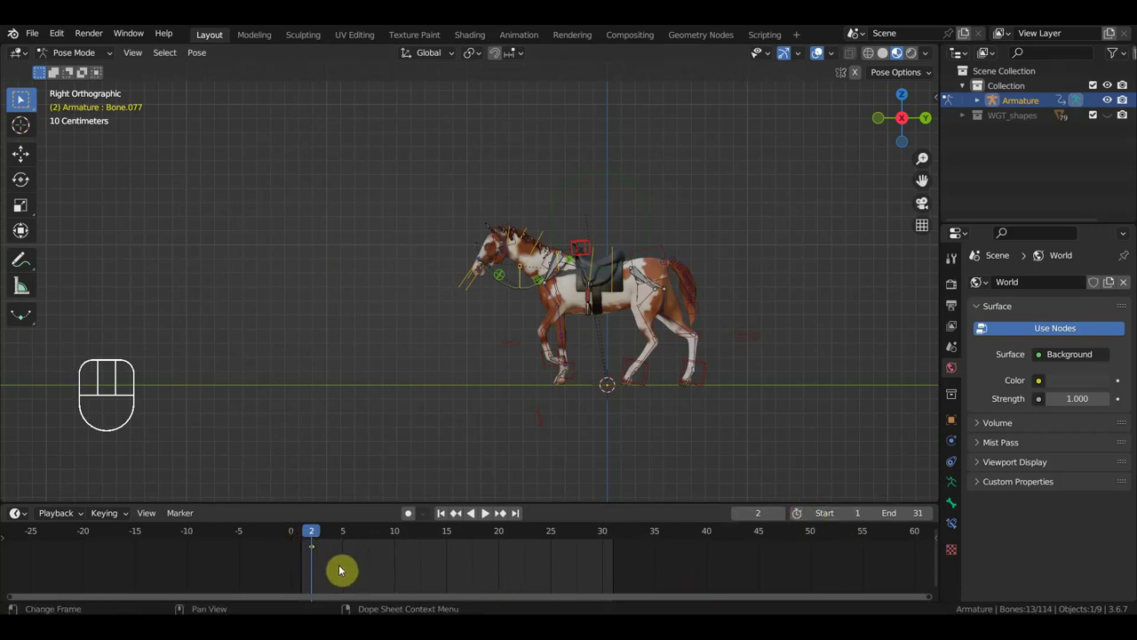
# Move the rein control out in front of the horse and key it at frame 1.
pyautogui.press('g')
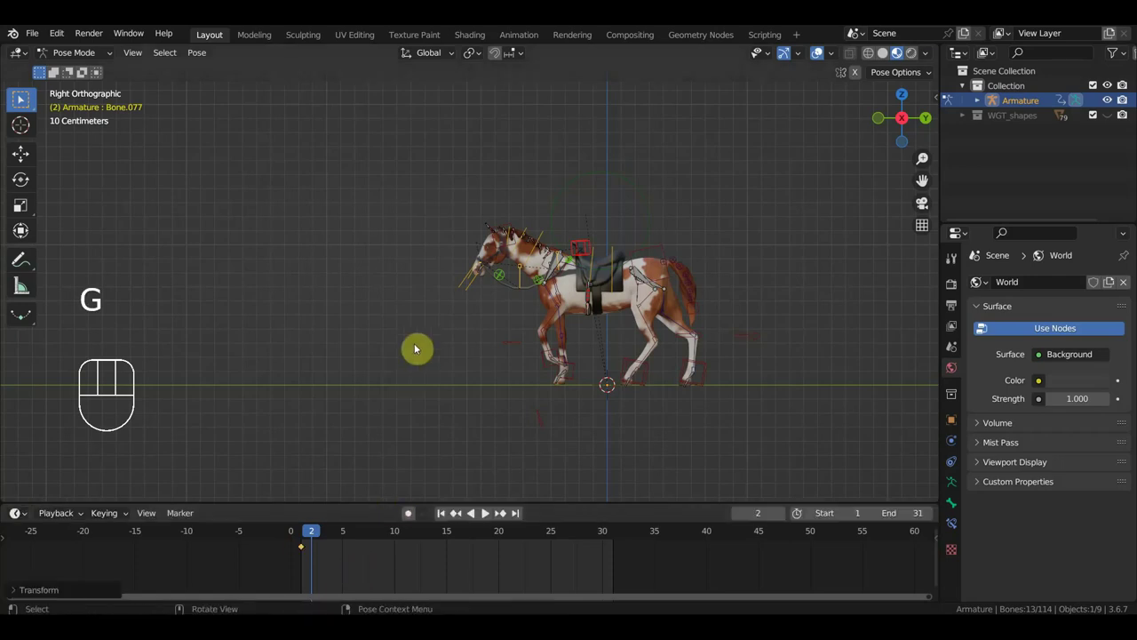
pyautogui.press('g')
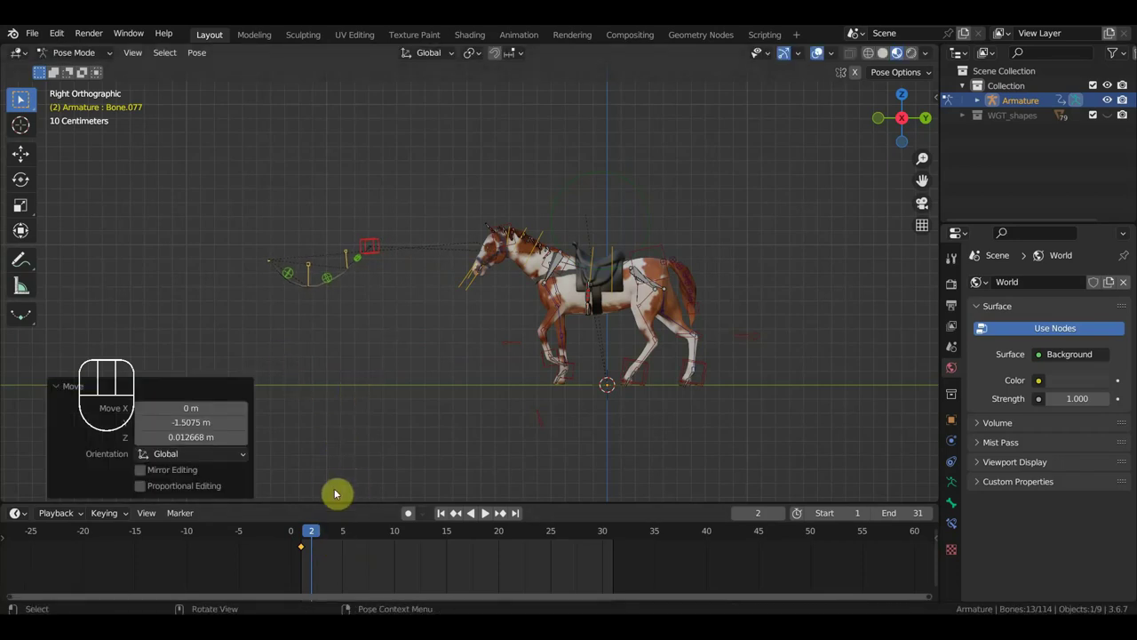
pyautogui.click(309, 538)
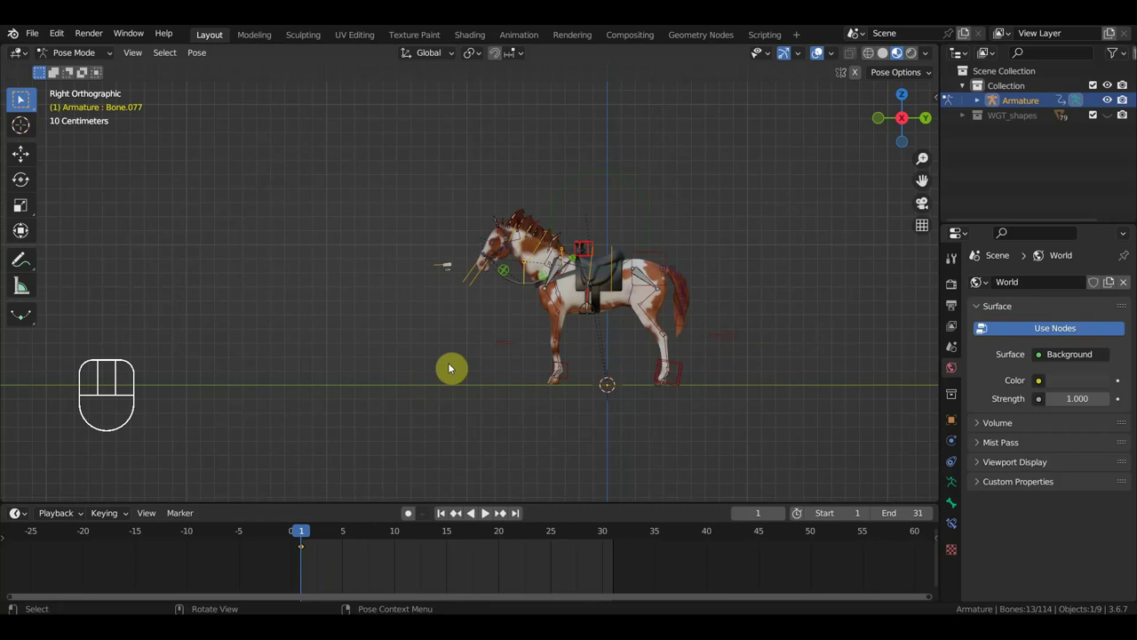
pyautogui.press('g')
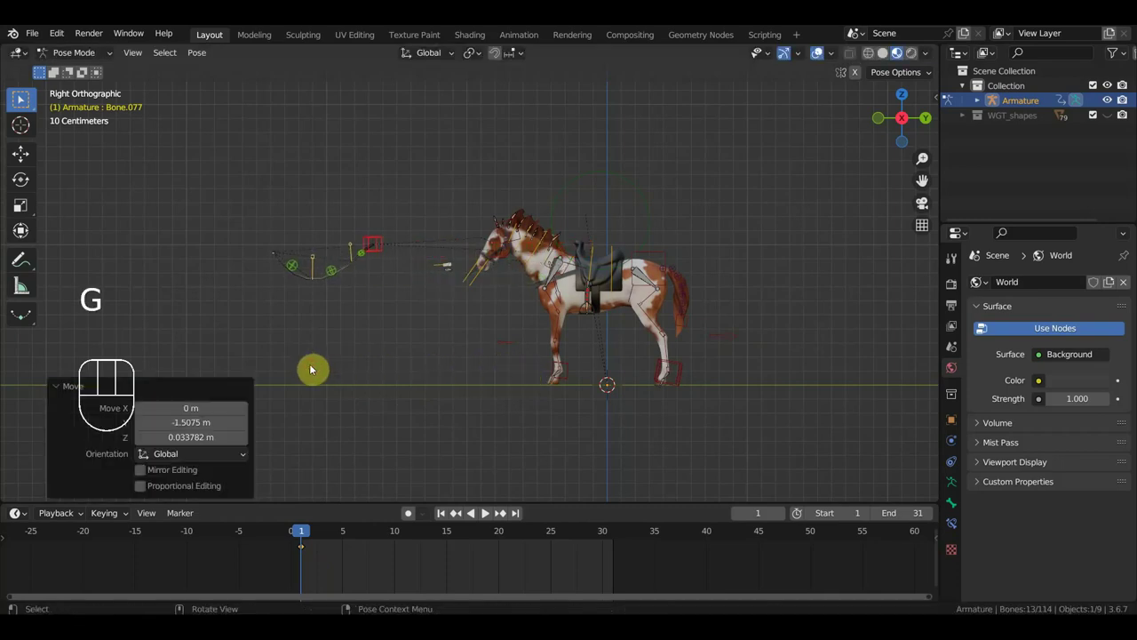
pyautogui.moveTo(394, 340); pyautogui.dragTo(256, 224)
pyautogui.press('i')
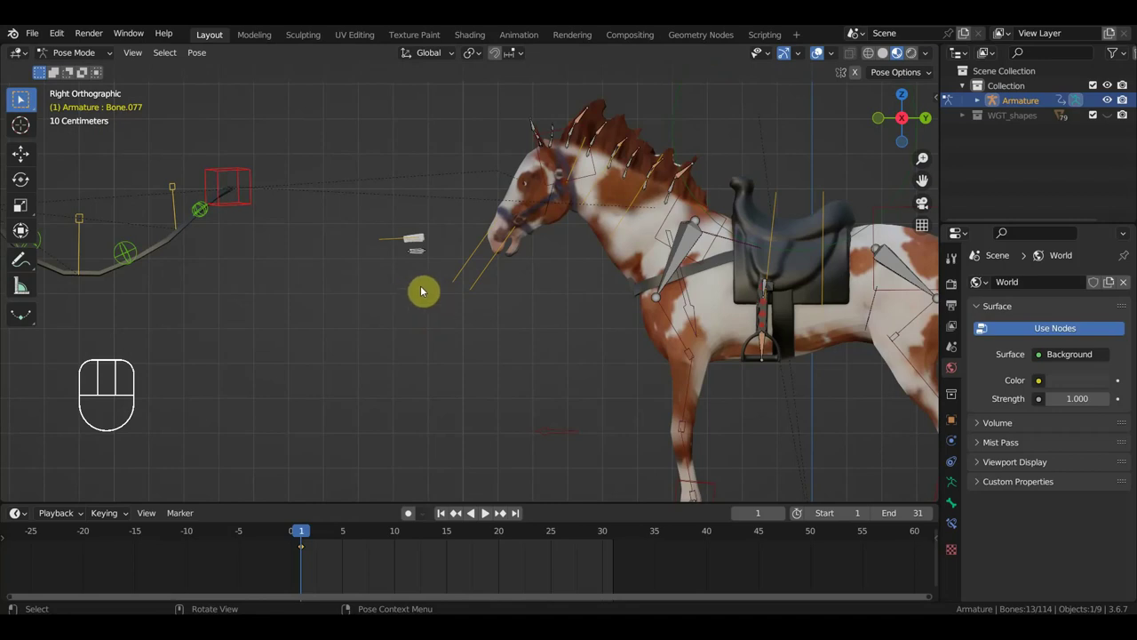
pyautogui.press('ctrl+z')
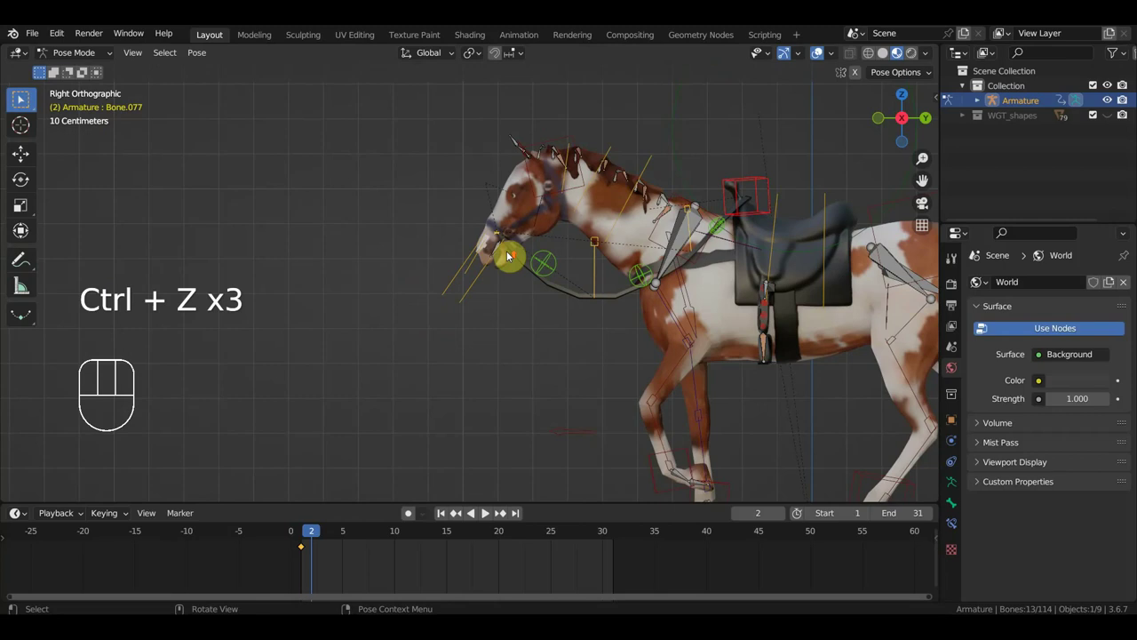
# Pose the rein bones into a forward curve from the head and key them at frame 2.
pyautogui.moveTo(525, 262); pyautogui.dragTo(614, 274)
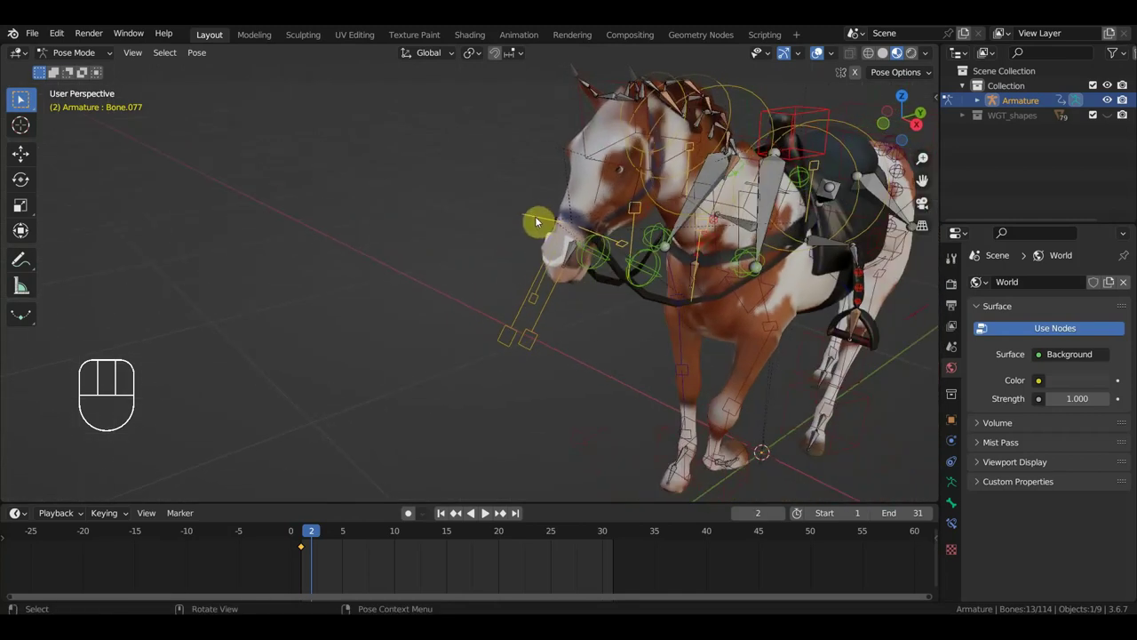
pyautogui.click(541, 222)
pyautogui.click(620, 244)
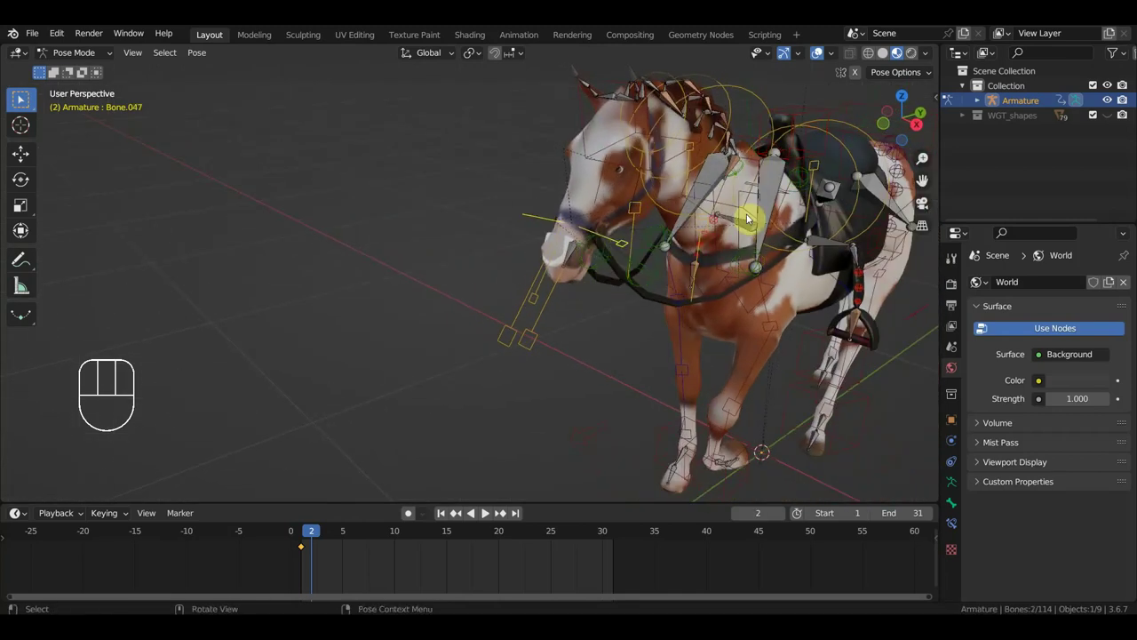
pyautogui.click(812, 112)
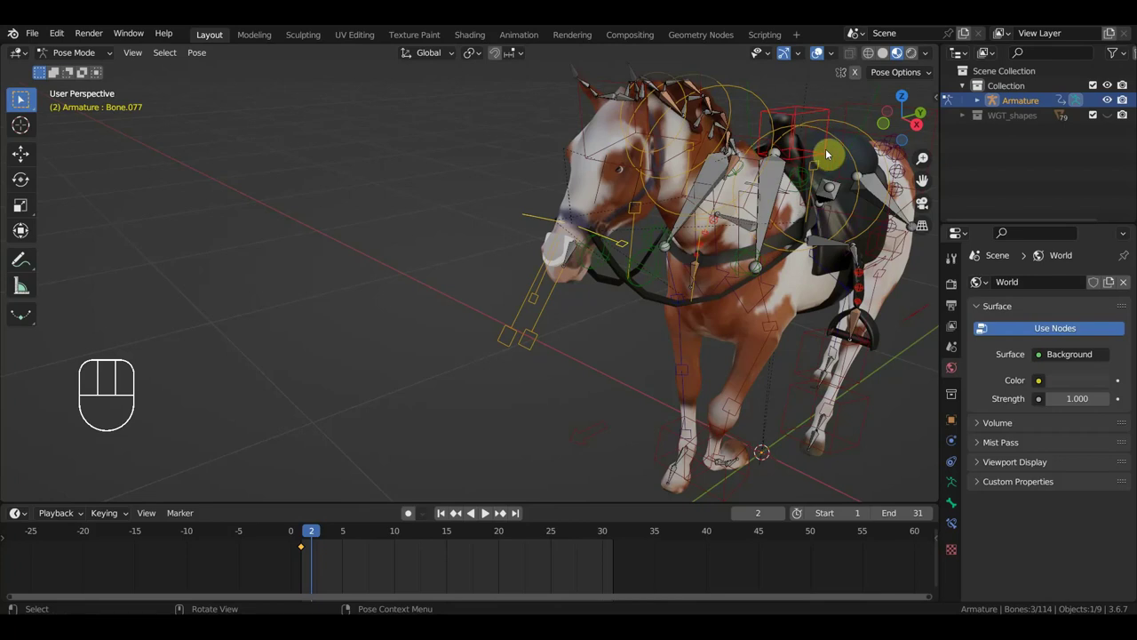
pyautogui.press('KP_3')
pyautogui.press('g')
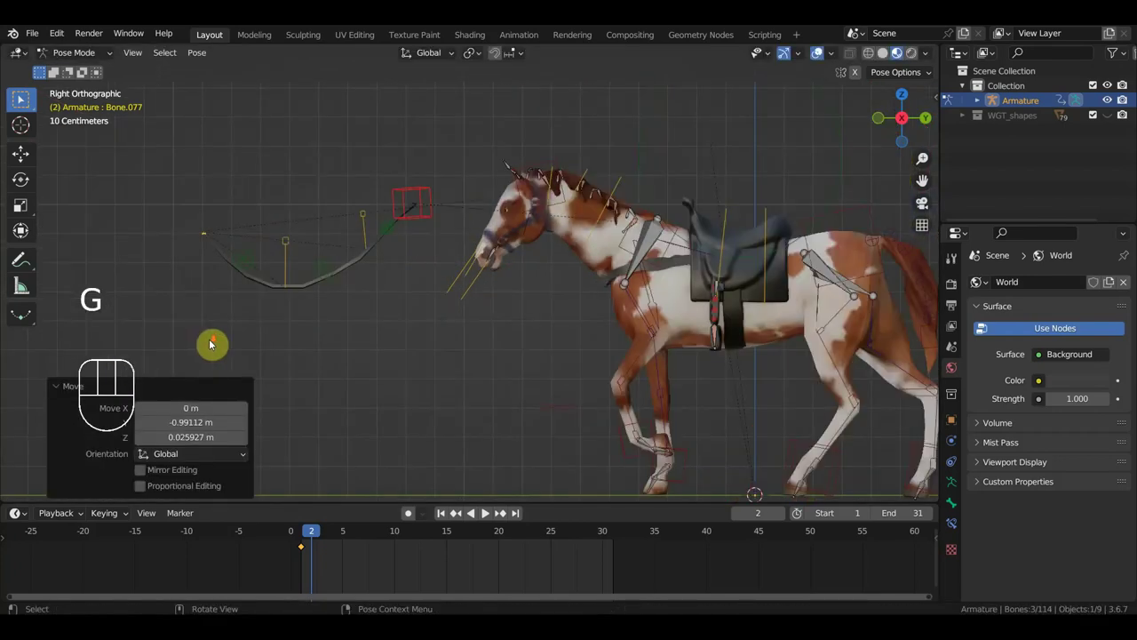
pyautogui.moveTo(316, 346); pyautogui.dragTo(447, 336)
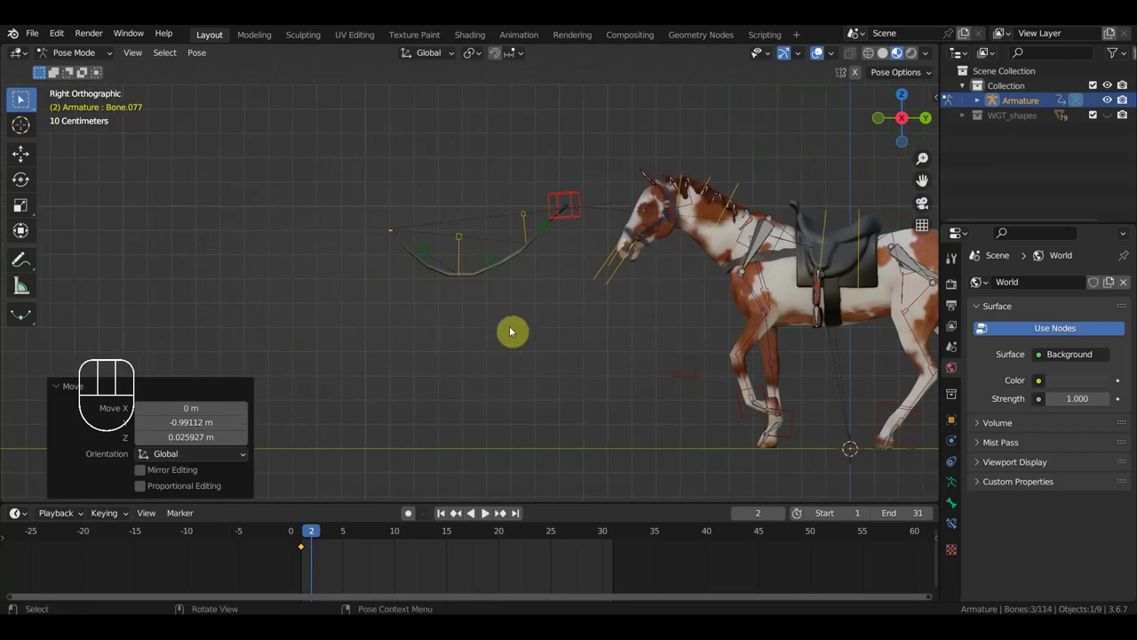
pyautogui.press('g')
pyautogui.moveTo(400, 273); pyautogui.dragTo(240, 169)
pyautogui.press('i')
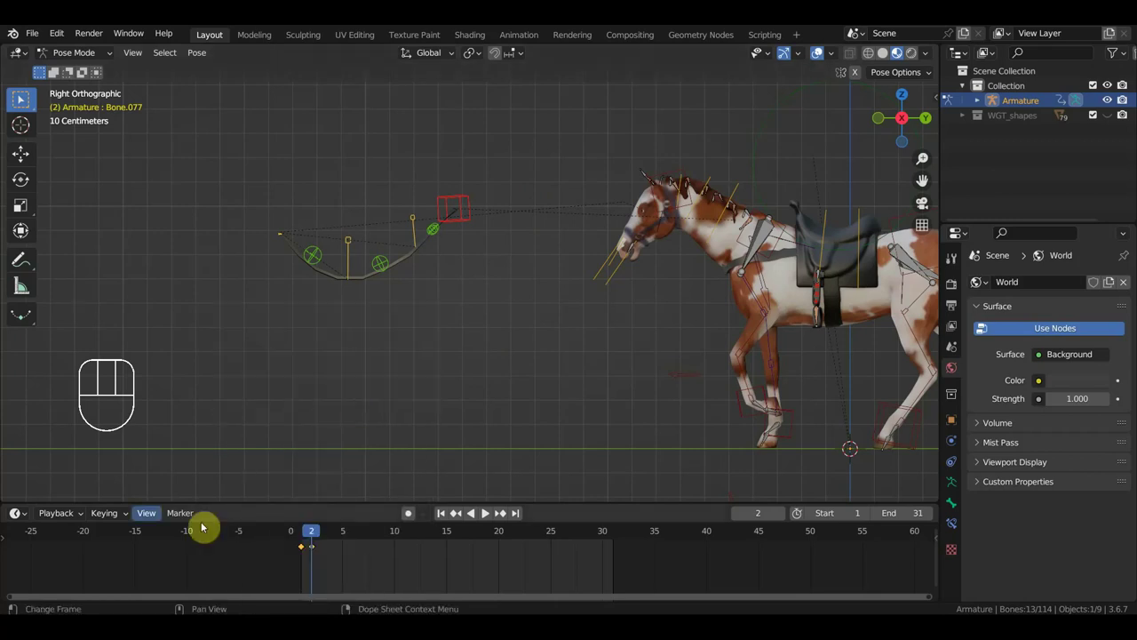
# Remove the stray rein key and shift the remaining one onto frame 1.
pyautogui.moveTo(121, 514); pyautogui.dragTo(526, 232)
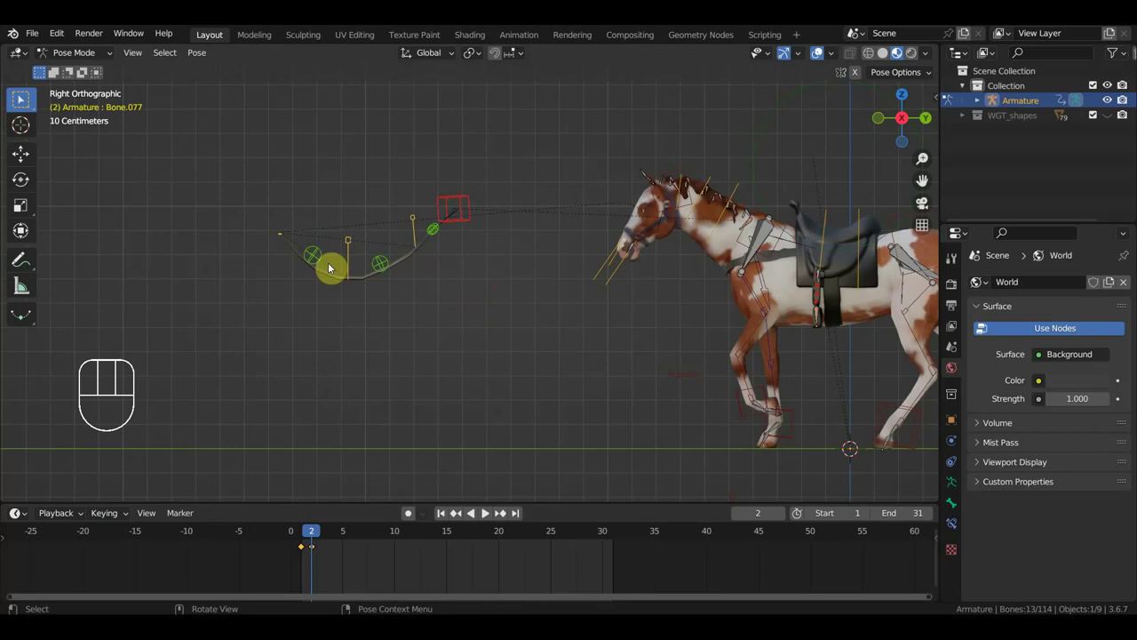
pyautogui.click(307, 551)
pyautogui.press('Delete')
pyautogui.moveTo(332, 569); pyautogui.dragTo(299, 543)
pyautogui.press('g')
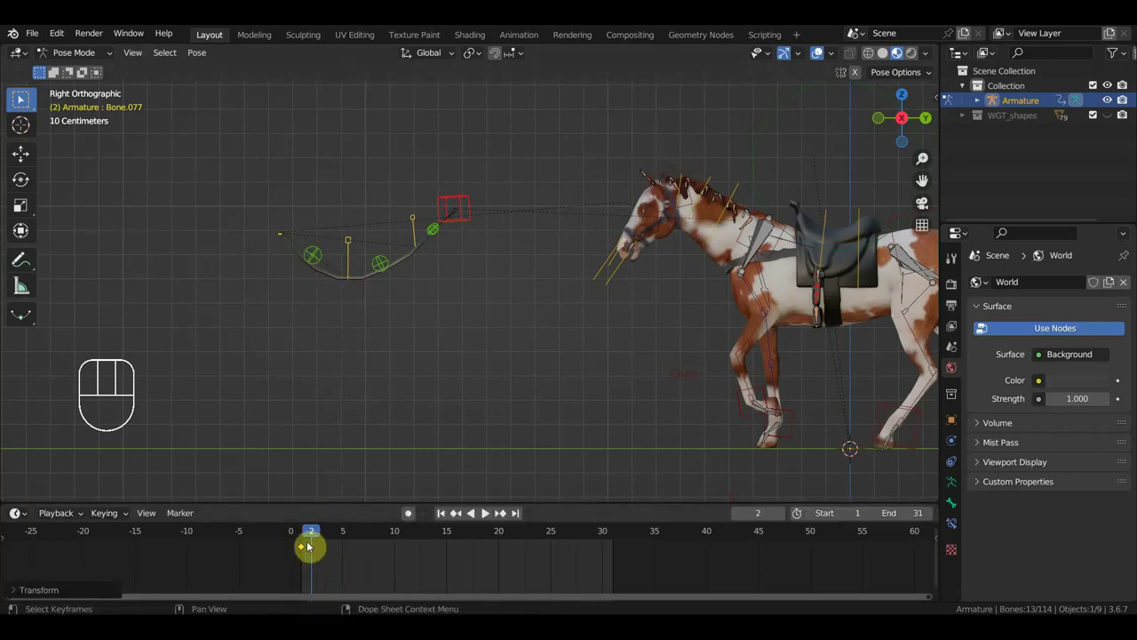
# At frame 1, select the rein control bones and lift the rein's end control.
pyautogui.click(305, 533)
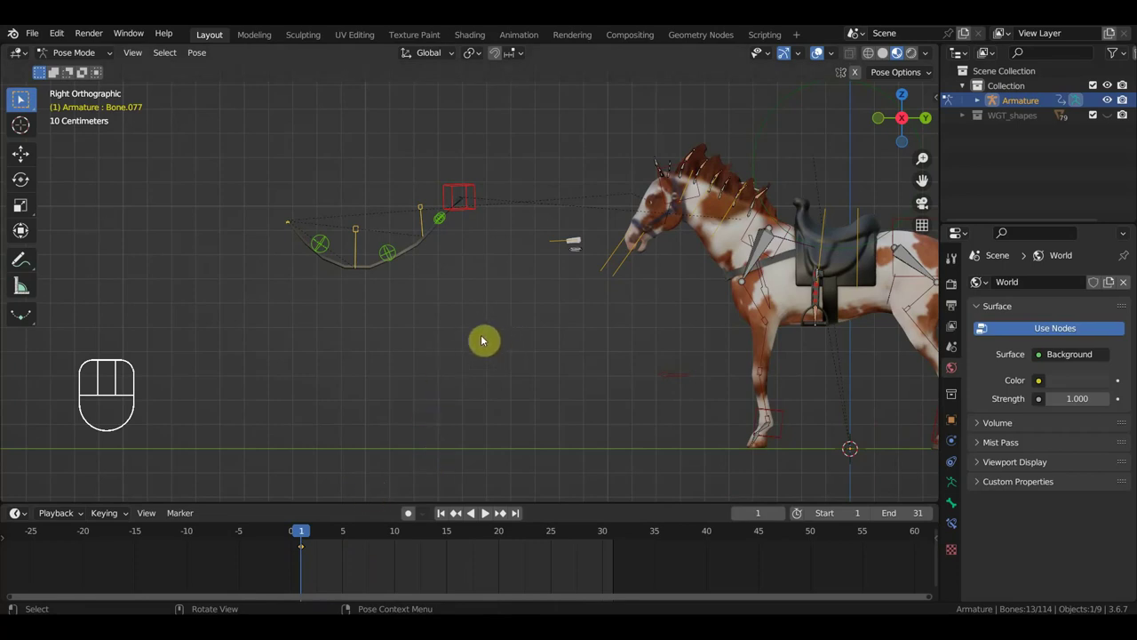
pyautogui.click(488, 514)
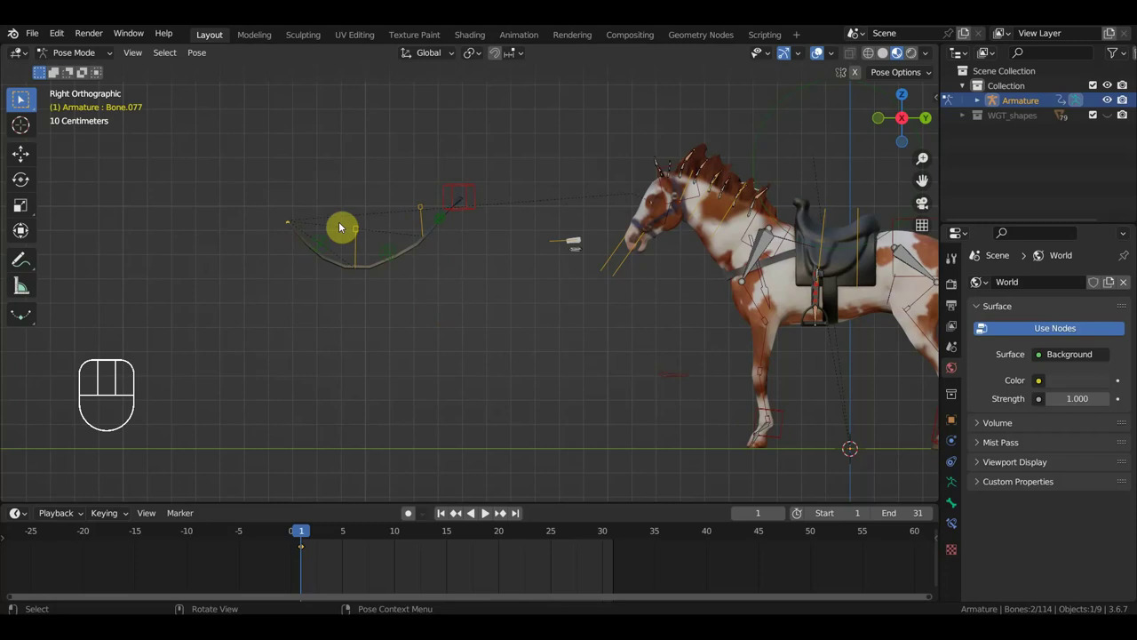
pyautogui.click(488, 515)
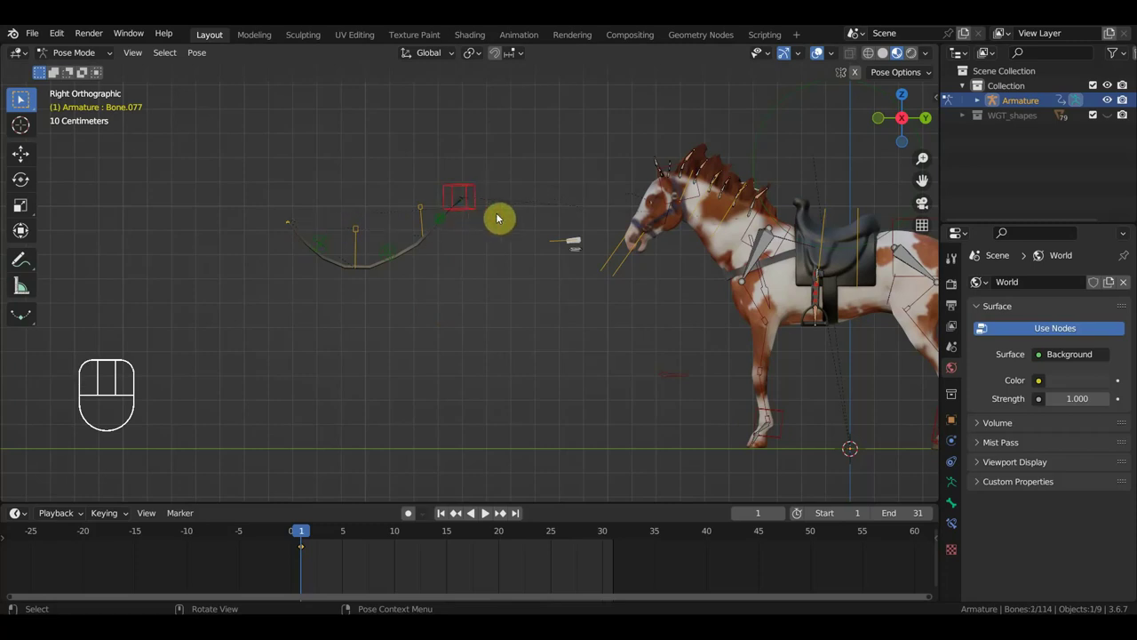
pyautogui.press('g')
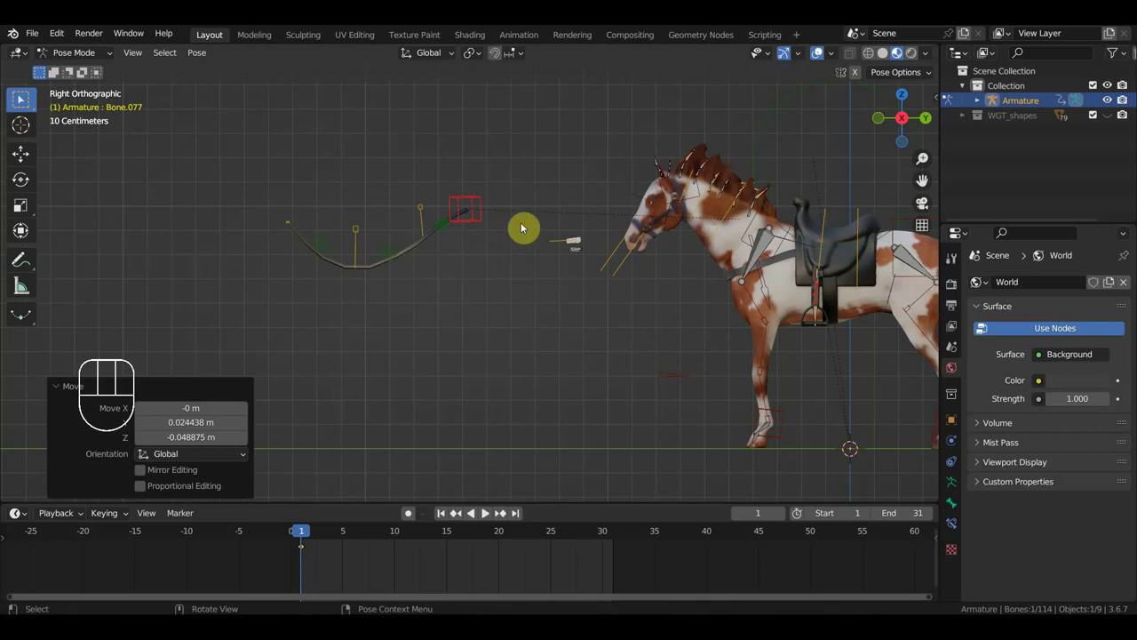
pyautogui.press('ctrl+z')
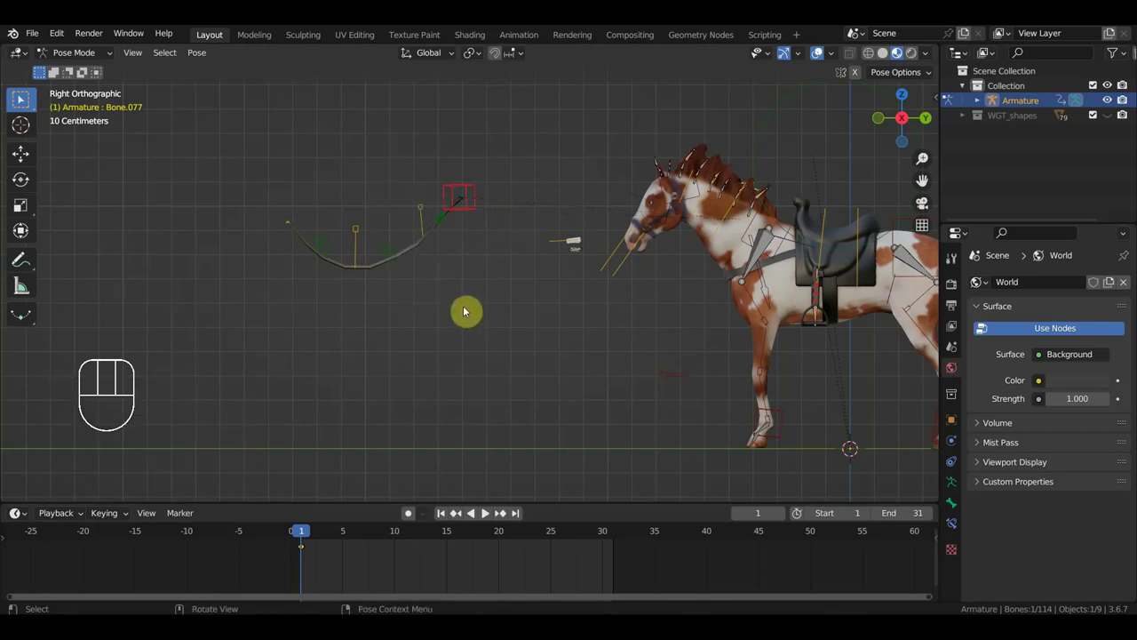
pyautogui.click(488, 514)
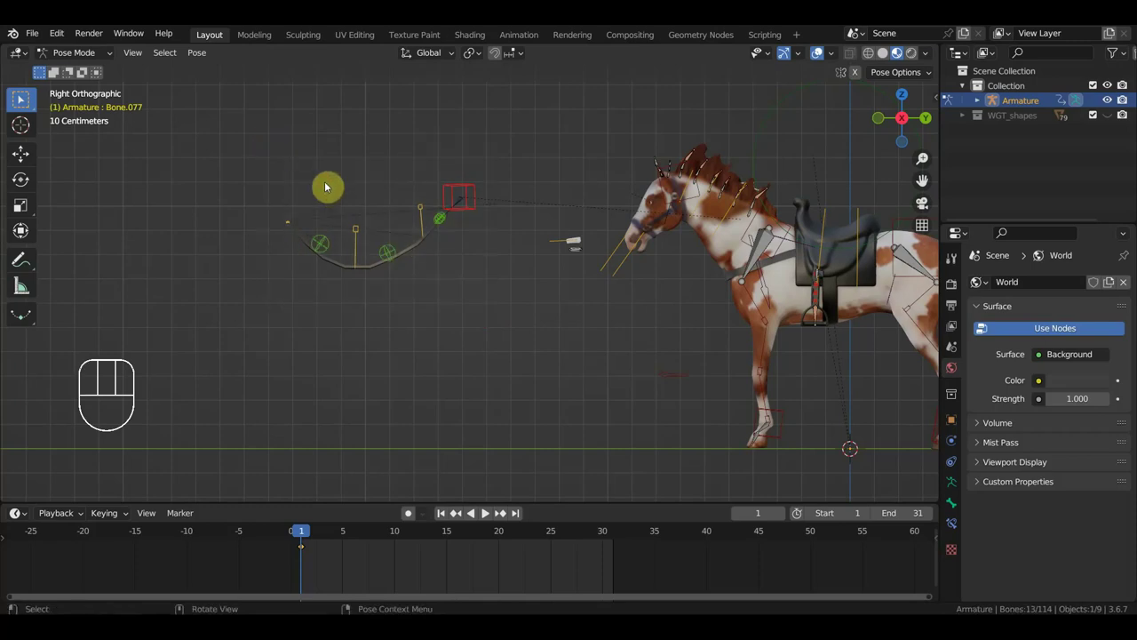
pyautogui.press('r')
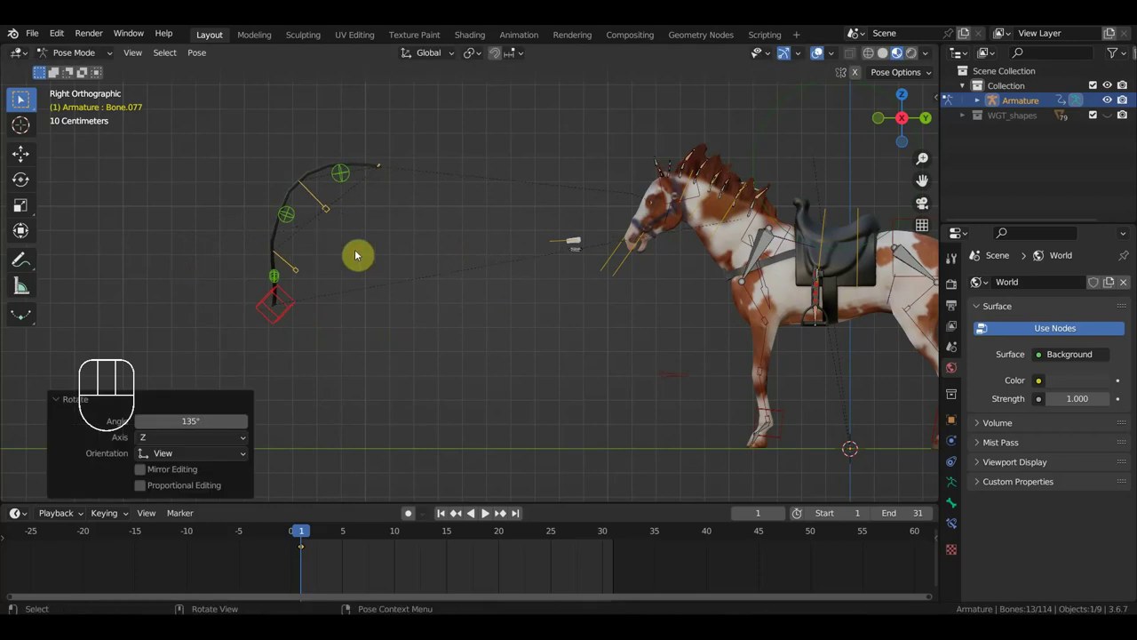
# From the top view, rotate the rein bones about 180° so the rein loops down in front.
pyautogui.press('KP_7')
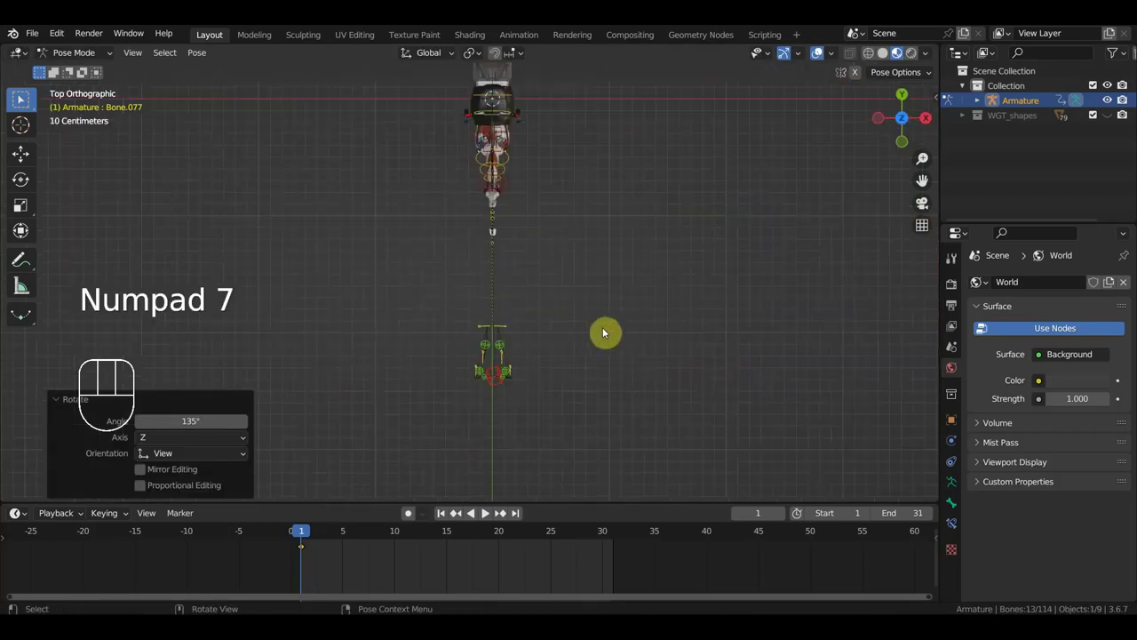
pyautogui.press('r')
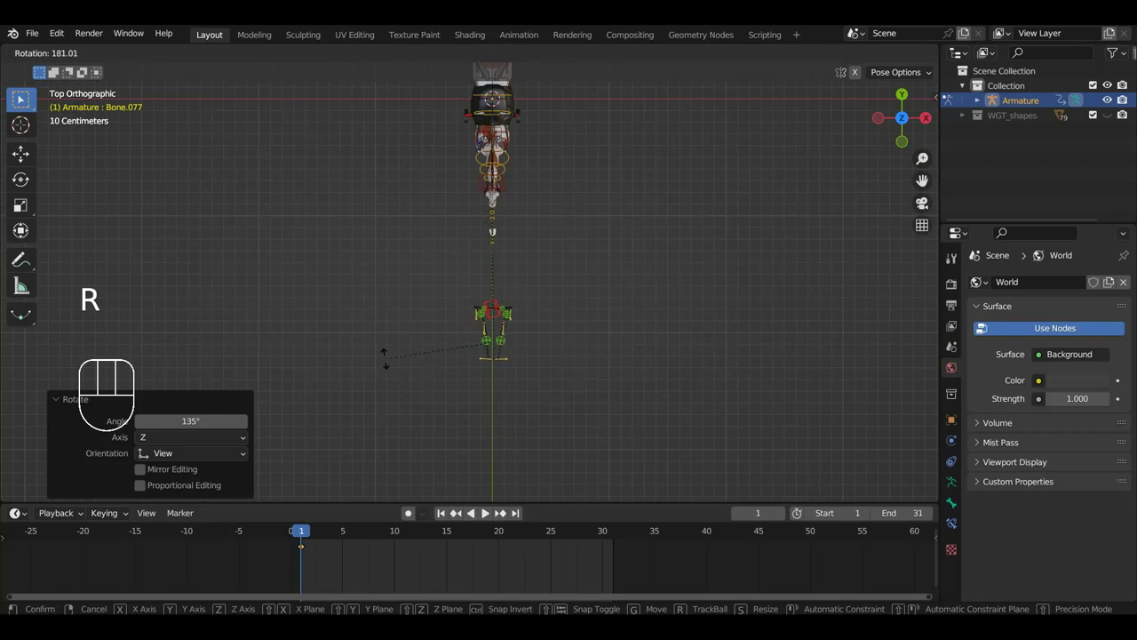
pyautogui.press('KP_3')
pyautogui.press('r')
pyautogui.press('g')
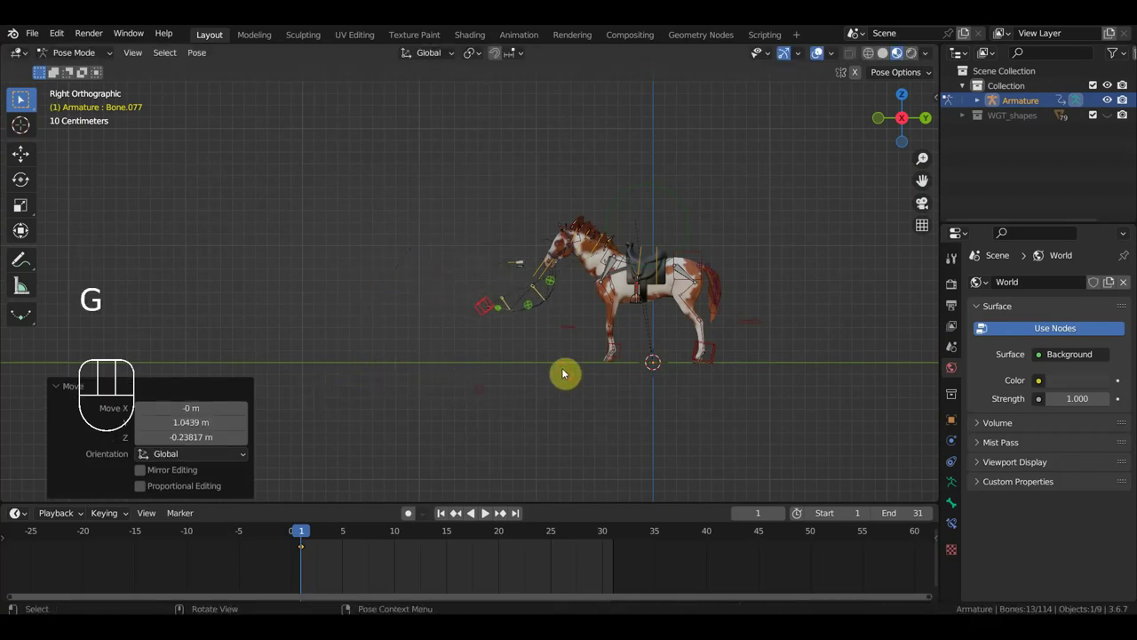
# Pull the rein's end control in and down to reshape the rein curve.
pyautogui.scroll(3)
pyautogui.moveTo(680, 343); pyautogui.dragTo(593, 344)
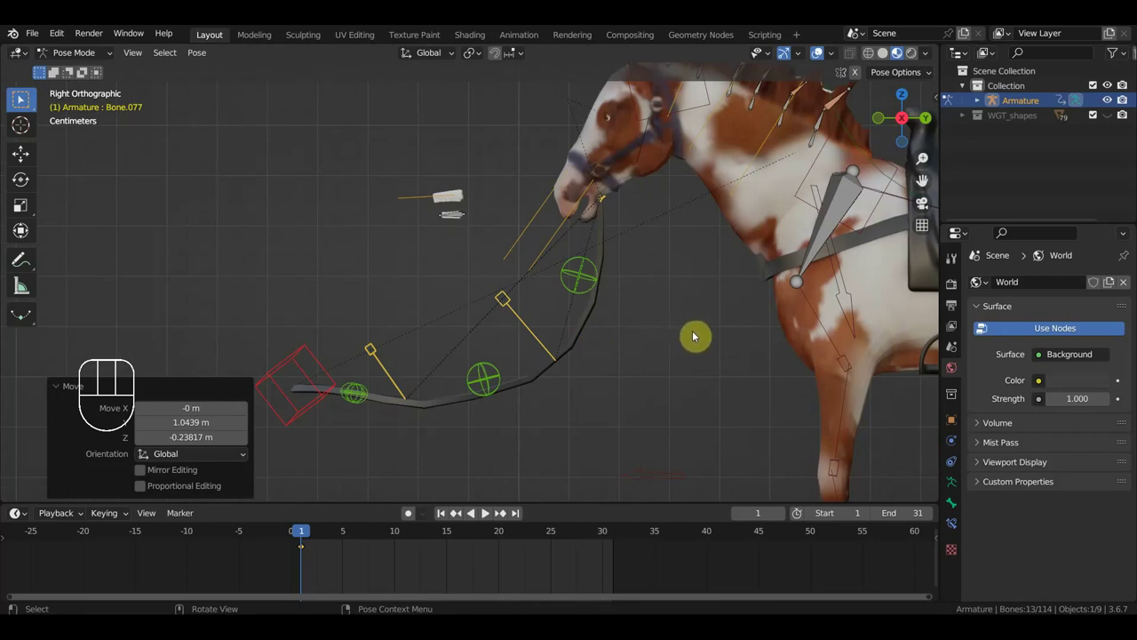
pyautogui.press('g')
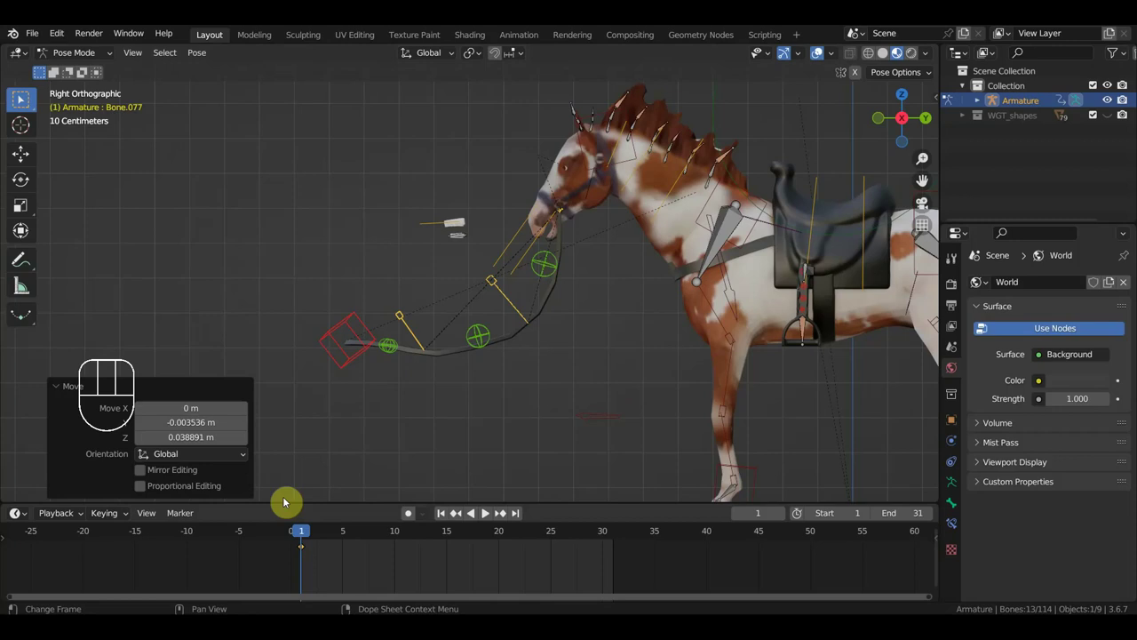
pyautogui.moveTo(124, 517); pyautogui.dragTo(539, 408)
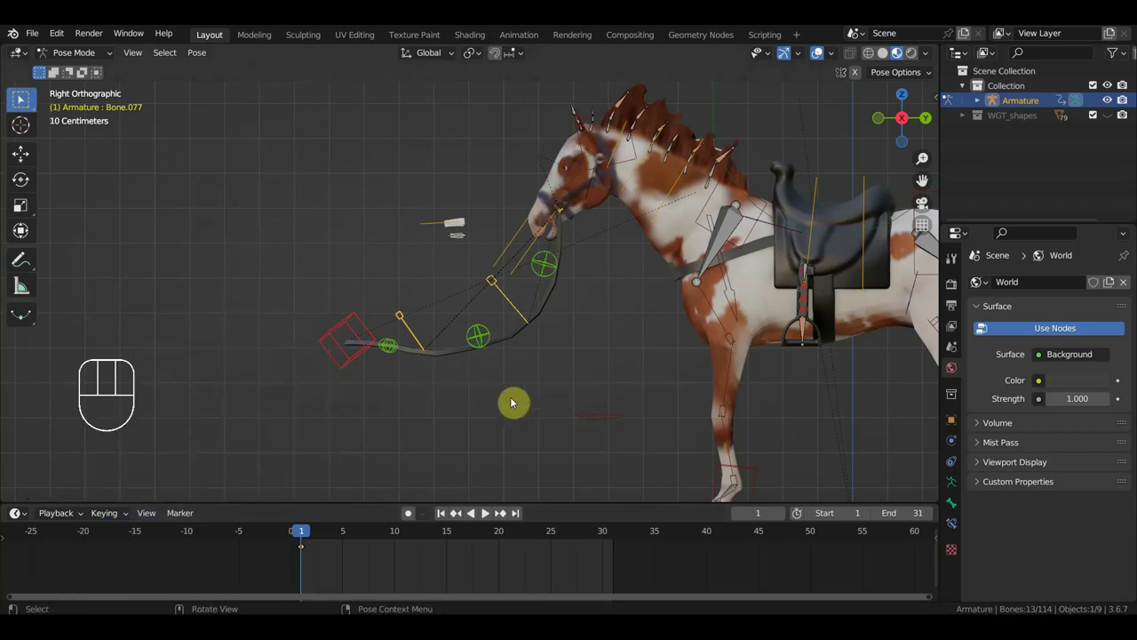
pyautogui.press('s')
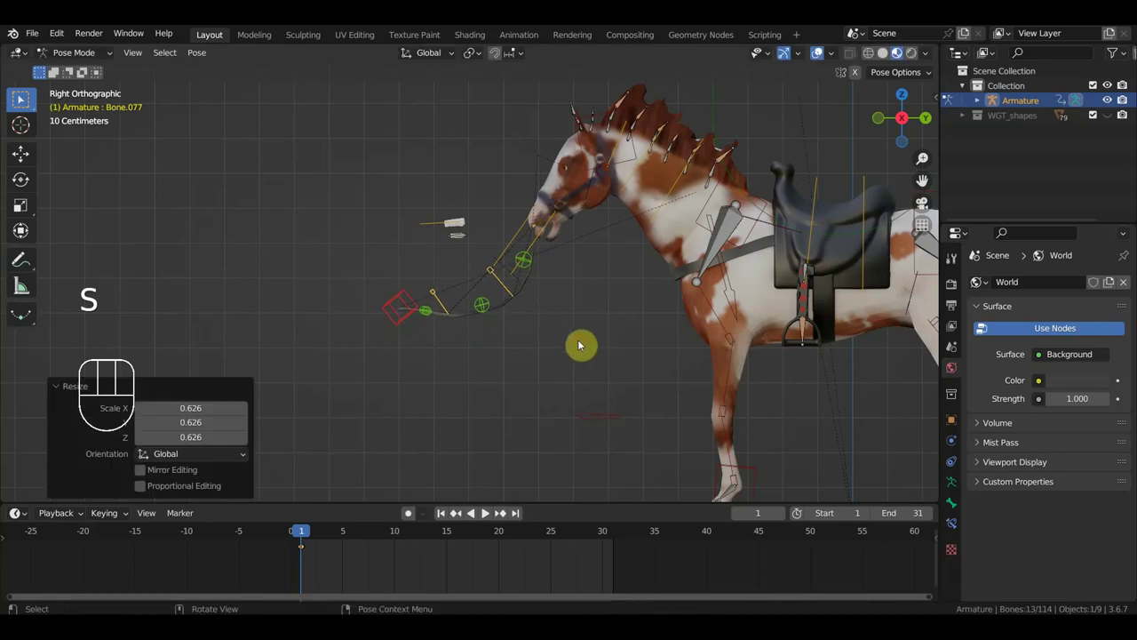
pyautogui.press('g')
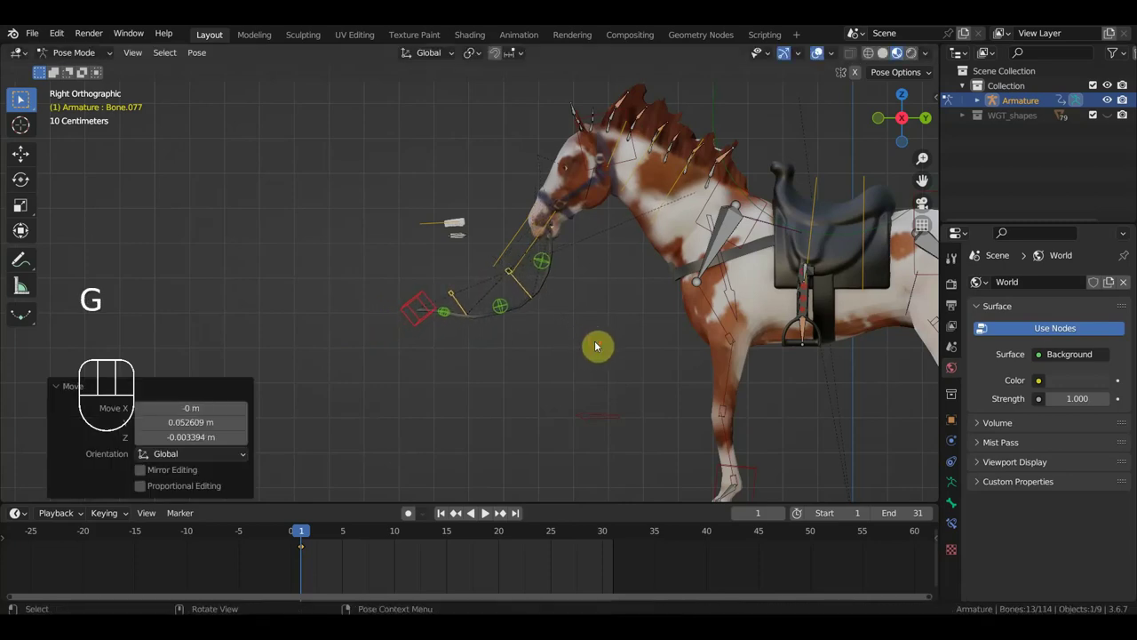
pyautogui.press('s')
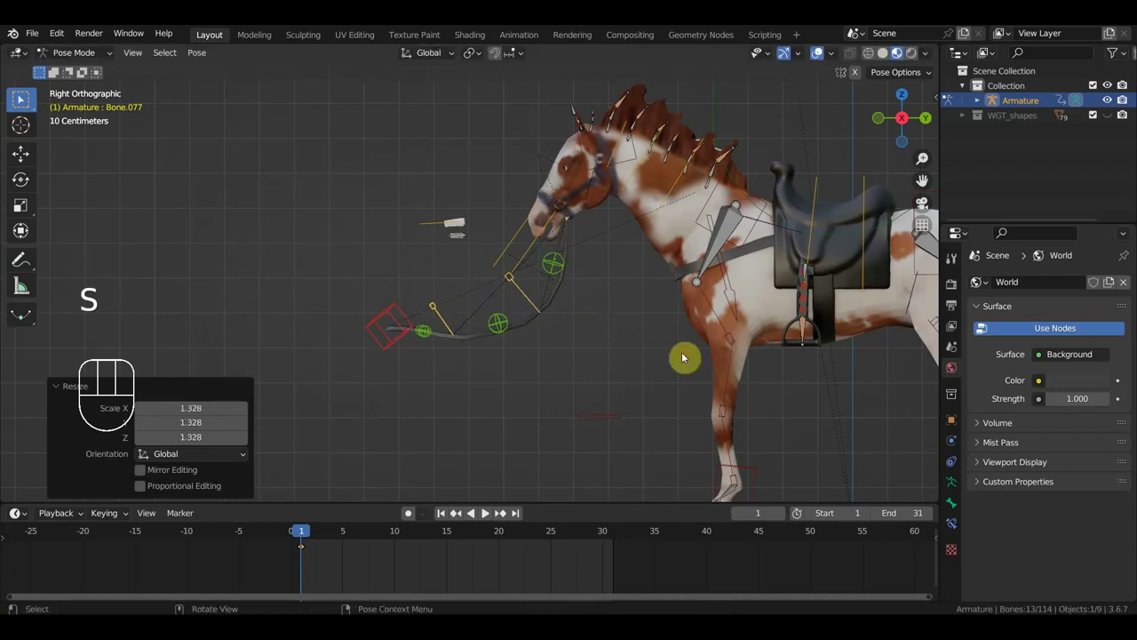
pyautogui.press('g')
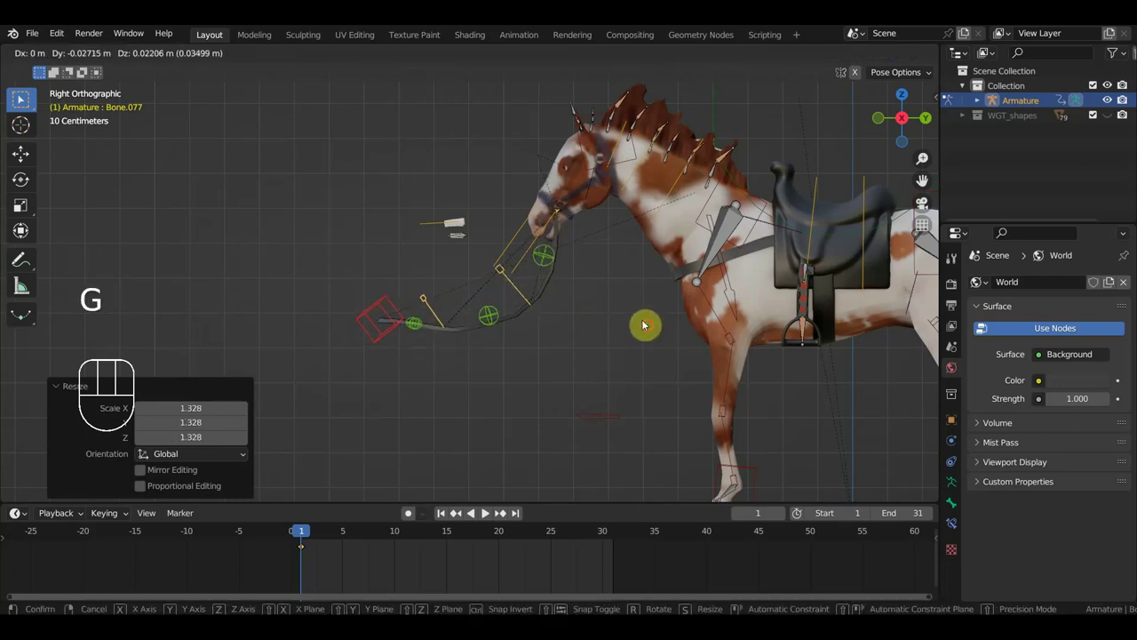
# Lower the rein end below the mouth and pull the rein's middle downward.
pyautogui.click(381, 336)
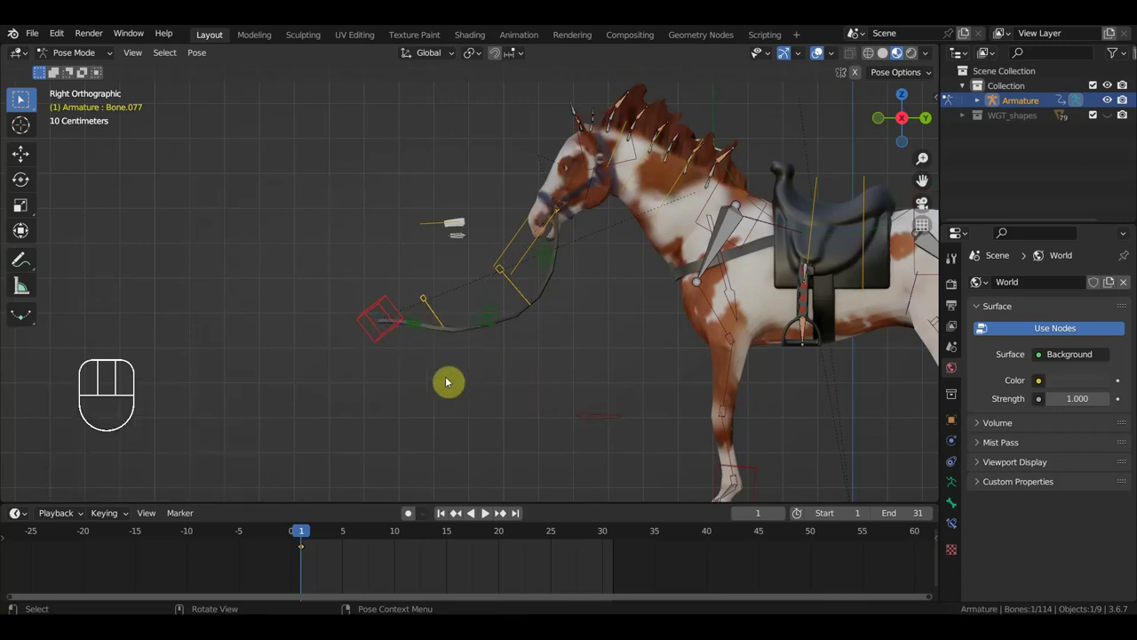
pyautogui.press('g')
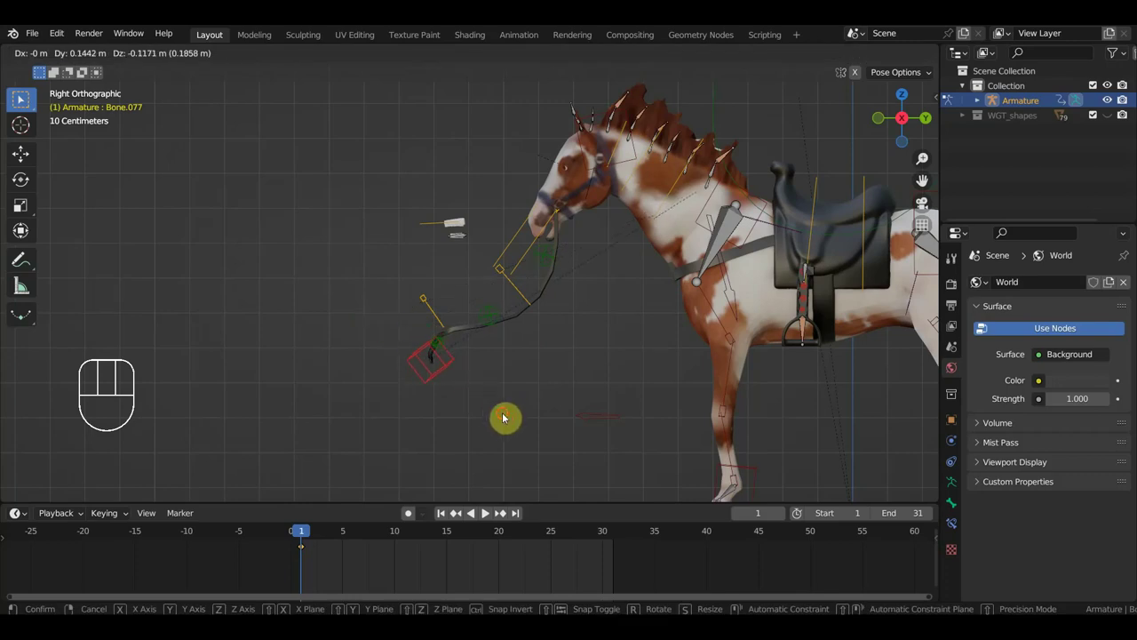
pyautogui.moveTo(406, 284); pyautogui.dragTo(446, 315)
pyautogui.press('g')
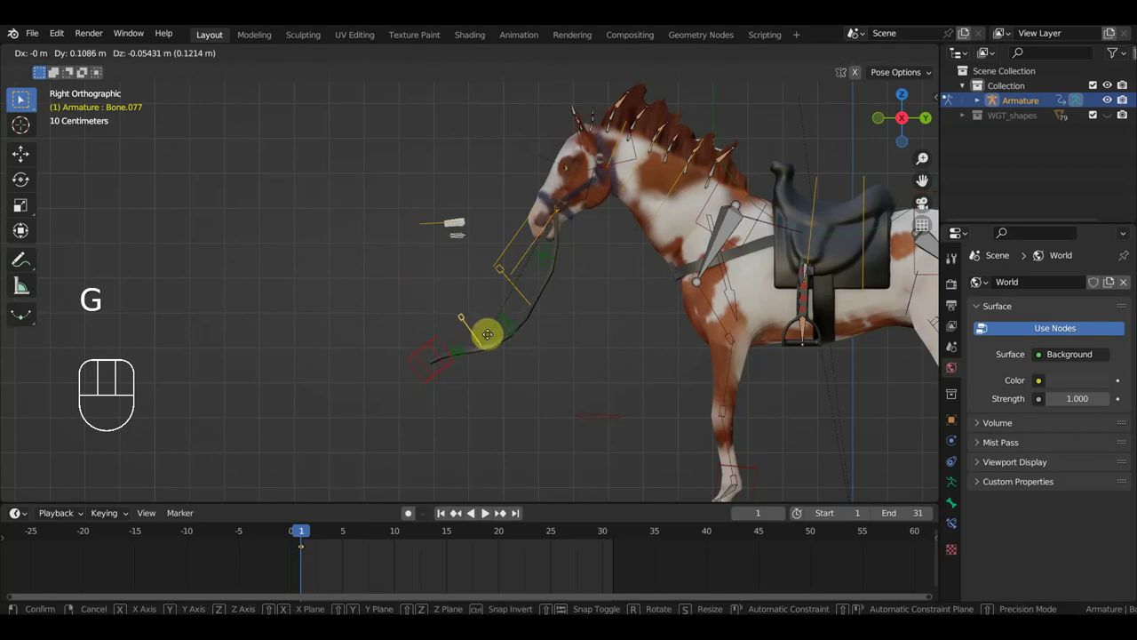
pyautogui.moveTo(518, 333); pyautogui.dragTo(514, 323)
pyautogui.press('g')
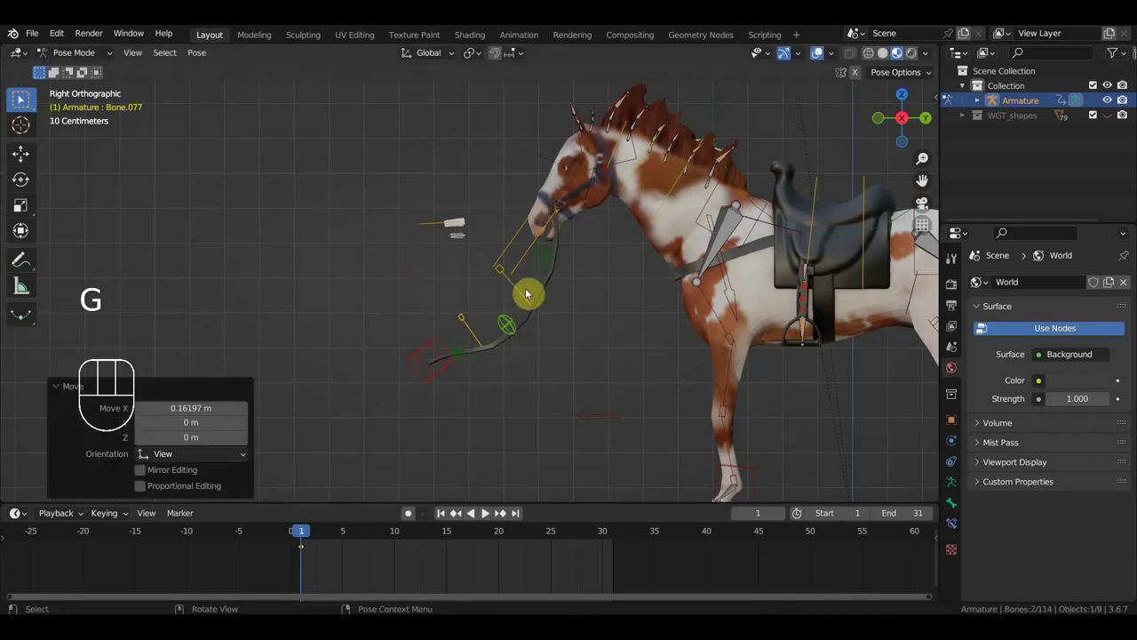
# Straighten the rein's middle section and place its end lower by the forelegs.
pyautogui.click(509, 295)
pyautogui.press('g')
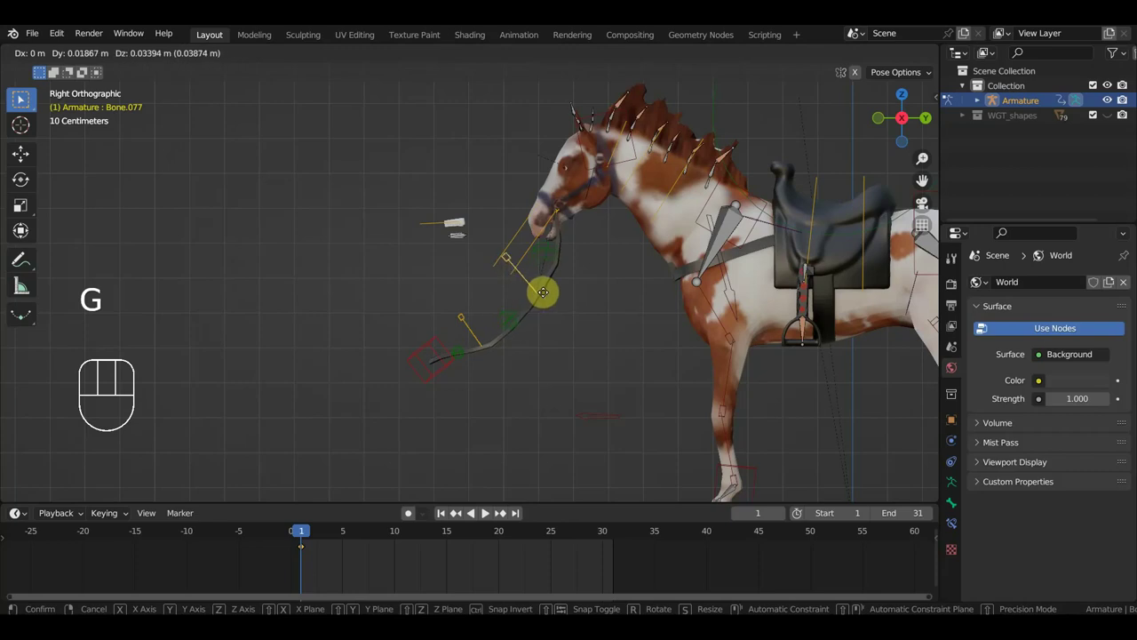
pyautogui.moveTo(454, 312); pyautogui.dragTo(482, 342)
pyautogui.press('g')
pyautogui.click(441, 373)
pyautogui.press('g')
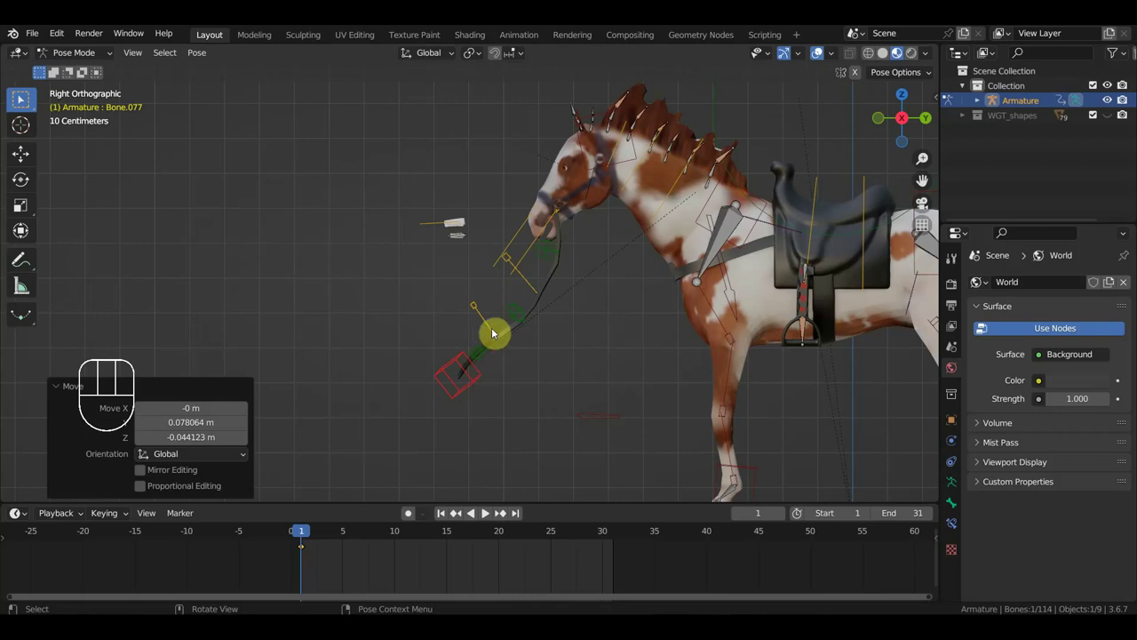
pyautogui.moveTo(469, 301); pyautogui.dragTo(493, 323)
pyautogui.press('g')
pyautogui.moveTo(531, 352); pyautogui.dragTo(571, 359)
pyautogui.click(512, 326)
# Shift the upper rein controls sideways along X toward the horse's side.
pyautogui.press('g')
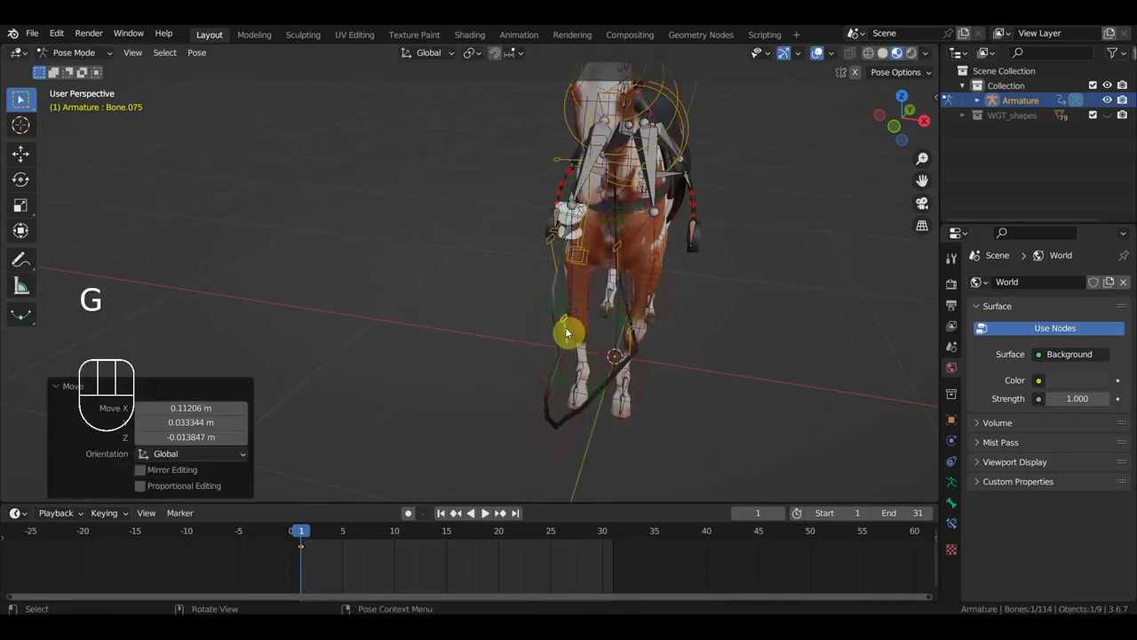
pyautogui.click(638, 342)
pyautogui.press('g')
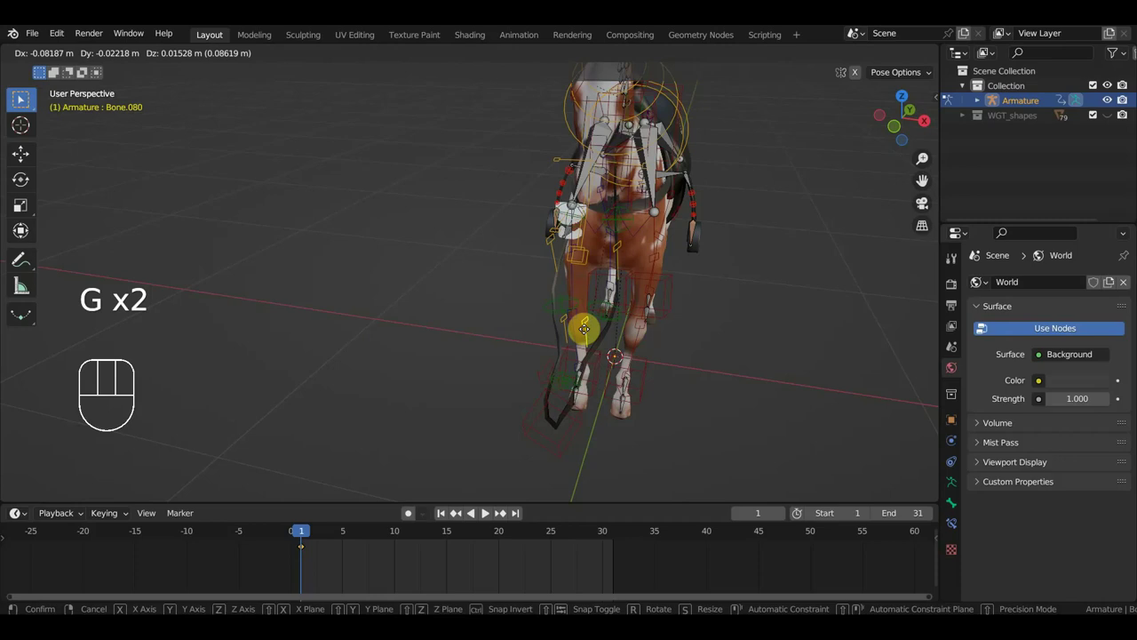
pyautogui.moveTo(586, 406); pyautogui.dragTo(627, 273)
pyautogui.click(627, 274)
pyautogui.press('g')
pyautogui.moveTo(596, 294); pyautogui.dragTo(548, 268)
pyautogui.click(548, 268)
pyautogui.press('g')
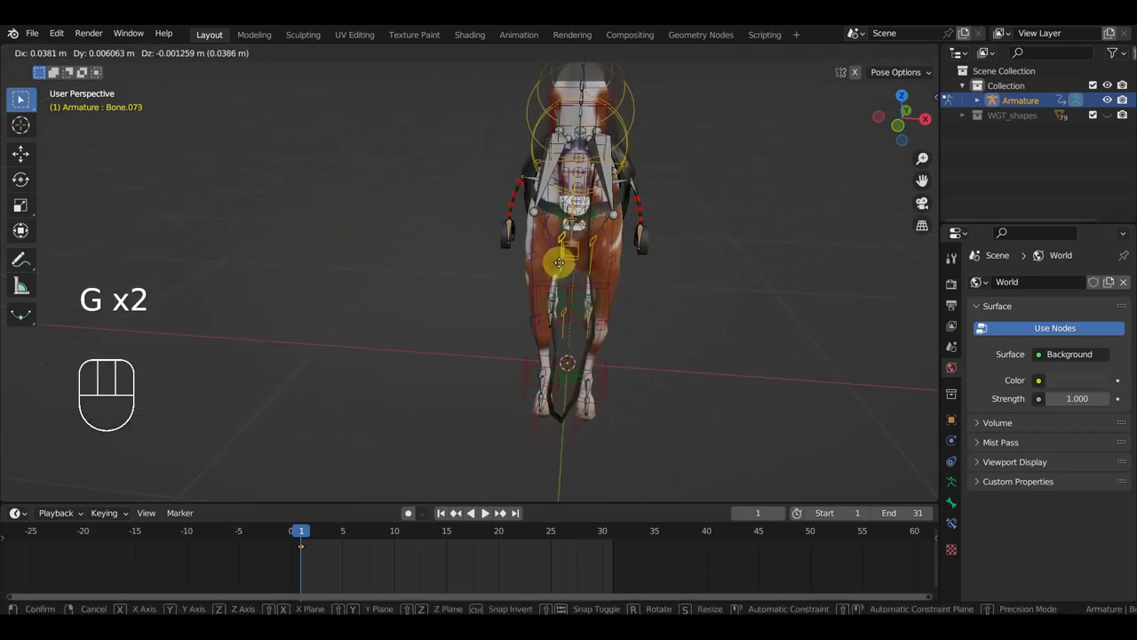
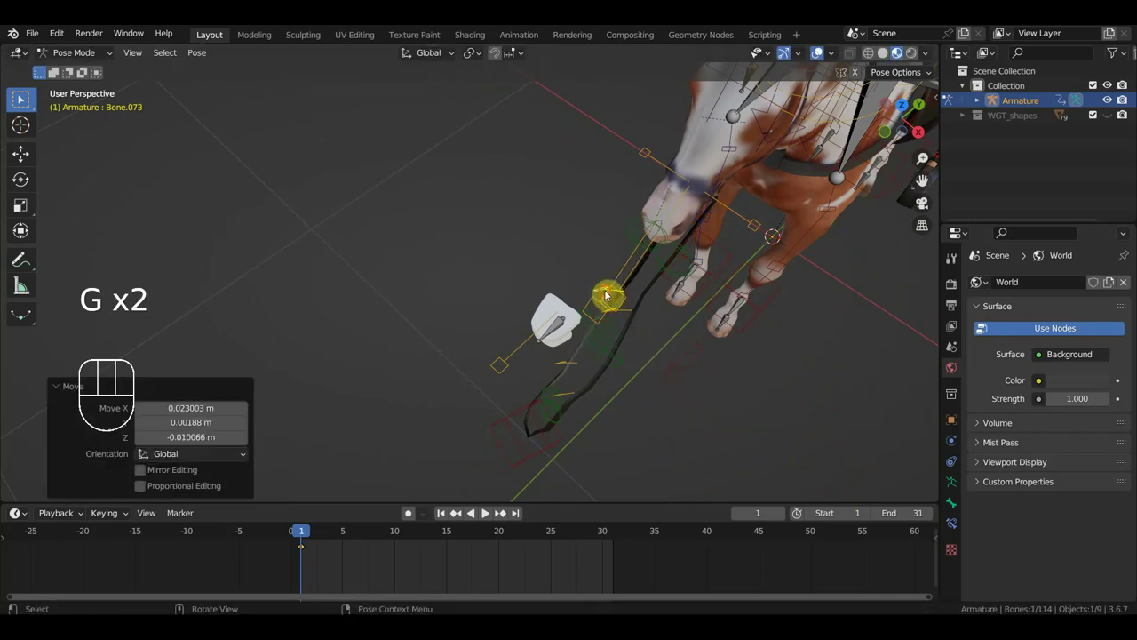
# Tuck the lower rein control close beside the horse's front legs.
pyautogui.click(576, 401)
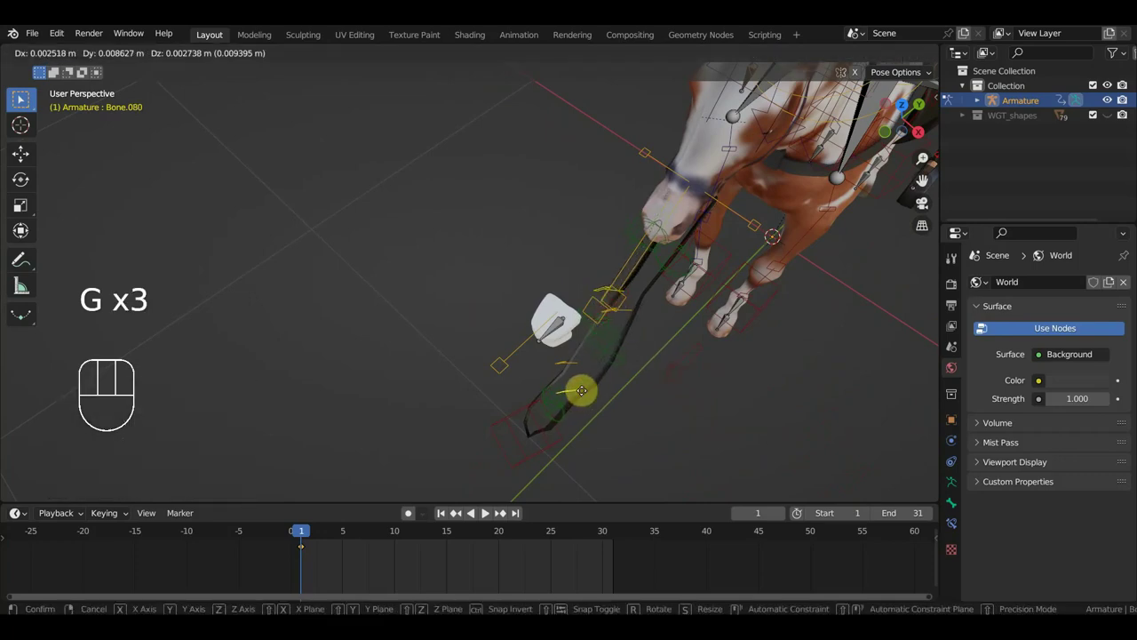
pyautogui.scroll(3)
pyautogui.moveTo(637, 367); pyautogui.dragTo(660, 326)
pyautogui.scroll(3)
pyautogui.moveTo(649, 325); pyautogui.dragTo(619, 315)
# Tweak the rein into an S-curve and key all rein controls' location, rotation and scale at frame 1.
pyautogui.press('KP_3')
pyautogui.click(542, 283)
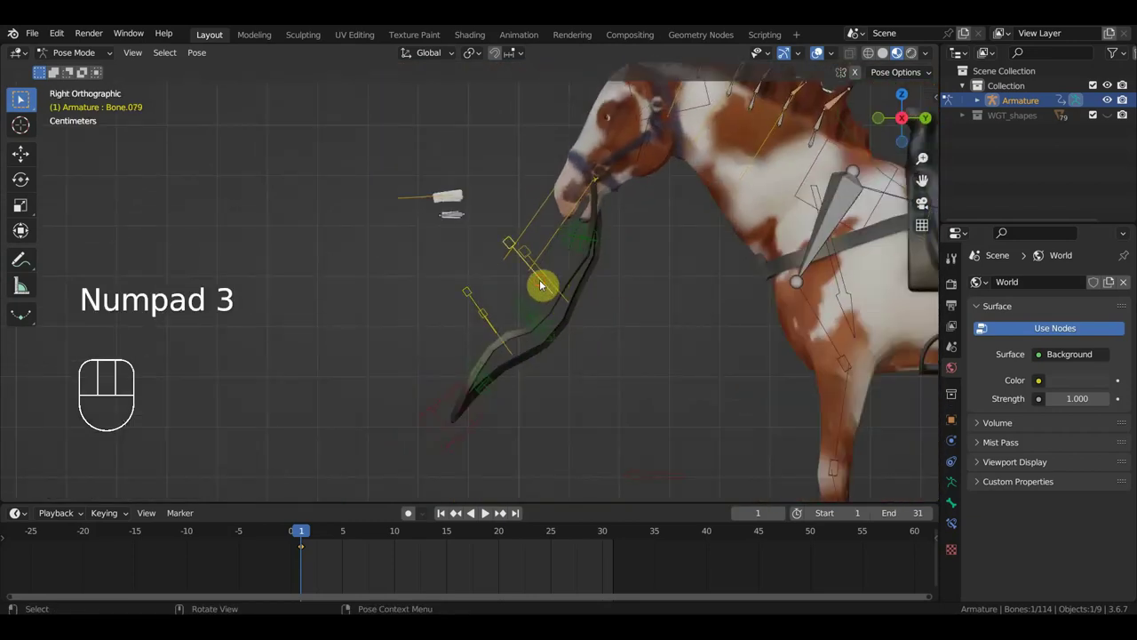
pyautogui.press('g')
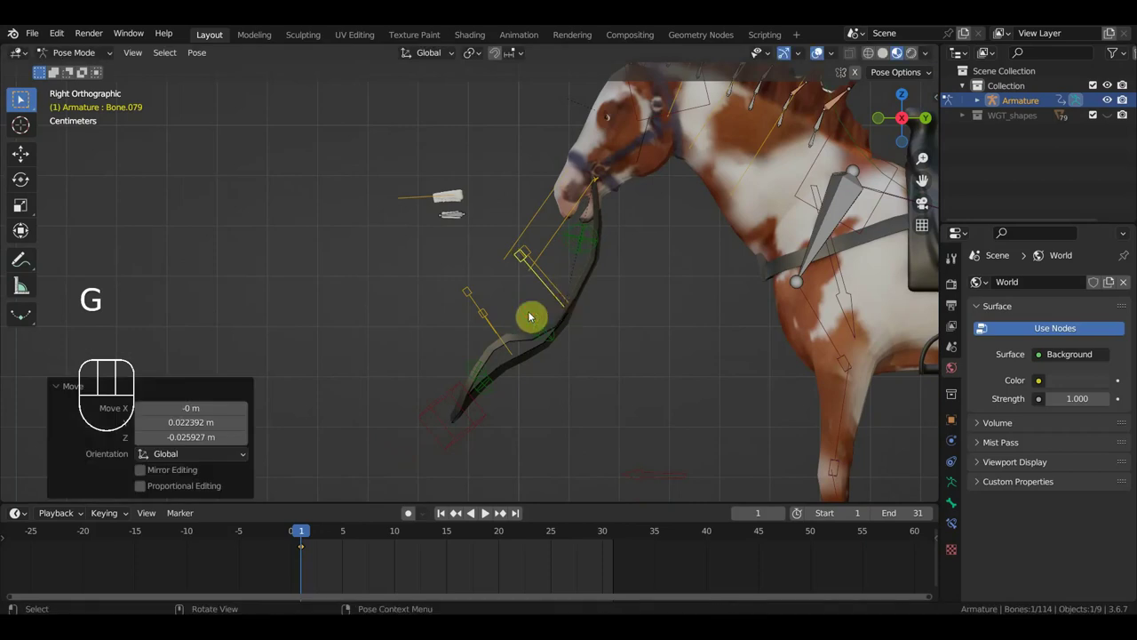
pyautogui.click(470, 299)
pyautogui.press('g')
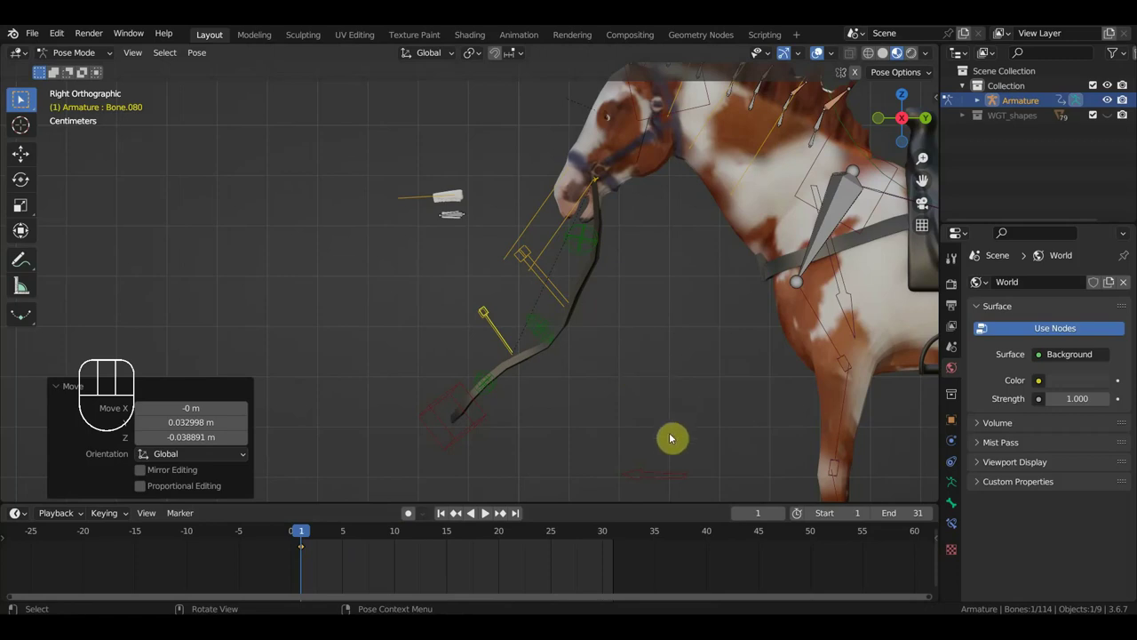
pyautogui.moveTo(488, 515); pyautogui.dragTo(485, 139)
pyautogui.moveTo(521, 436); pyautogui.dragTo(421, 379)
pyautogui.press('i')
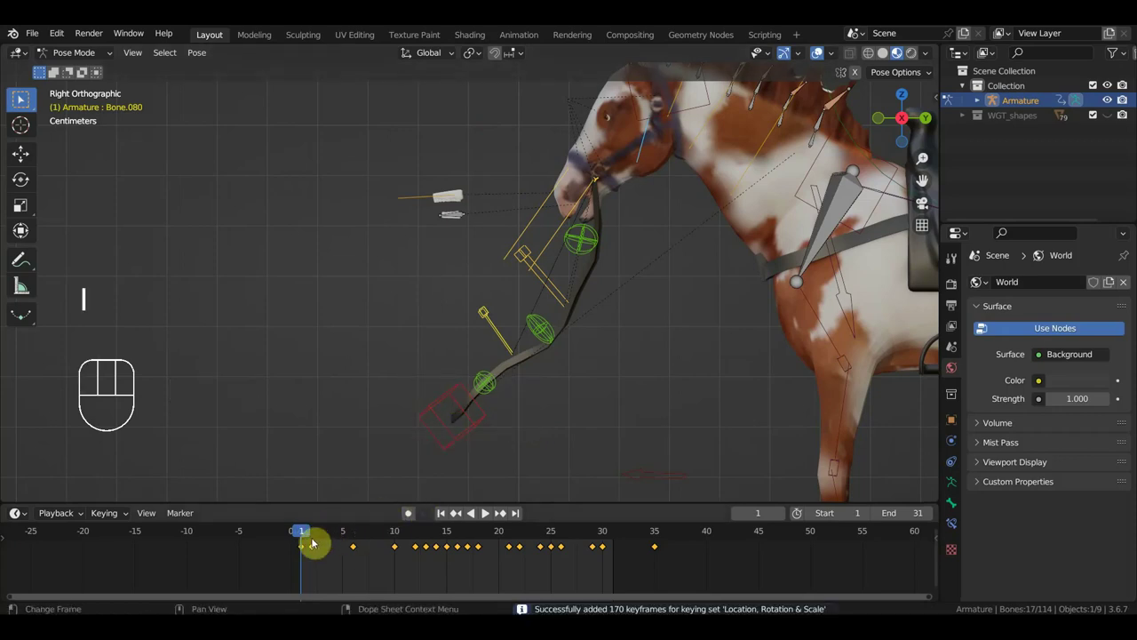
# Scrub the timeline through the walk cycle to frame 19 to preview the rein.
pyautogui.moveTo(309, 534); pyautogui.dragTo(425, 538)
pyautogui.click(417, 382)
pyautogui.moveTo(433, 531); pyautogui.dragTo(488, 515)
pyautogui.moveTo(438, 421); pyautogui.dragTo(367, 327)
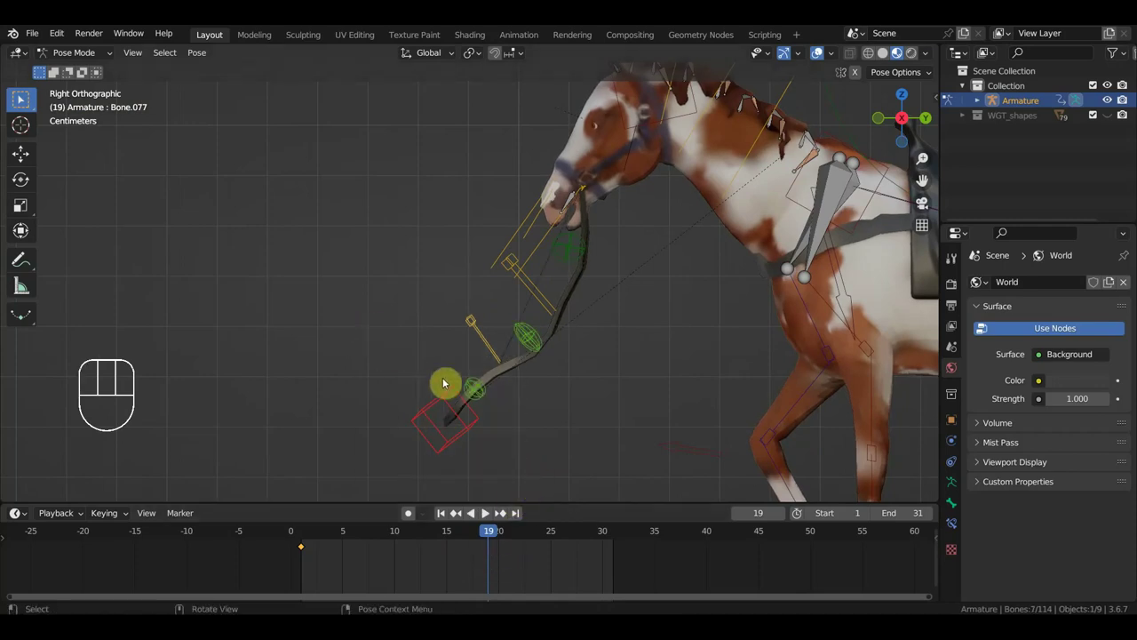
# Pose the reins end control and key it at frames 5 and 10.
pyautogui.moveTo(549, 362); pyautogui.dragTo(366, 521)
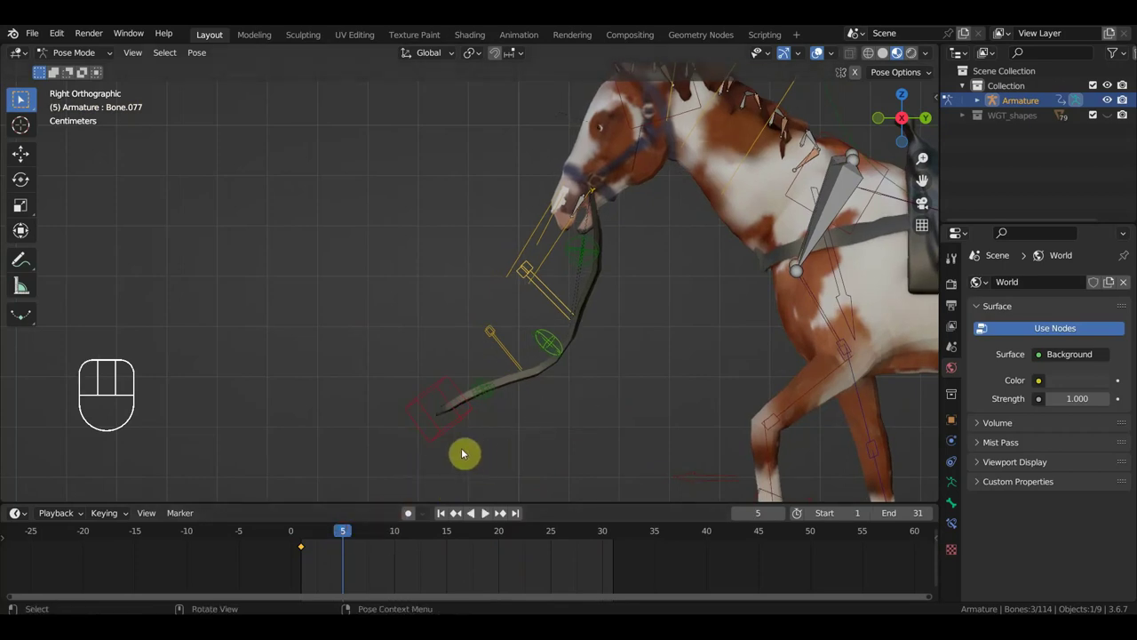
pyautogui.click(436, 429)
pyautogui.press('g')
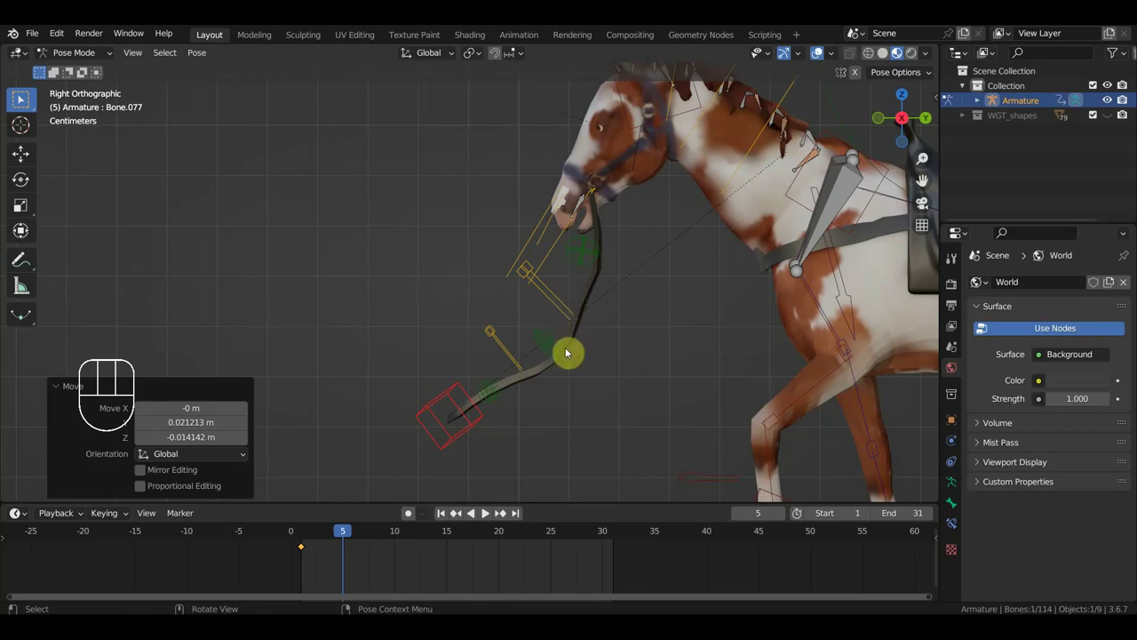
pyautogui.moveTo(493, 387); pyautogui.dragTo(419, 335)
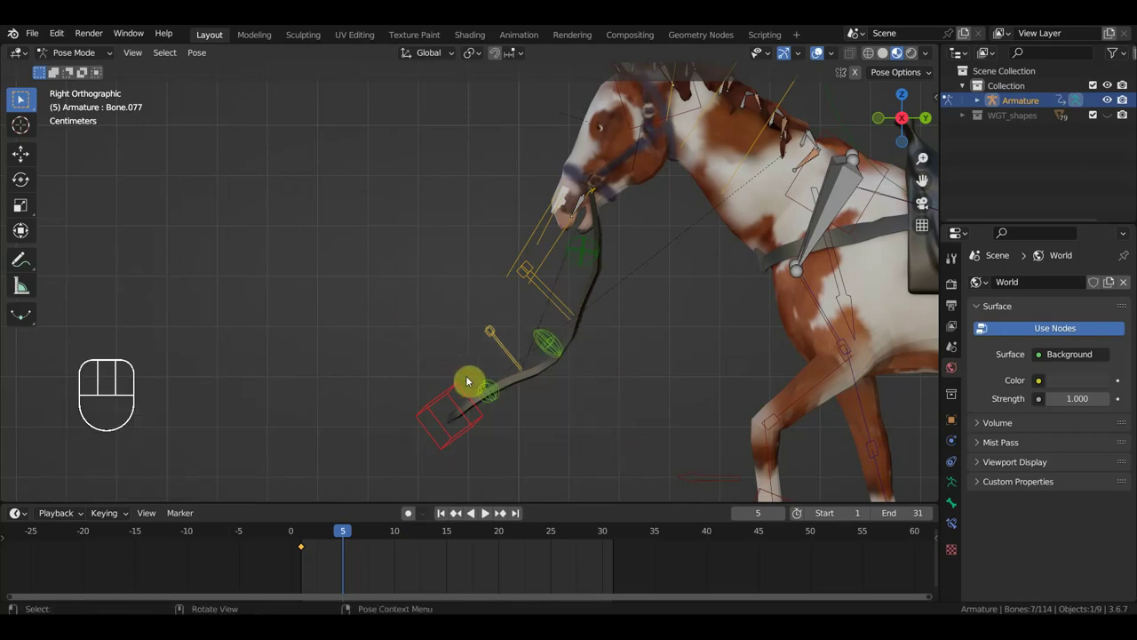
pyautogui.press('i')
pyautogui.moveTo(352, 540); pyautogui.dragTo(406, 564)
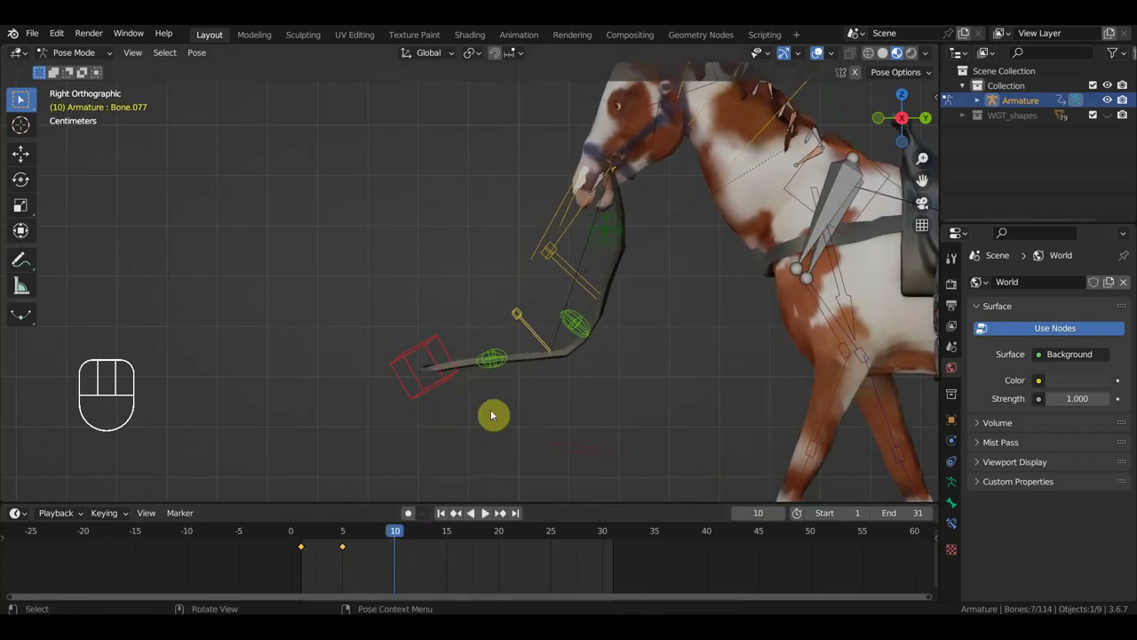
pyautogui.click(443, 385)
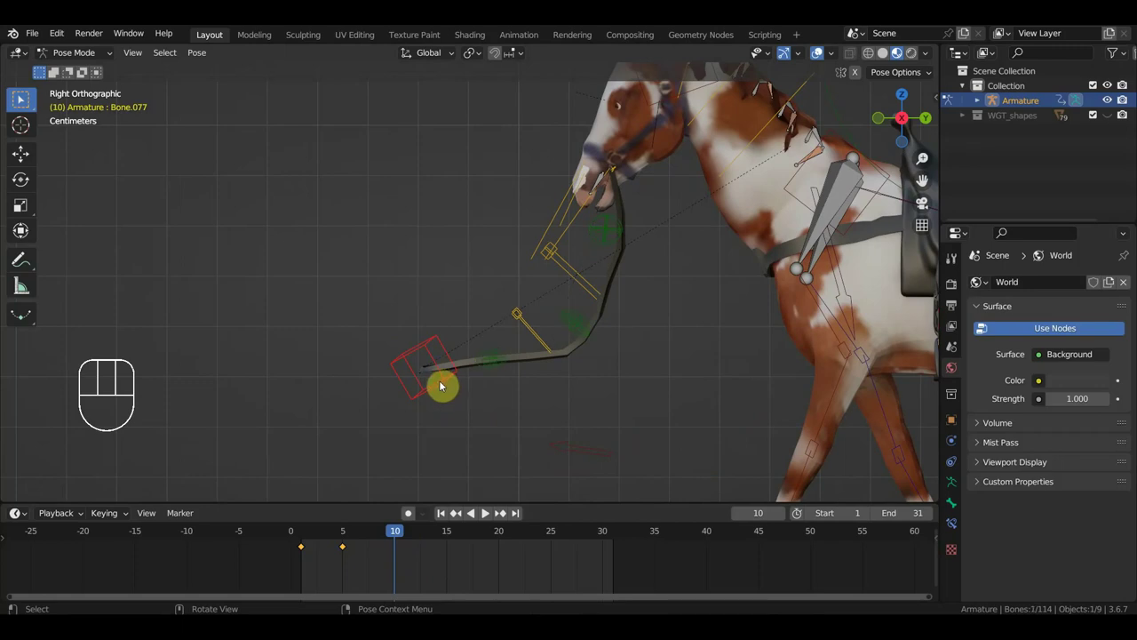
pyautogui.press('g')
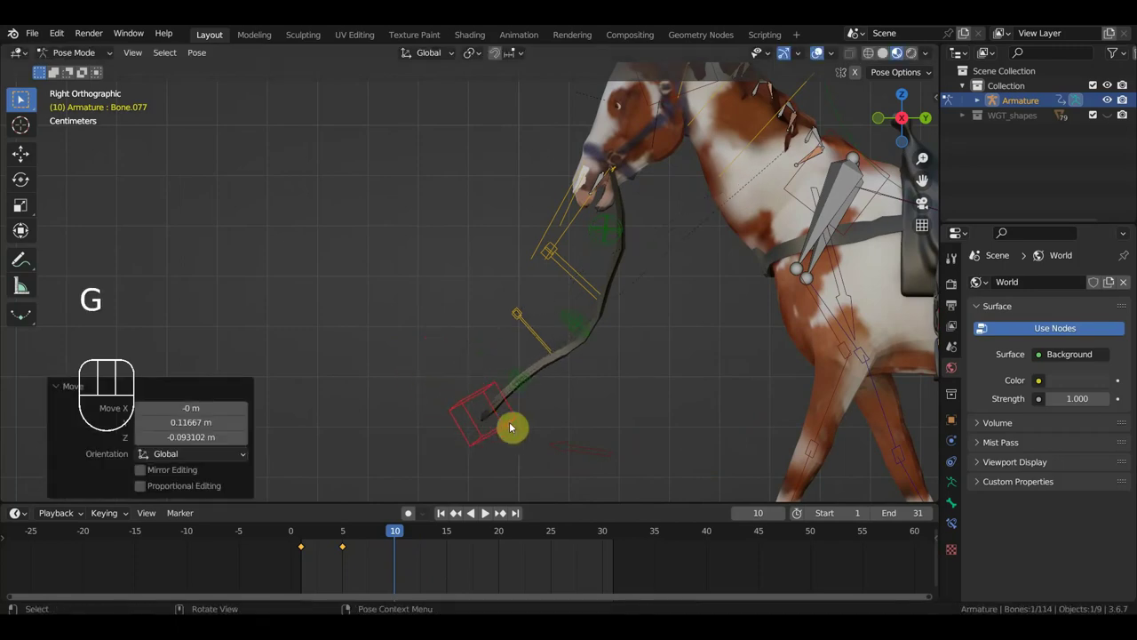
pyautogui.press('i')
# Pose and key the reins end at frames 20 and 25.
pyautogui.moveTo(407, 536); pyautogui.dragTo(501, 558)
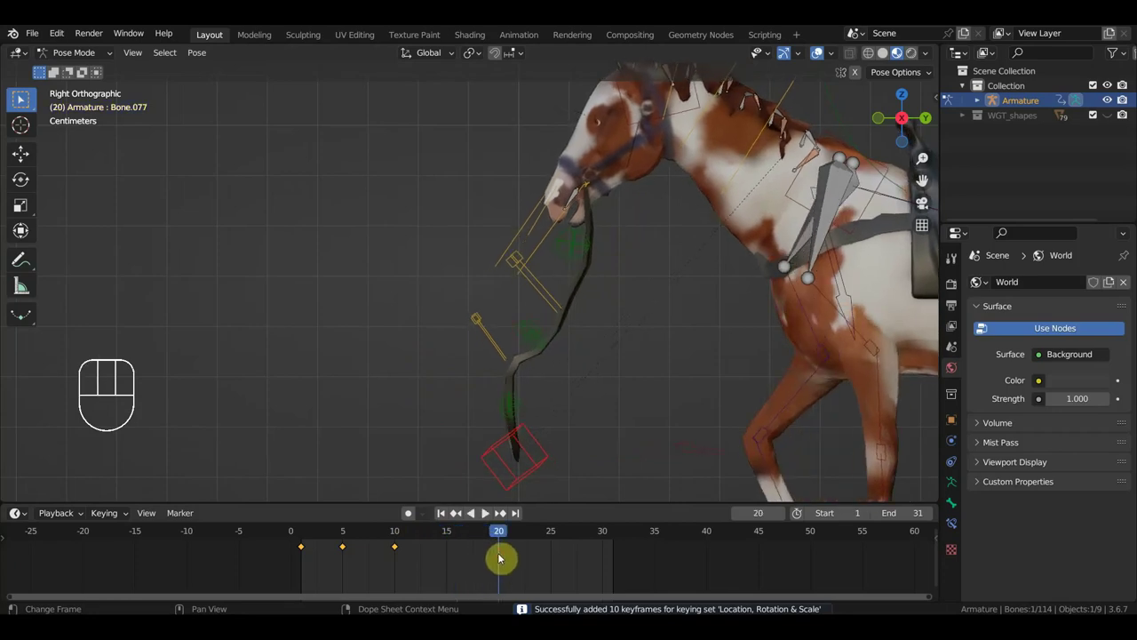
pyautogui.press('g')
pyautogui.press('i')
pyautogui.click(553, 532)
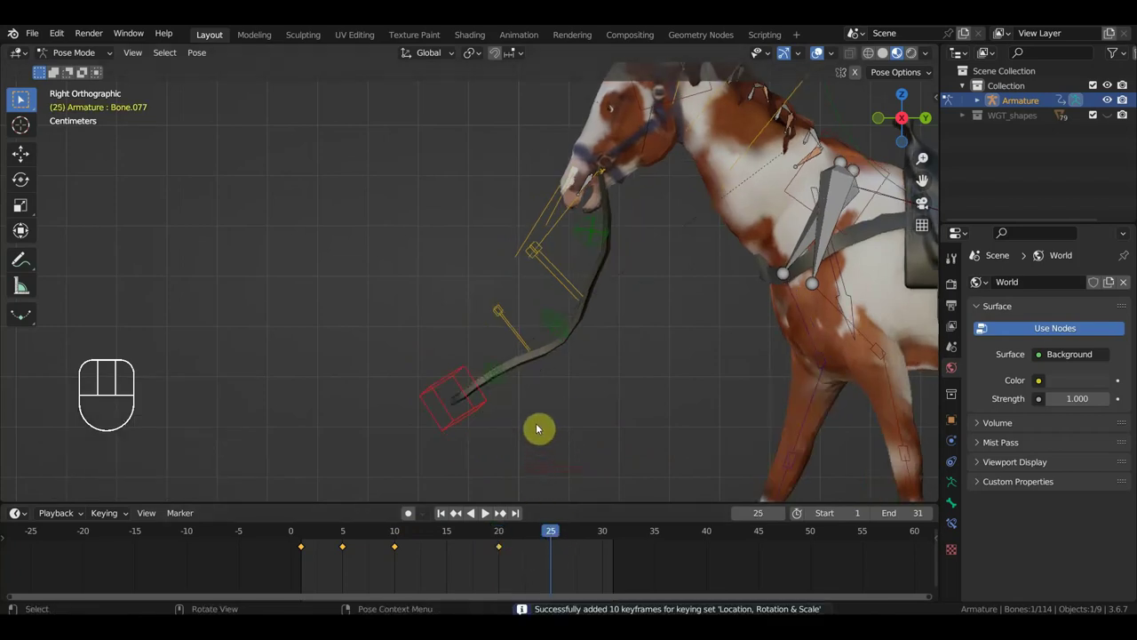
pyautogui.press('g')
pyautogui.press('i')
# Pose the reins end at frame 30 and key it at frame 15.
pyautogui.click(606, 538)
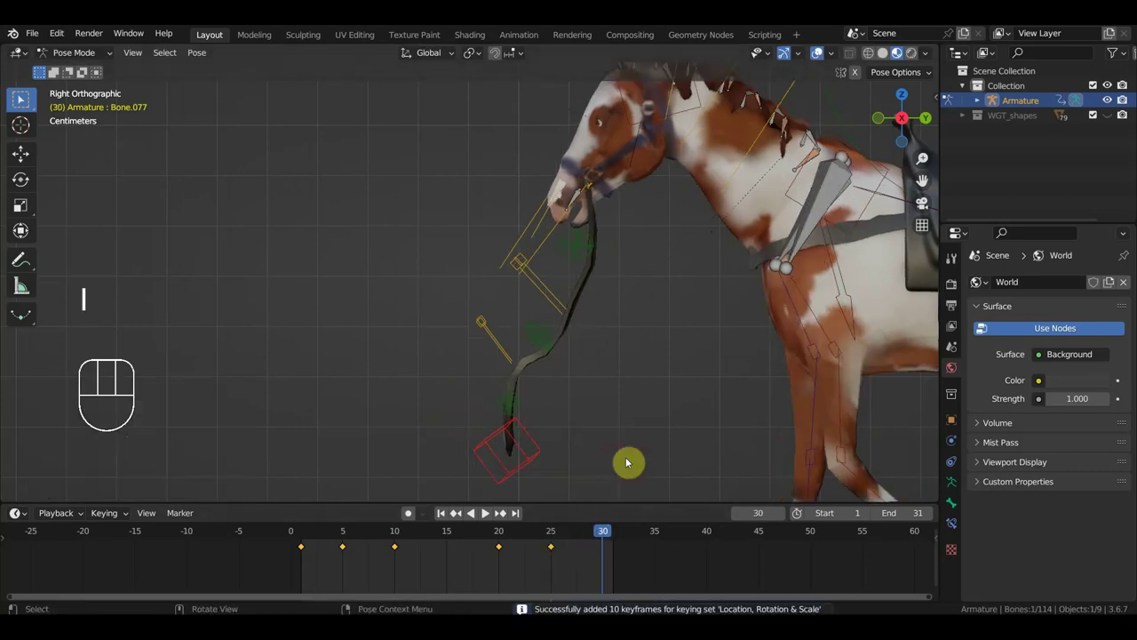
pyautogui.press('g')
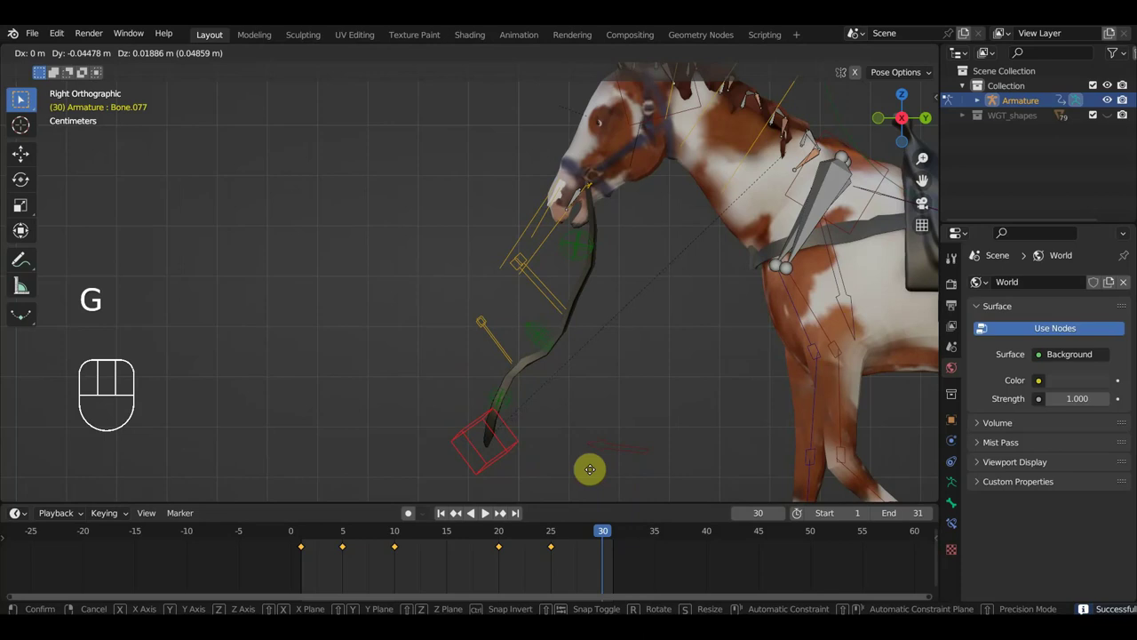
pyautogui.click(450, 537)
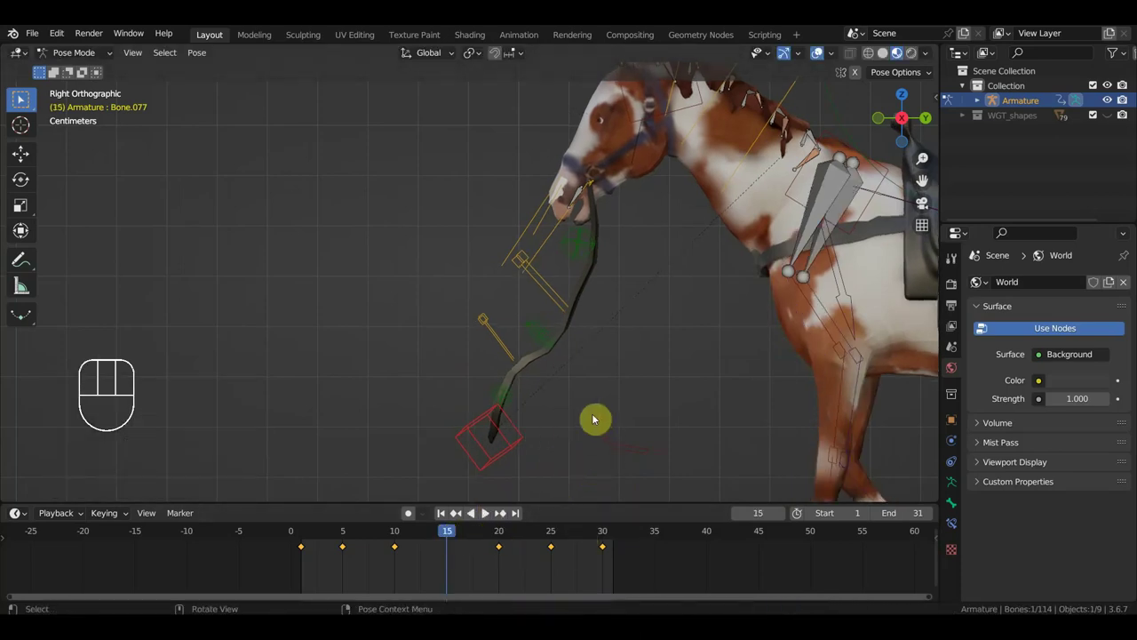
pyautogui.press('i')
# Reposition the two middle reins controls at frame 15 and keyframe them there.
pyautogui.moveTo(462, 539); pyautogui.dragTo(412, 548)
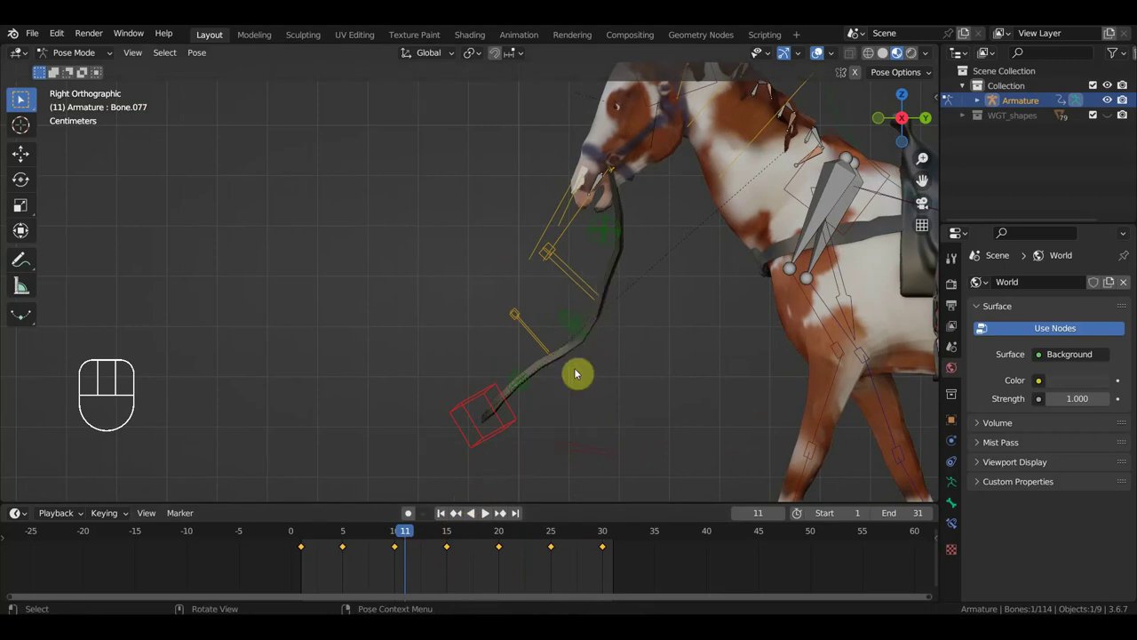
pyautogui.moveTo(582, 269); pyautogui.dragTo(572, 299)
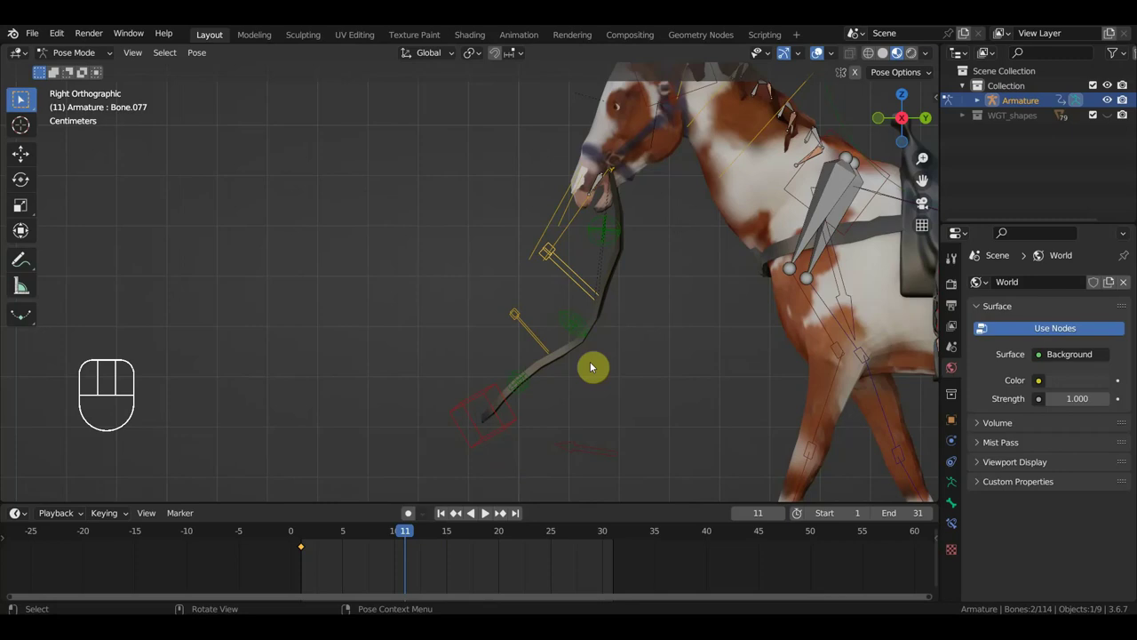
pyautogui.click(453, 539)
pyautogui.press('g')
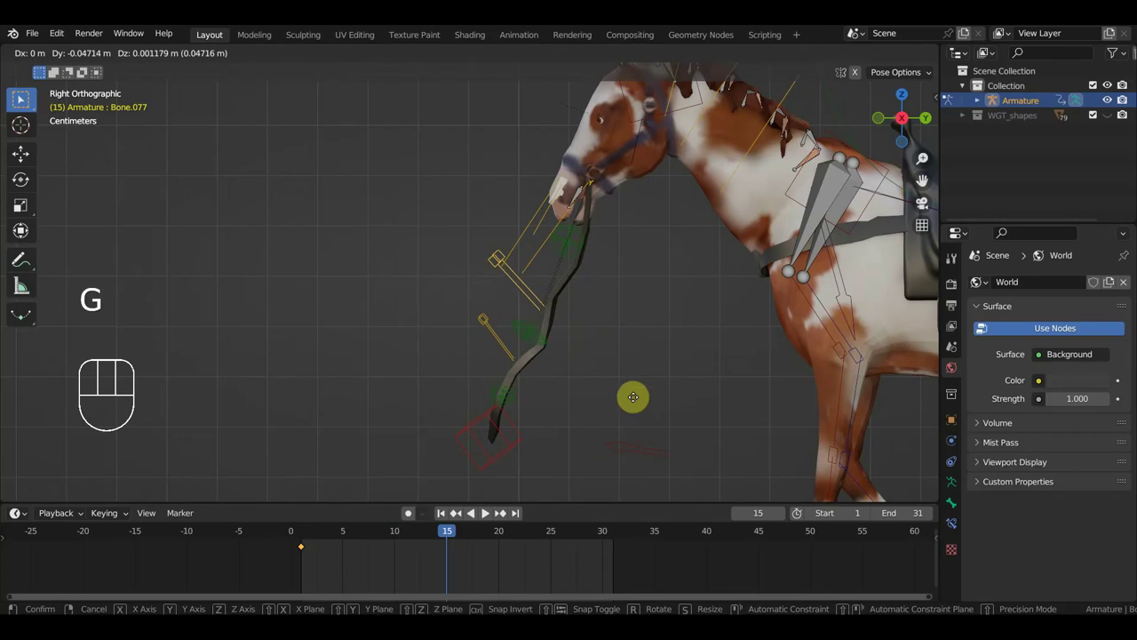
pyautogui.press('g')
pyautogui.press('i')
pyautogui.moveTo(484, 330); pyautogui.dragTo(496, 349)
pyautogui.press('i')
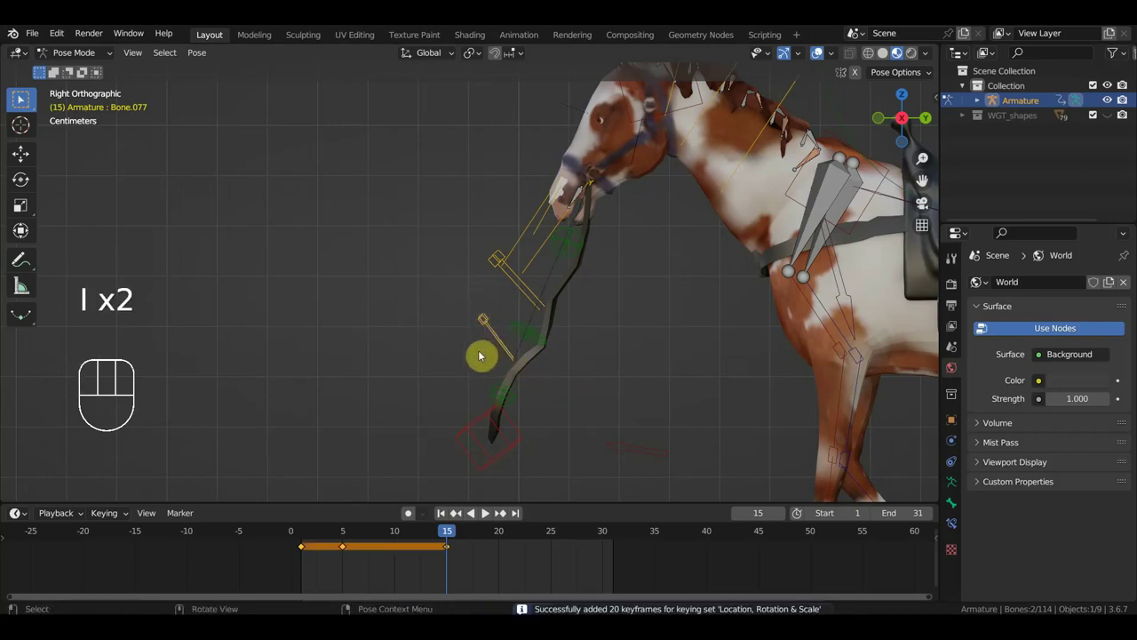
pyautogui.press('g')
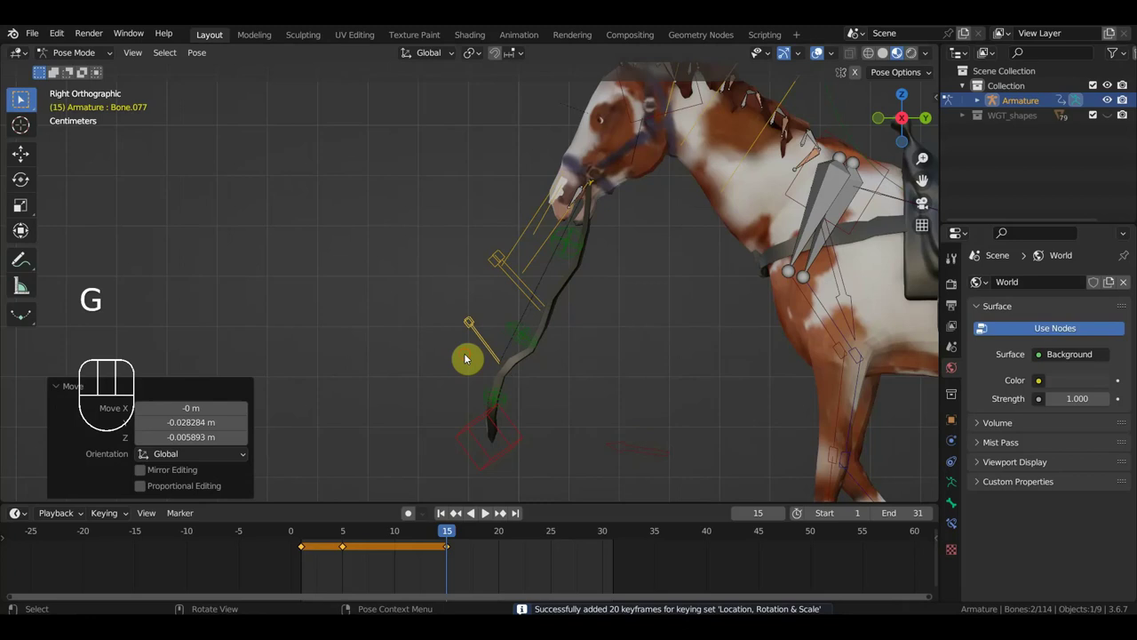
pyautogui.press('i')
# Move the middle reins controls again at frame 27 and insert a keyframe.
pyautogui.moveTo(449, 535); pyautogui.dragTo(577, 554)
pyautogui.moveTo(539, 268); pyautogui.dragTo(523, 286)
pyautogui.press('g')
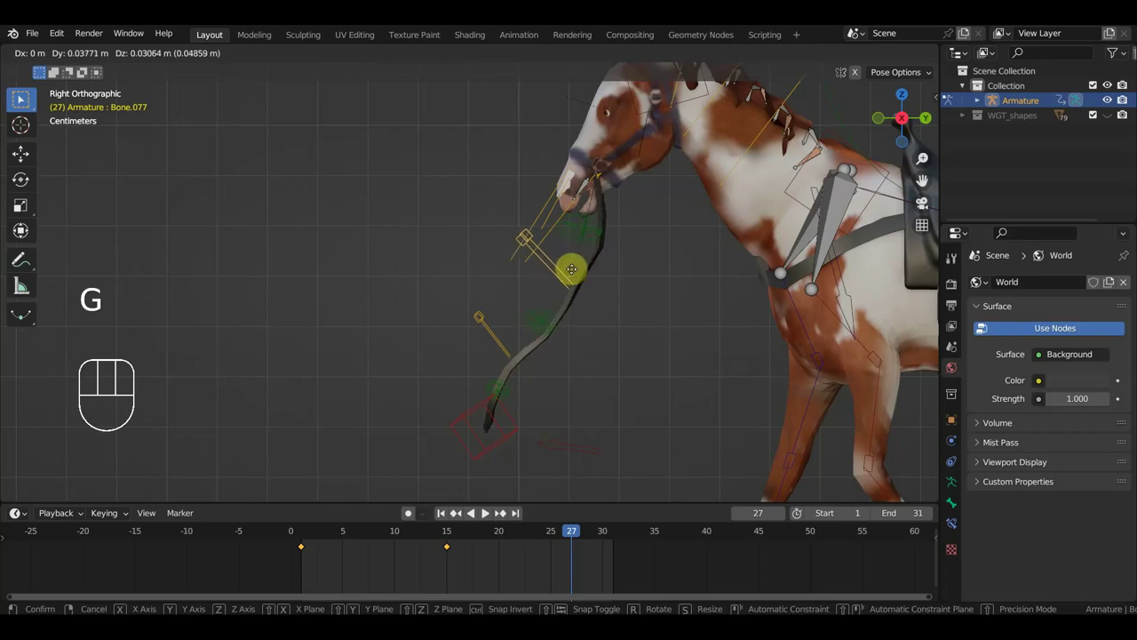
pyautogui.press('i')
# Scrub around frame 22 to check the sway, then box-select all the reins controls.
pyautogui.click(521, 538)
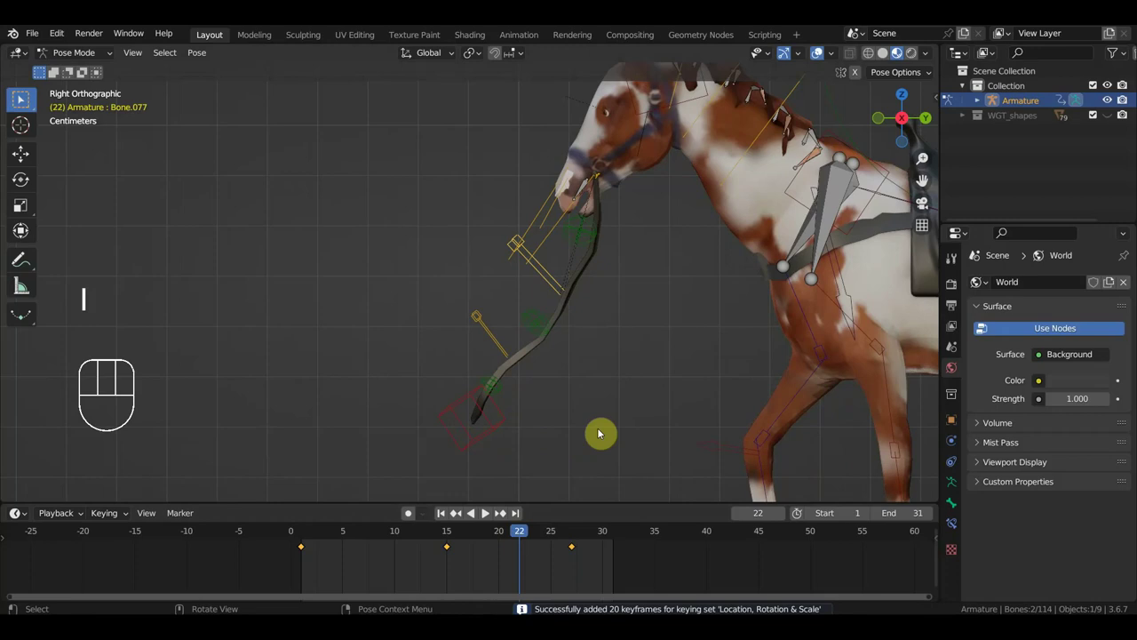
pyautogui.moveTo(527, 533); pyautogui.dragTo(358, 524)
pyautogui.moveTo(525, 411); pyautogui.dragTo(381, 299)
pyautogui.moveTo(630, 275); pyautogui.dragTo(587, 241)
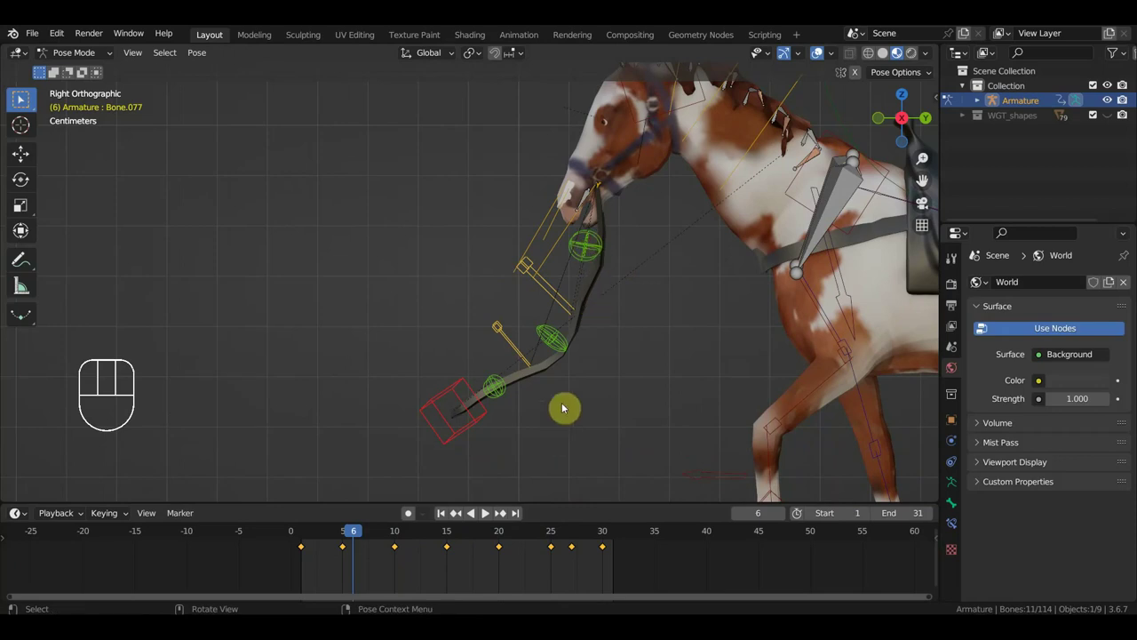
# Refine the selection to all eleven reins controls and key them at frames 5 and 10.
pyautogui.click(546, 297)
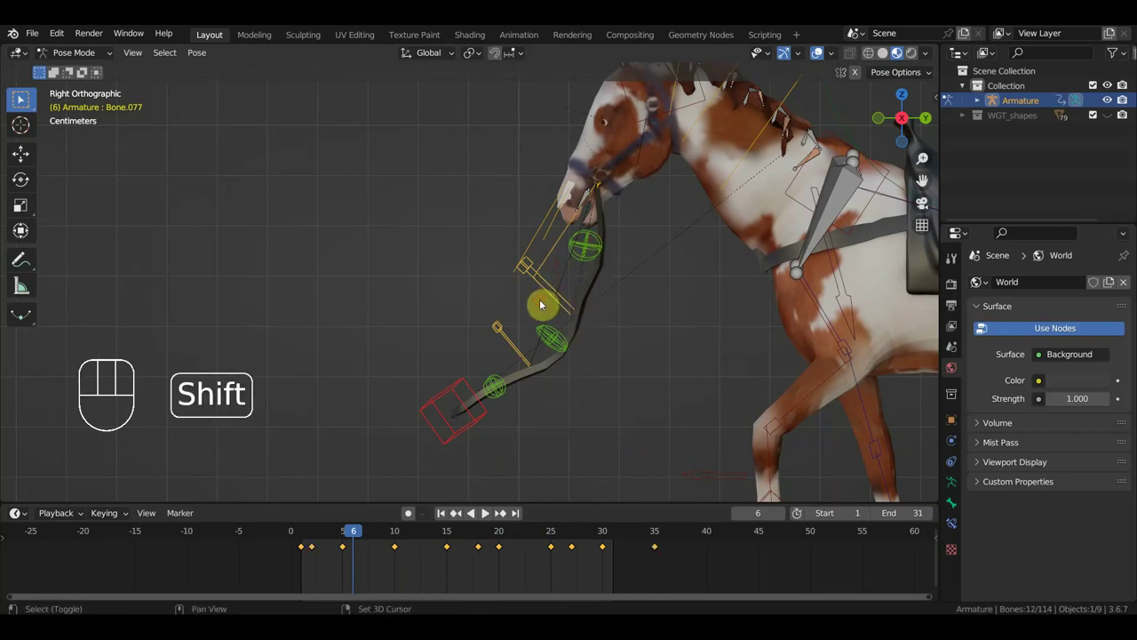
pyautogui.click(550, 258)
pyautogui.click(552, 256)
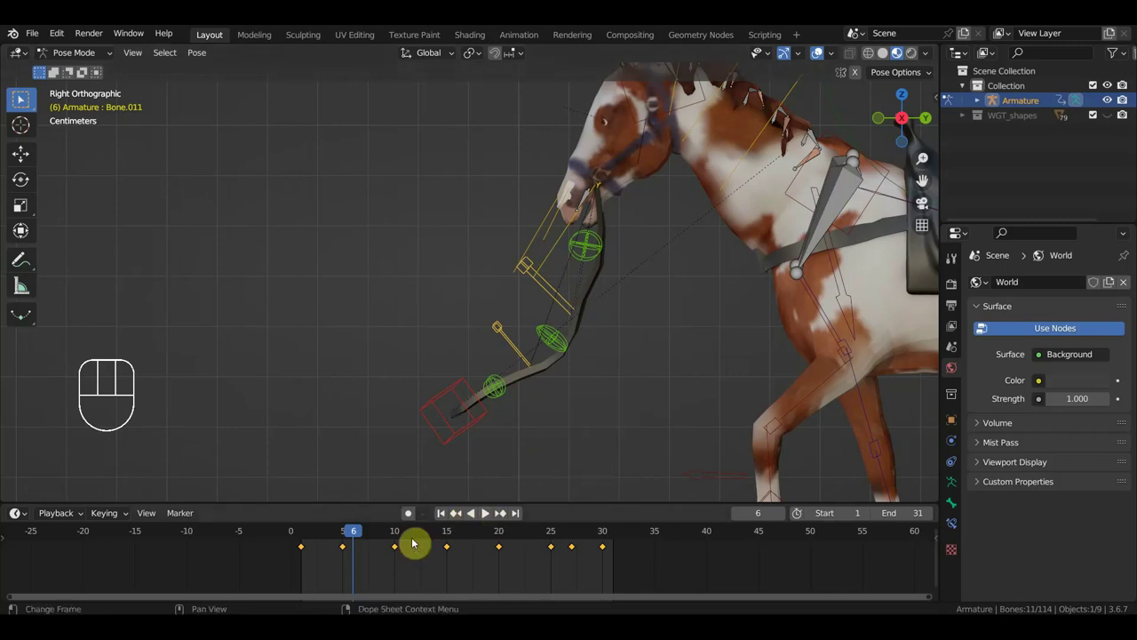
pyautogui.click(344, 532)
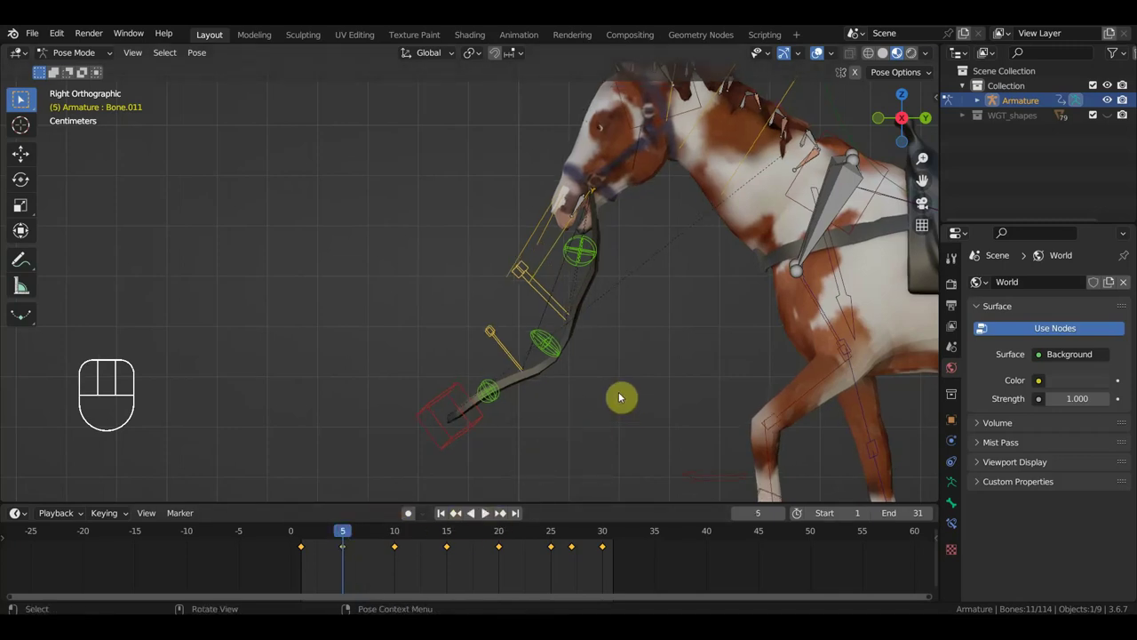
pyautogui.press('i')
pyautogui.click(398, 530)
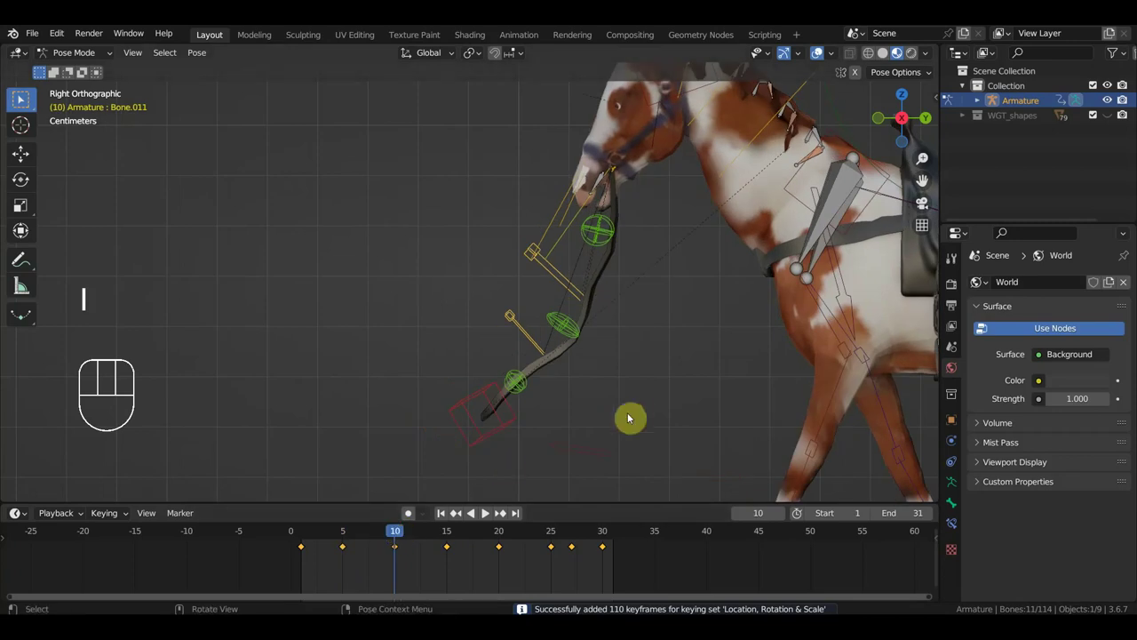
pyautogui.press('i')
# Key every reins control at frames 15, 20 and 25, then step through frames 27 and 30.
pyautogui.click(448, 539)
pyautogui.press('i')
pyautogui.click(503, 539)
pyautogui.press('i')
pyautogui.click(553, 537)
pyautogui.press('i')
pyautogui.click(575, 534)
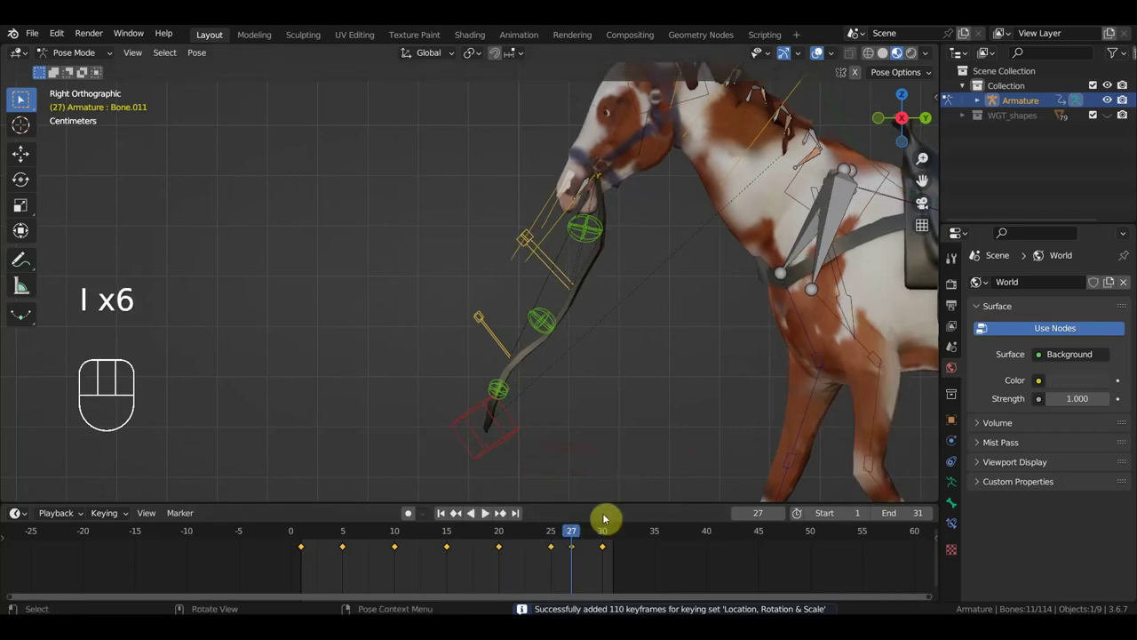
pyautogui.click(605, 530)
# Key the reins at frame 30, append the cowboy collection beside the horse and play the scene.
pyautogui.press('i')
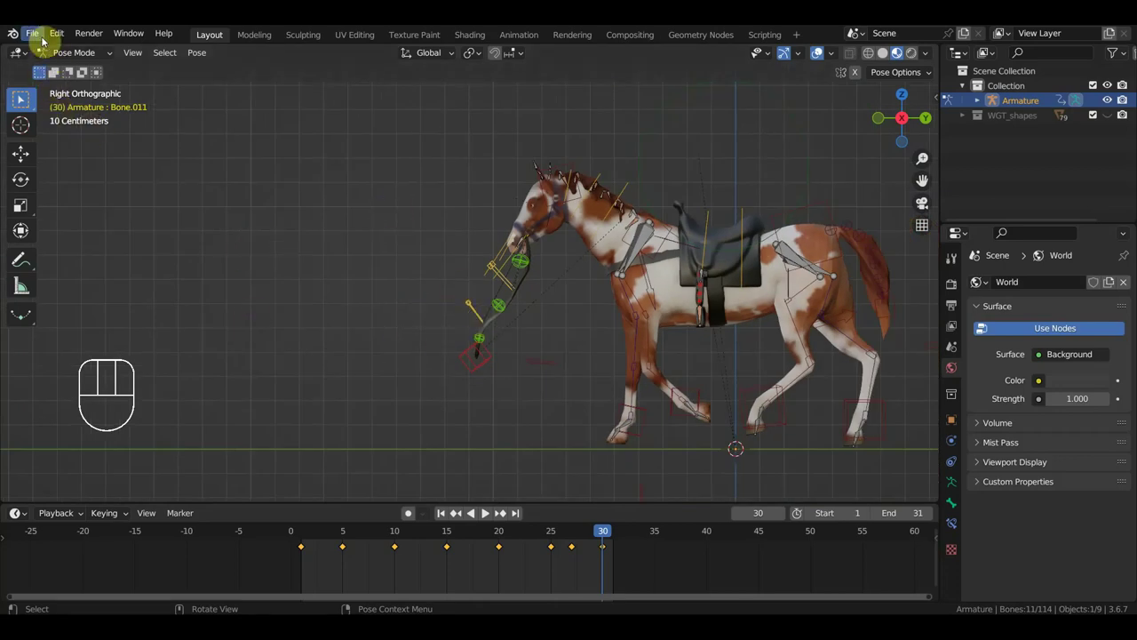
pyautogui.moveTo(35, 40); pyautogui.dragTo(82, 151)
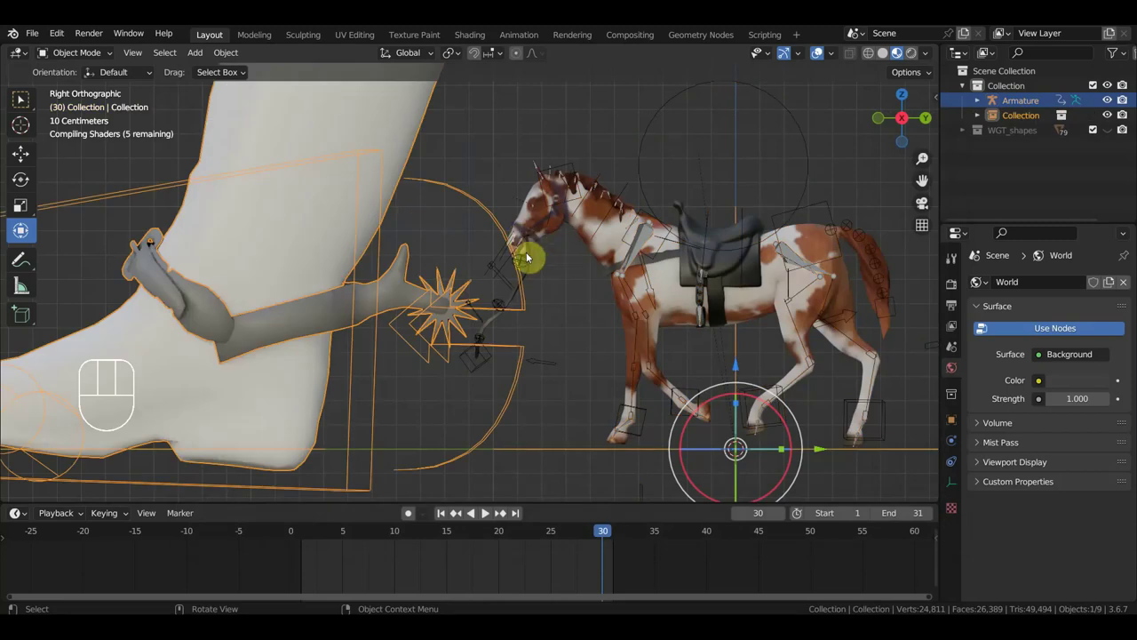
pyautogui.press('KP_3')
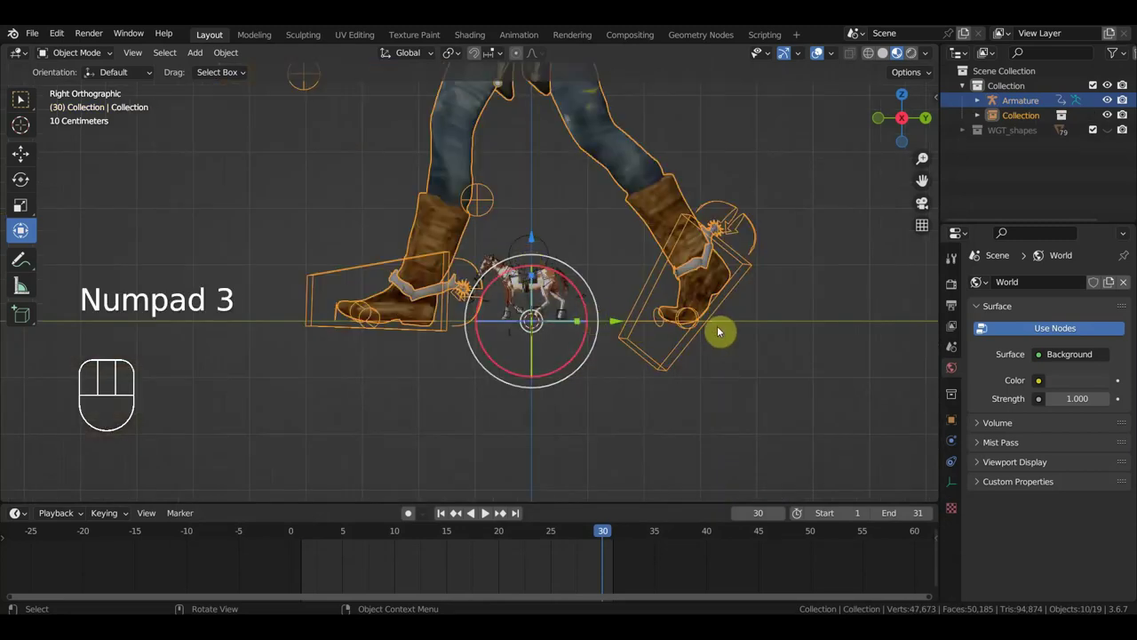
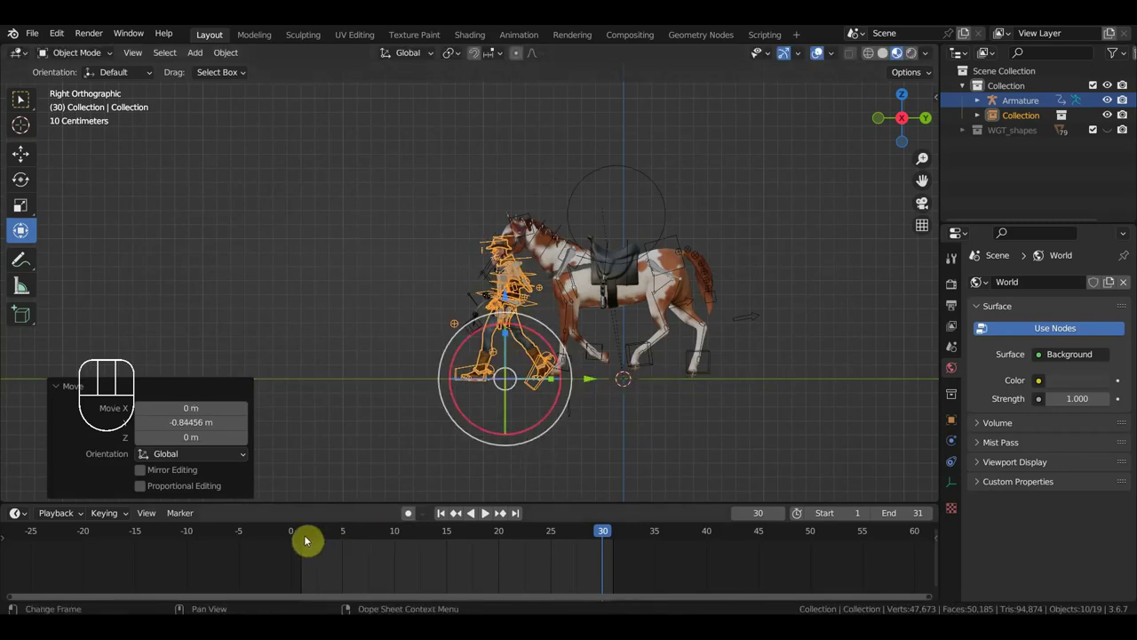
pyautogui.click(319, 527)
# Select every horse rig bone and drag the stray late keyframe back inside the 1–31 loop.
pyautogui.moveTo(319, 535); pyautogui.dragTo(75, 55)
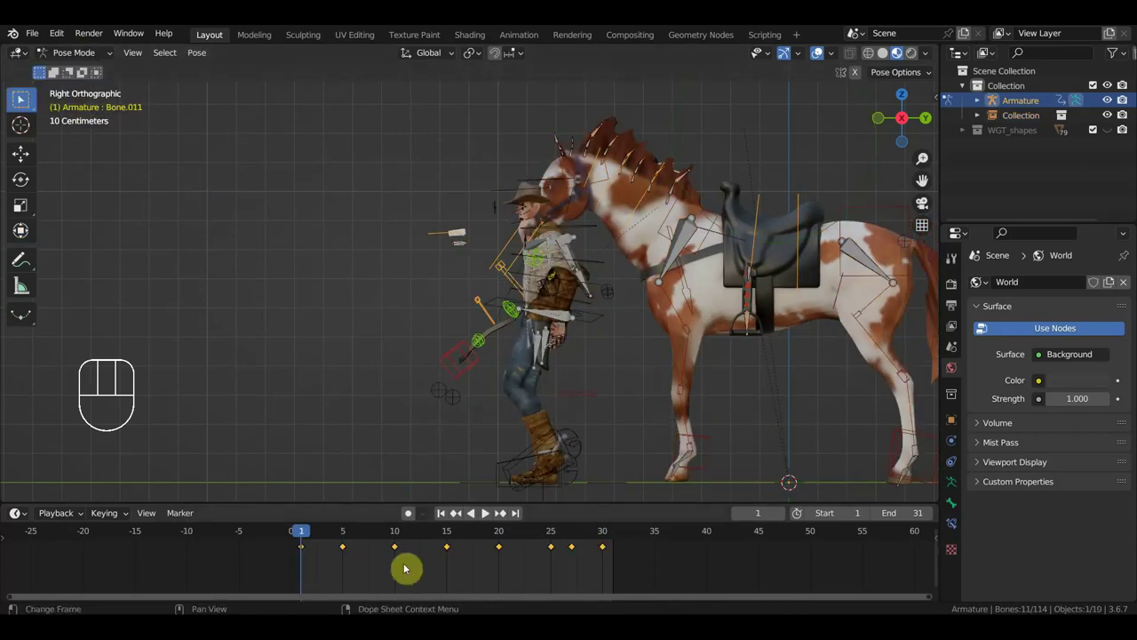
pyautogui.click(241, 535)
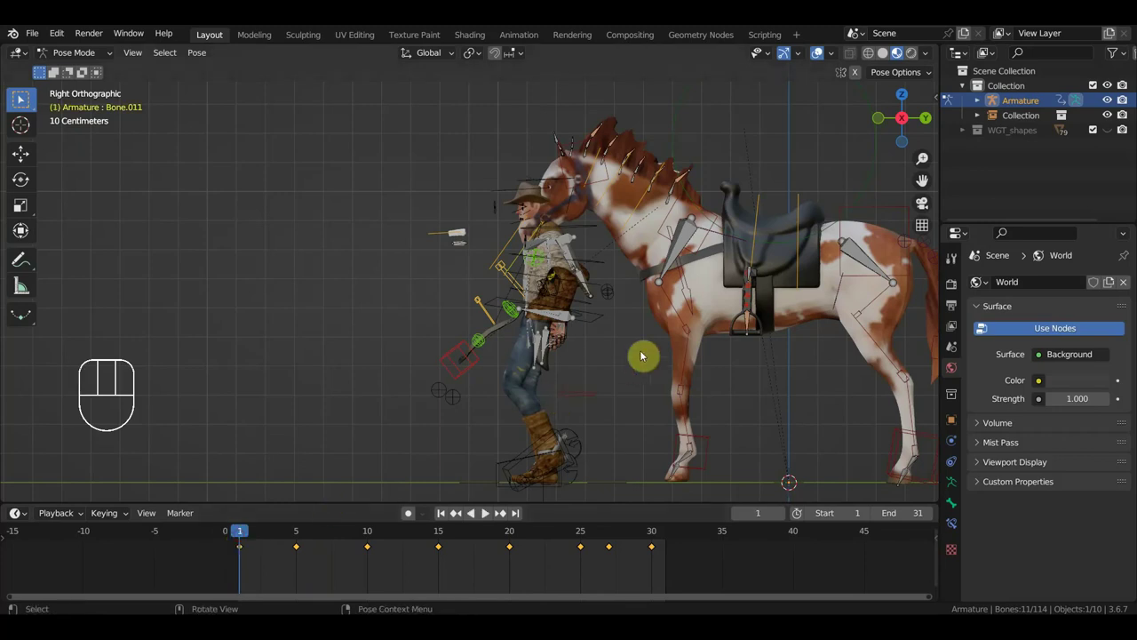
pyautogui.press('a')
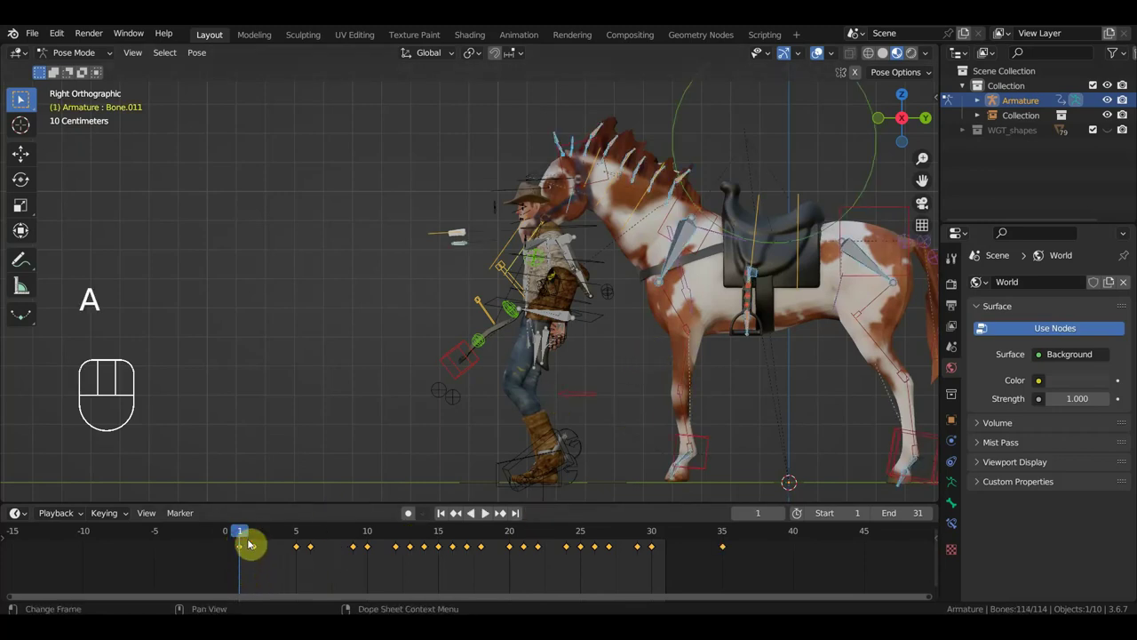
pyautogui.click(254, 542)
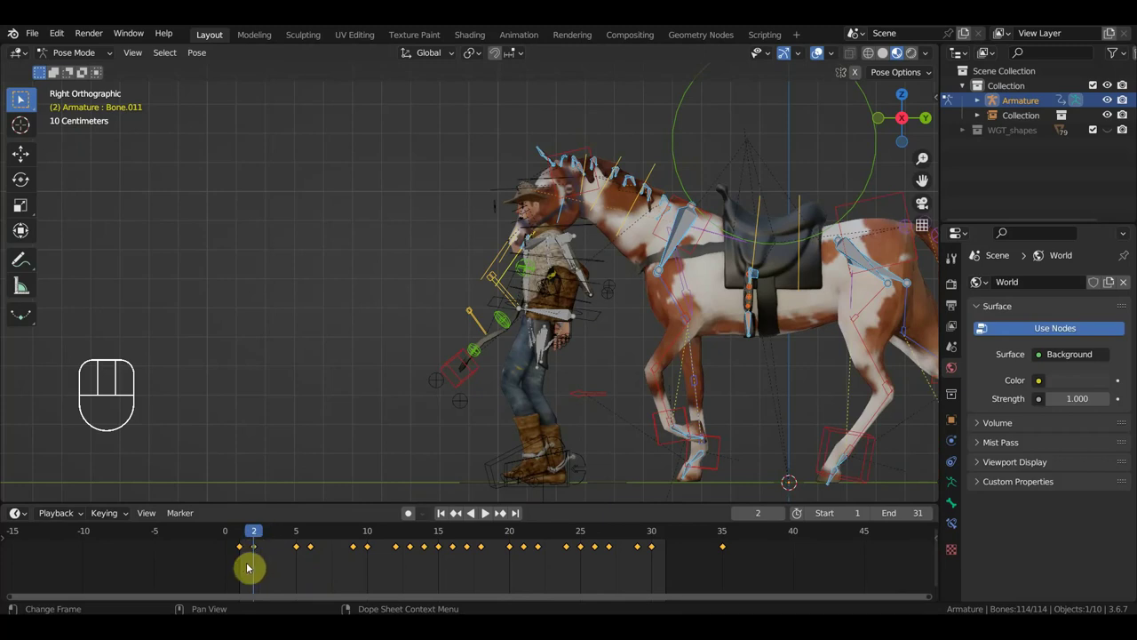
pyautogui.moveTo(249, 567); pyautogui.dragTo(230, 544)
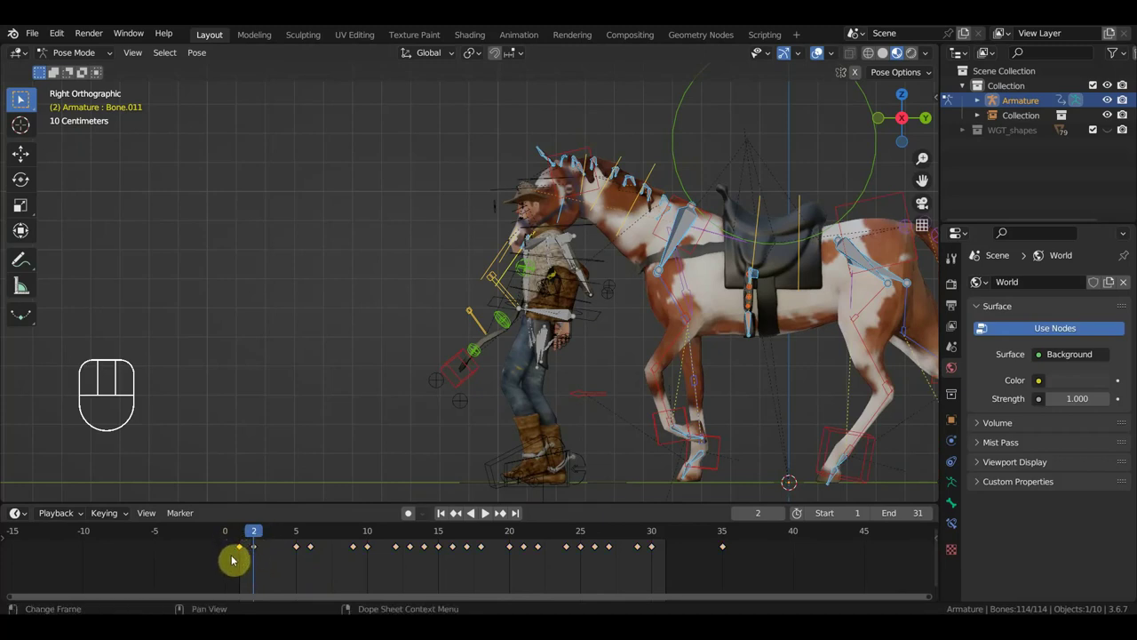
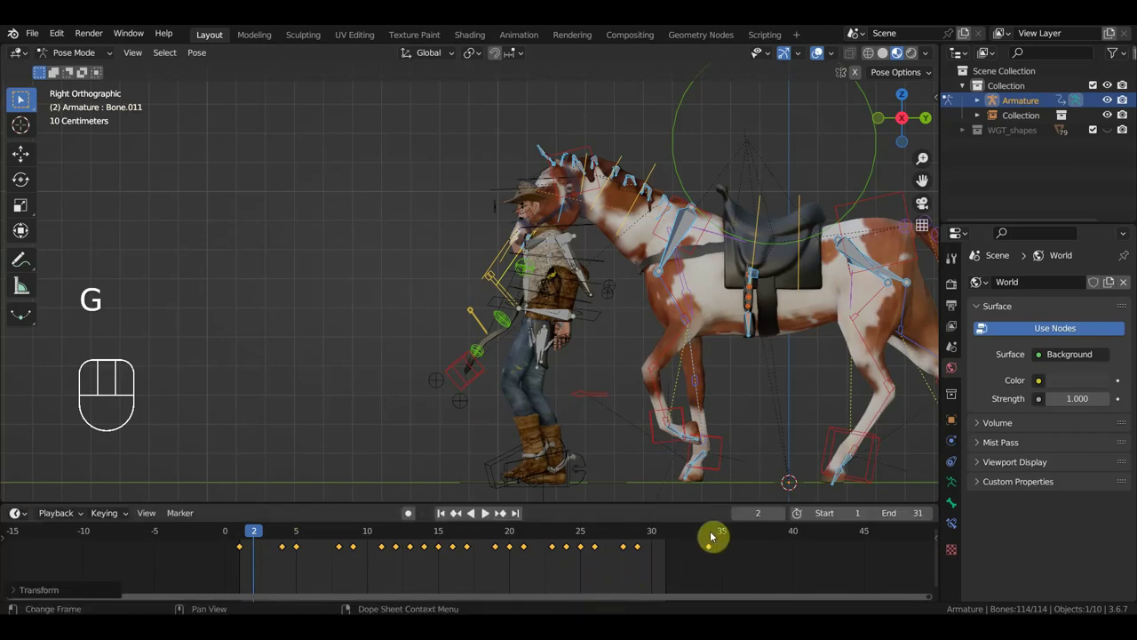
# Extend the scene's end frame past 31 and key the whole pose at frames 31 and 32.
pyautogui.click(674, 535)
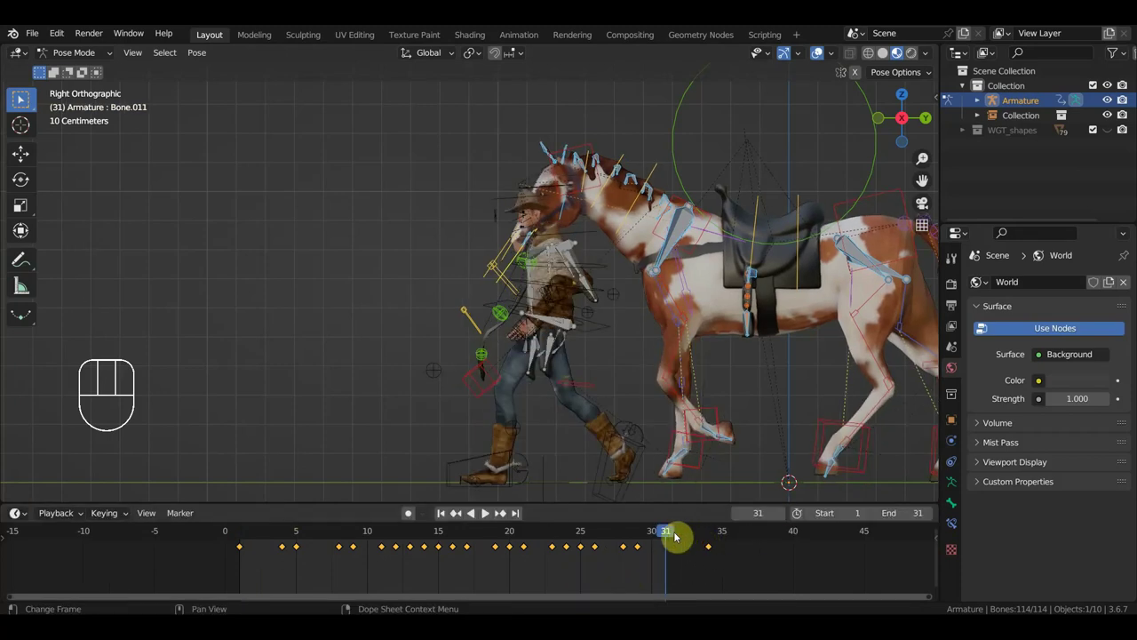
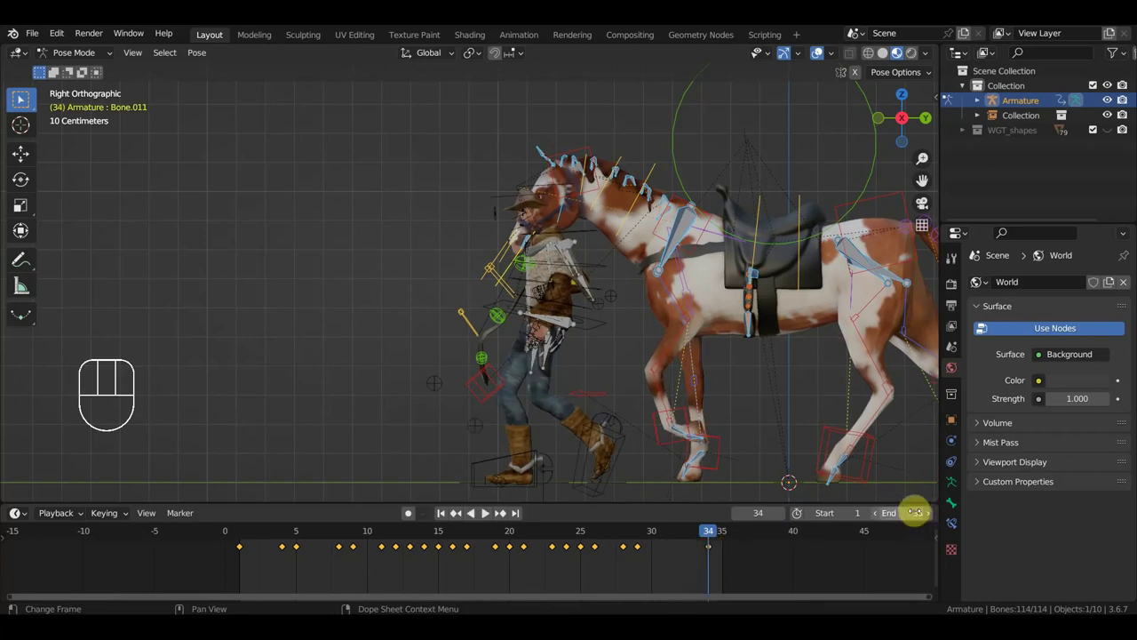
pyautogui.click(675, 542)
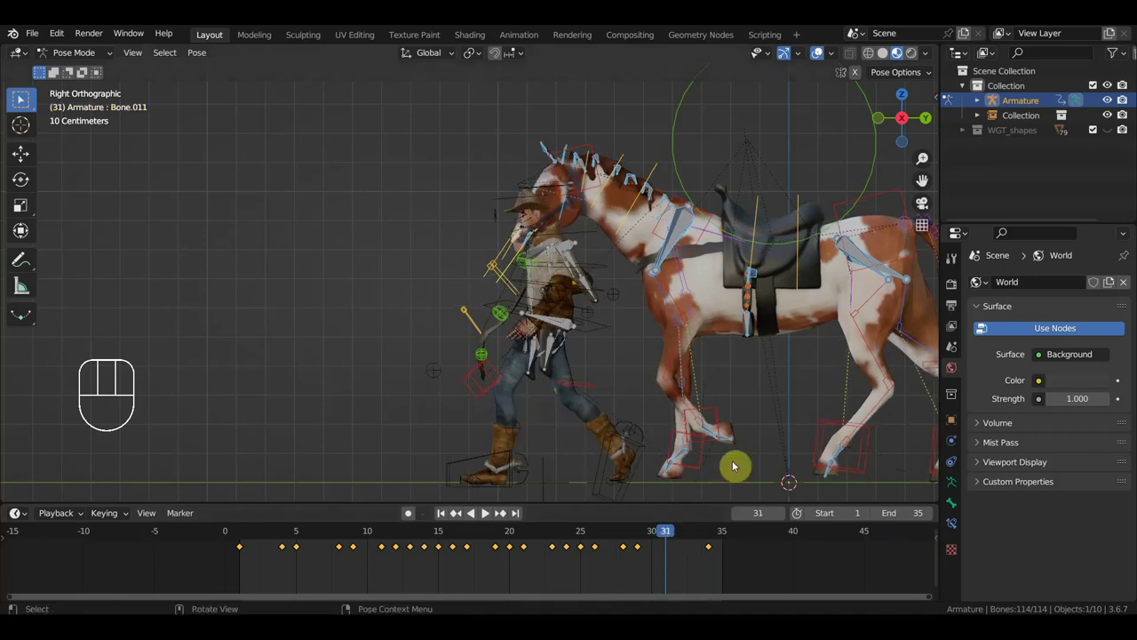
pyautogui.press('i')
pyautogui.moveTo(694, 536); pyautogui.dragTo(713, 516)
pyautogui.press('i')
pyautogui.click(686, 534)
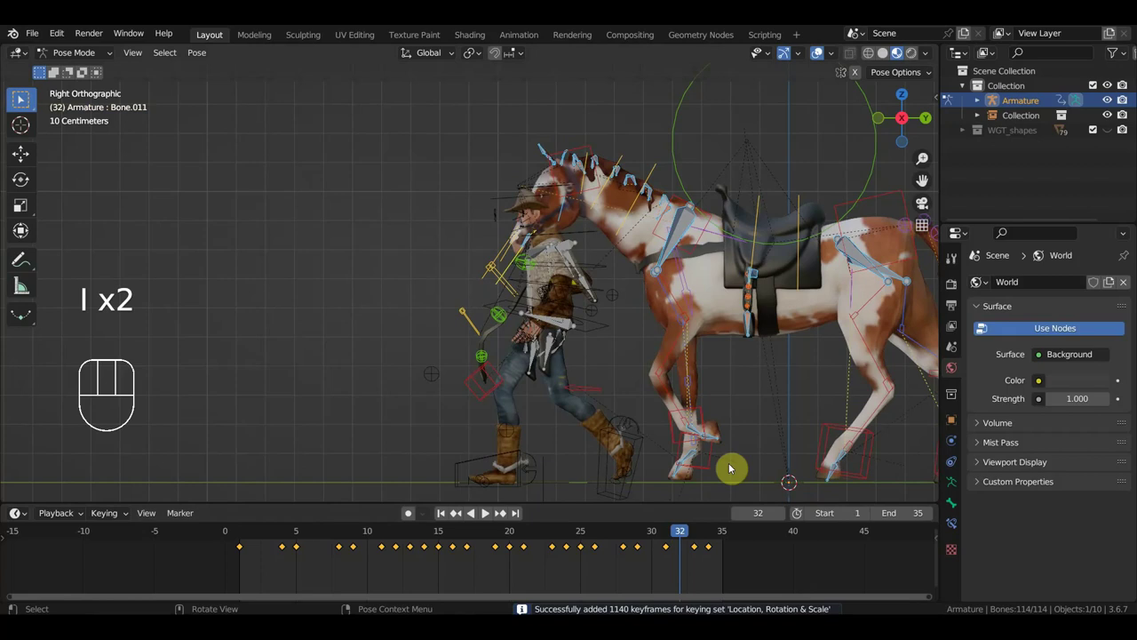
# Insert whole-rig keyframes on the early frames of the walk cycle.
pyautogui.moveTo(324, 538); pyautogui.dragTo(336, 529)
pyautogui.press('i')
pyautogui.click(313, 536)
pyautogui.press('i')
pyautogui.click(267, 535)
pyautogui.click(254, 537)
pyautogui.press('i')
pyautogui.press('i')
# Key the rig through the middle and late frames up to 35, then play the loop.
pyautogui.moveTo(272, 536); pyautogui.dragTo(288, 515)
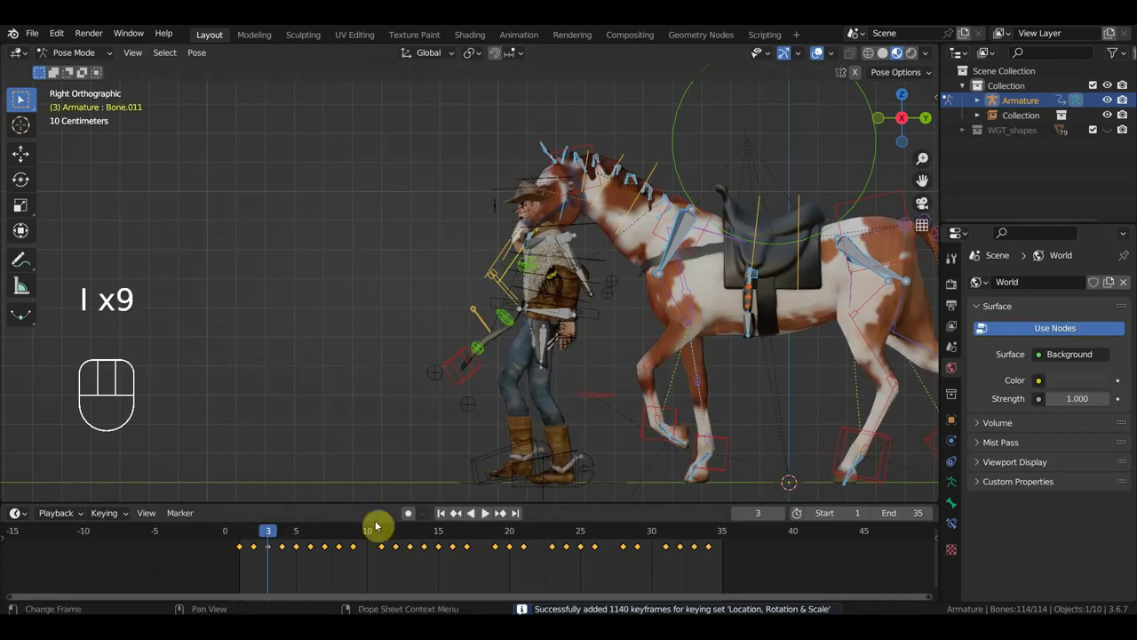
pyautogui.moveTo(488, 542); pyautogui.dragTo(490, 520)
pyautogui.press('i')
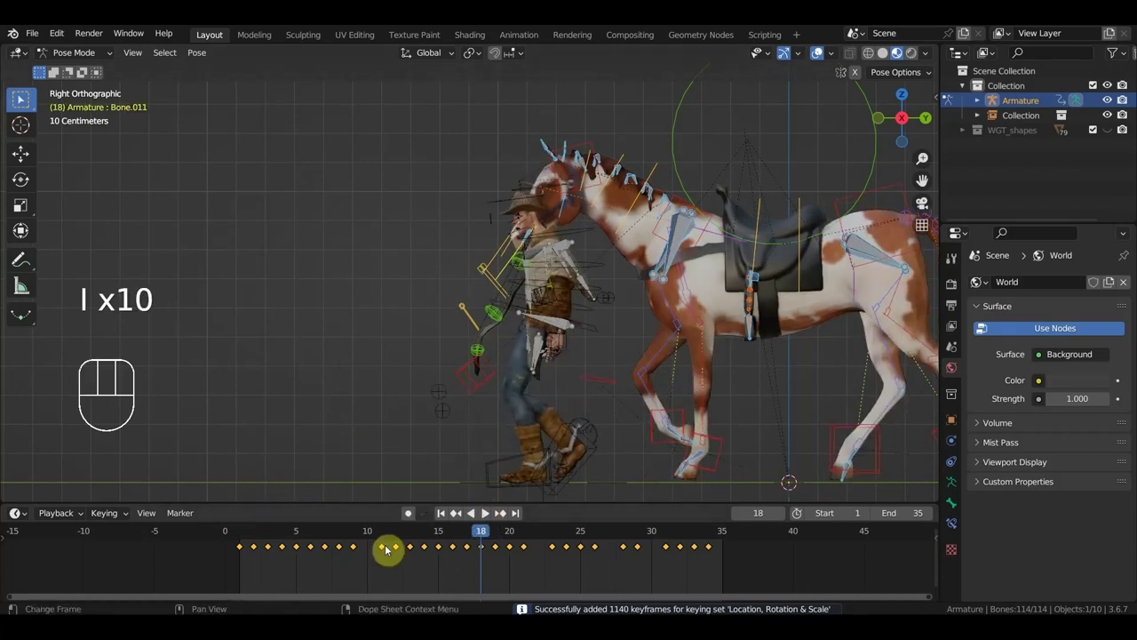
pyautogui.moveTo(372, 540); pyautogui.dragTo(400, 492)
pyautogui.press('i')
pyautogui.click(543, 541)
pyautogui.moveTo(609, 537); pyautogui.dragTo(617, 525)
pyautogui.click(659, 542)
pyautogui.press('i')
pyautogui.click(729, 541)
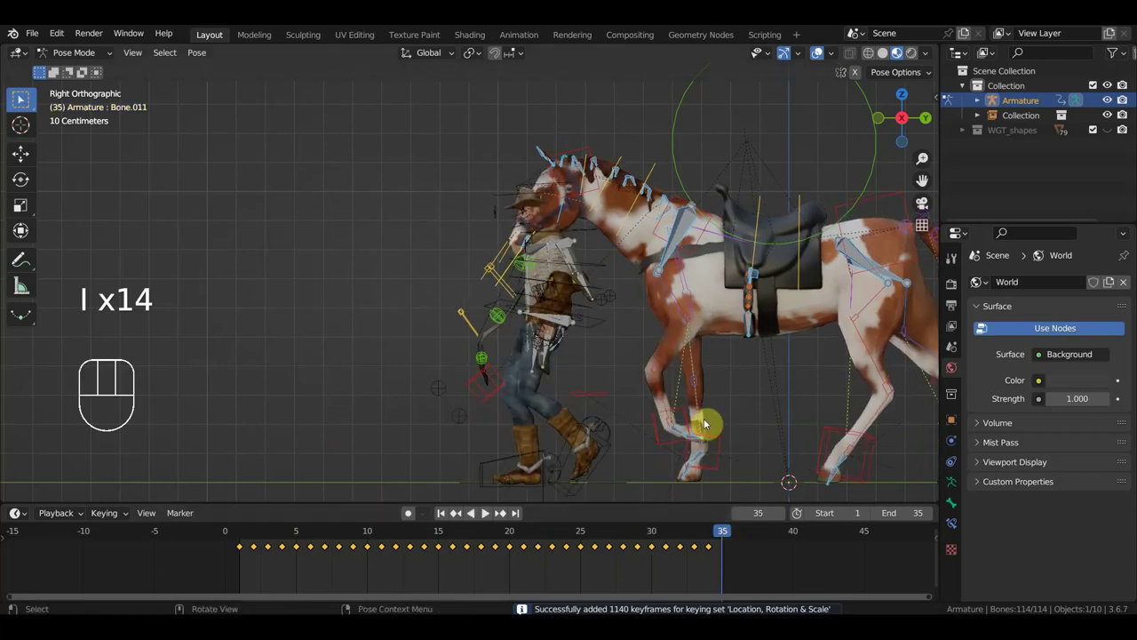
pyautogui.press('i')
pyautogui.press('space')
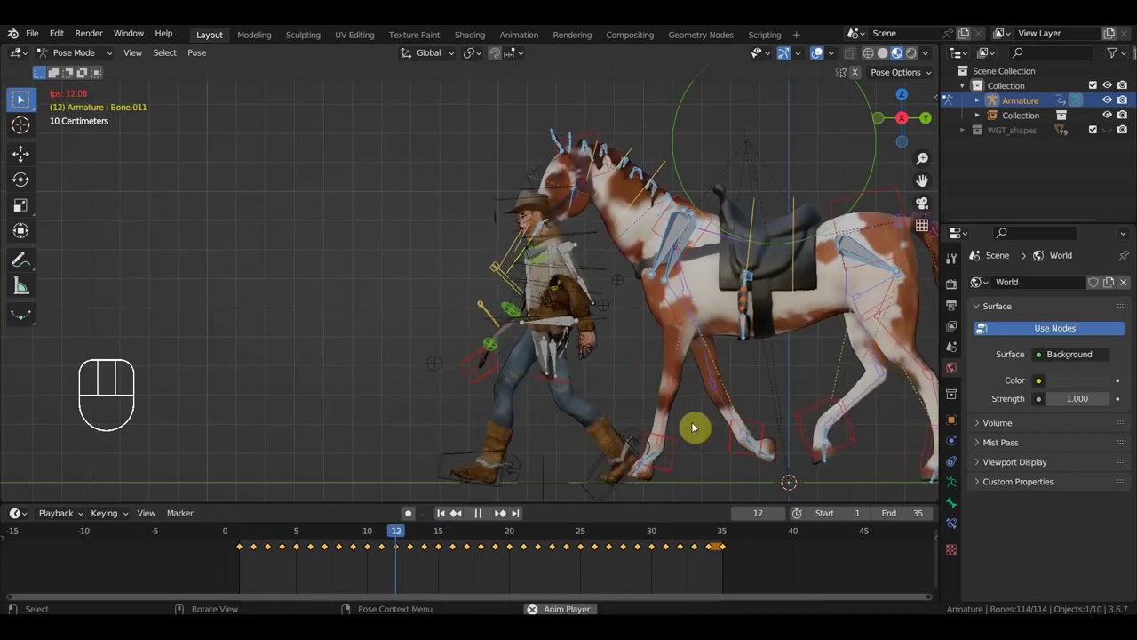
# Play the walk and review around frame 33, then stop playback.
pyautogui.press('space')
pyautogui.click(709, 535)
pyautogui.click(703, 535)
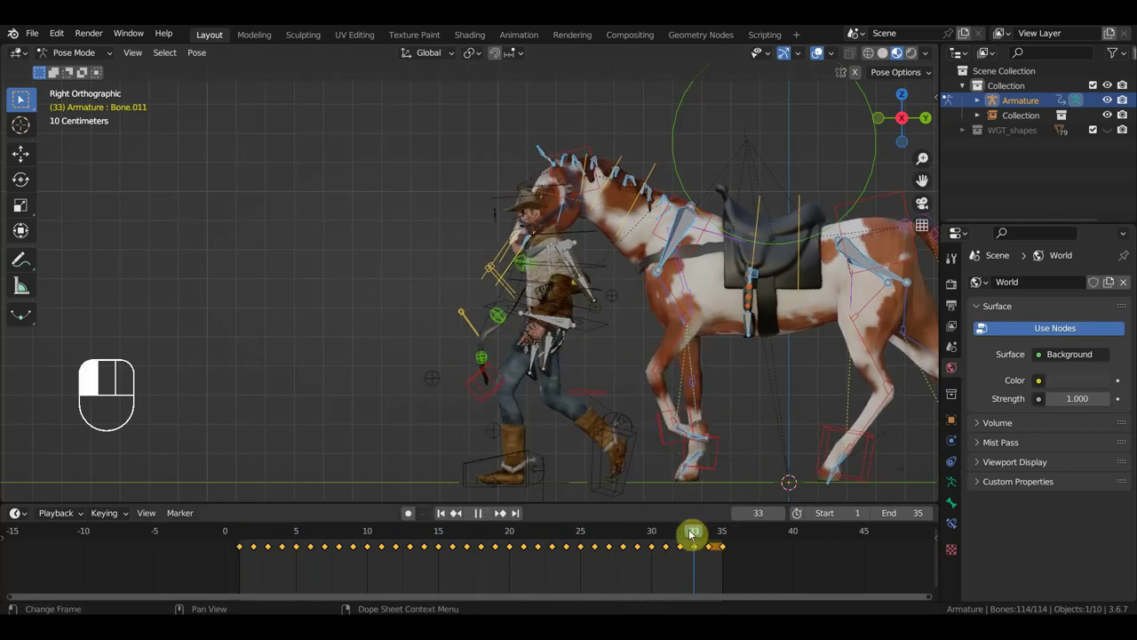
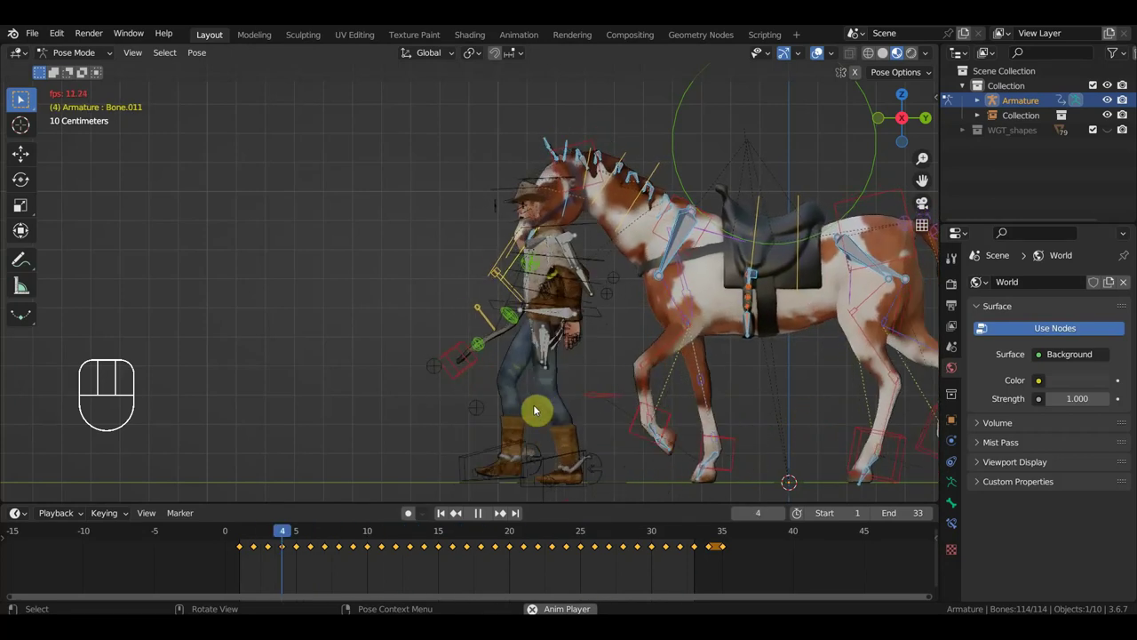
pyautogui.press('space')
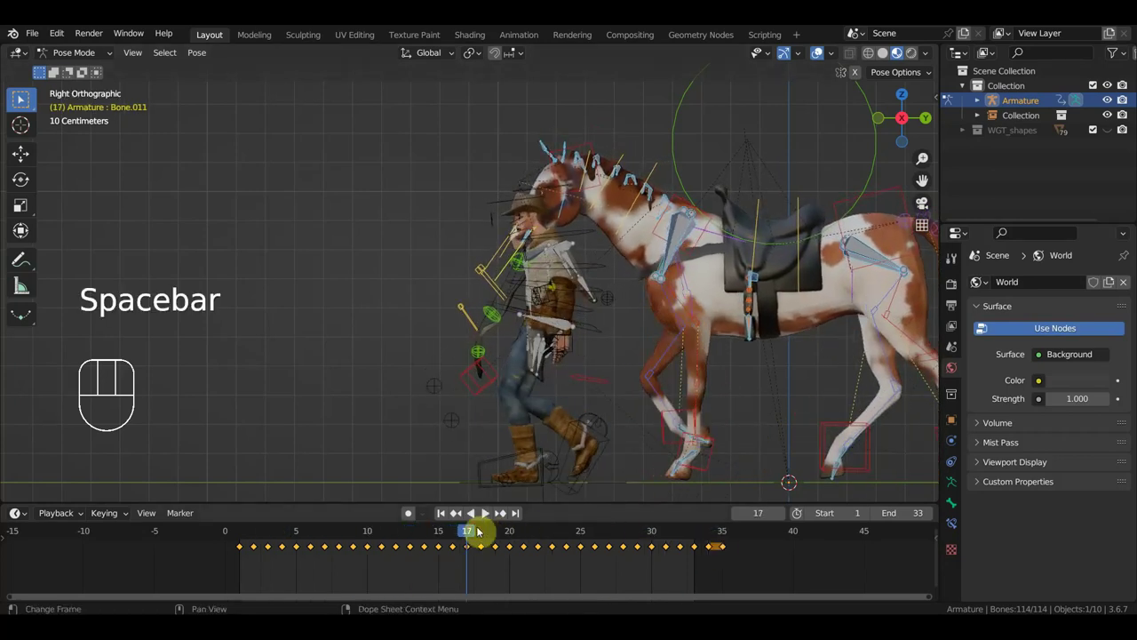
# Set End to 36, select all keyframes from frame 1 and start scaling them in time.
pyautogui.moveTo(516, 539); pyautogui.dragTo(745, 555)
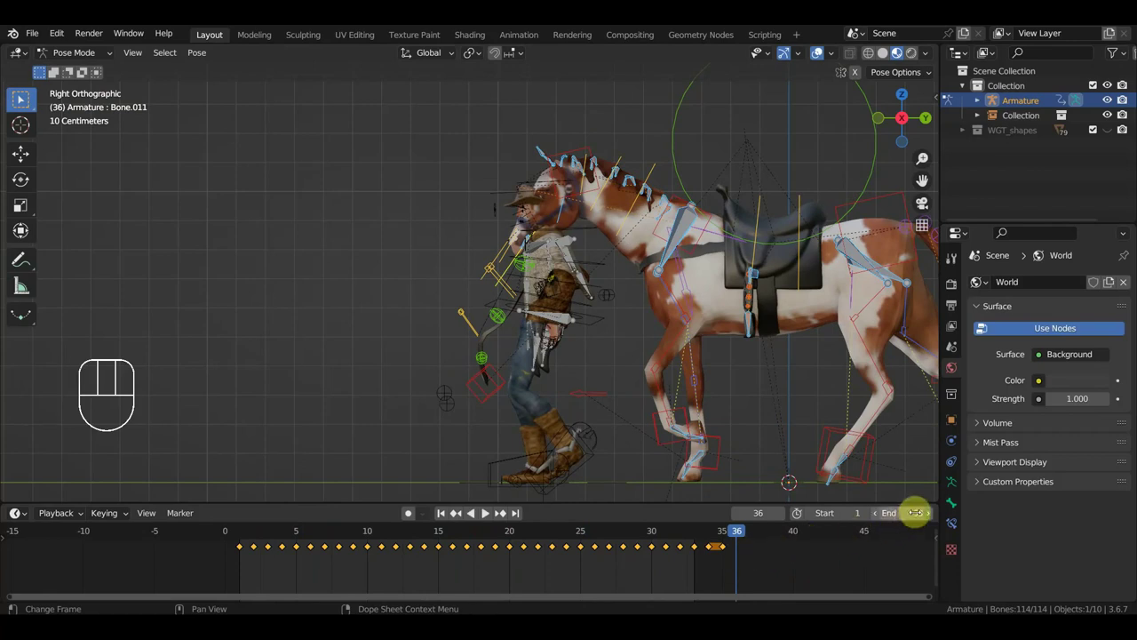
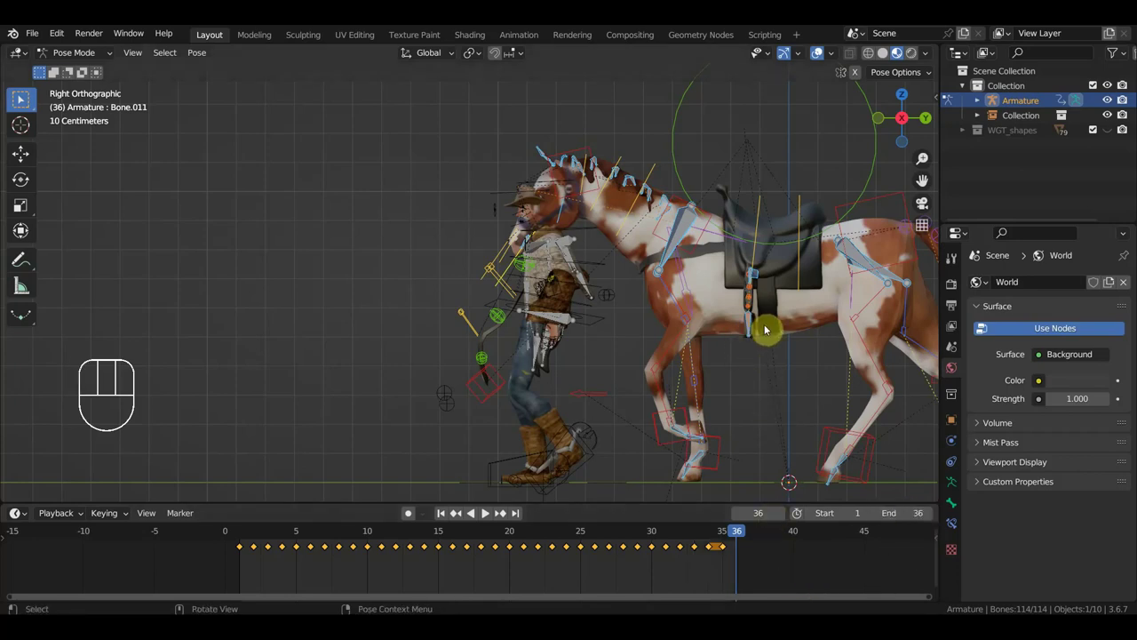
pyautogui.press('a')
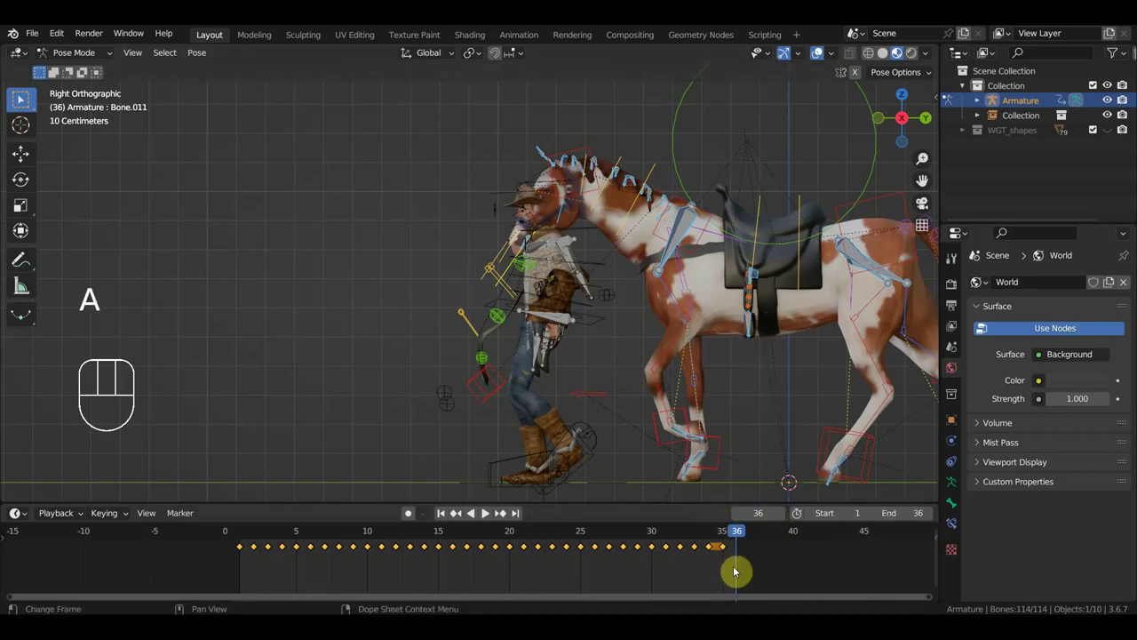
pyautogui.click(242, 536)
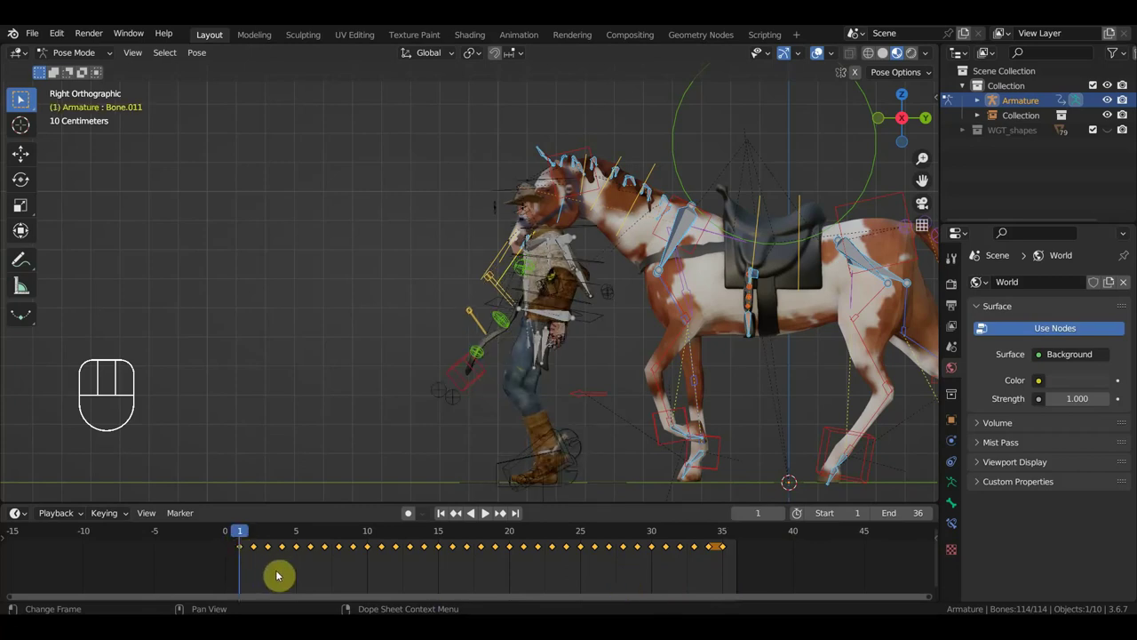
pyautogui.press('s')
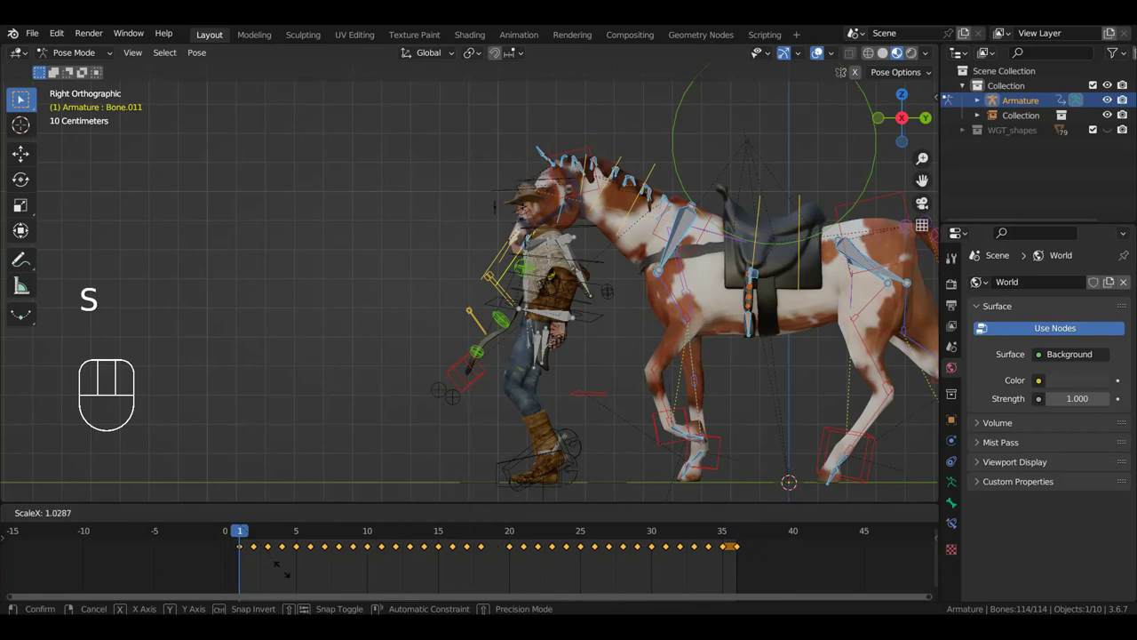
# Review the loop, then box-select and delete the trailing keyframes past the cycle.
pyautogui.press('space')
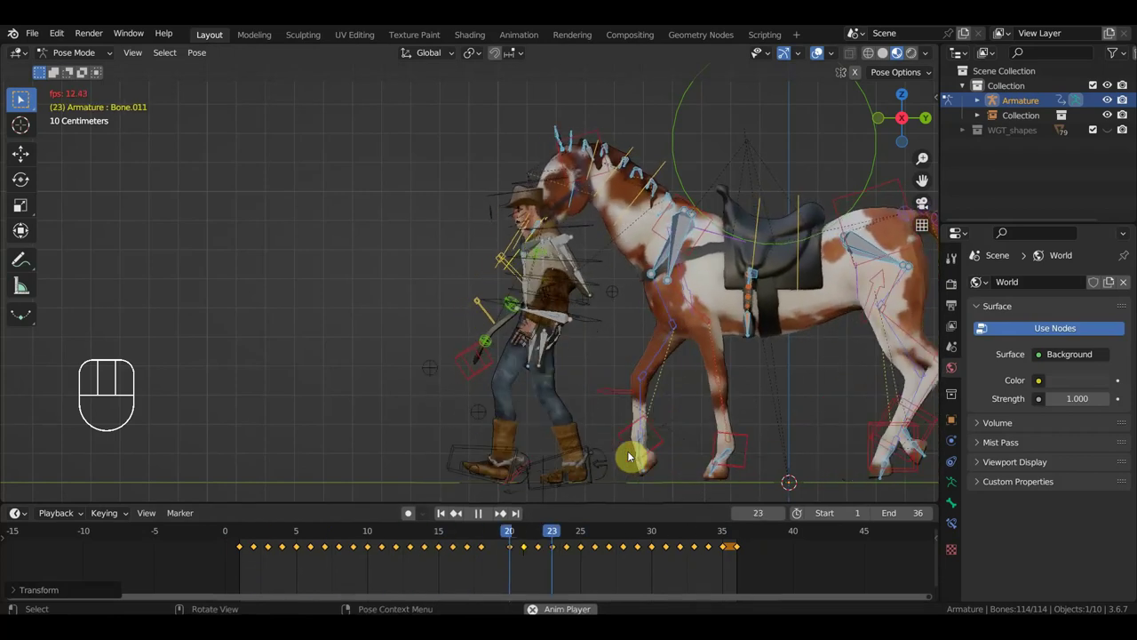
pyautogui.press('space')
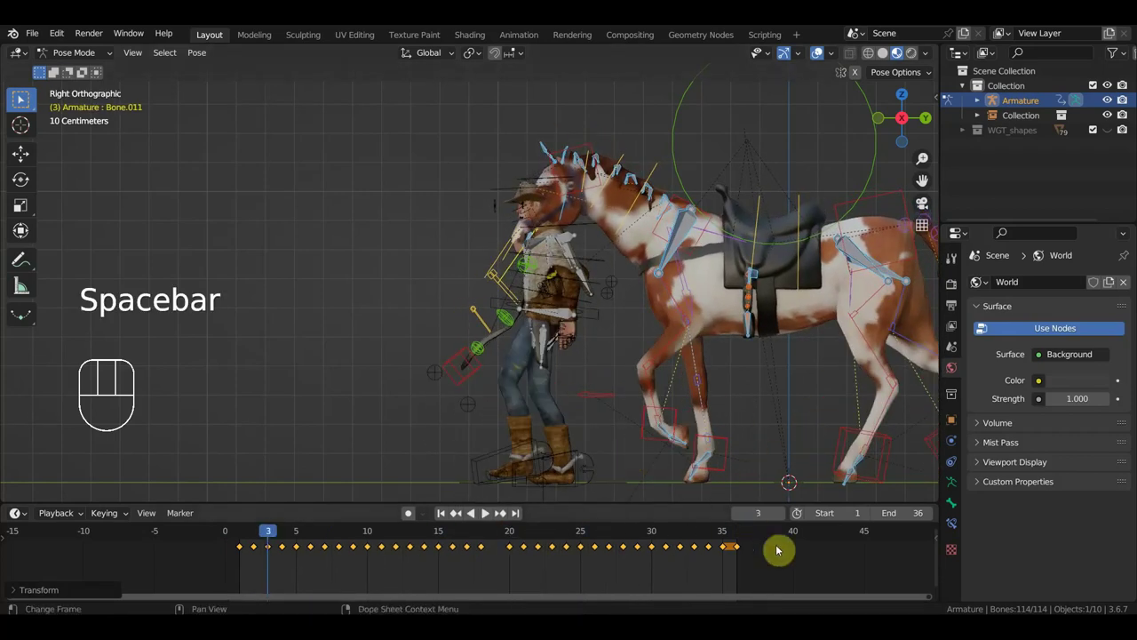
pyautogui.click(726, 538)
pyautogui.moveTo(726, 537); pyautogui.dragTo(742, 559)
pyautogui.moveTo(750, 570); pyautogui.dragTo(737, 542)
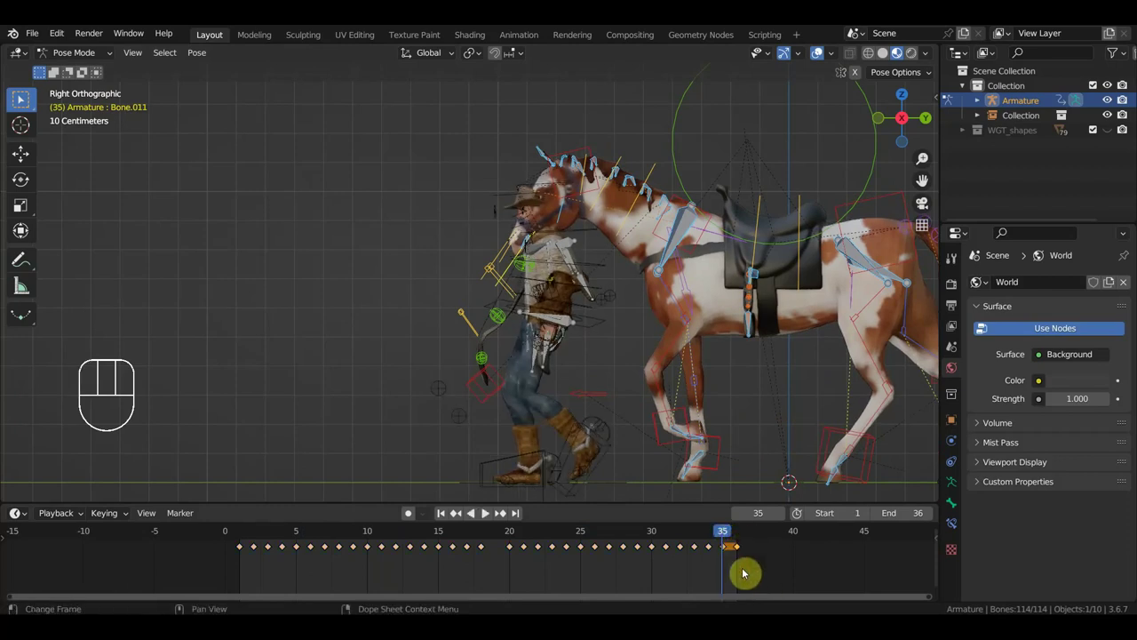
pyautogui.press('Delete')
pyautogui.moveTo(719, 543); pyautogui.dragTo(714, 571)
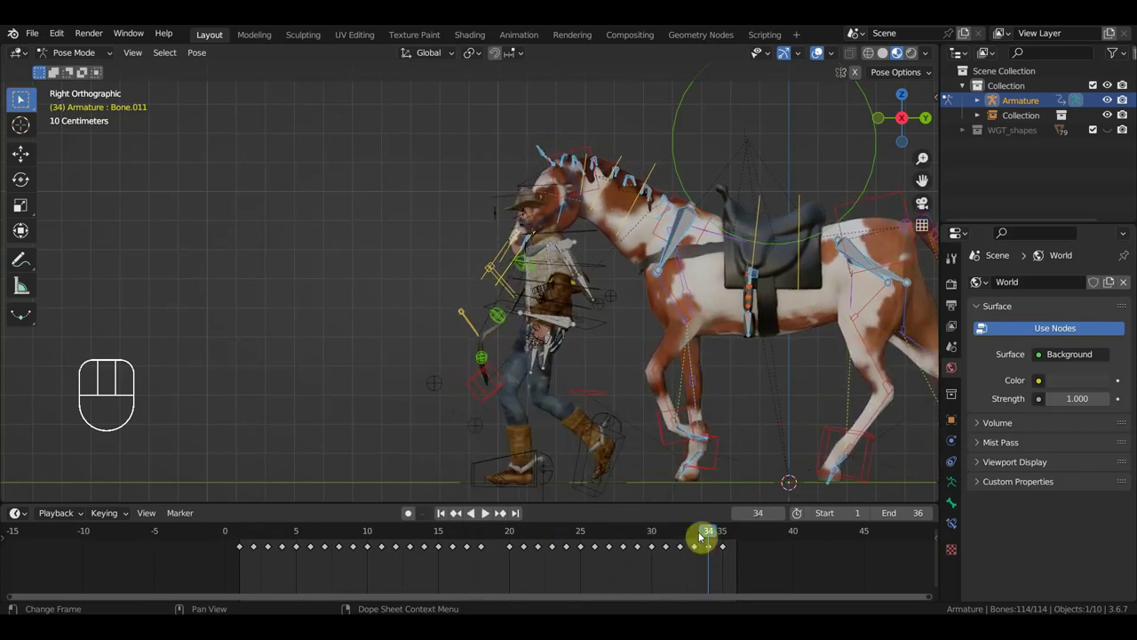
# Set the loop to end at frame 34, replay, and delete the last column of keyframes.
pyautogui.click(625, 534)
pyautogui.press('space')
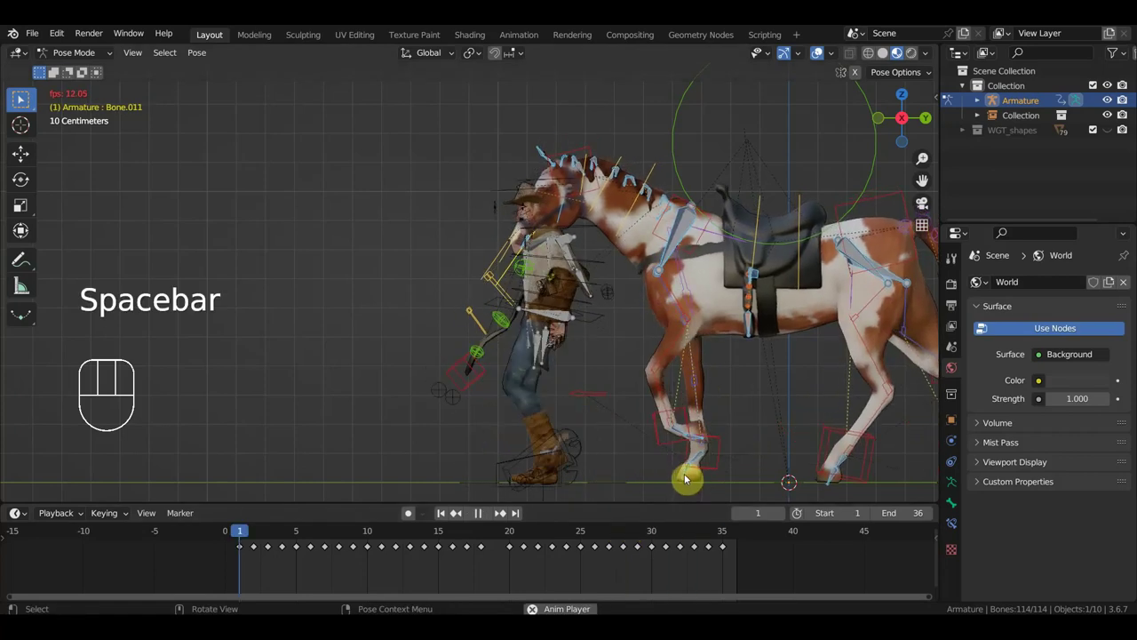
pyautogui.click(708, 532)
pyautogui.moveTo(749, 581); pyautogui.dragTo(719, 543)
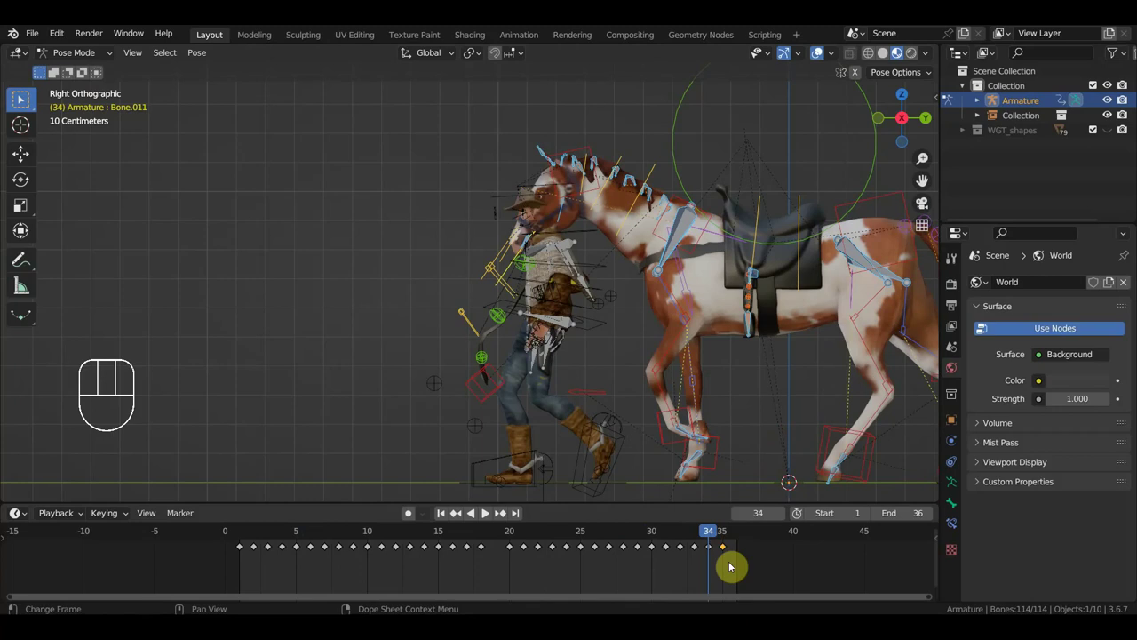
pyautogui.press('Delete')
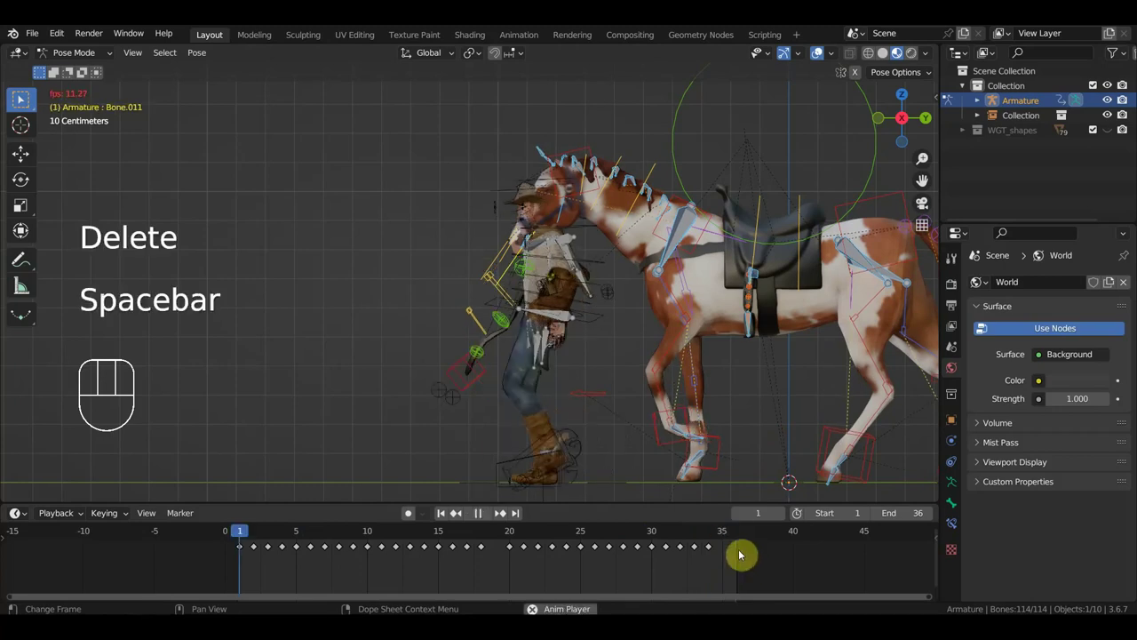
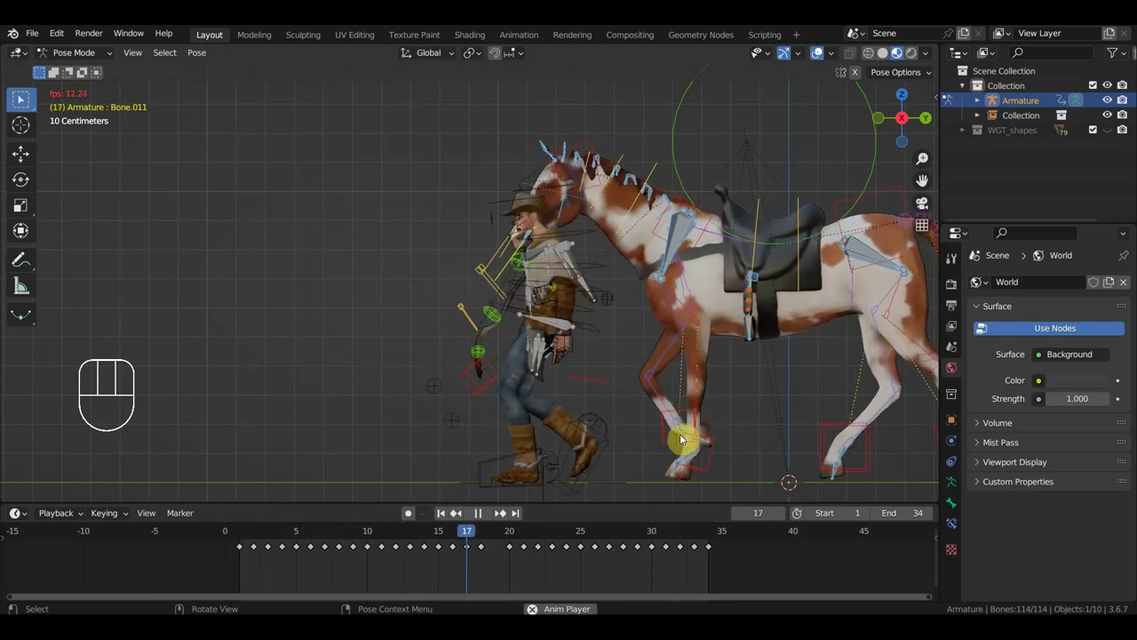
# Step through frames 32–33 and replay the loop to judge the ending.
pyautogui.press('space')
pyautogui.click(697, 531)
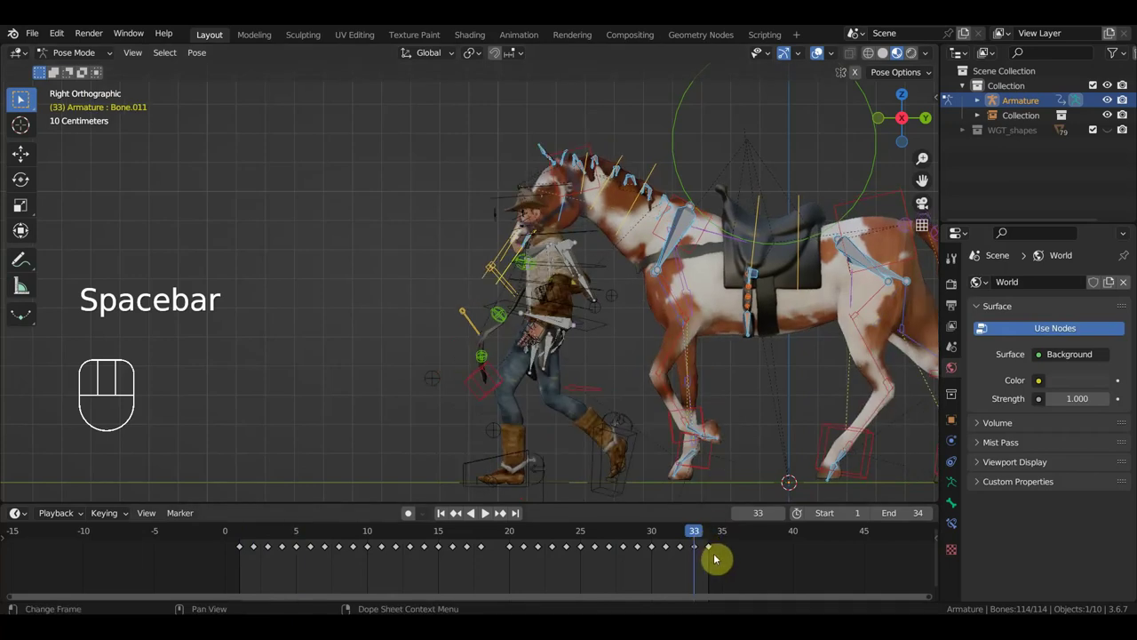
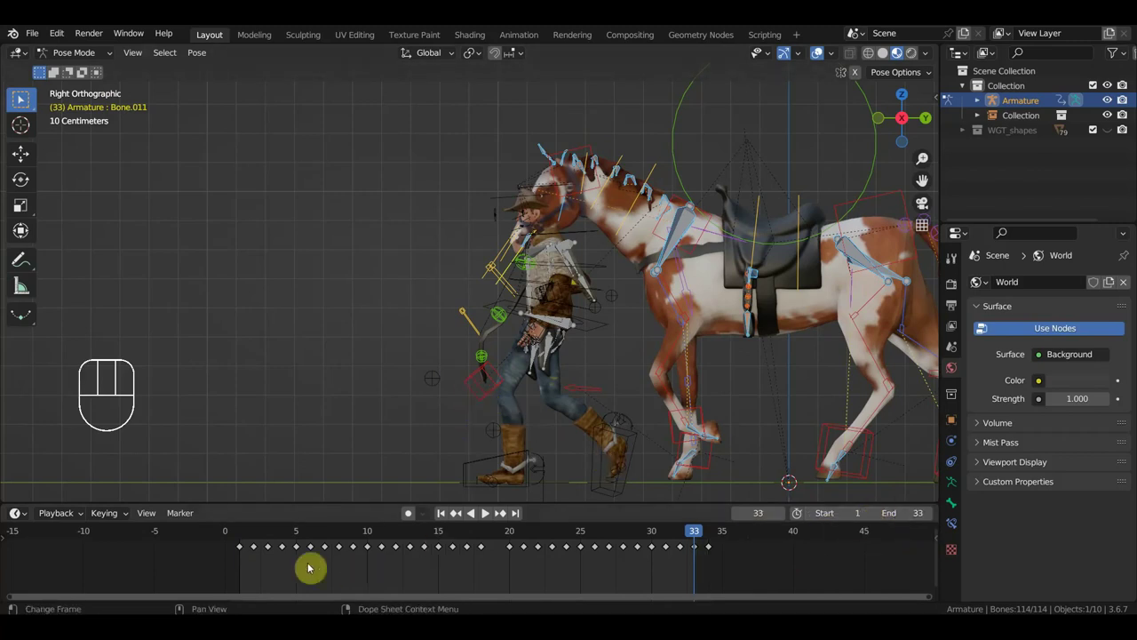
pyautogui.click(243, 533)
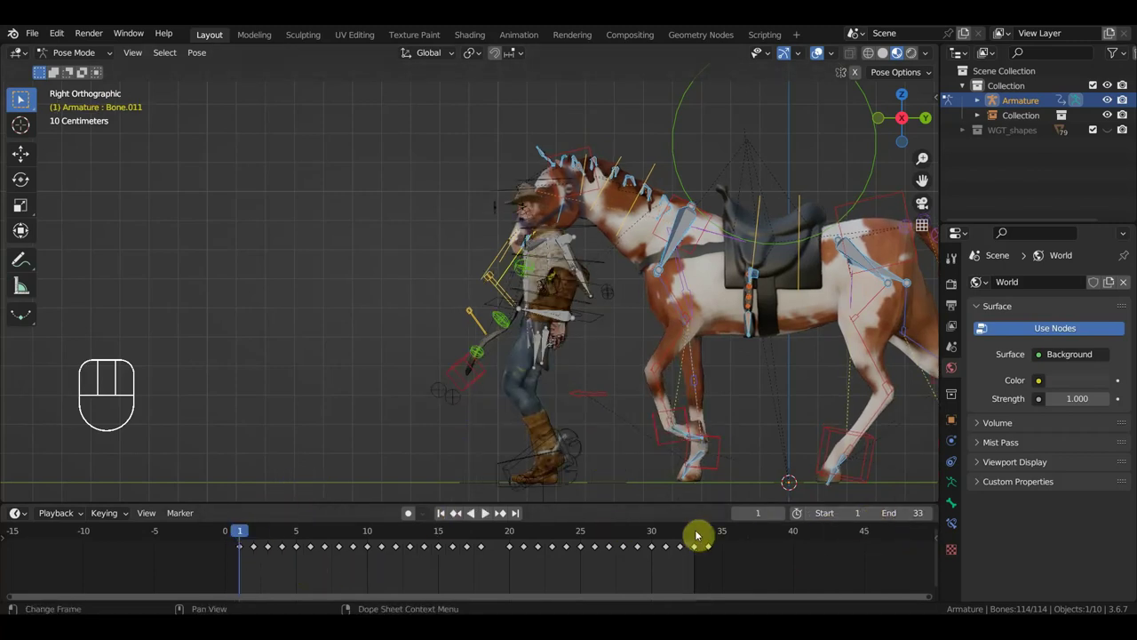
pyautogui.click(700, 537)
pyautogui.click(684, 537)
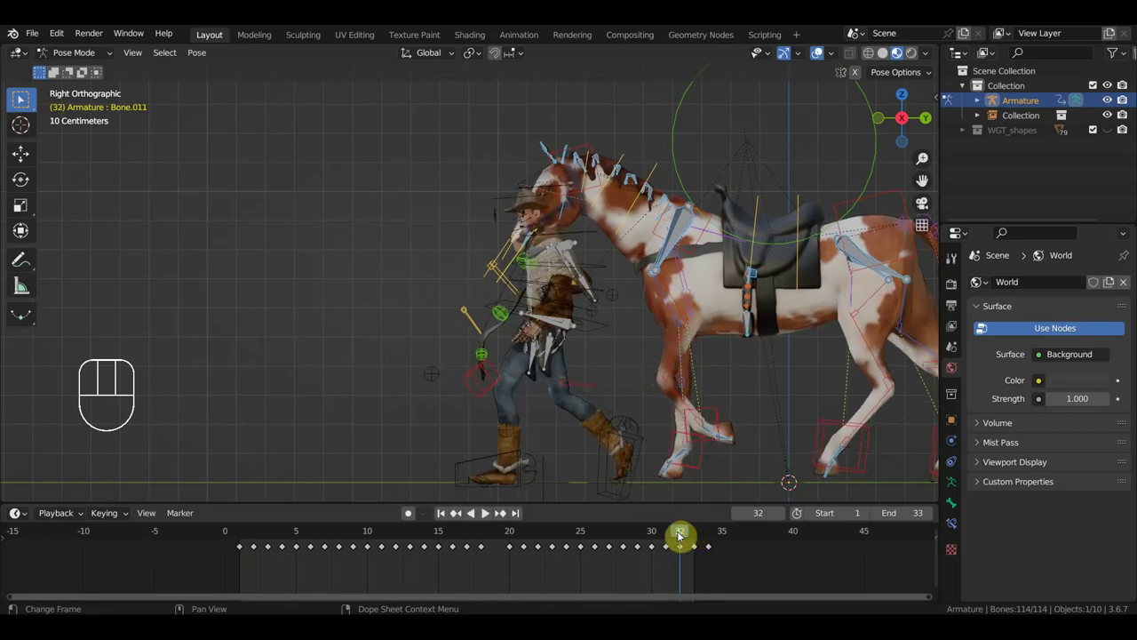
pyautogui.press('space')
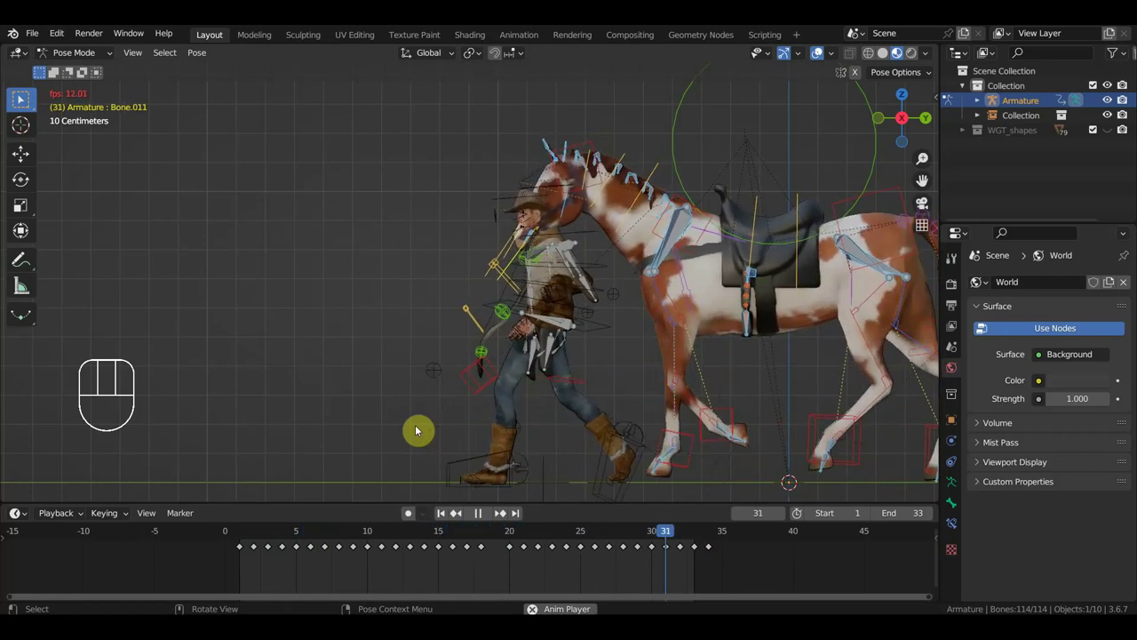
pyautogui.press('space')
# Set End to 36, select all walk keyframes from frame 1 and scale them to fill the range.
pyautogui.moveTo(750, 582); pyautogui.dragTo(710, 541)
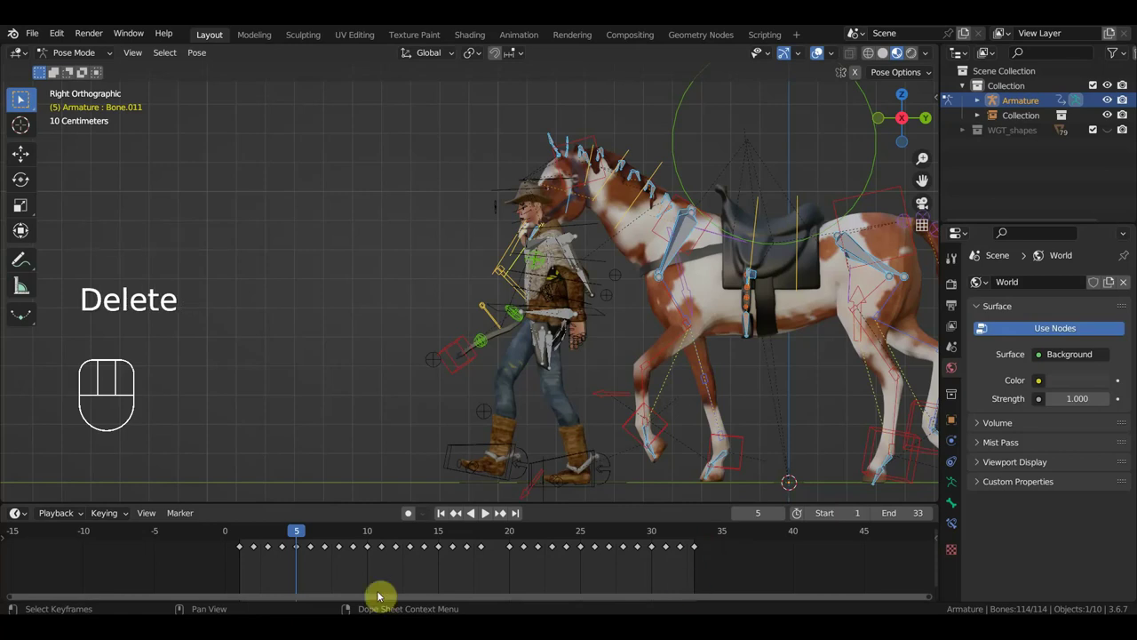
pyautogui.press('a')
pyautogui.press('a')
pyautogui.click(241, 535)
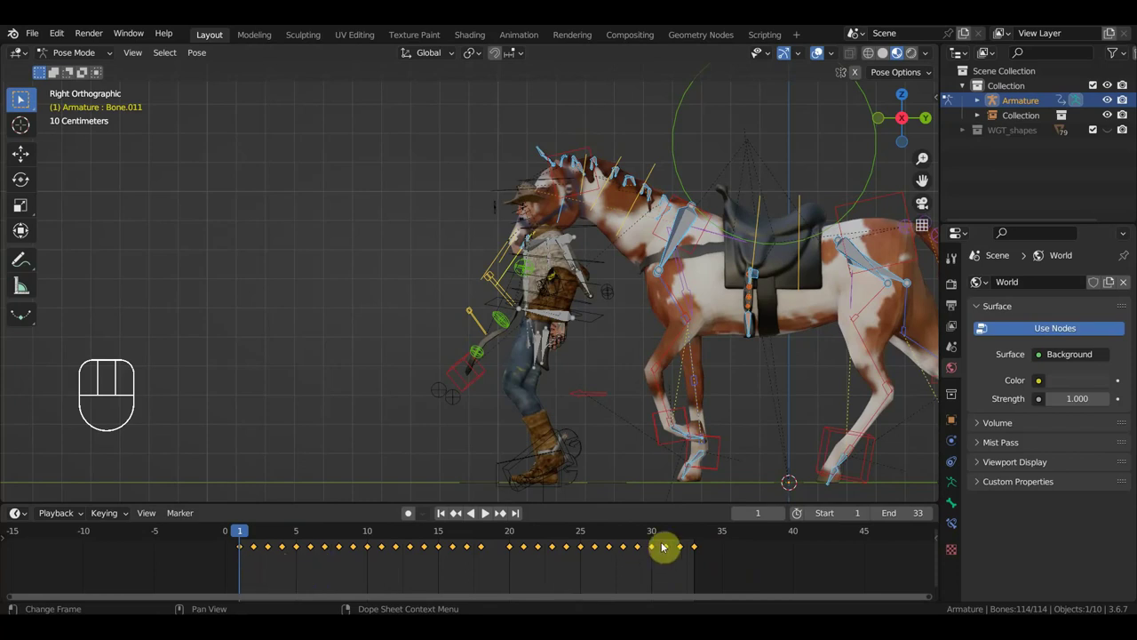
pyautogui.click(738, 533)
pyautogui.moveTo(724, 537); pyautogui.dragTo(750, 547)
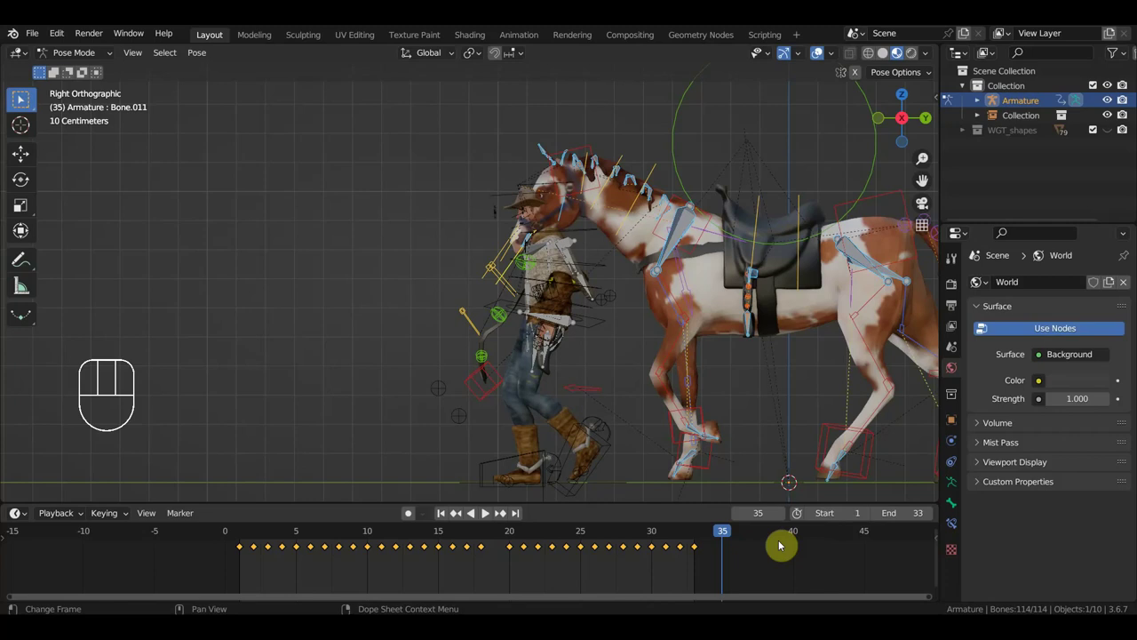
pyautogui.moveTo(726, 536); pyautogui.dragTo(785, 548)
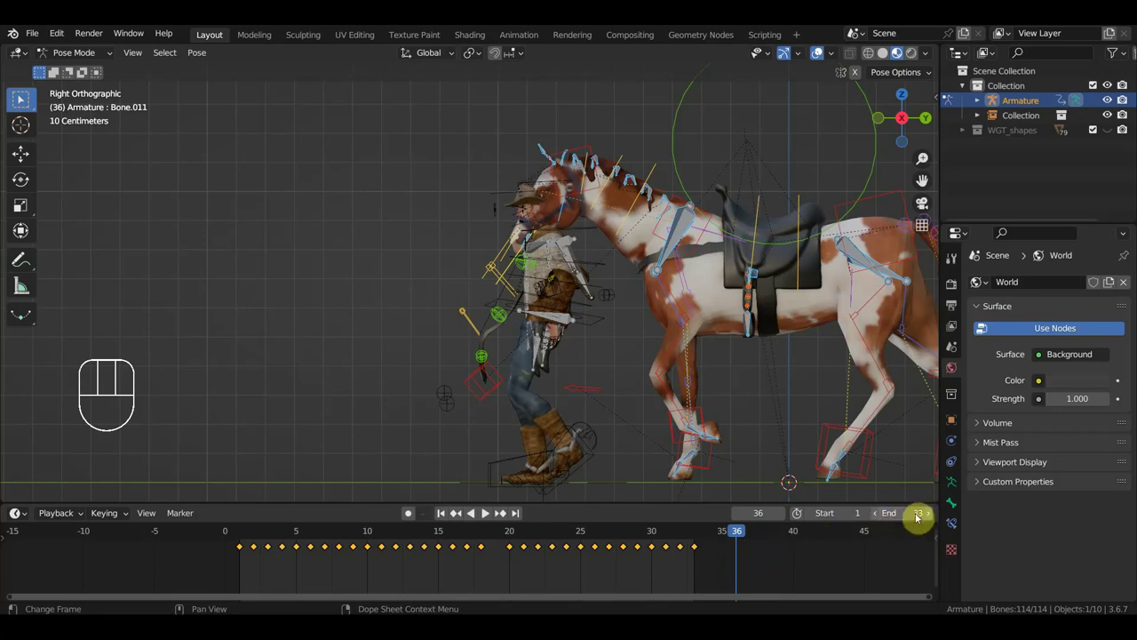
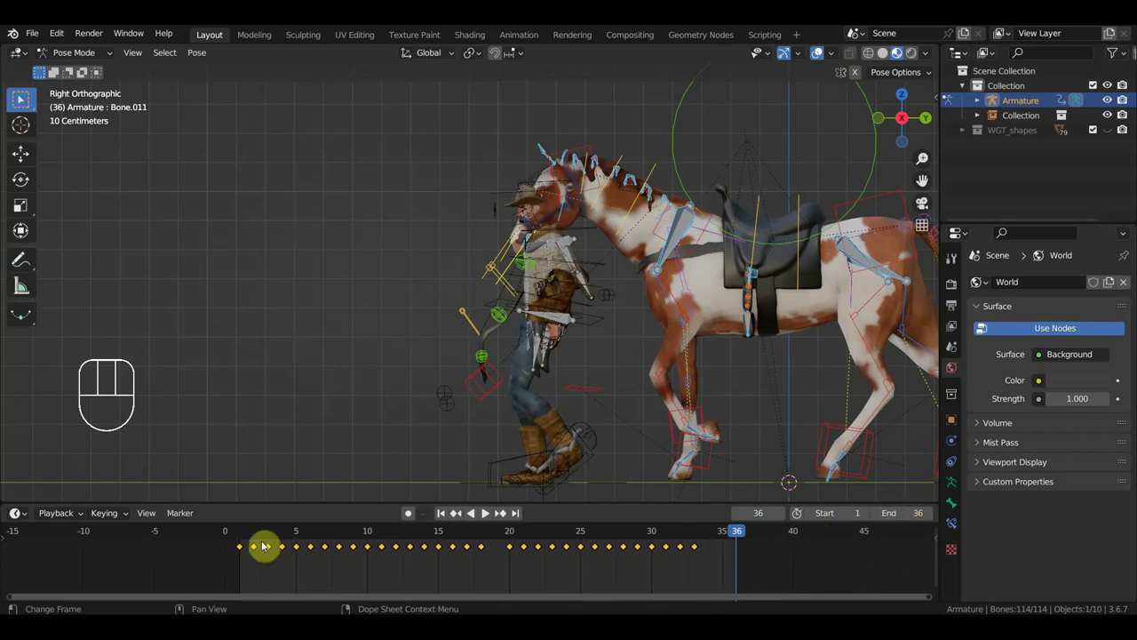
pyautogui.click(241, 538)
pyautogui.press('s')
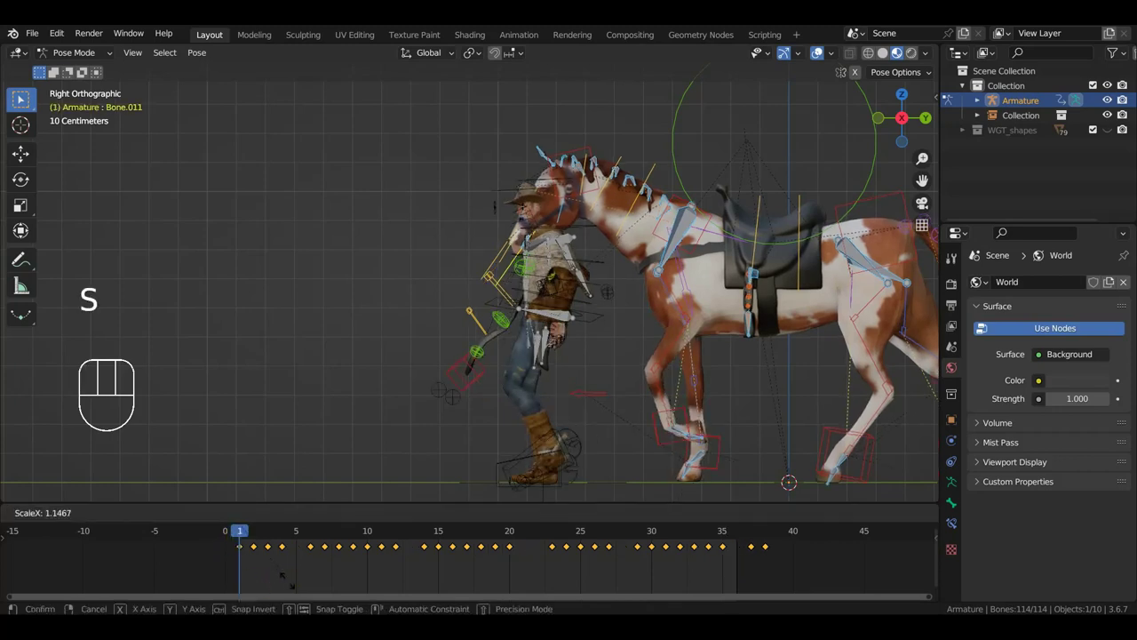
# Confirm the stretched spacing, replay, then nudge a selected group of keyframes later.
pyautogui.press('space')
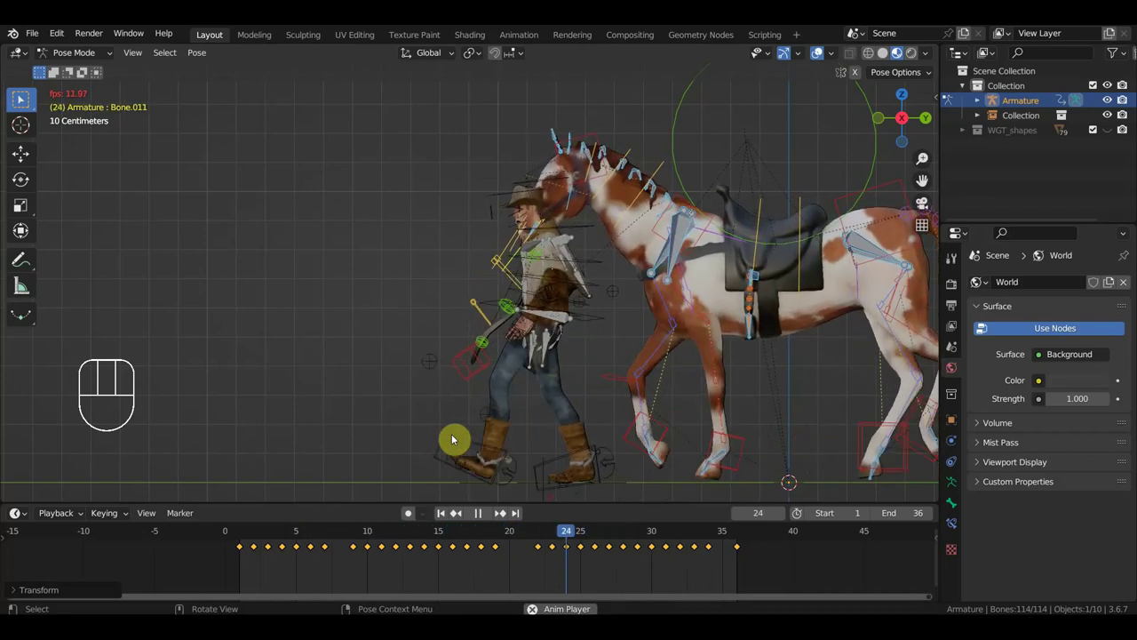
pyautogui.press('space')
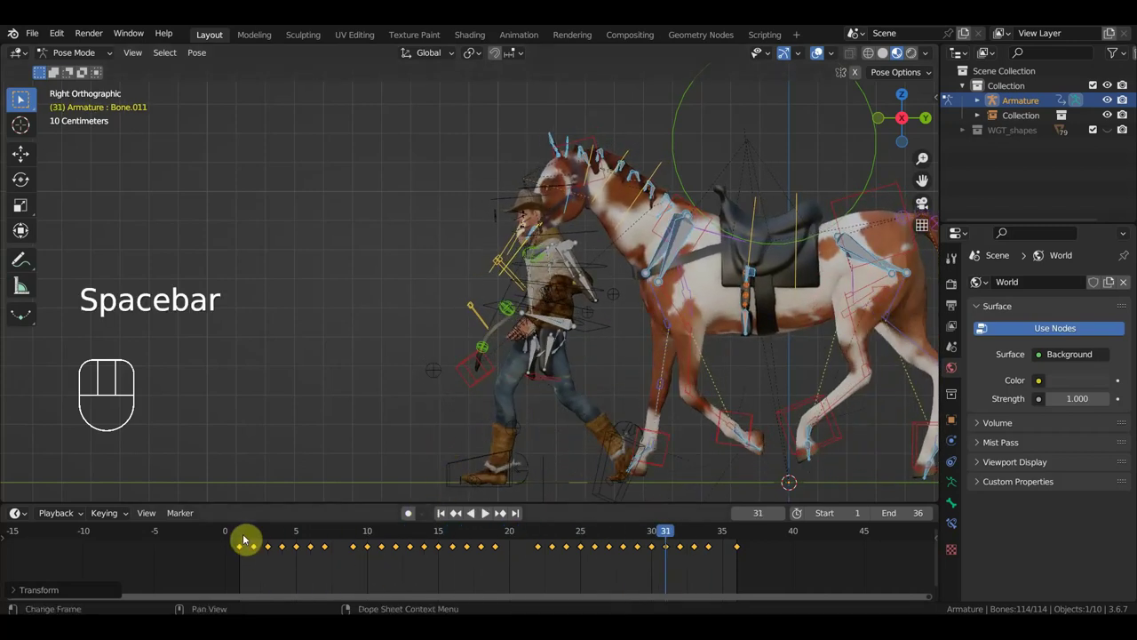
pyautogui.moveTo(242, 535); pyautogui.dragTo(253, 559)
pyautogui.press('s')
# Replay the loop, park at frame 10 and orbit around the horse and cowboy.
pyautogui.press('space')
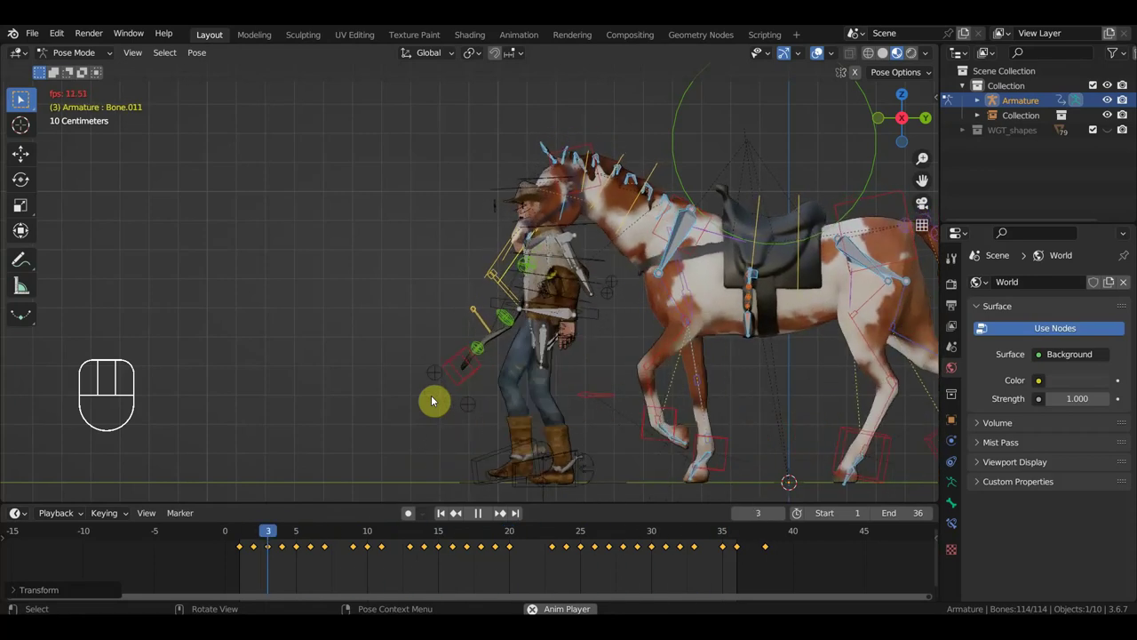
pyautogui.press('space')
pyautogui.moveTo(786, 574); pyautogui.dragTo(762, 539)
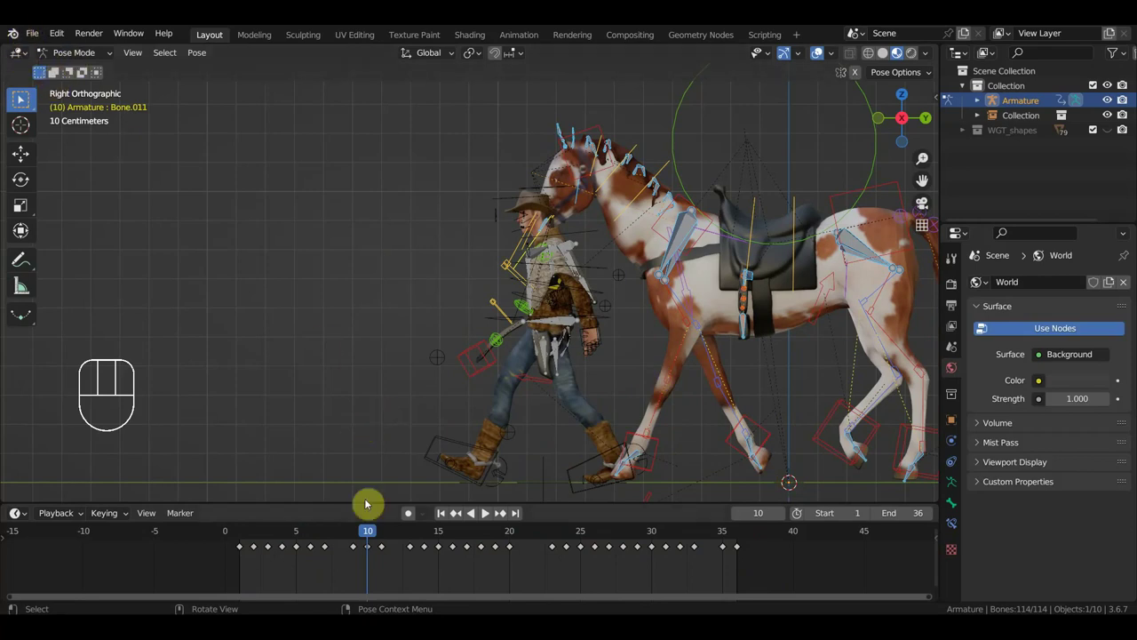
pyautogui.moveTo(576, 265); pyautogui.dragTo(478, 274)
# Orbit to view the pair from the side and select the horse's armature.
pyautogui.moveTo(474, 310); pyautogui.dragTo(588, 282)
pyautogui.click(589, 282)
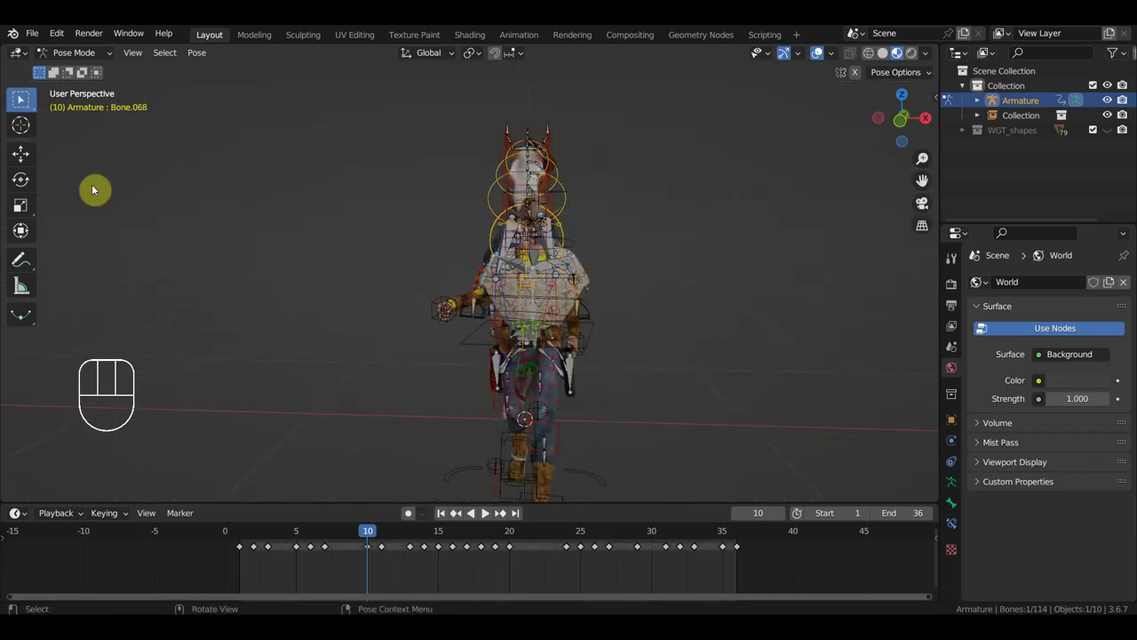
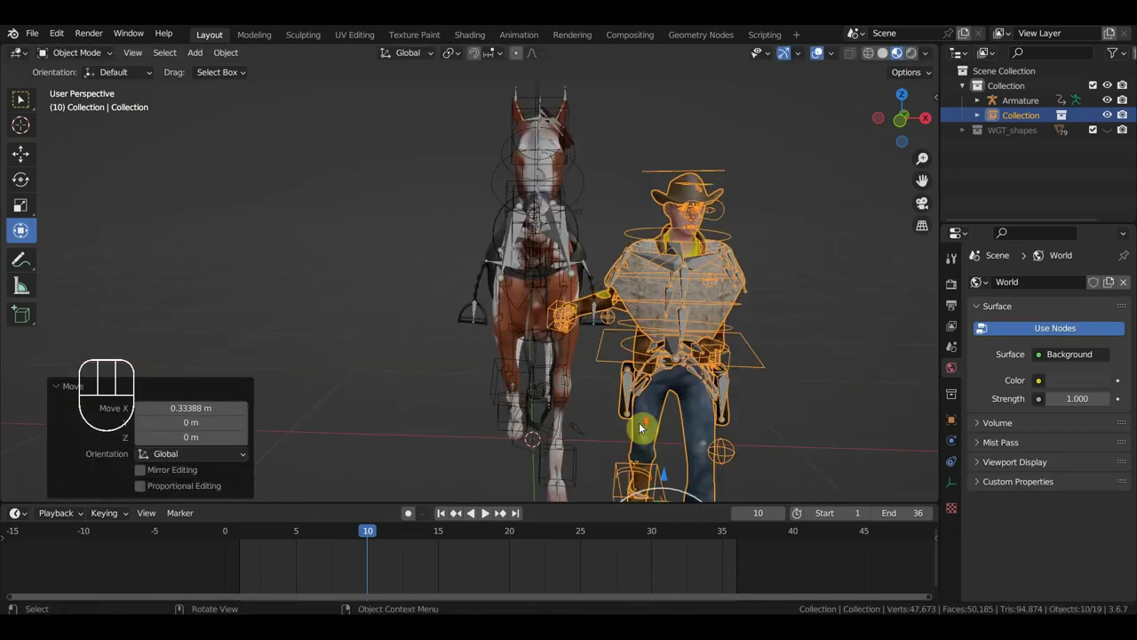
pyautogui.moveTo(666, 423); pyautogui.dragTo(622, 235)
pyautogui.click(621, 236)
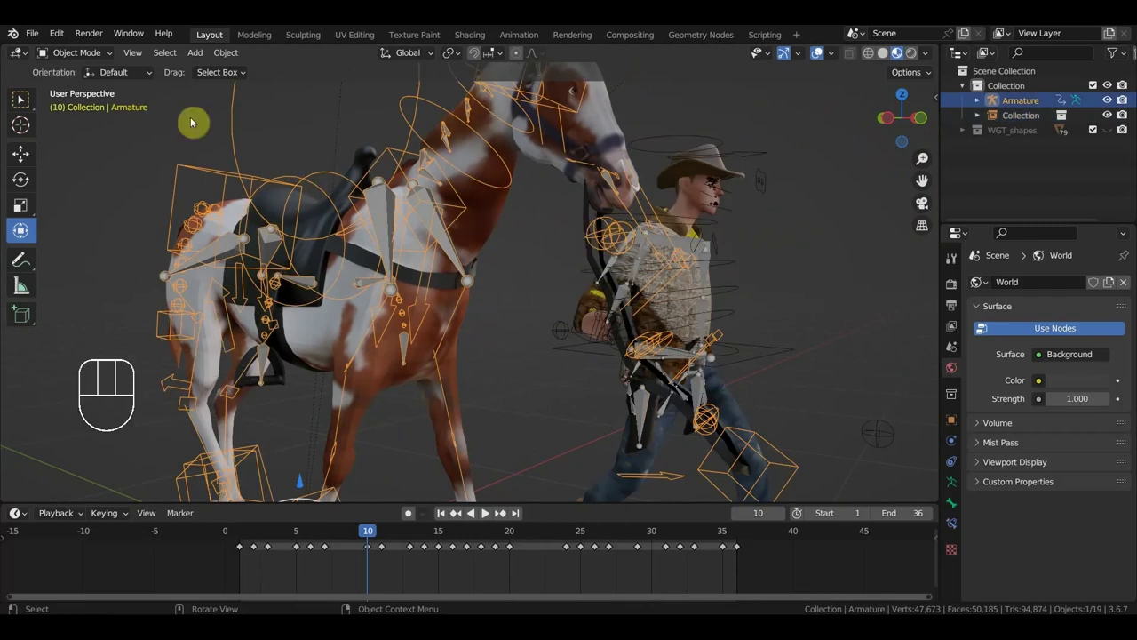
# Hide the cowboy collection to see the reins, undo to show it, reselect the armature.
pyautogui.click(751, 153)
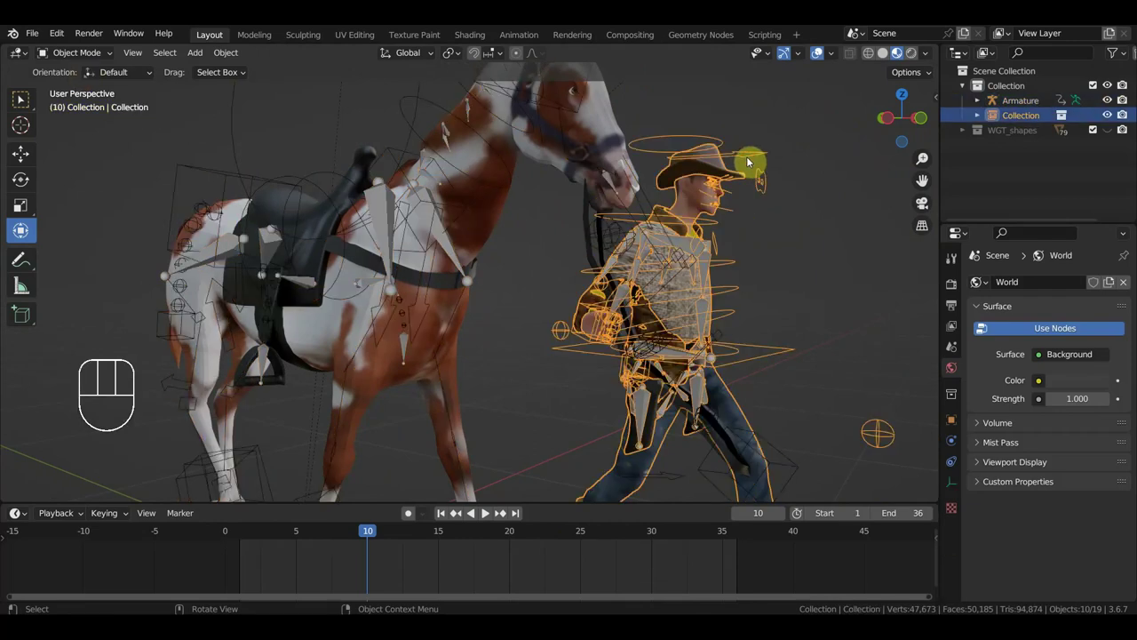
pyautogui.press('h')
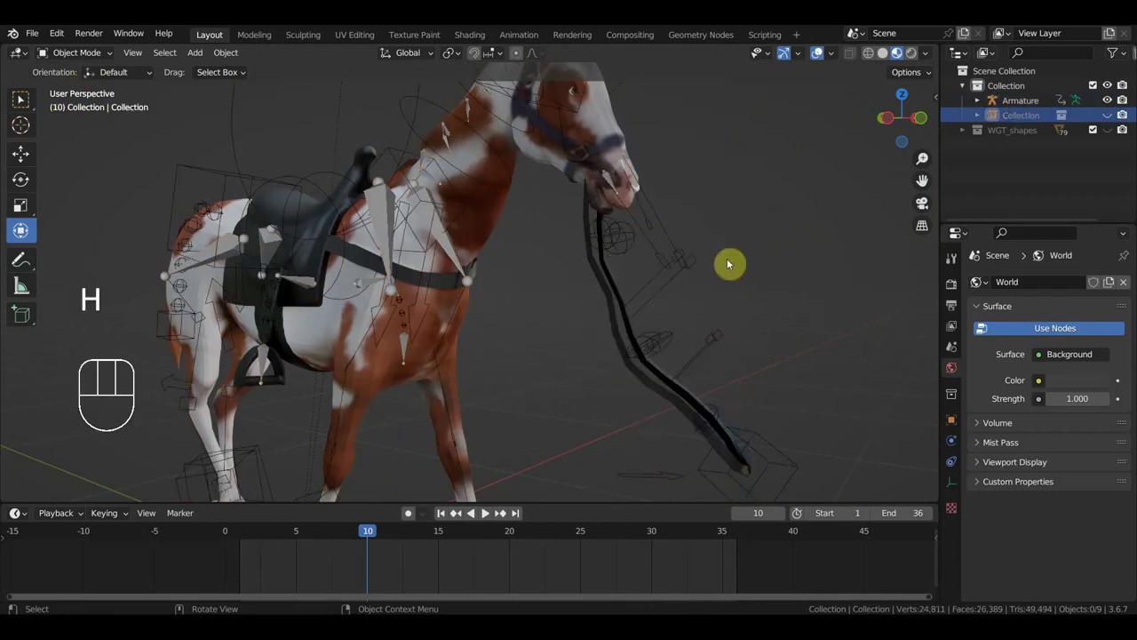
pyautogui.press('ctrl+z')
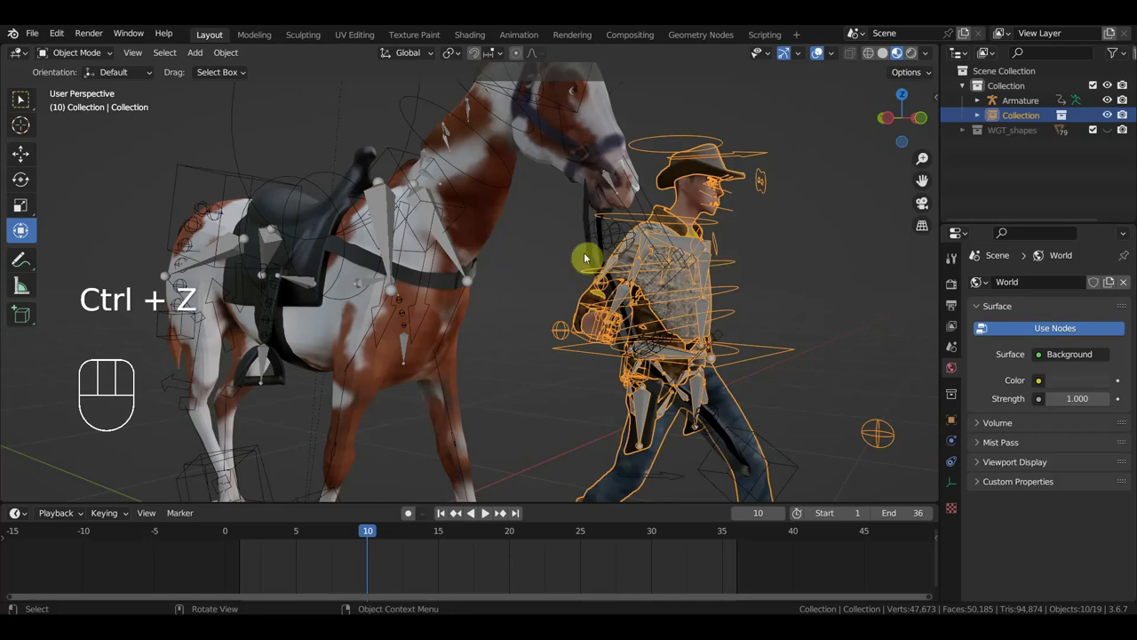
pyautogui.click(598, 238)
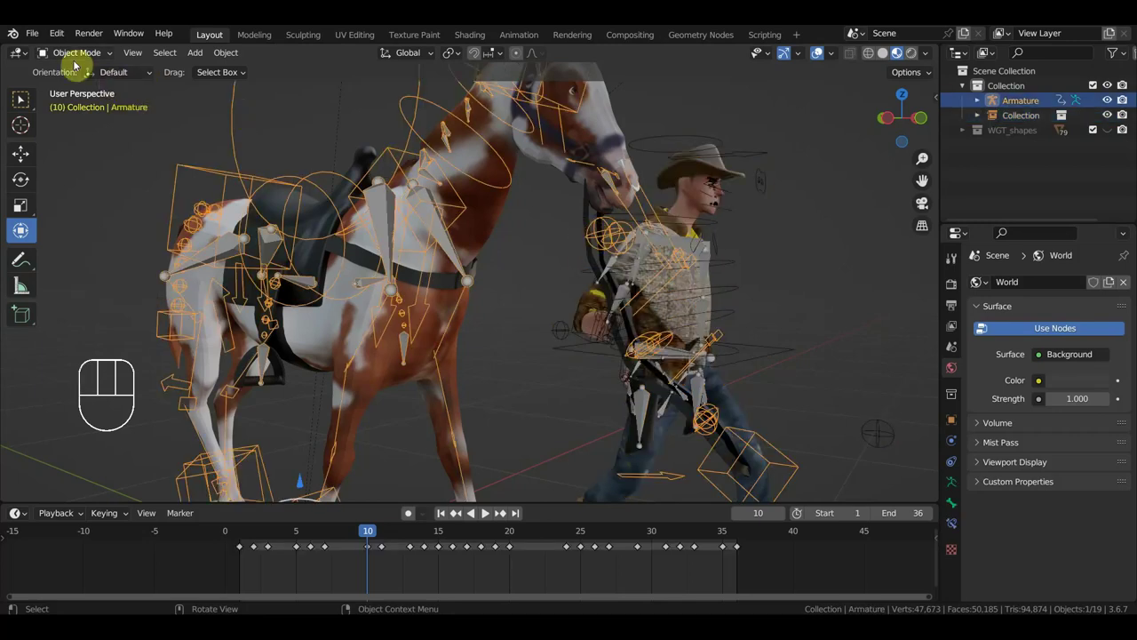
# Move the rein bones near the horse's chest up toward the cowboy's hand at frame 10.
pyautogui.moveTo(63, 56); pyautogui.dragTo(85, 106)
pyautogui.moveTo(532, 288); pyautogui.dragTo(475, 398)
pyautogui.moveTo(475, 398); pyautogui.dragTo(422, 295)
pyautogui.moveTo(470, 262); pyautogui.dragTo(465, 248)
pyautogui.moveTo(497, 282); pyautogui.dragTo(515, 297)
pyautogui.click(516, 297)
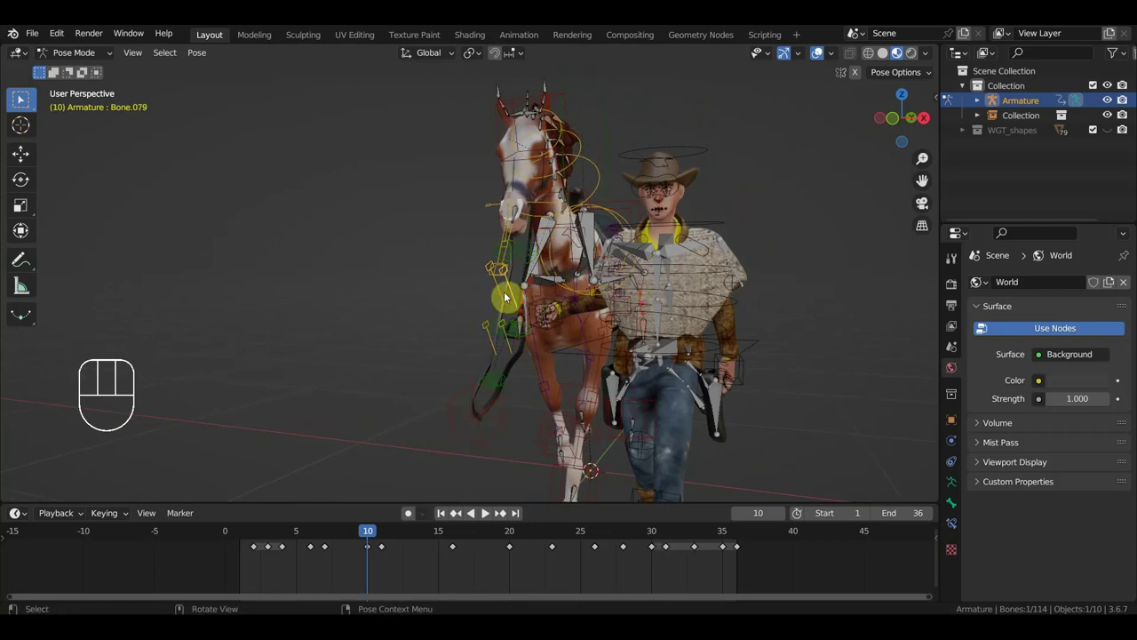
pyautogui.click(500, 289)
pyautogui.press('g')
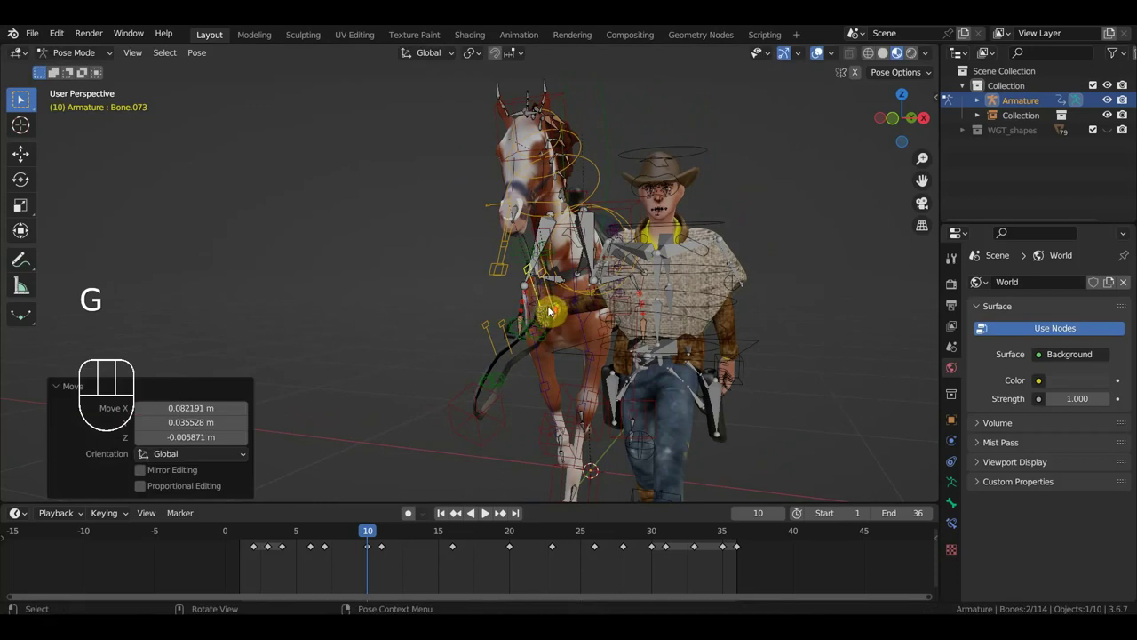
pyautogui.click(641, 309)
pyautogui.press('g')
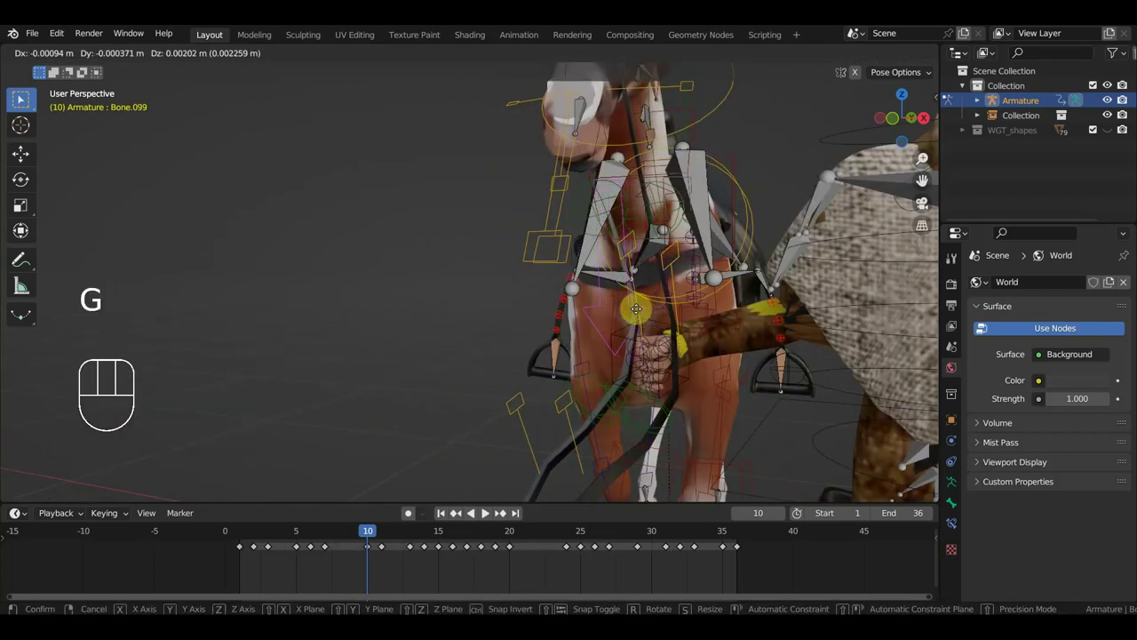
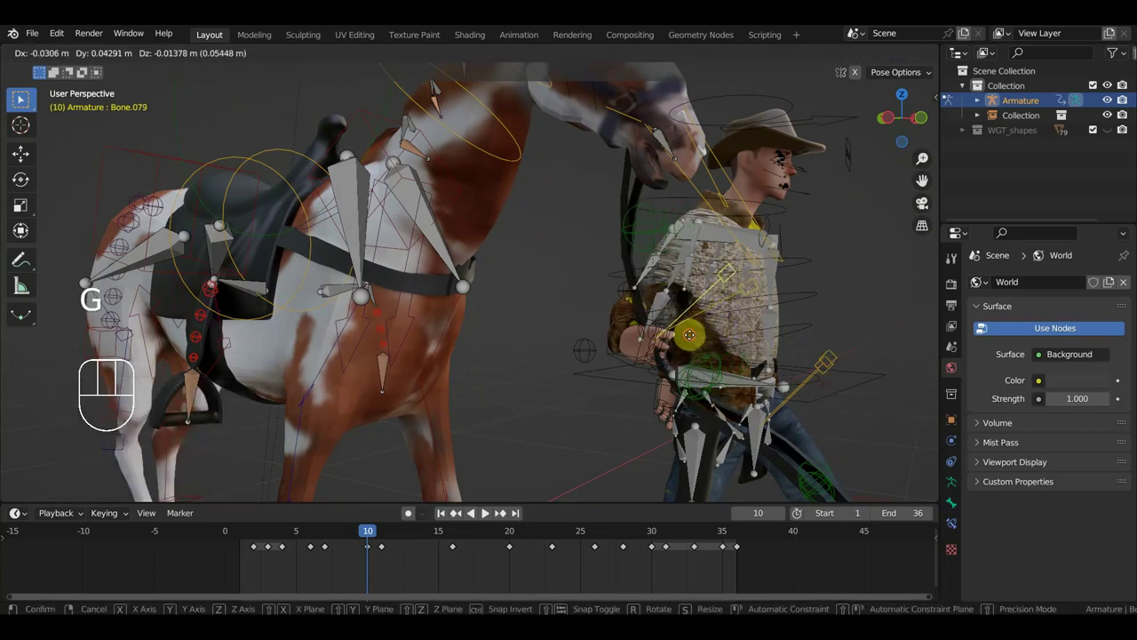
# Move the rein bones below the hand up into the cowboy's grip.
pyautogui.moveTo(650, 348); pyautogui.dragTo(650, 333)
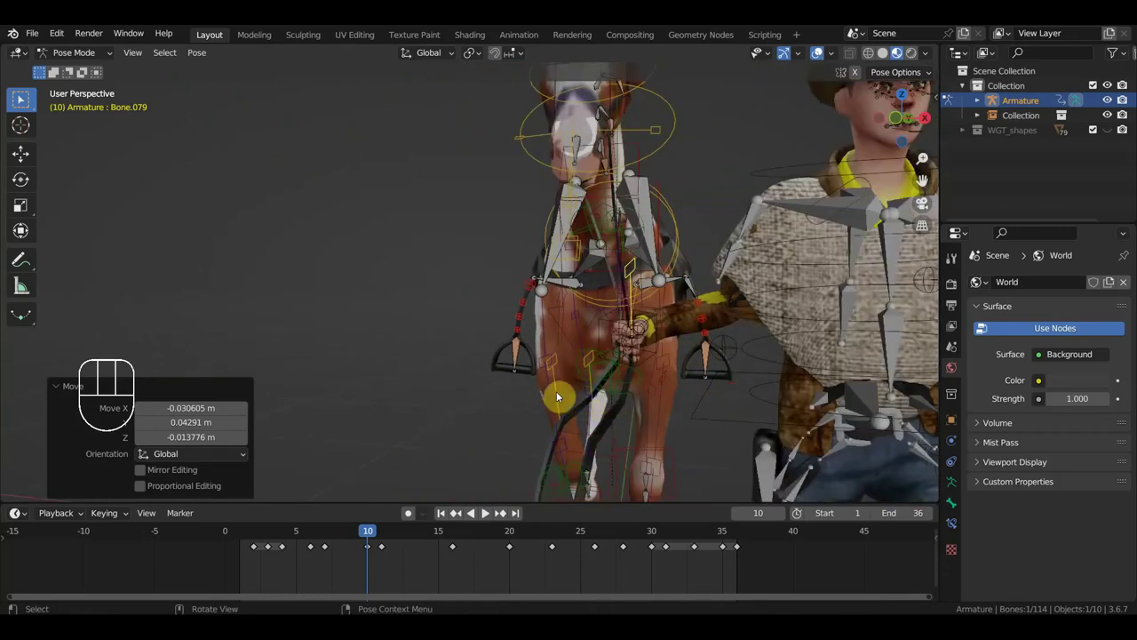
pyautogui.click(594, 385)
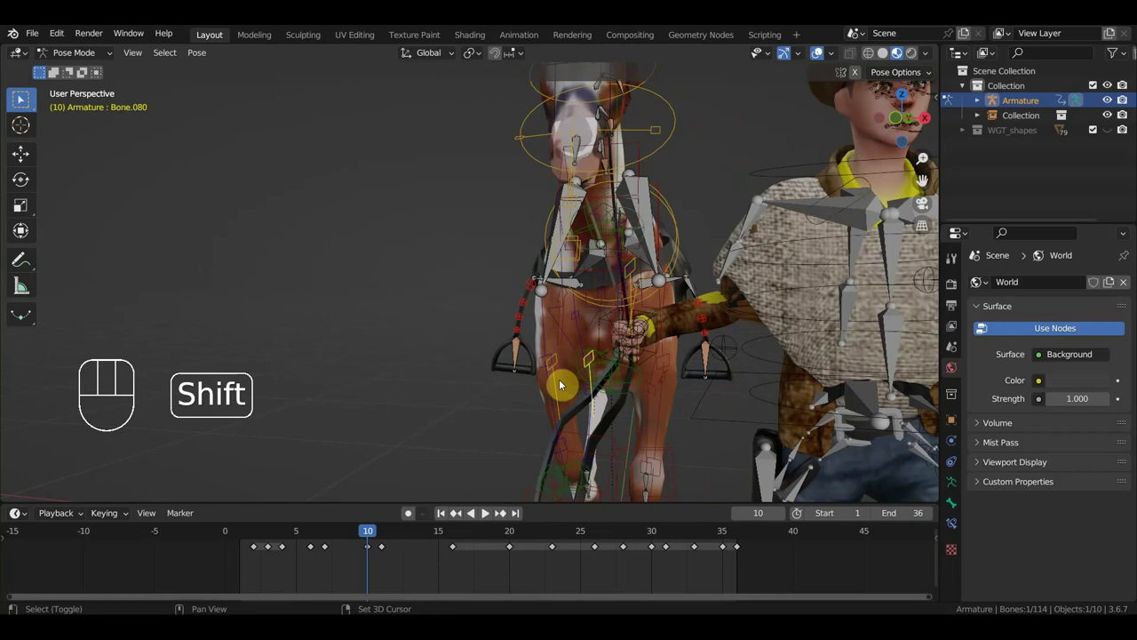
pyautogui.click(558, 385)
pyautogui.press('g')
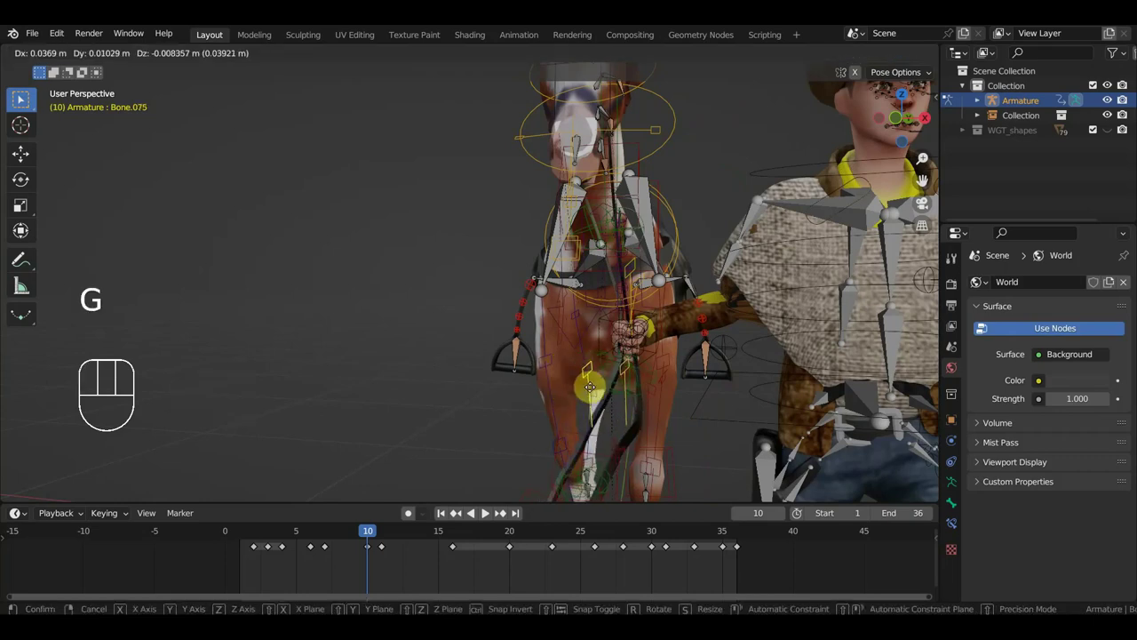
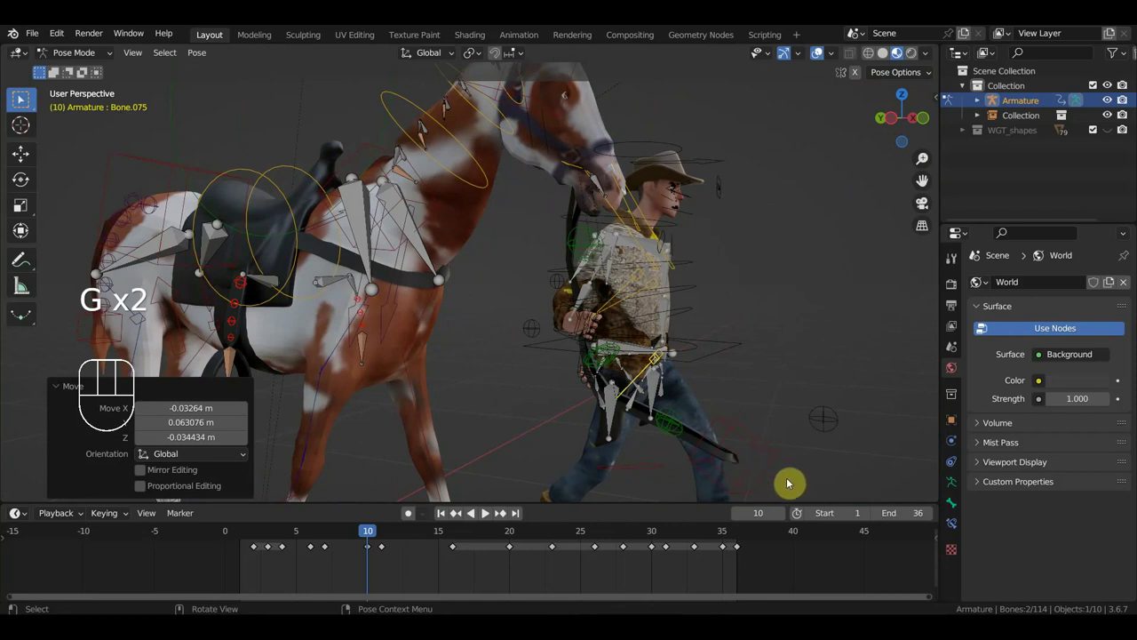
# Key location, rotation and scale on all ten rein bones at frame 10, then select the keyframes after frame 10.
pyautogui.moveTo(813, 456); pyautogui.dragTo(712, 468)
pyautogui.moveTo(712, 467); pyautogui.dragTo(628, 392)
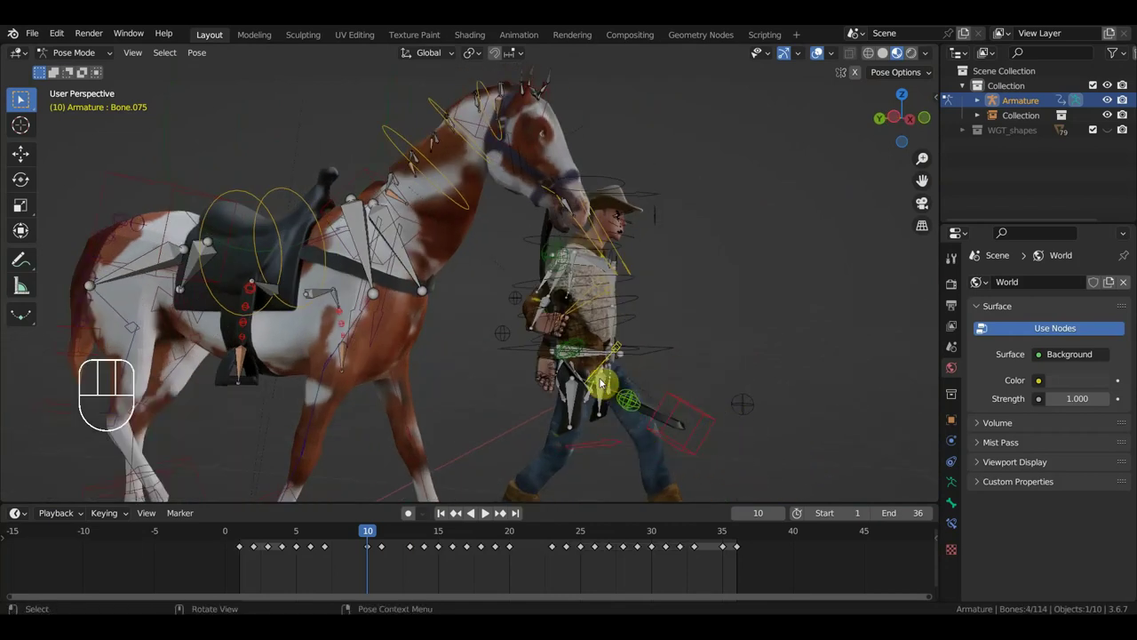
pyautogui.click(702, 435)
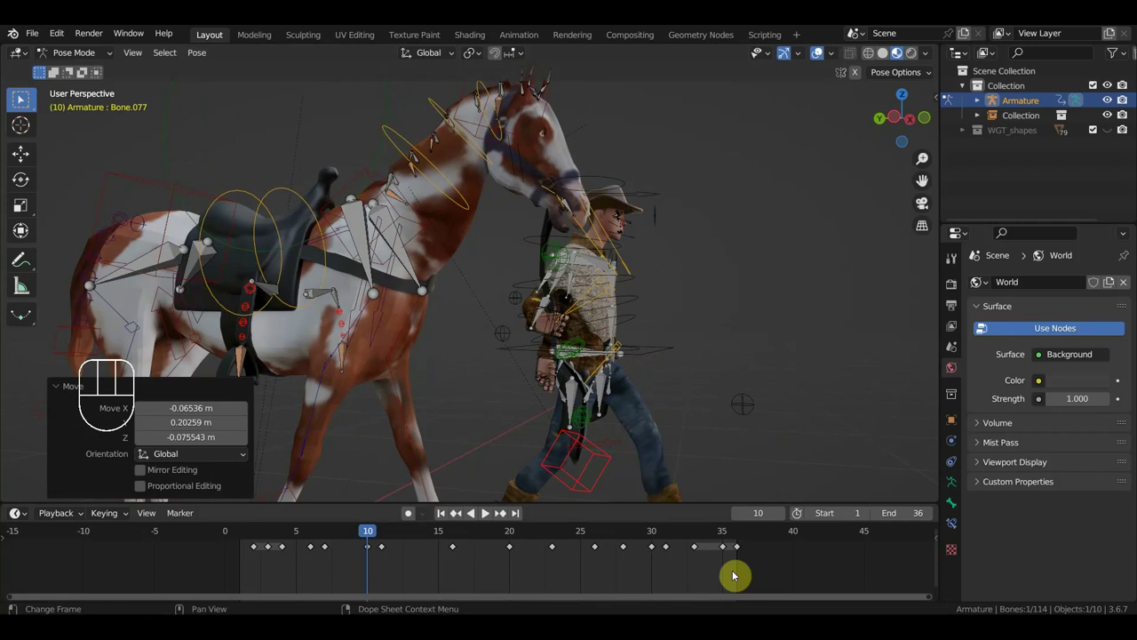
pyautogui.moveTo(706, 489); pyautogui.dragTo(529, 283)
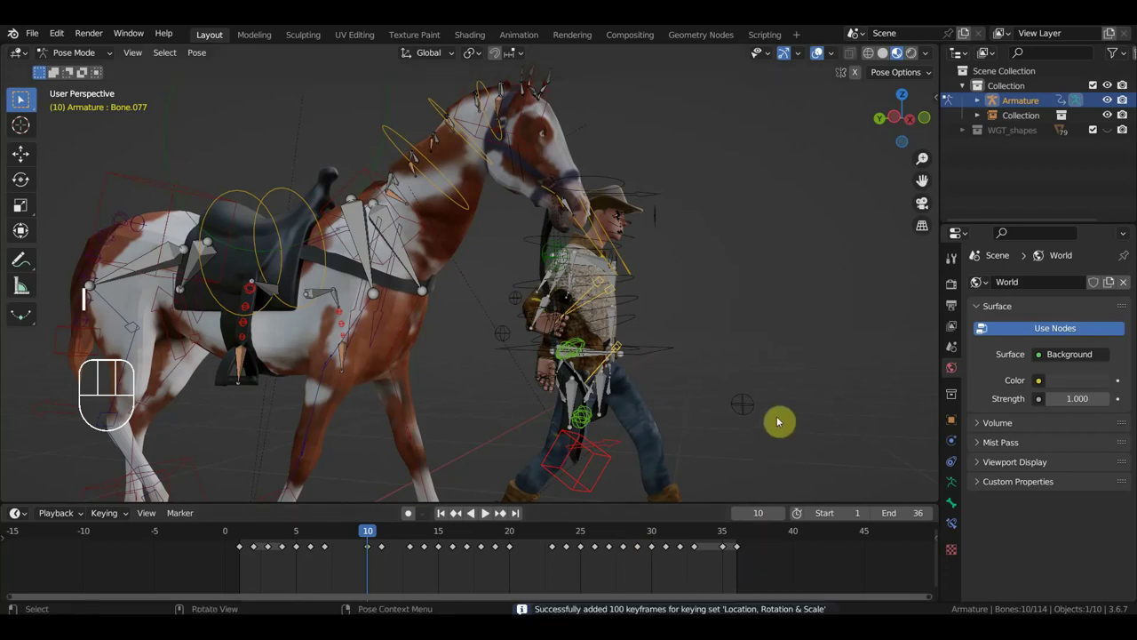
pyautogui.moveTo(763, 581); pyautogui.dragTo(382, 541)
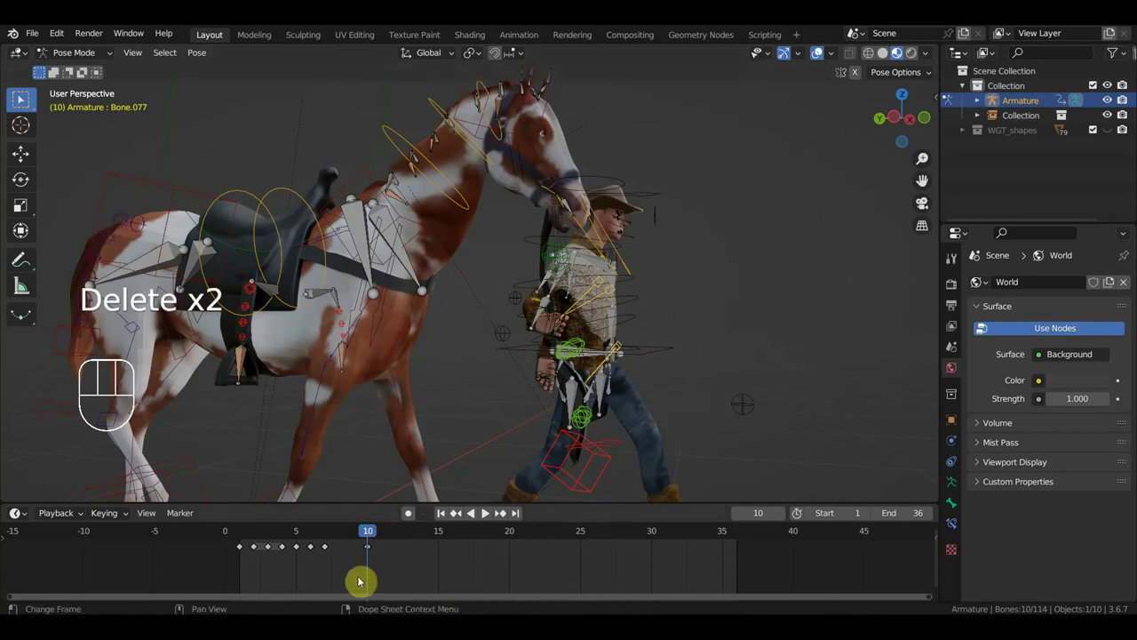
# Back at frame 1, shift the remaining early rein keyframes along the timeline.
pyautogui.moveTo(236, 539); pyautogui.dragTo(176, 535)
pyautogui.moveTo(245, 542); pyautogui.dragTo(300, 561)
pyautogui.moveTo(412, 581); pyautogui.dragTo(350, 541)
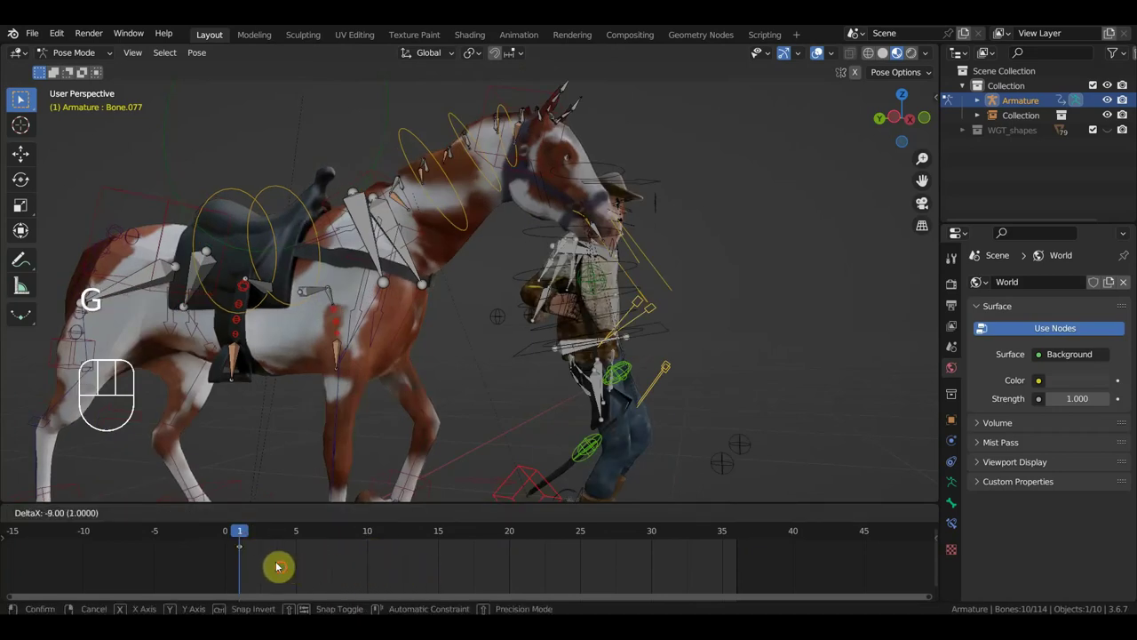
# Pull the rein bones near the cowboy's and horse's legs into place toward the hand.
pyautogui.moveTo(629, 406); pyautogui.dragTo(660, 286)
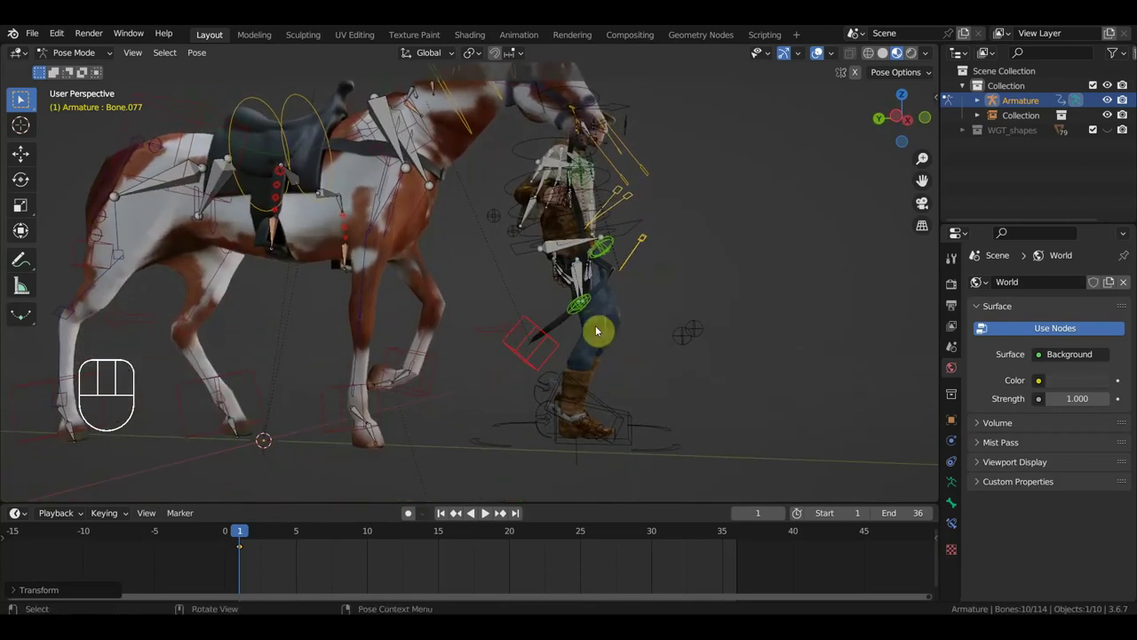
pyautogui.click(557, 348)
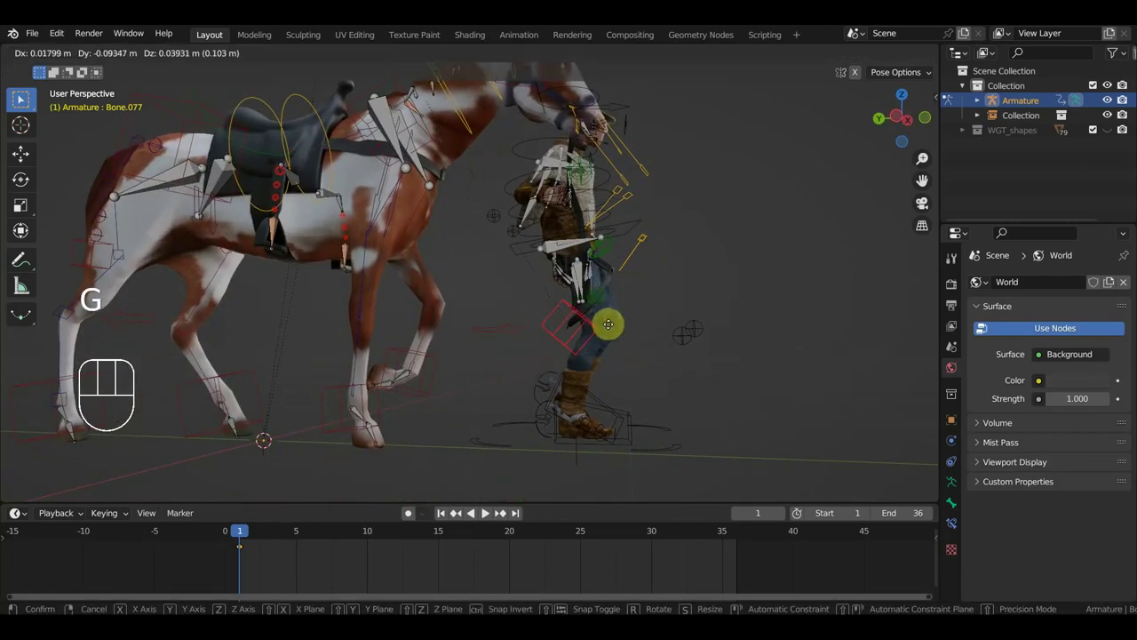
pyautogui.moveTo(648, 266); pyautogui.dragTo(652, 257)
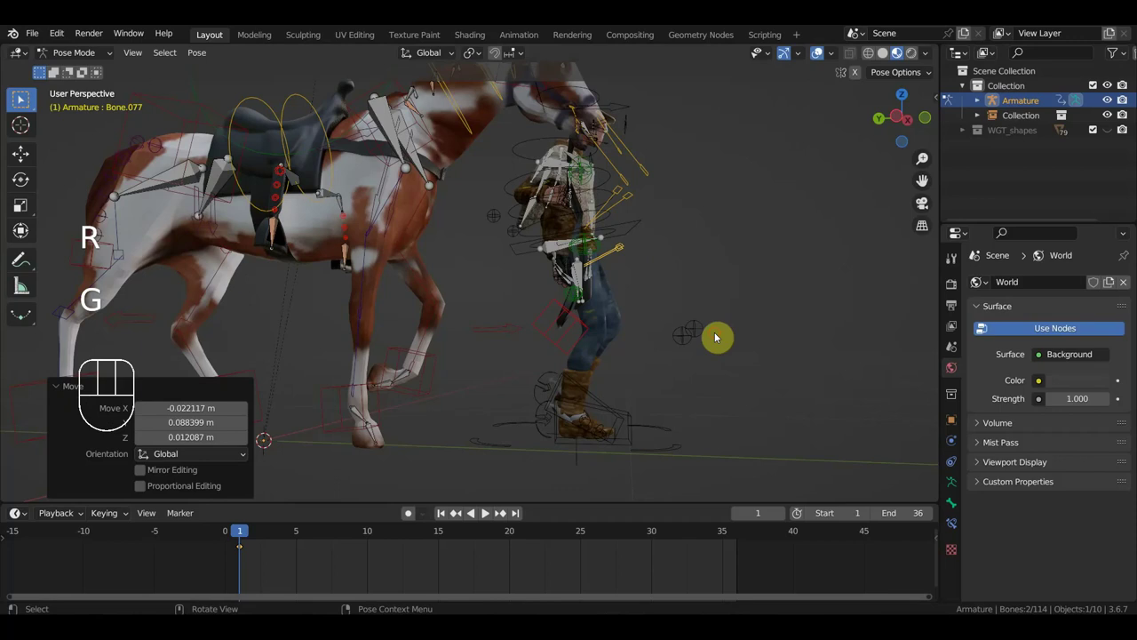
pyautogui.moveTo(725, 325); pyautogui.dragTo(555, 345)
pyautogui.press('g')
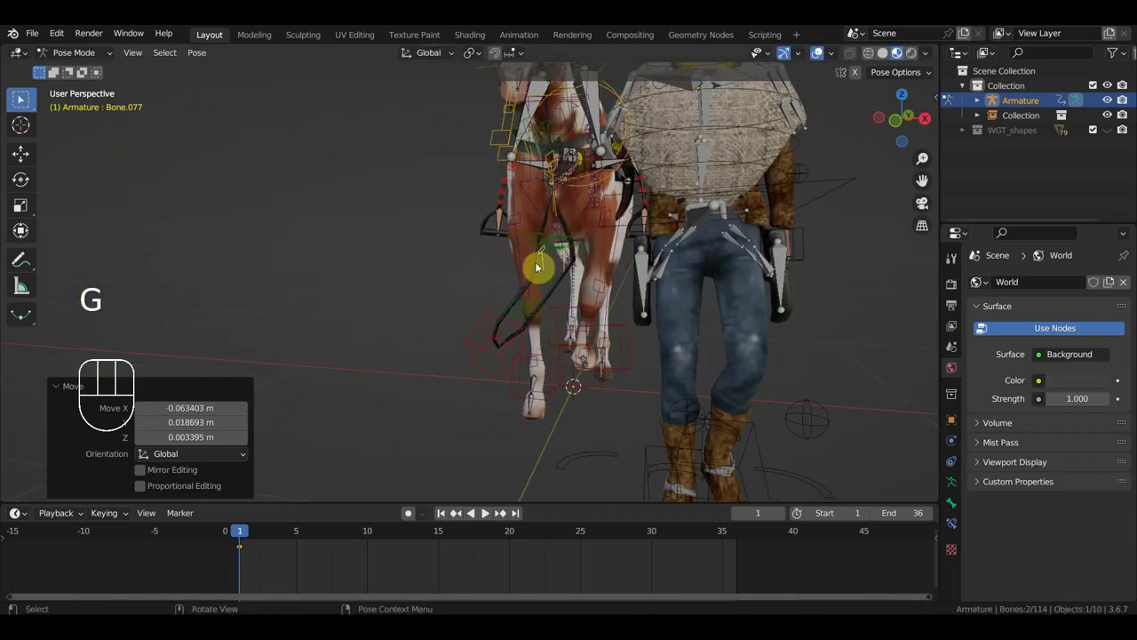
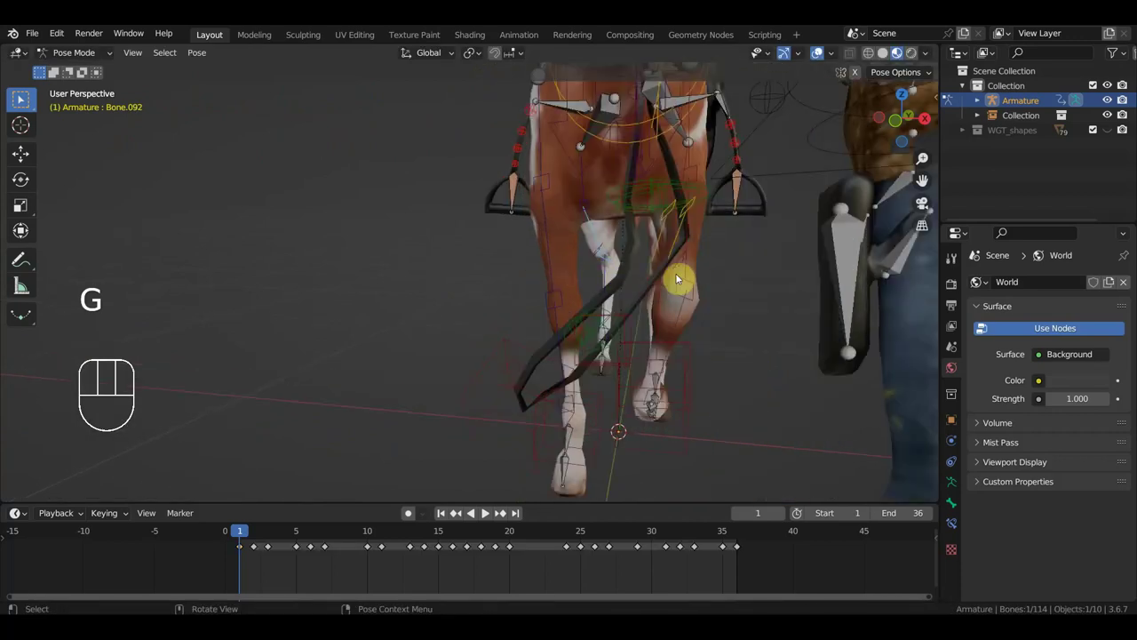
pyautogui.click(678, 242)
pyautogui.press('g')
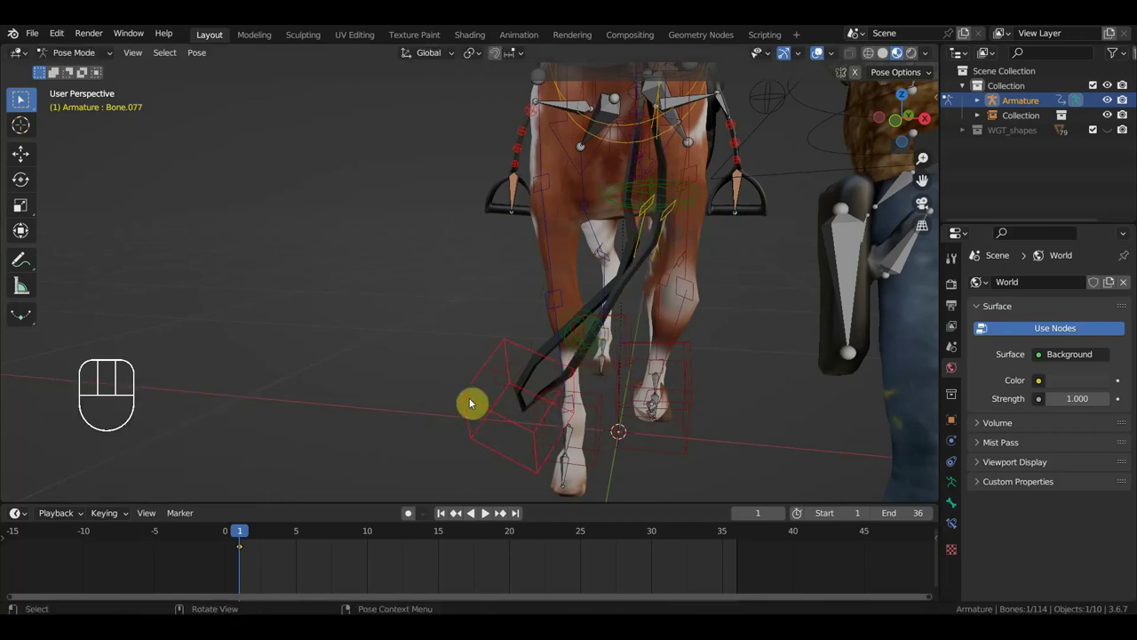
# Reposition the horse's hoof and the cowboy's foot and leg controls, then key all 114 bones at frame 1.
pyautogui.press('g')
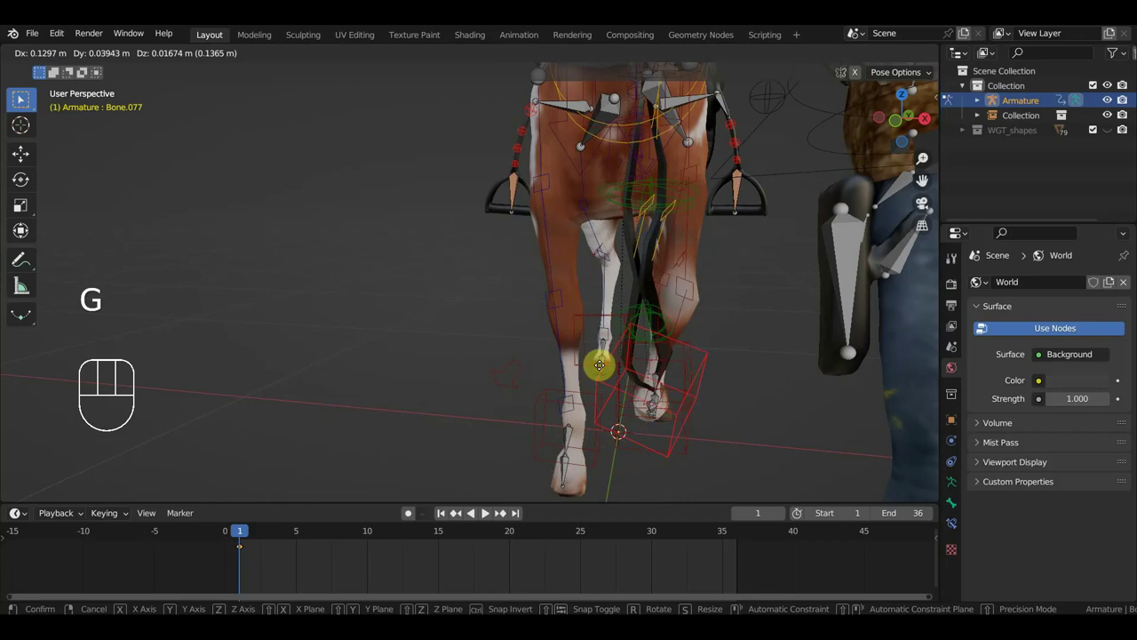
pyautogui.moveTo(664, 359); pyautogui.dragTo(780, 337)
pyautogui.press('g')
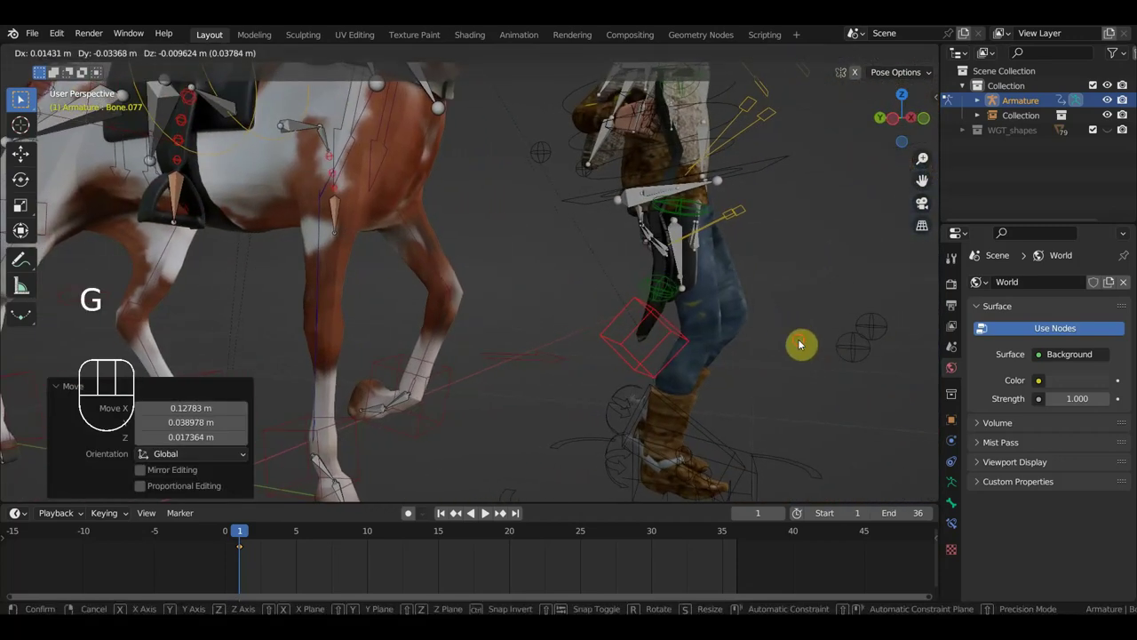
pyautogui.moveTo(700, 353); pyautogui.dragTo(652, 161)
pyautogui.moveTo(652, 161); pyautogui.dragTo(675, 180)
pyautogui.press('g')
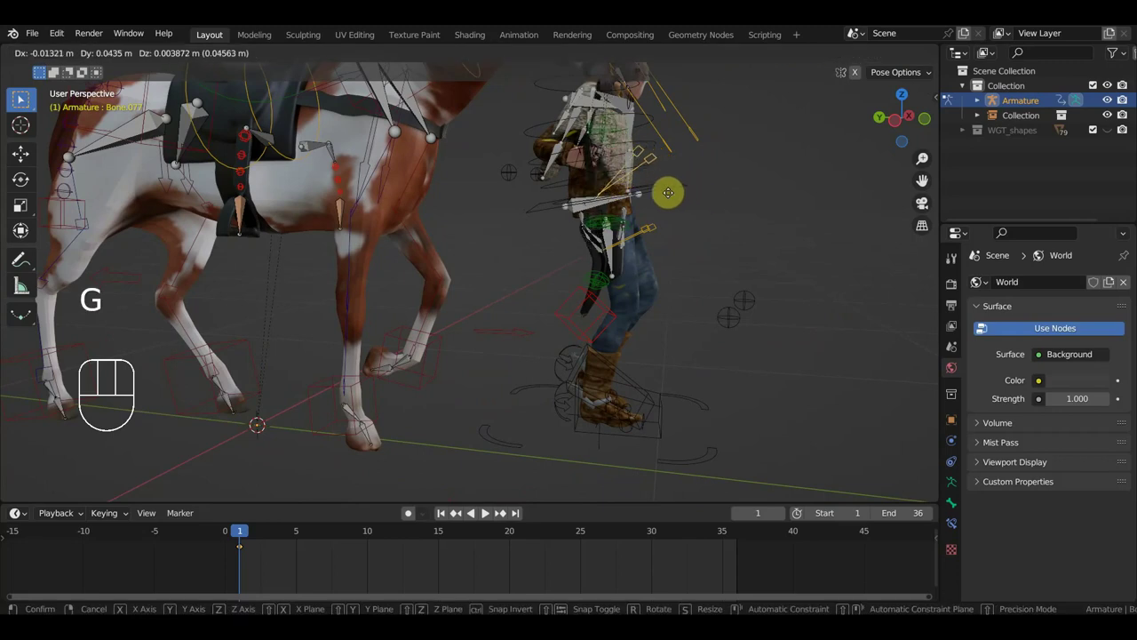
pyautogui.moveTo(641, 211); pyautogui.dragTo(580, 215)
pyautogui.press('g')
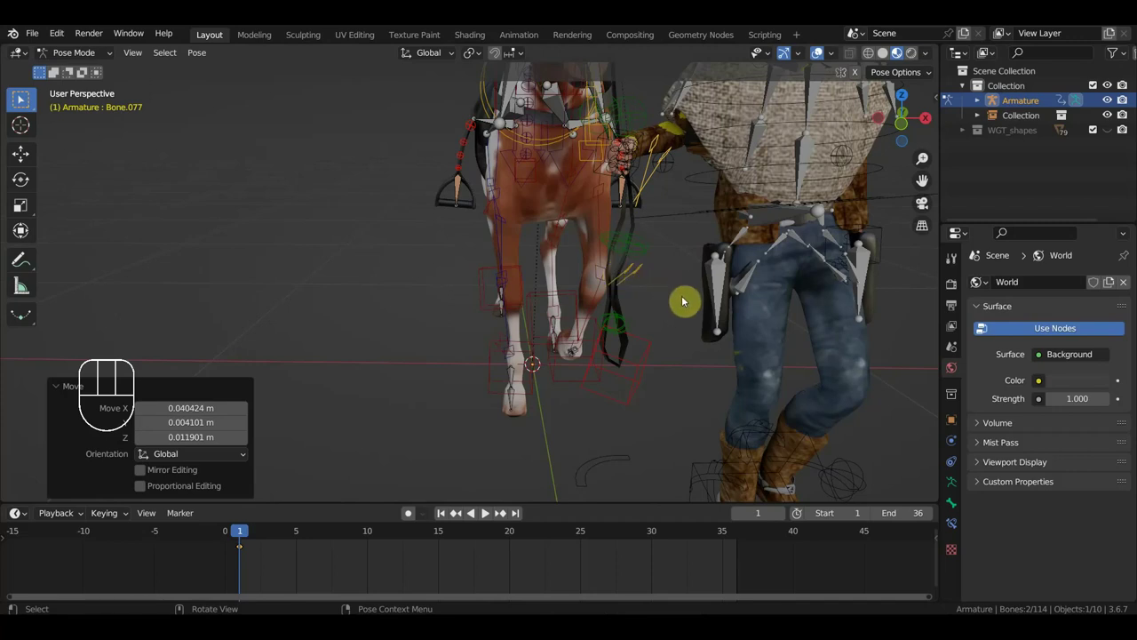
pyautogui.press('a')
pyautogui.press('i')
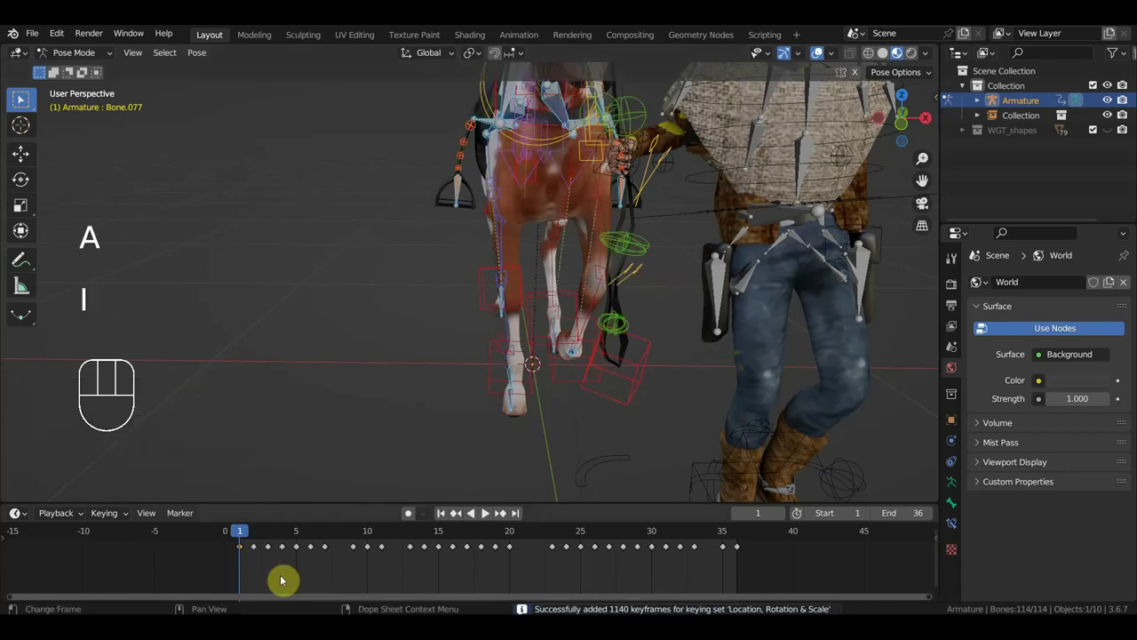
# View the cowboy from the side and jump ahead to frame 5.
pyautogui.moveTo(708, 353); pyautogui.dragTo(707, 410)
pyautogui.moveTo(706, 411); pyautogui.dragTo(550, 137)
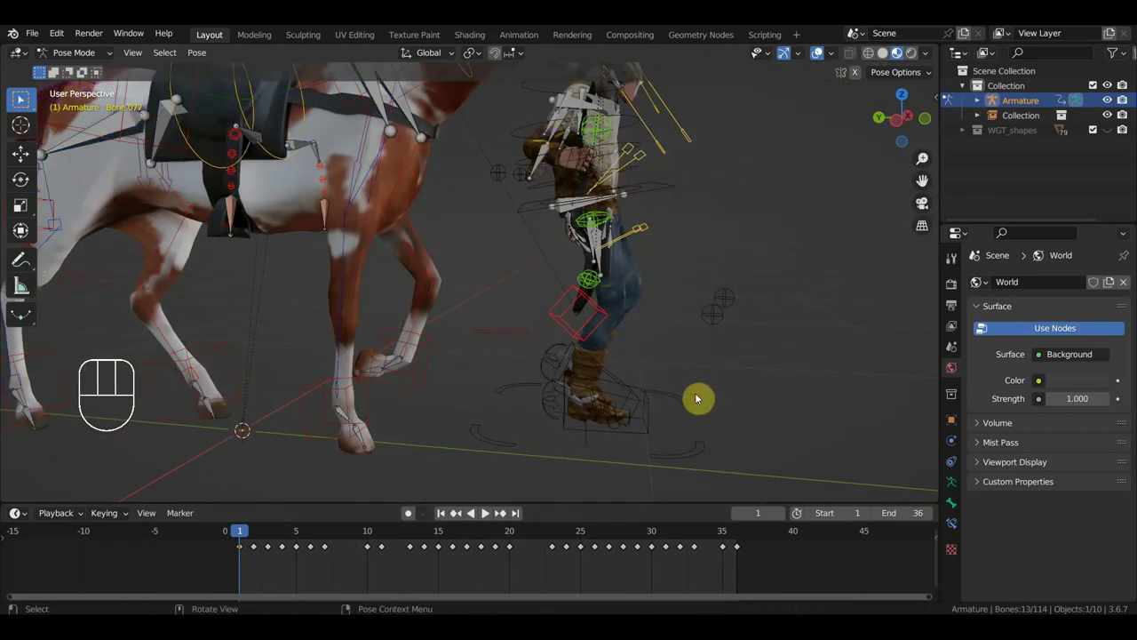
pyautogui.moveTo(623, 394); pyautogui.dragTo(564, 189)
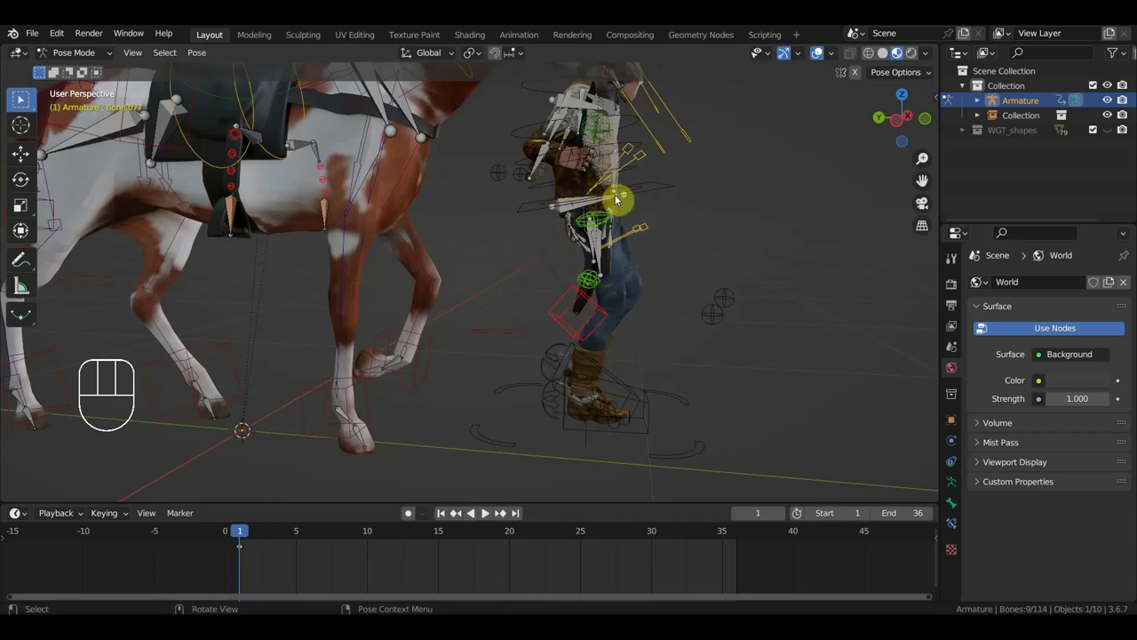
pyautogui.moveTo(246, 537); pyautogui.dragTo(337, 522)
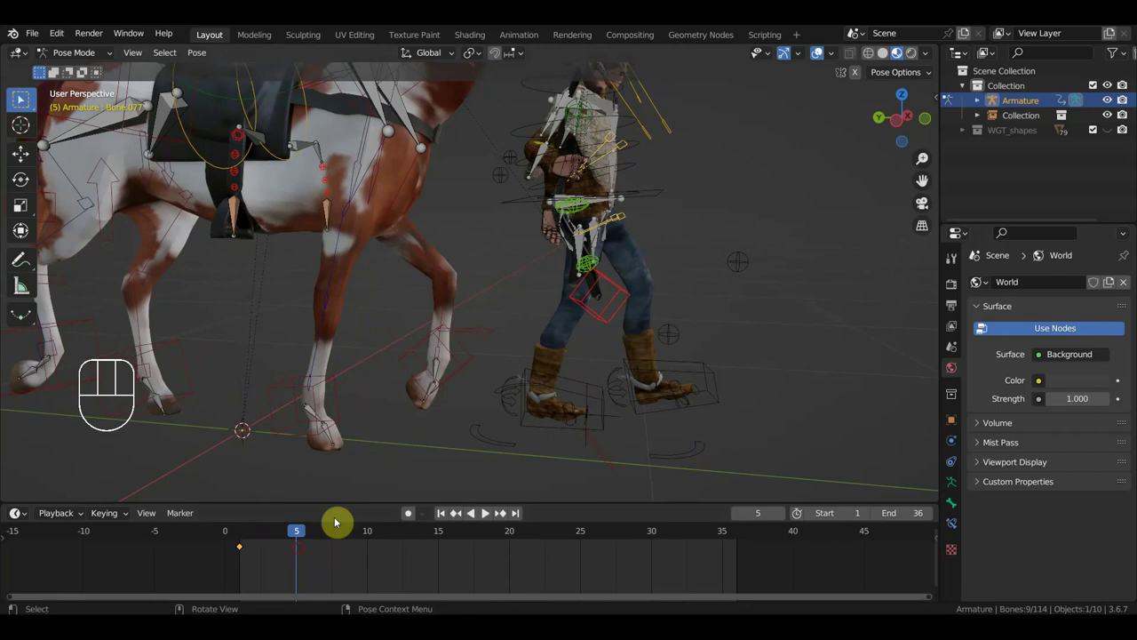
# Place the cowboy's foot control forward for the stride at frame 5 and select all bones.
pyautogui.moveTo(548, 331); pyautogui.dragTo(653, 337)
pyautogui.click(653, 336)
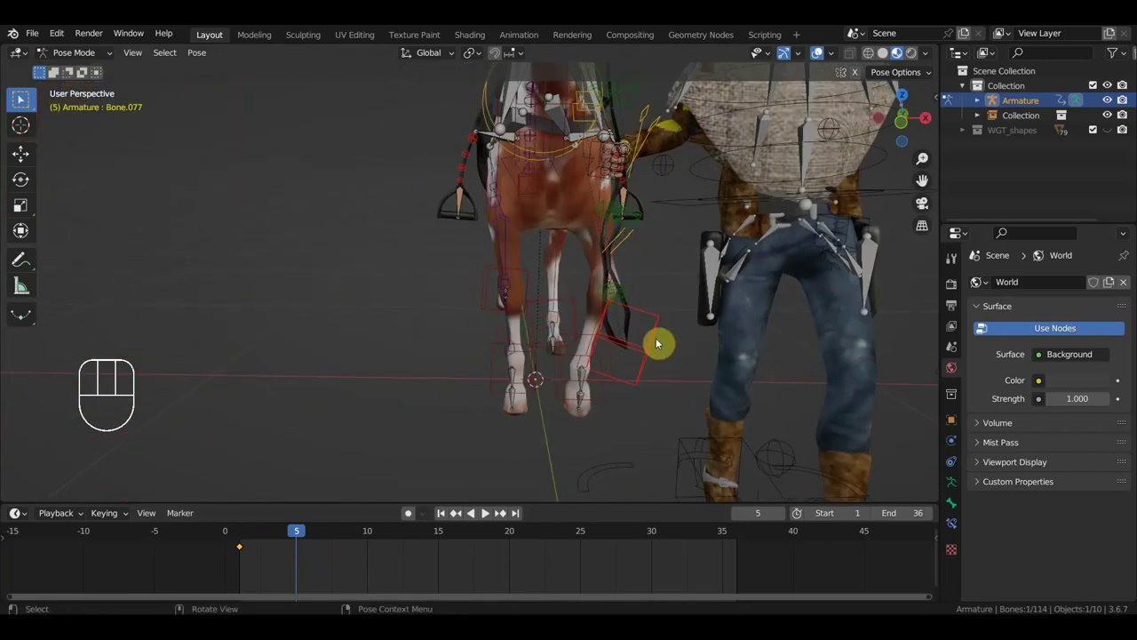
pyautogui.press('g')
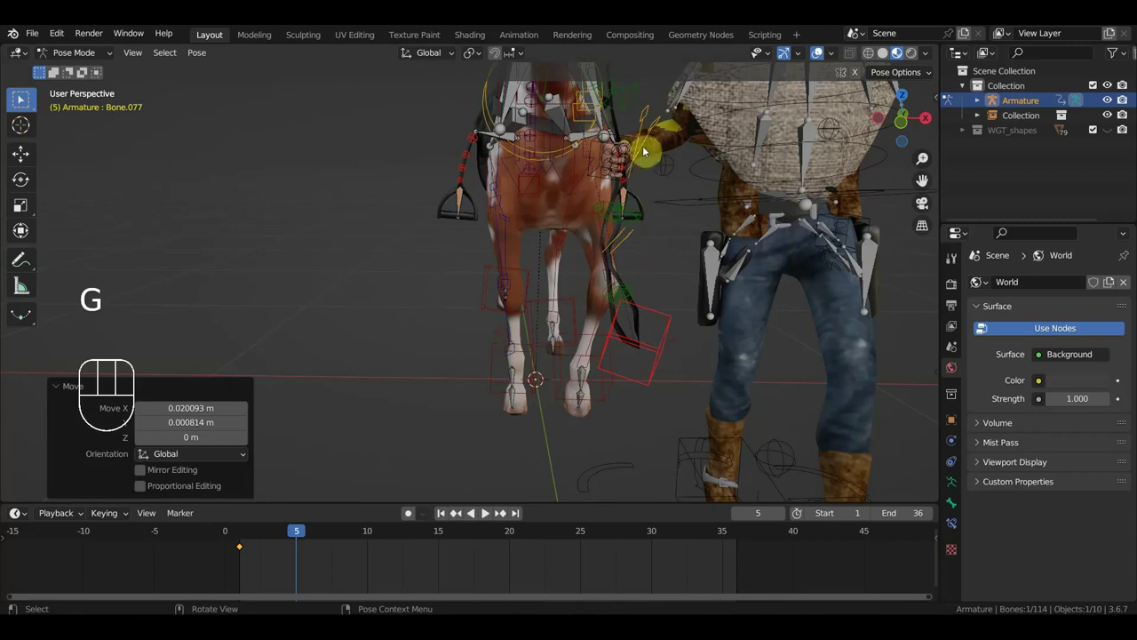
pyautogui.moveTo(645, 111); pyautogui.dragTo(659, 140)
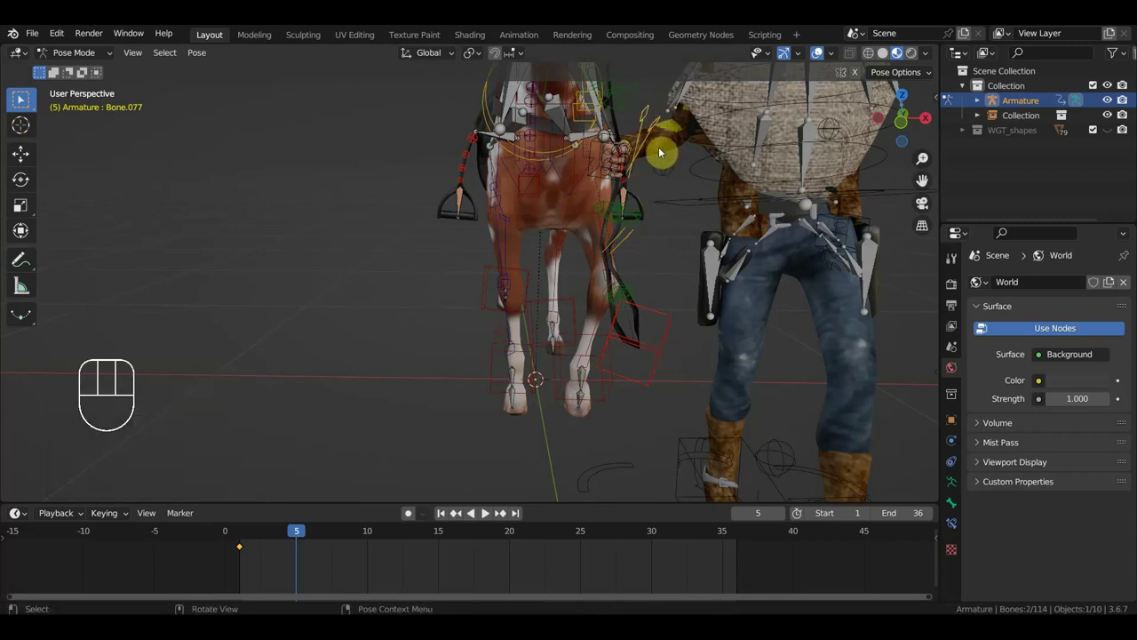
pyautogui.moveTo(692, 171); pyautogui.dragTo(719, 206)
pyautogui.press('g')
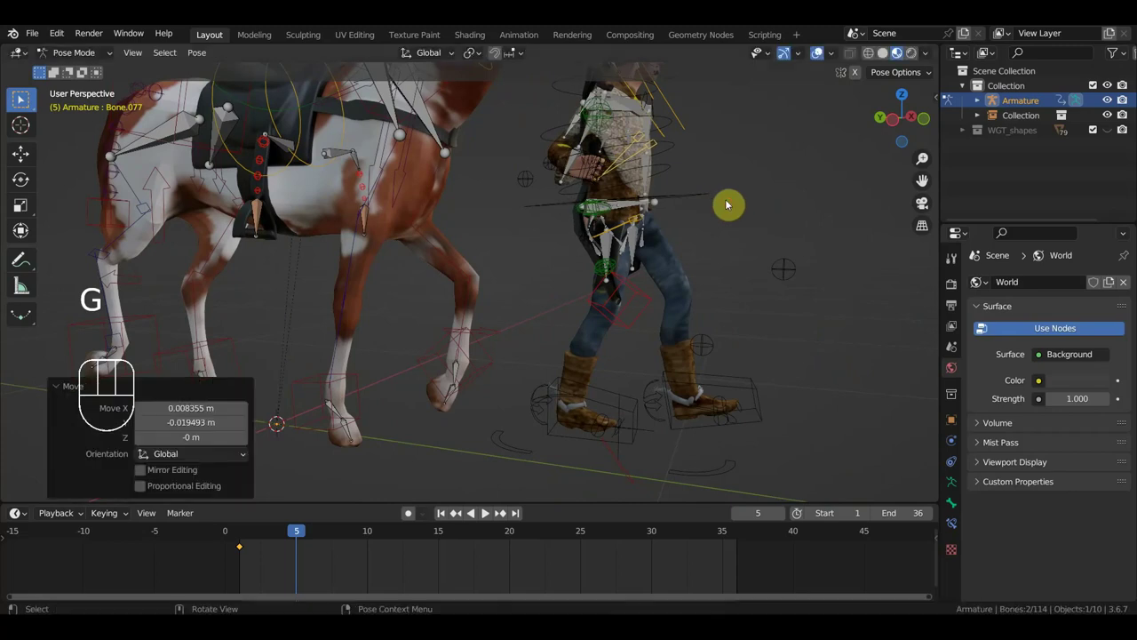
# Key the frame 5 pose, then repose the cowboy's leg and rein hand at frame 10 and key it.
pyautogui.press('i')
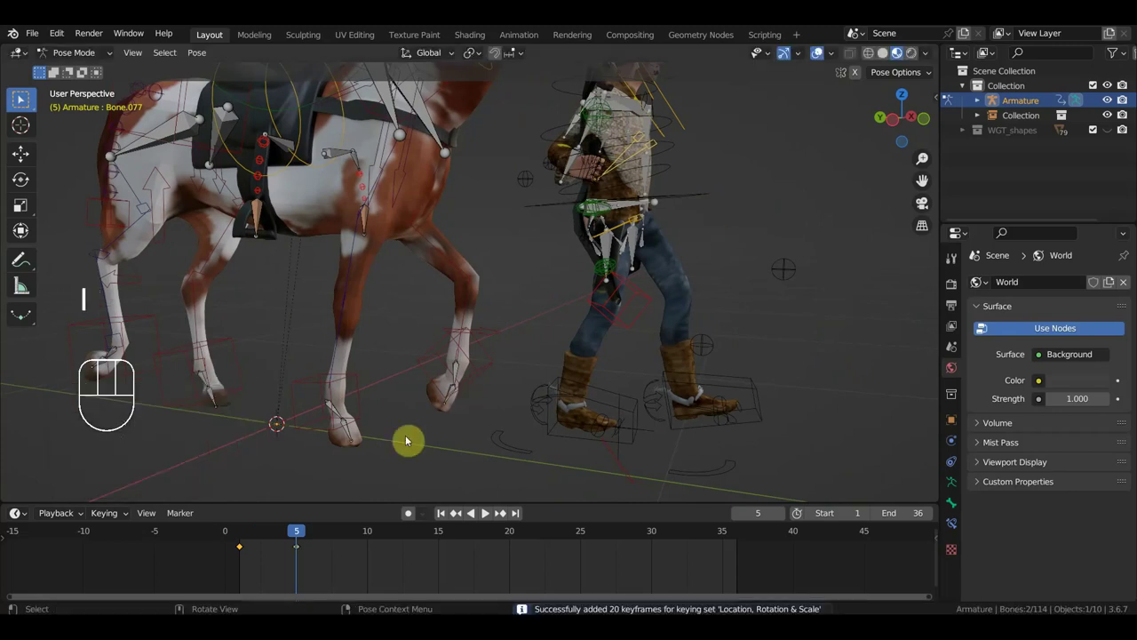
pyautogui.click(371, 541)
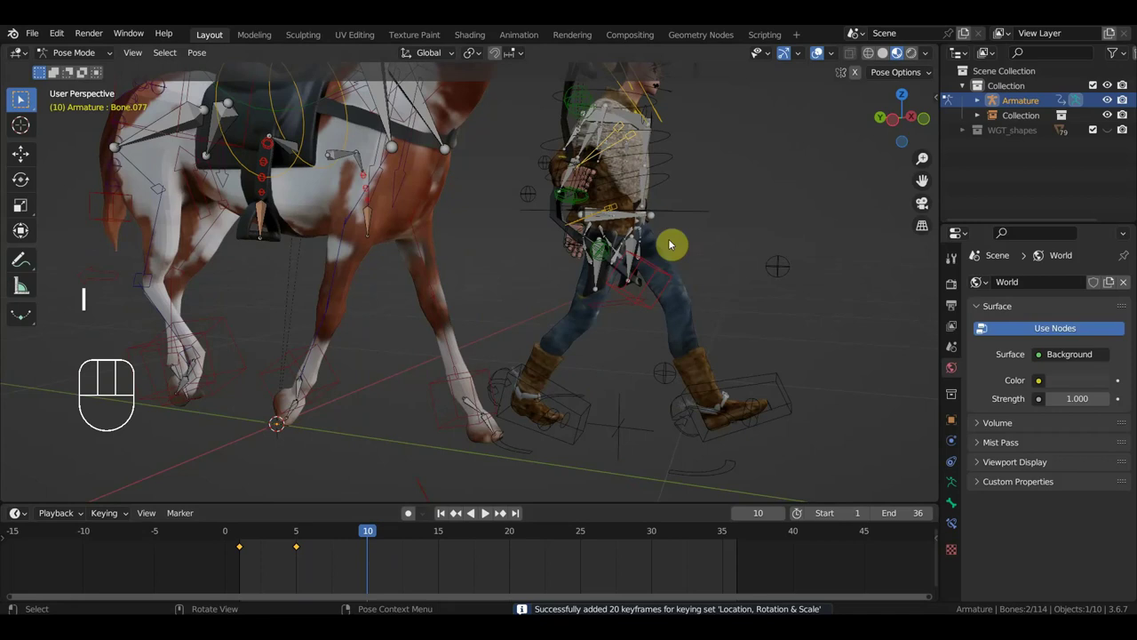
pyautogui.press('g')
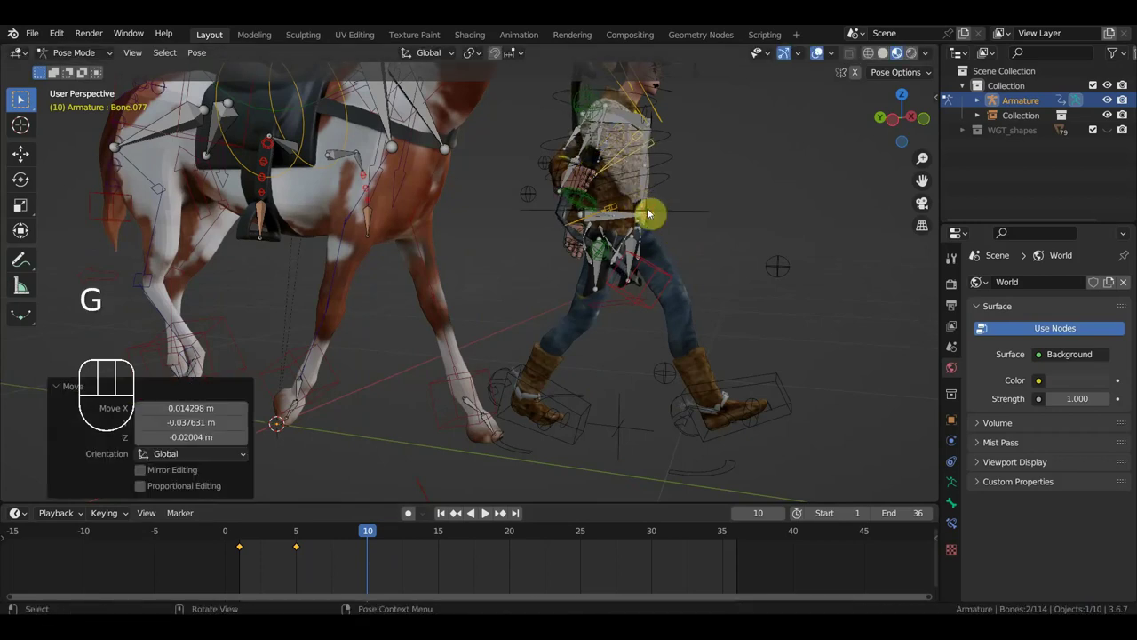
pyautogui.press('i')
pyautogui.moveTo(625, 233); pyautogui.dragTo(749, 191)
pyautogui.press('i')
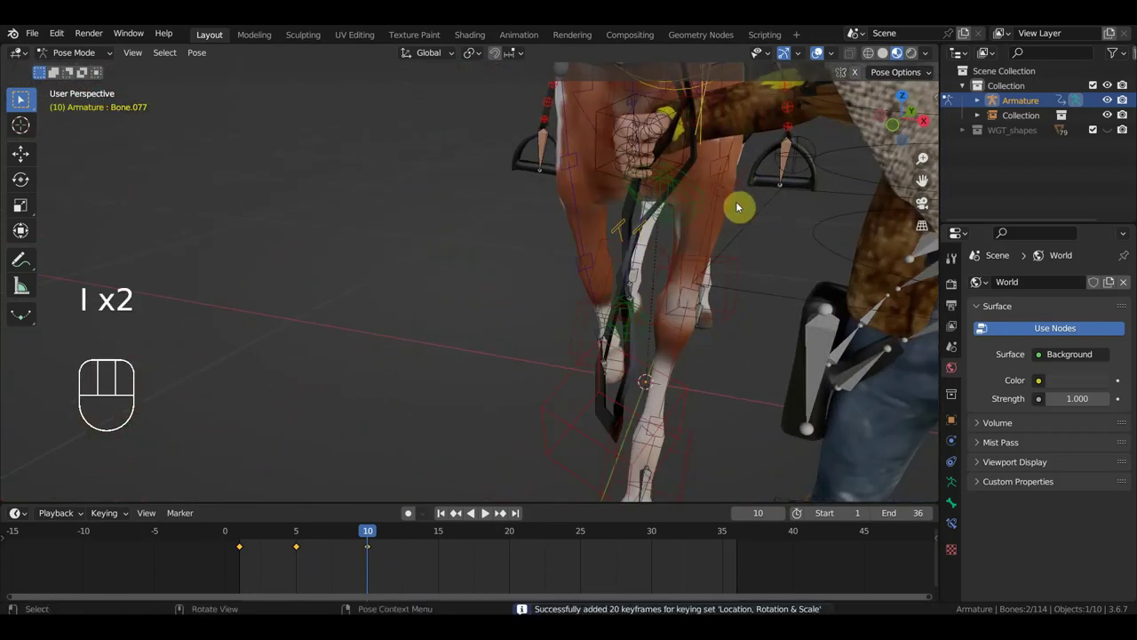
pyautogui.press('g')
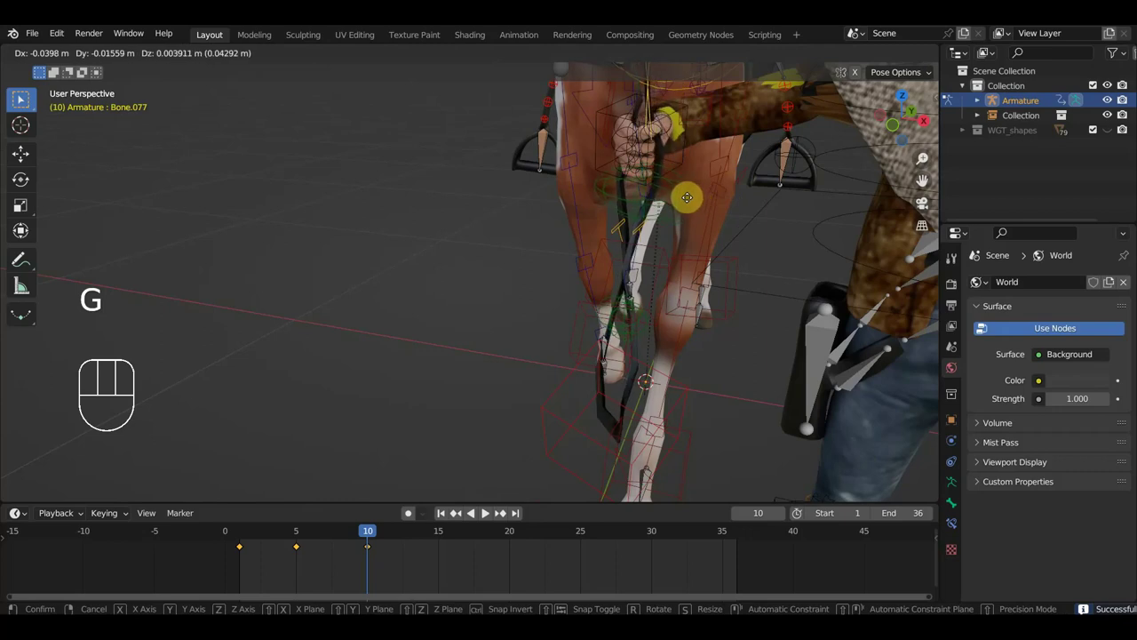
pyautogui.press('i')
# Adjust the horse's hoof at frame 5 and key the cowboy's stride poses at frames 15 and 20.
pyautogui.moveTo(363, 535); pyautogui.dragTo(488, 515)
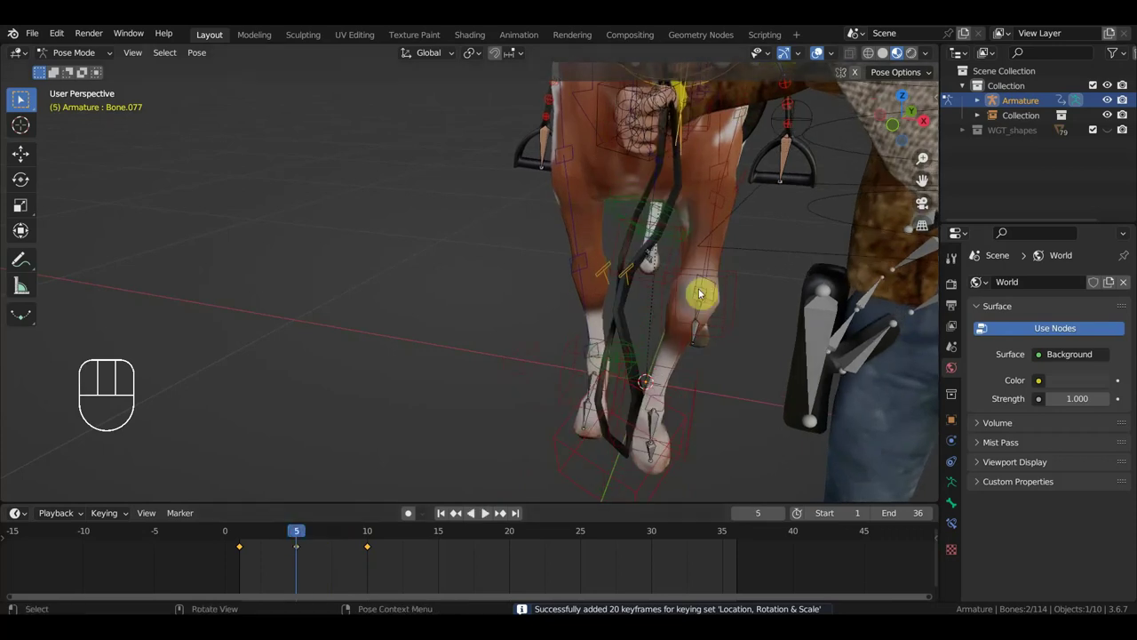
pyautogui.press('g')
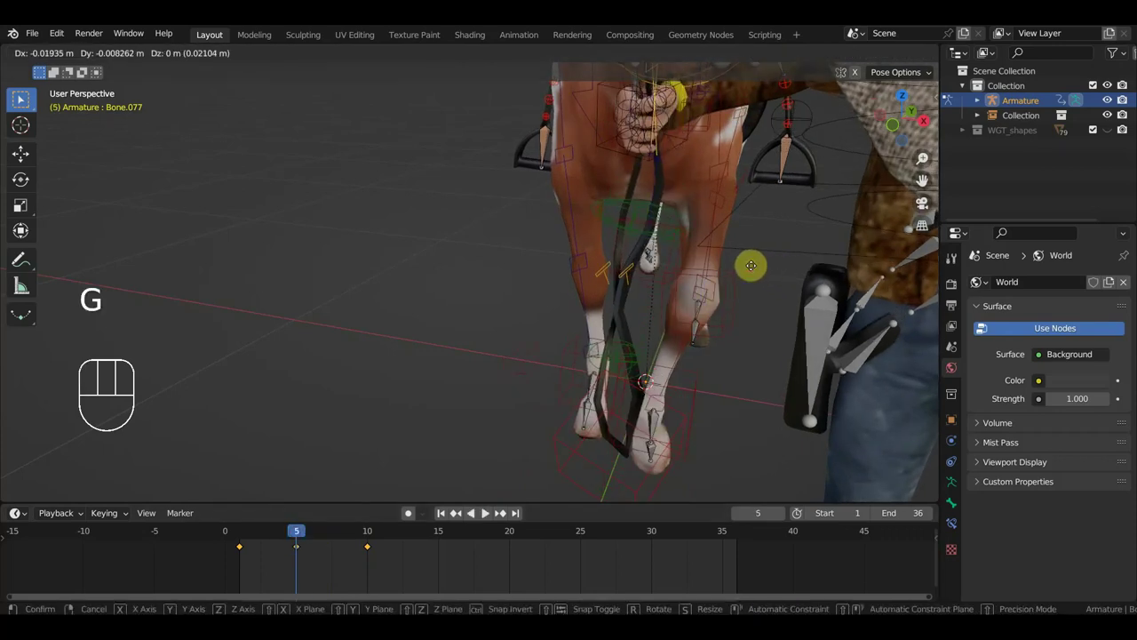
pyautogui.press('i')
pyautogui.moveTo(309, 532); pyautogui.dragTo(528, 404)
pyautogui.moveTo(622, 353); pyautogui.dragTo(488, 514)
pyautogui.click(488, 515)
pyautogui.middleClick(488, 514)
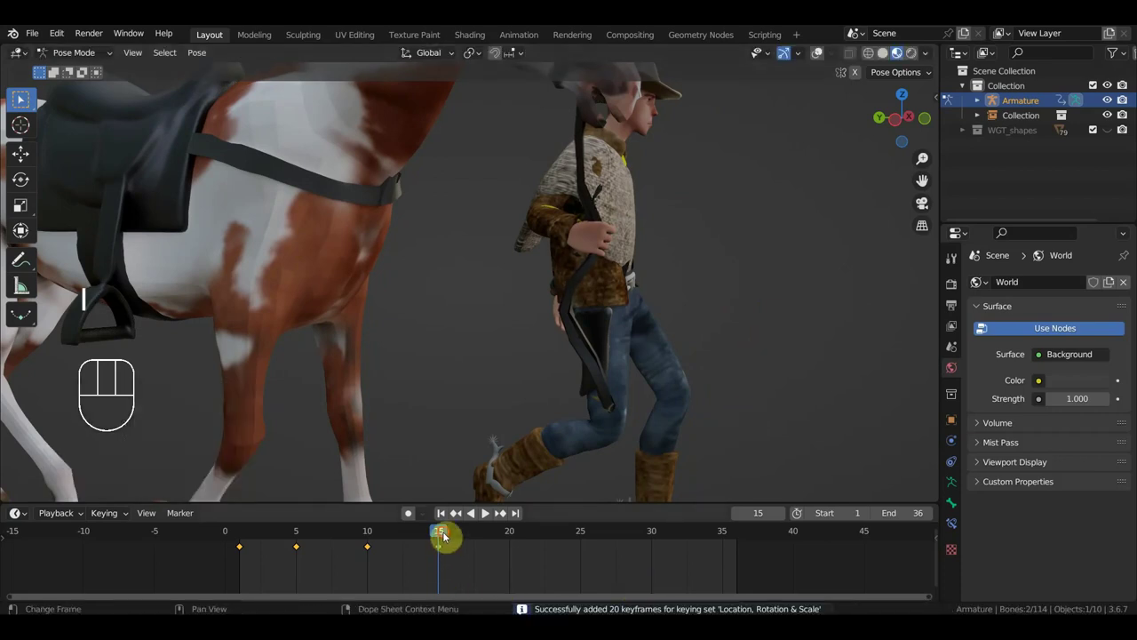
pyautogui.moveTo(454, 537); pyautogui.dragTo(619, 386)
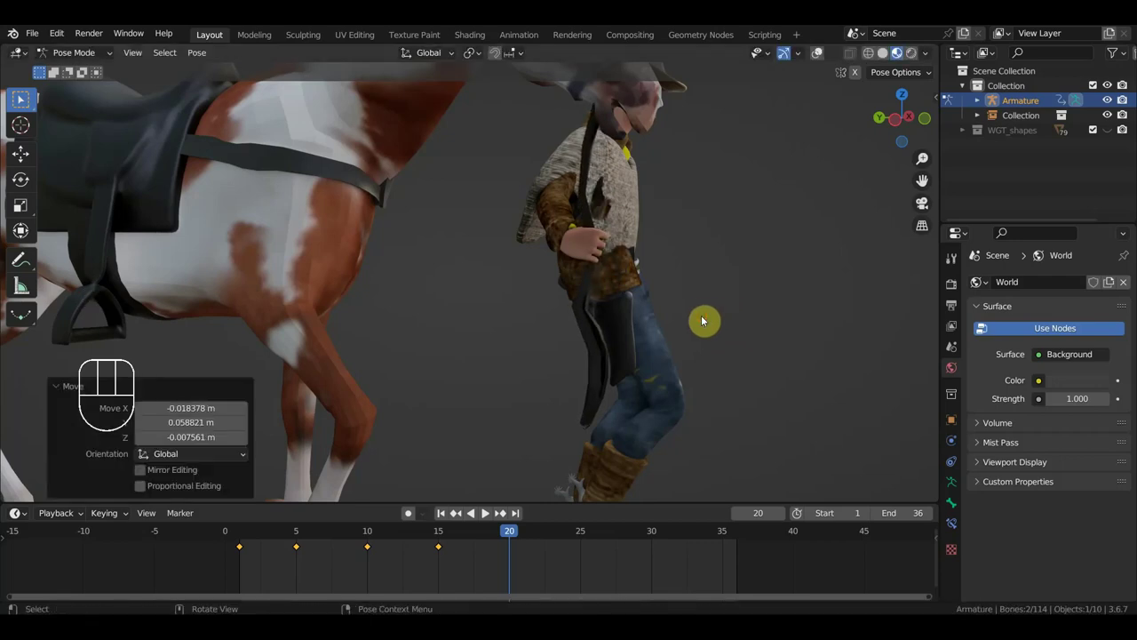
pyautogui.press('i')
# Key the stride, rein hand and hoof poses at frames 25, 30 and 35.
pyautogui.click(584, 537)
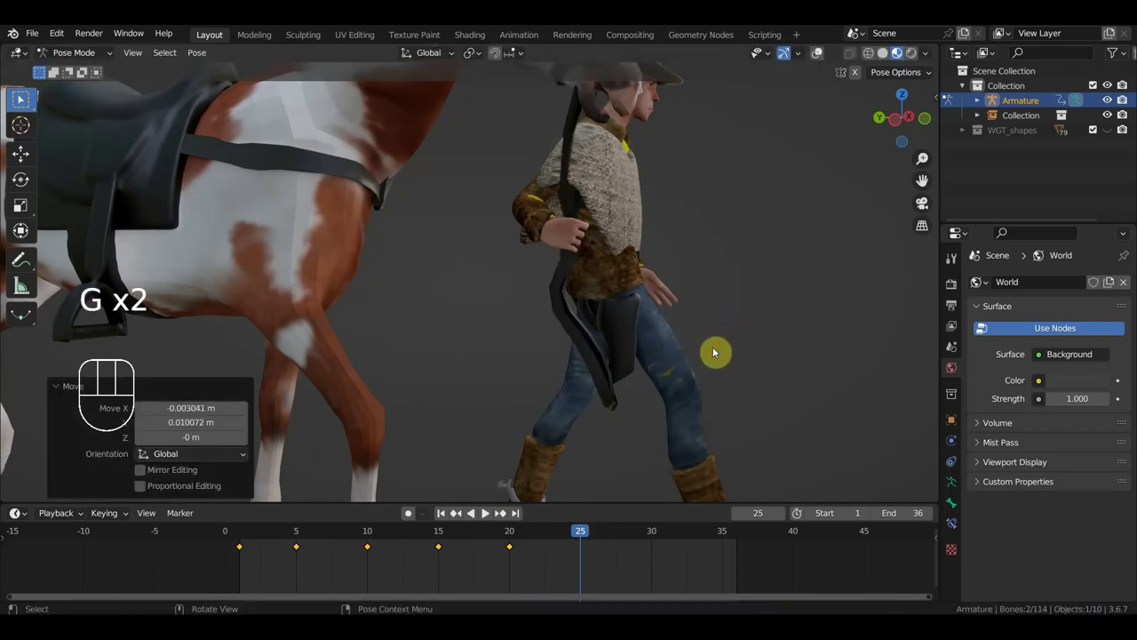
pyautogui.moveTo(658, 372); pyautogui.dragTo(700, 360)
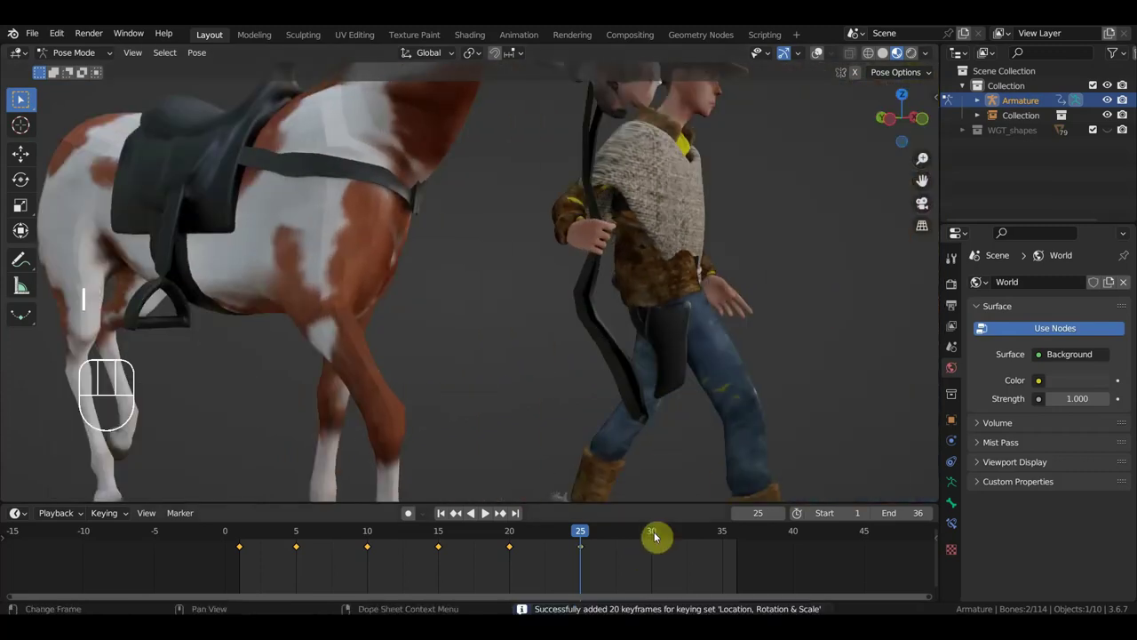
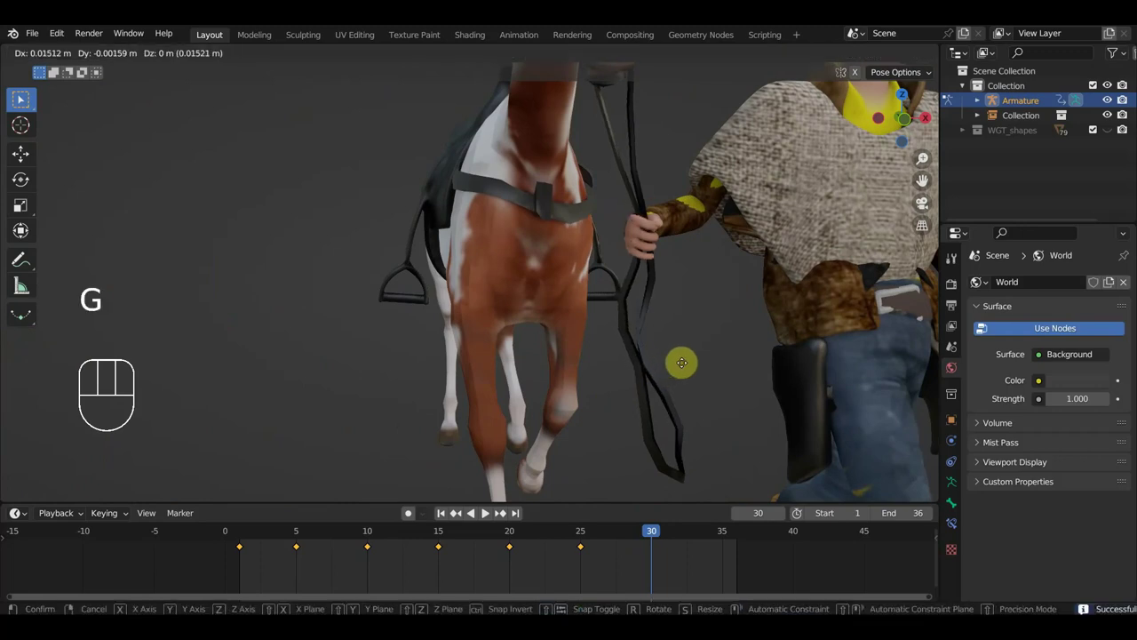
pyautogui.press('i')
pyautogui.moveTo(726, 531); pyautogui.dragTo(723, 512)
pyautogui.moveTo(710, 387); pyautogui.dragTo(712, 381)
pyautogui.press('g')
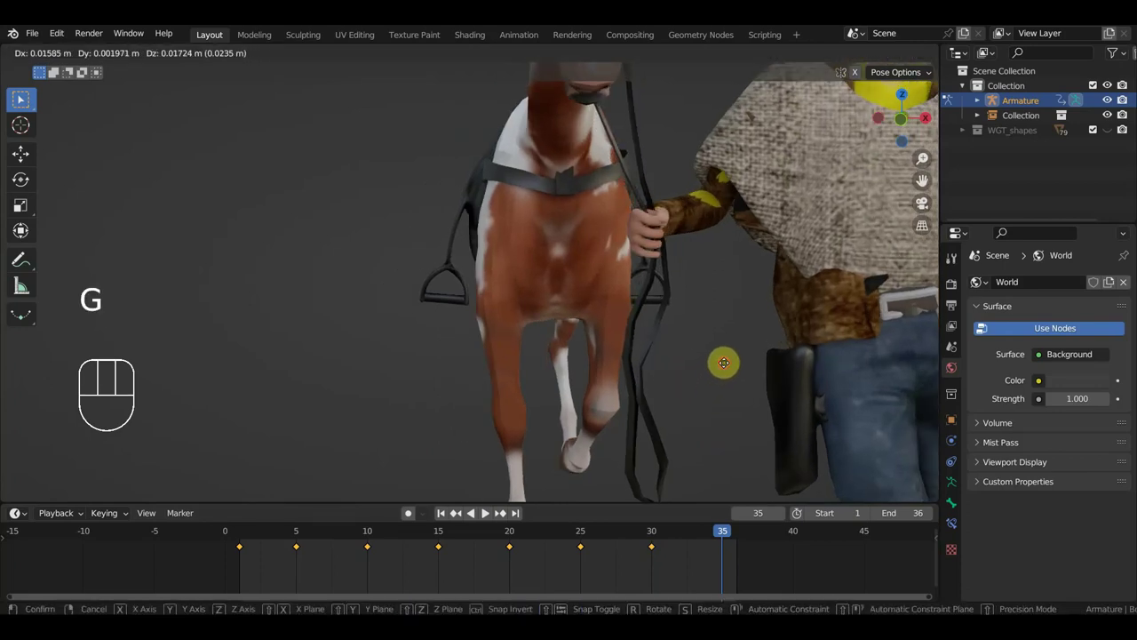
pyautogui.moveTo(717, 377); pyautogui.dragTo(817, 361)
pyautogui.press('i')
# At frame 36, duplicate the first frame's keyframes with Shift+D.
pyautogui.click(739, 537)
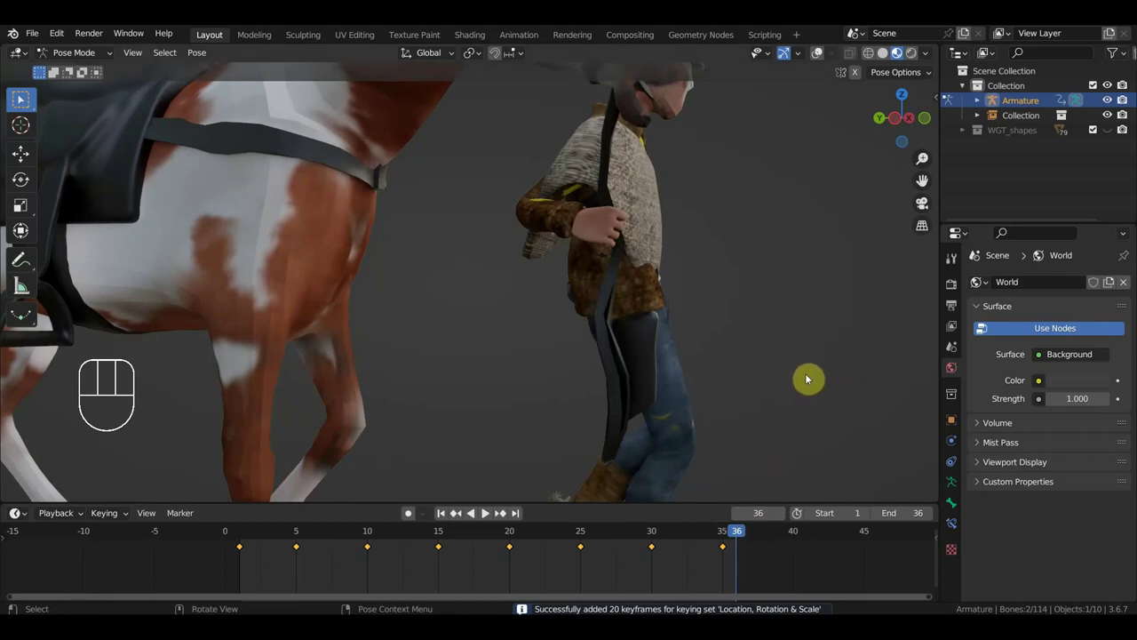
pyautogui.moveTo(245, 558); pyautogui.dragTo(228, 545)
pyautogui.press('shift+d')
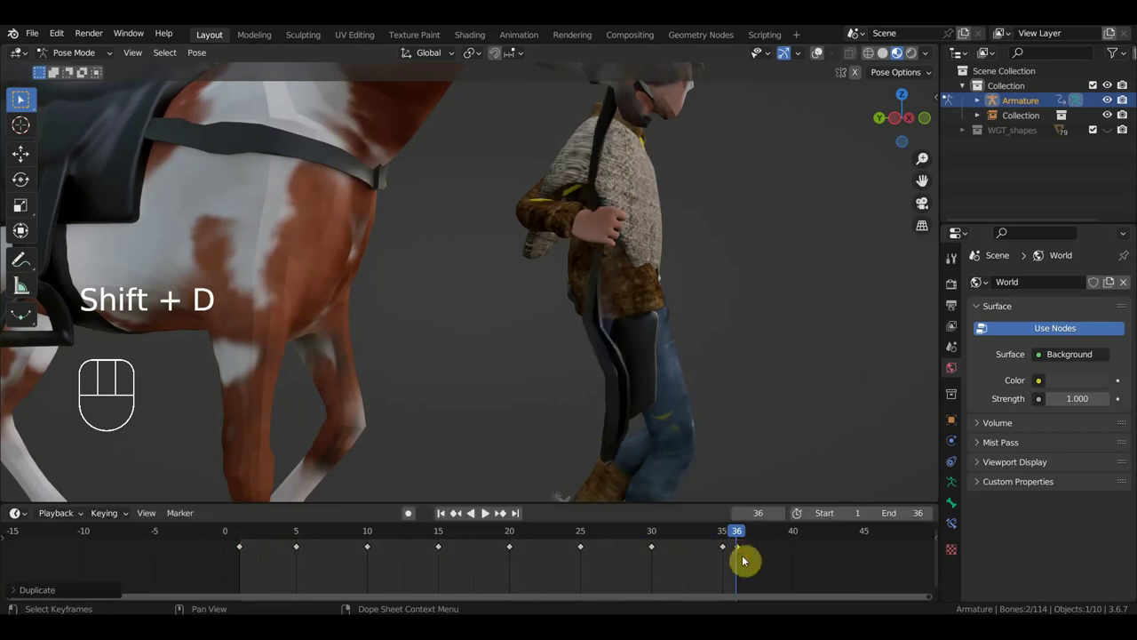
# Place the duplicated keys at frame 36, key them, and scrub back to frame 33.
pyautogui.moveTo(738, 538); pyautogui.dragTo(740, 527)
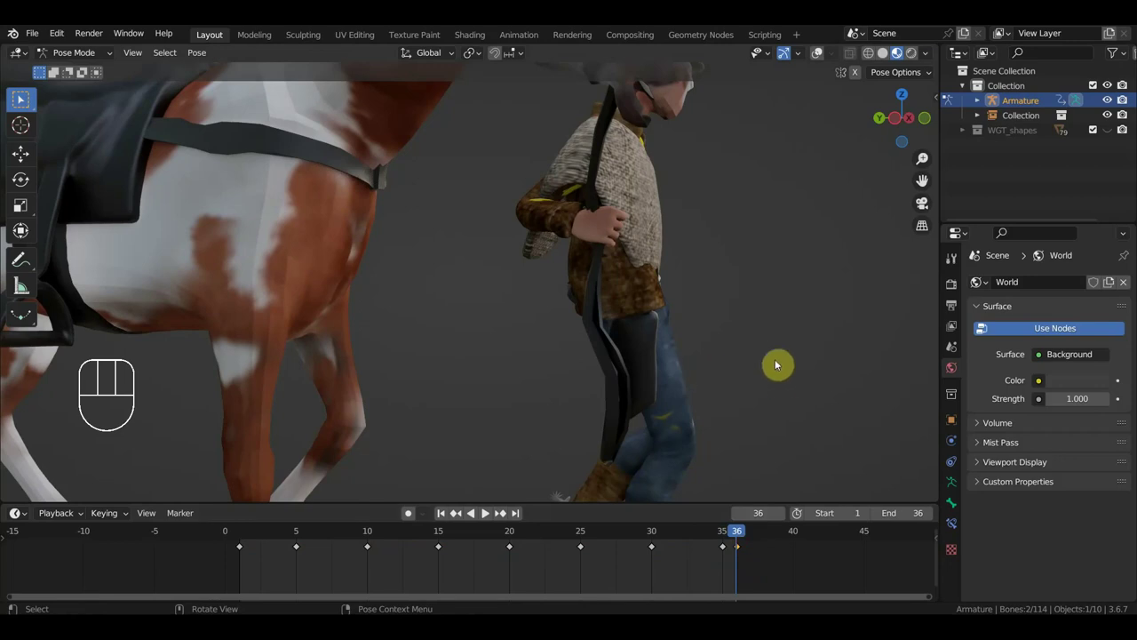
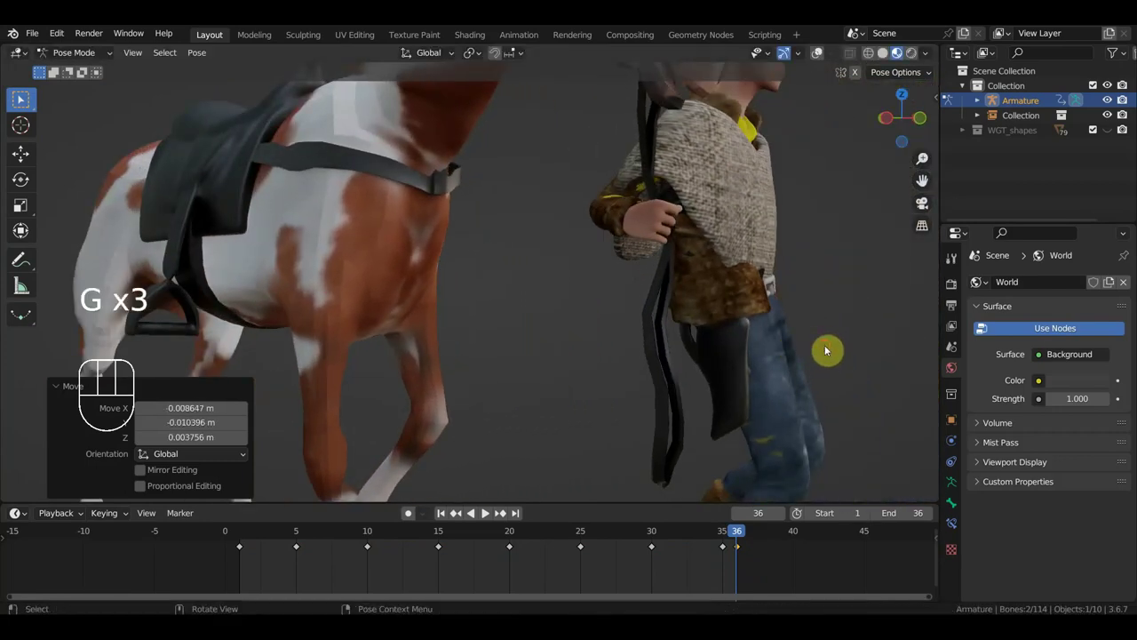
pyautogui.press('i')
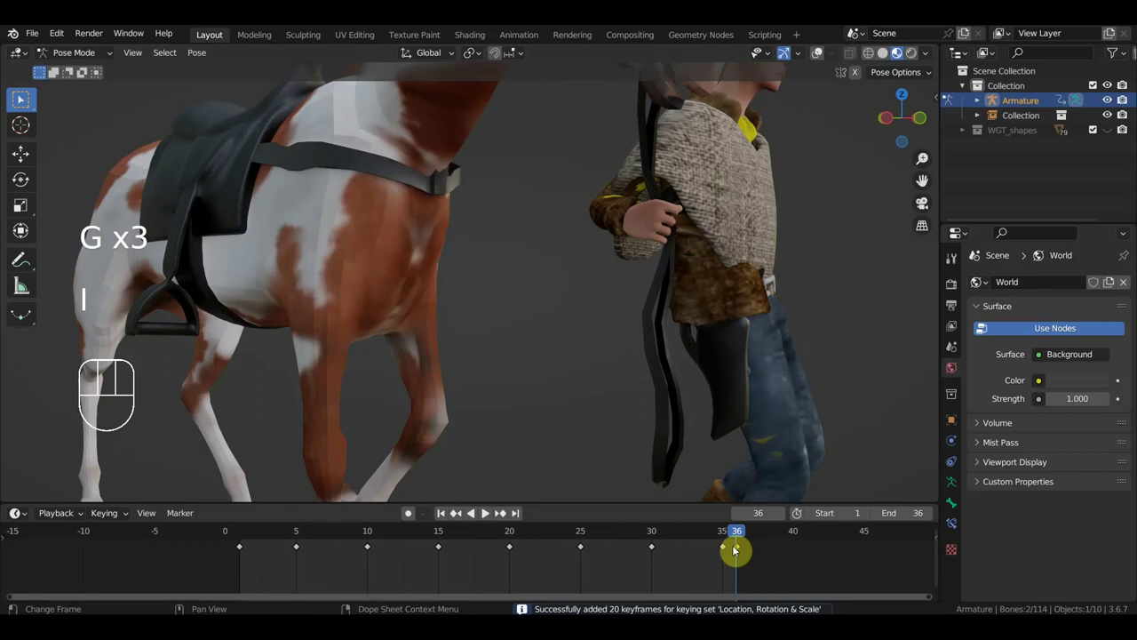
pyautogui.moveTo(728, 566); pyautogui.dragTo(716, 543)
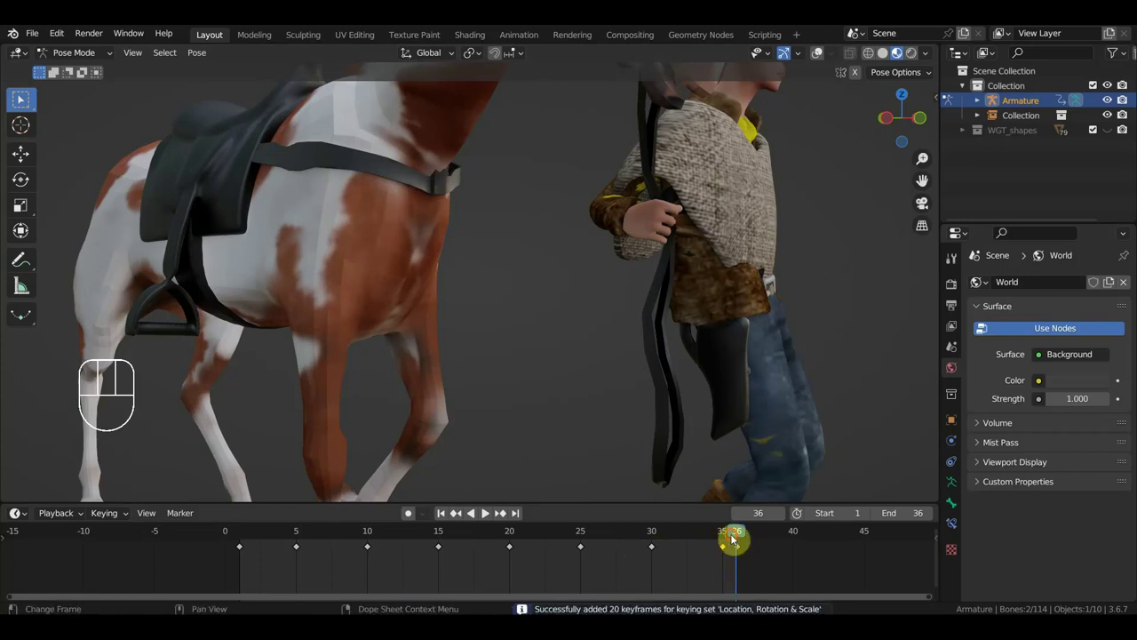
pyautogui.click(727, 537)
pyautogui.moveTo(730, 566); pyautogui.dragTo(714, 540)
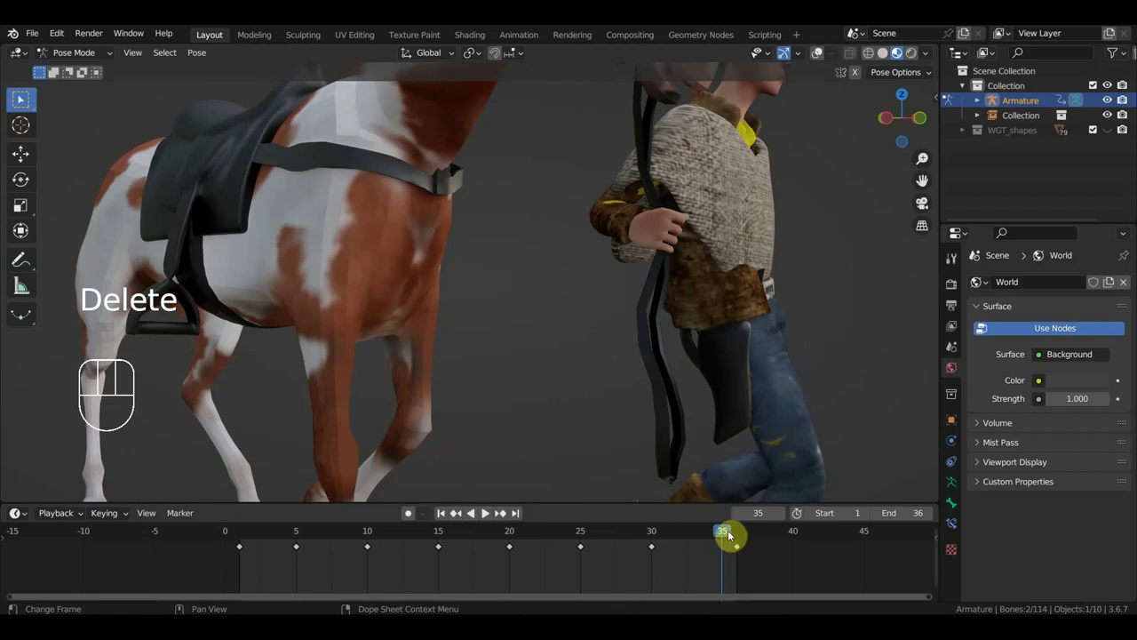
pyautogui.click(703, 534)
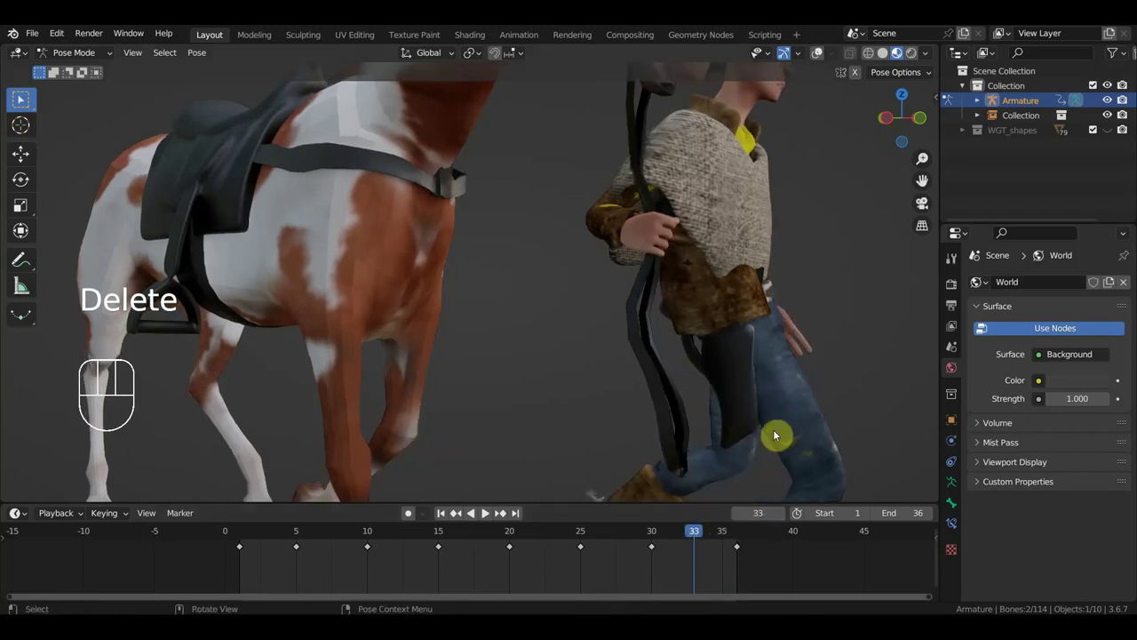
# Show the rig's bones and controls over horse and cowboy and select the cowboy's foot control.
pyautogui.moveTo(770, 383); pyautogui.dragTo(679, 378)
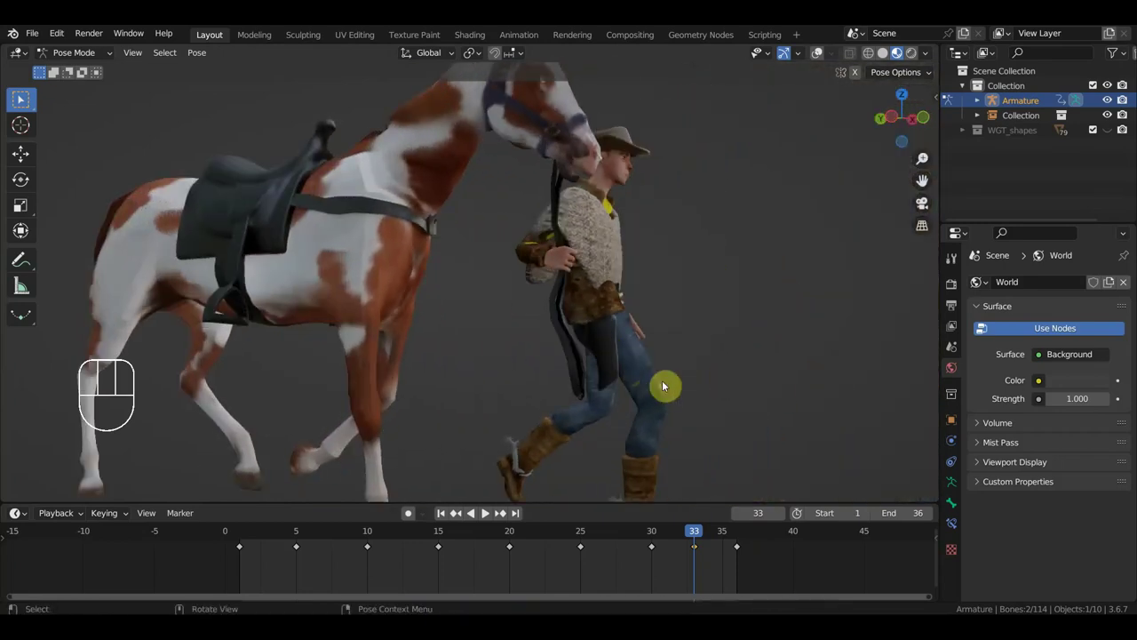
pyautogui.click(824, 61)
pyautogui.moveTo(594, 324); pyautogui.dragTo(608, 323)
pyautogui.click(608, 323)
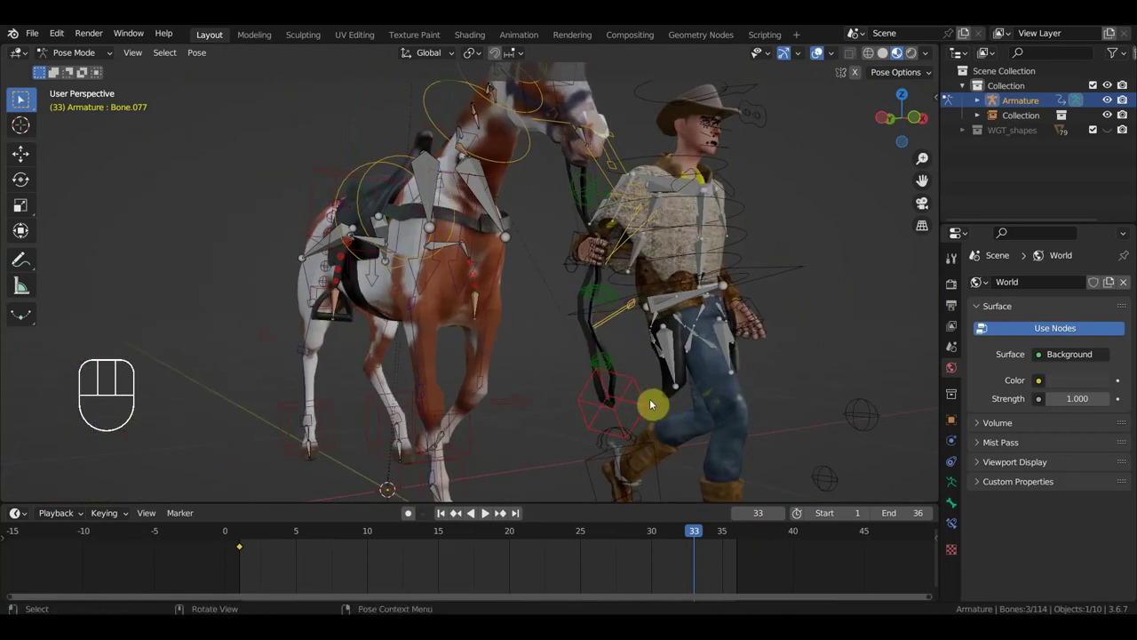
# Adjust the cowboy's upper body at frame 1 and key the pose at the next walk frame.
pyautogui.click(250, 546)
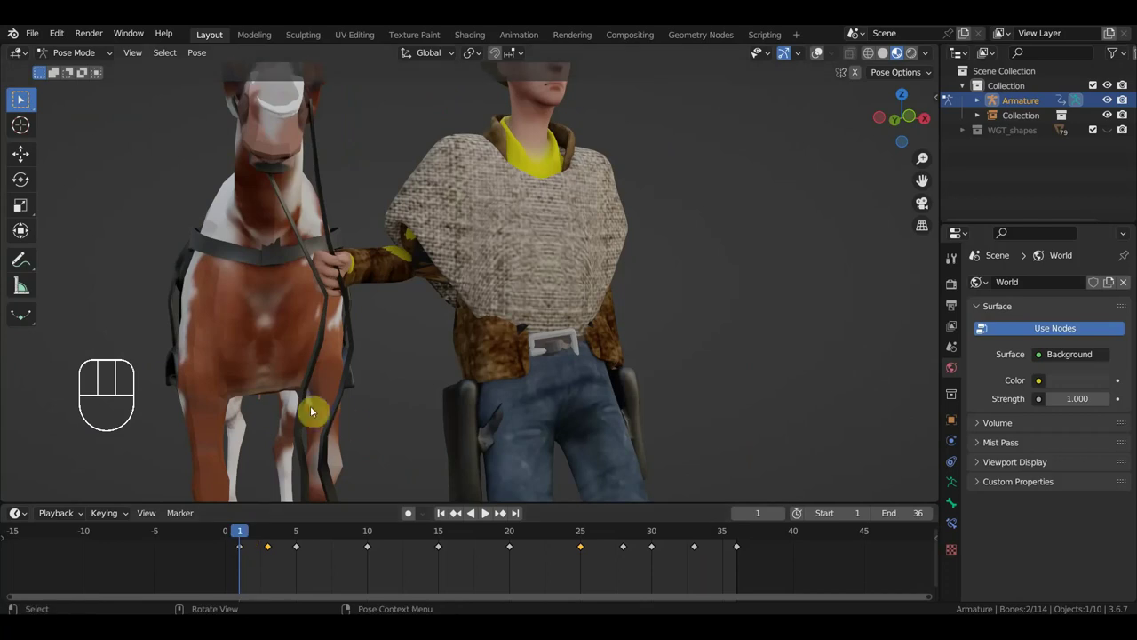
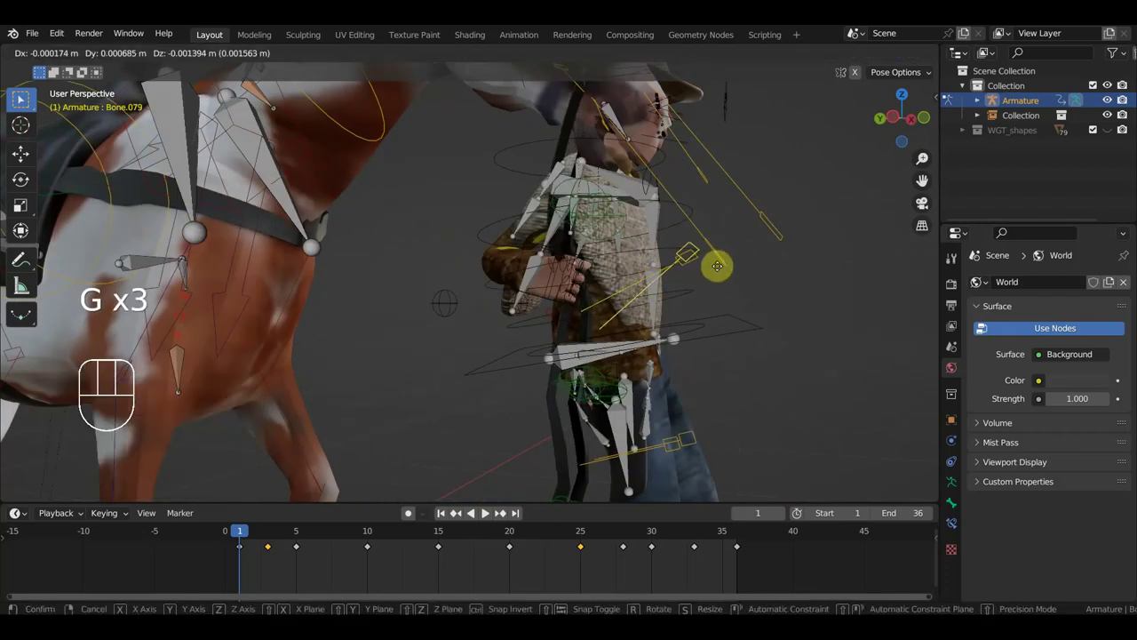
pyautogui.moveTo(665, 291); pyautogui.dragTo(476, 323)
pyautogui.click(476, 323)
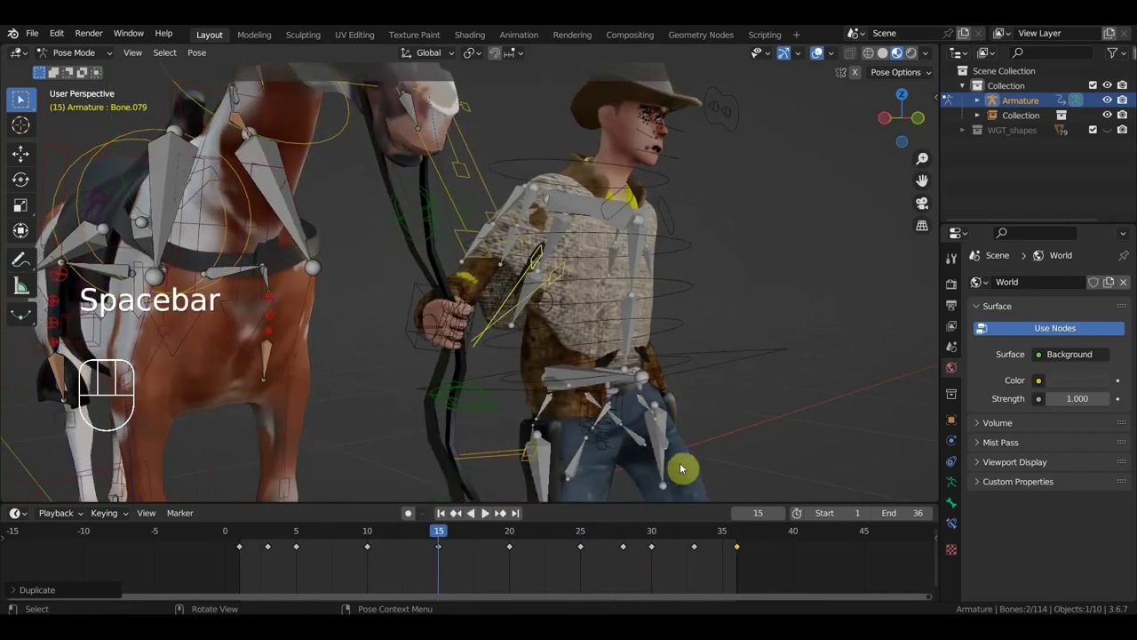
pyautogui.moveTo(660, 469); pyautogui.dragTo(478, 536)
pyautogui.click(479, 536)
pyautogui.press('i')
# Key in-between poses at frames around 7, 12, 17, 23 and 26 across the walk.
pyautogui.moveTo(409, 540); pyautogui.dragTo(531, 441)
pyautogui.press('i')
pyautogui.moveTo(424, 541); pyautogui.dragTo(452, 506)
pyautogui.click(340, 535)
pyautogui.press('i')
pyautogui.moveTo(324, 538); pyautogui.dragTo(373, 484)
pyautogui.press('i')
pyautogui.moveTo(550, 536); pyautogui.dragTo(609, 462)
pyautogui.click(561, 538)
pyautogui.press('i')
pyautogui.moveTo(607, 540); pyautogui.dragTo(618, 535)
pyautogui.press('i')
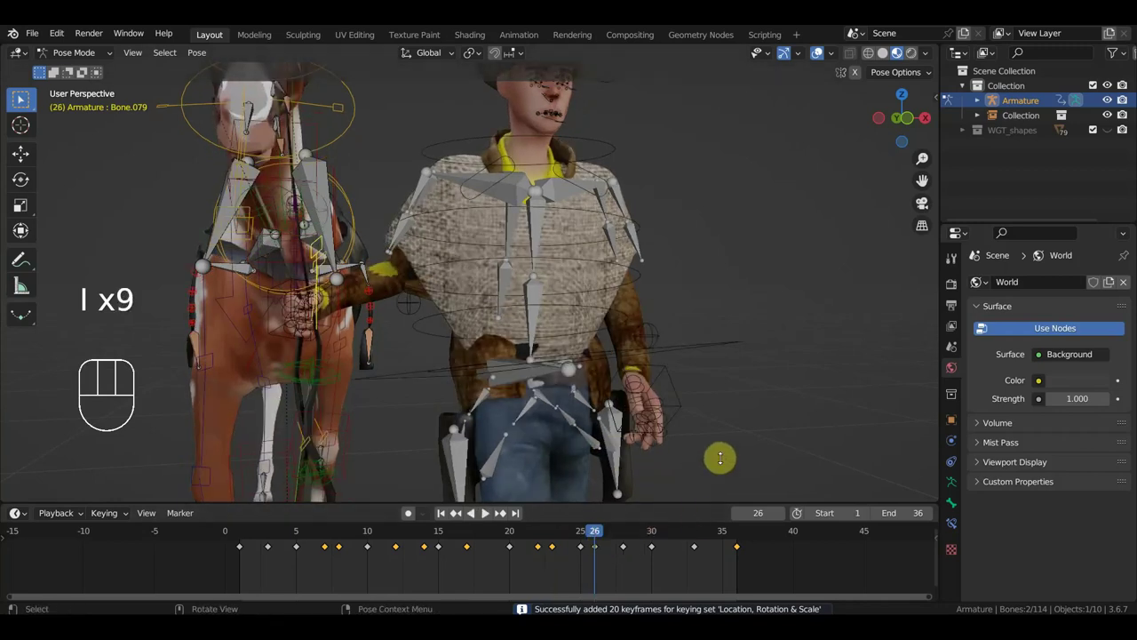
# Key the pose at frame 35 and return the rig to Object Mode.
pyautogui.moveTo(674, 543); pyautogui.dragTo(724, 461)
pyautogui.press('i')
pyautogui.click(721, 541)
pyautogui.press('i')
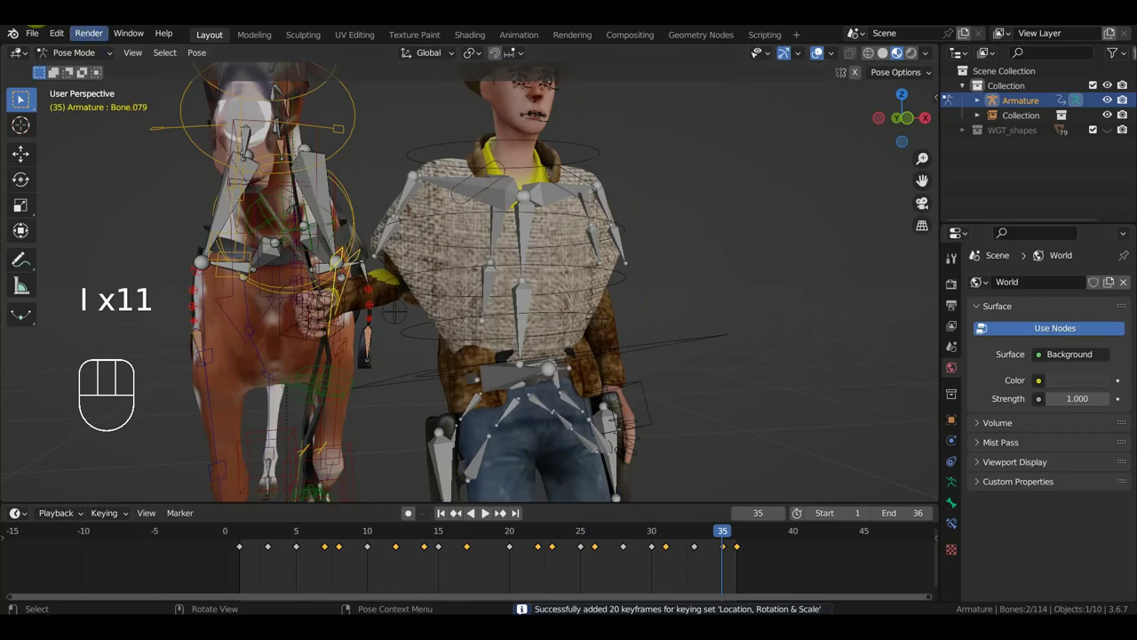
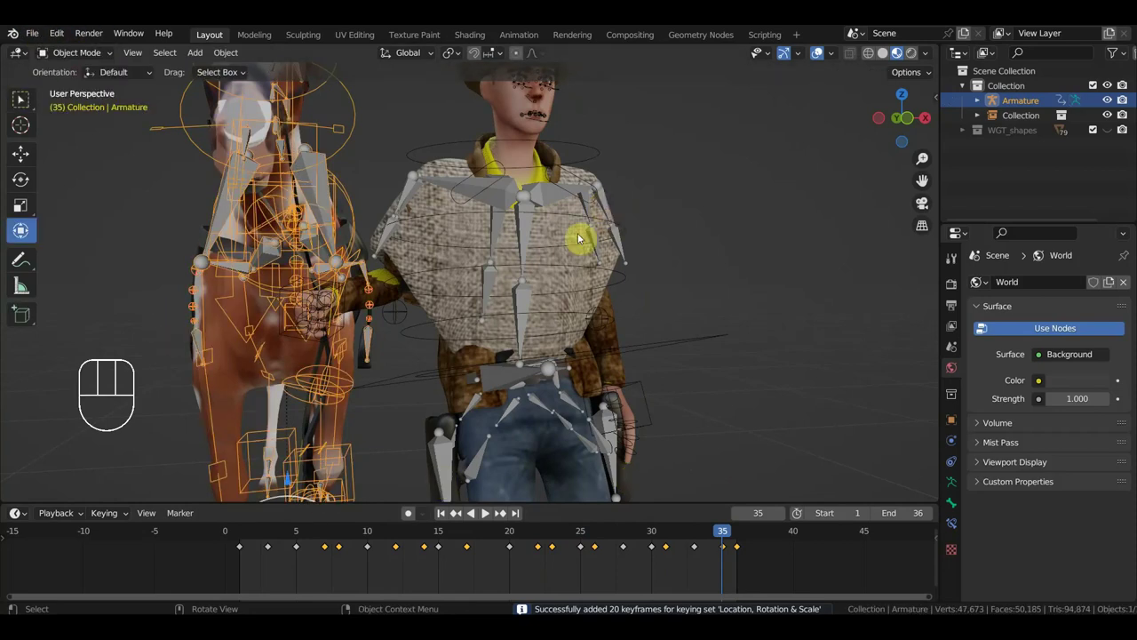
# End the animation at frame 37 and scale the horse-and-cowboy collection up about 3.3 times in Right view.
pyautogui.click(567, 215)
pyautogui.press('Delete')
pyautogui.moveTo(319, 199); pyautogui.dragTo(299, 197)
pyautogui.moveTo(40, 40); pyautogui.dragTo(72, 136)
pyautogui.moveTo(43, 40); pyautogui.dragTo(252, 103)
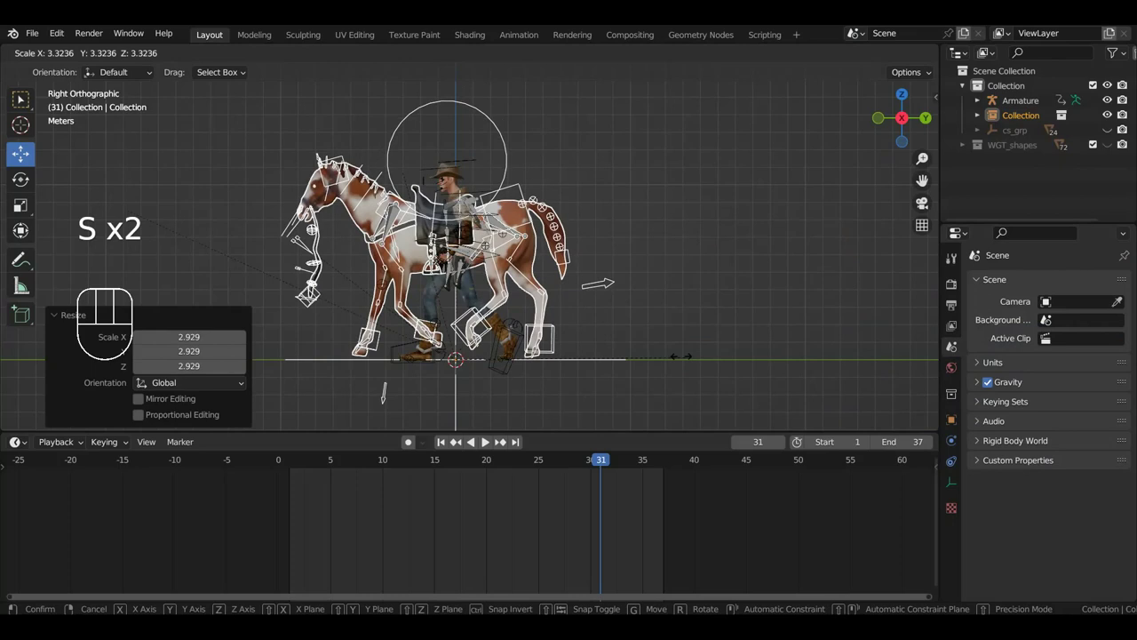
# Shift the collection about 2.9 m along X so the cowboy walks beside the horse's head.
pyautogui.click(488, 443)
pyautogui.scroll(3)
pyautogui.click(488, 443)
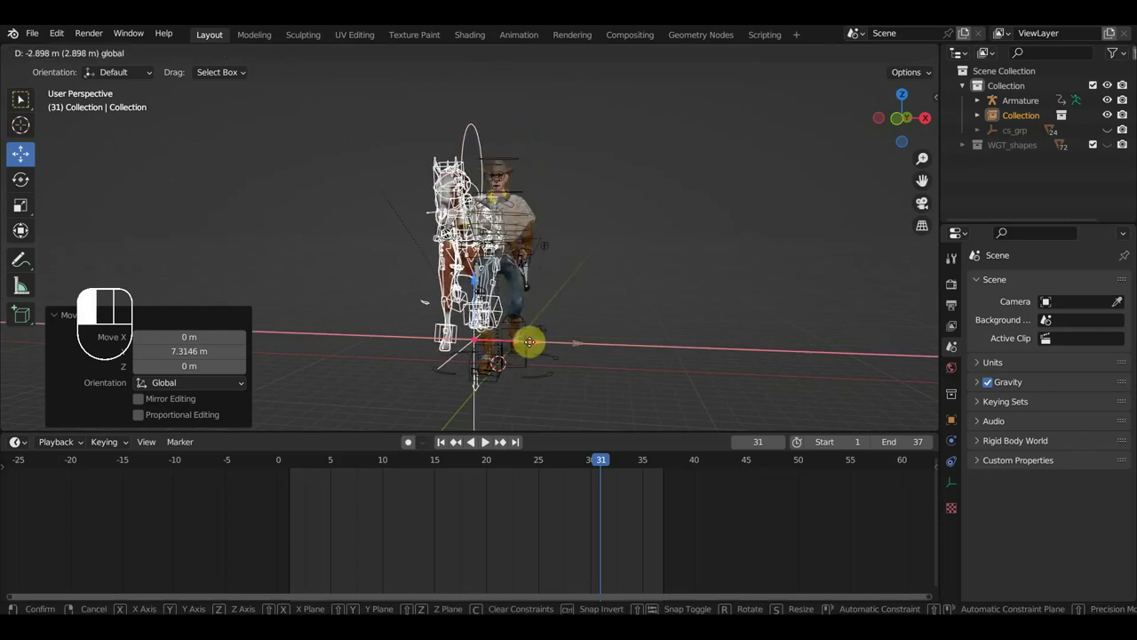
pyautogui.moveTo(544, 353); pyautogui.dragTo(471, 353)
pyautogui.scroll(-3)
pyautogui.scroll(3)
# Check the cowboy's position from several angles, scrubbing to frame 32 and back to 24.
pyautogui.moveTo(819, 53); pyautogui.dragTo(697, 259)
pyautogui.moveTo(697, 258); pyautogui.dragTo(630, 262)
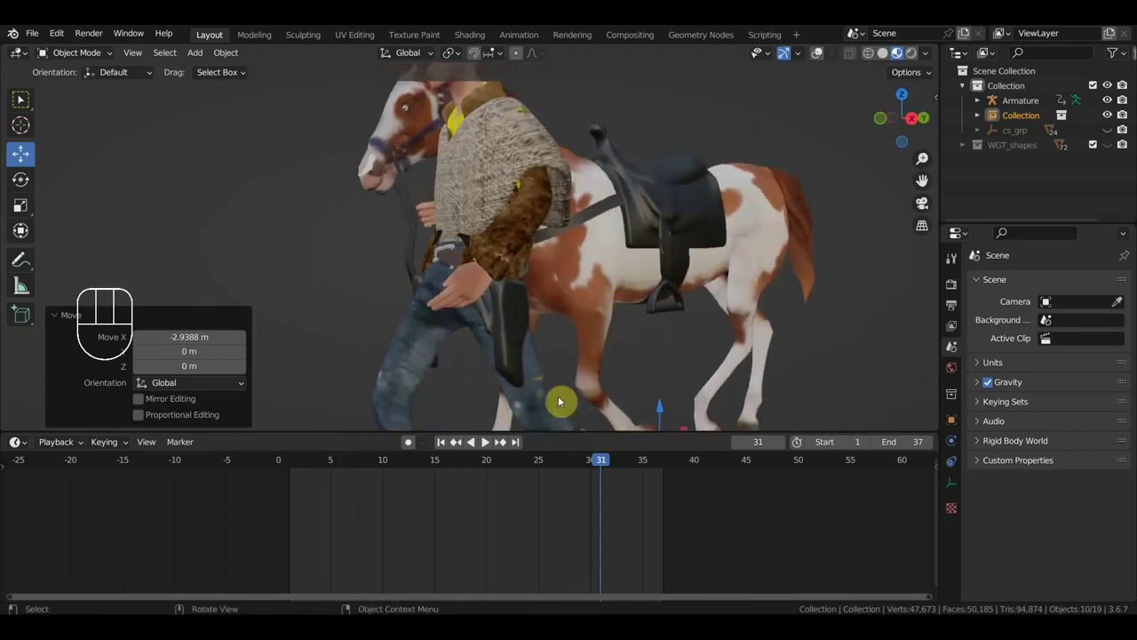
pyautogui.moveTo(686, 433); pyautogui.dragTo(711, 402)
pyautogui.scroll(3)
pyautogui.scroll(-3)
pyautogui.moveTo(488, 443); pyautogui.dragTo(527, 419)
pyautogui.moveTo(587, 363); pyautogui.dragTo(660, 363)
pyautogui.scroll(3)
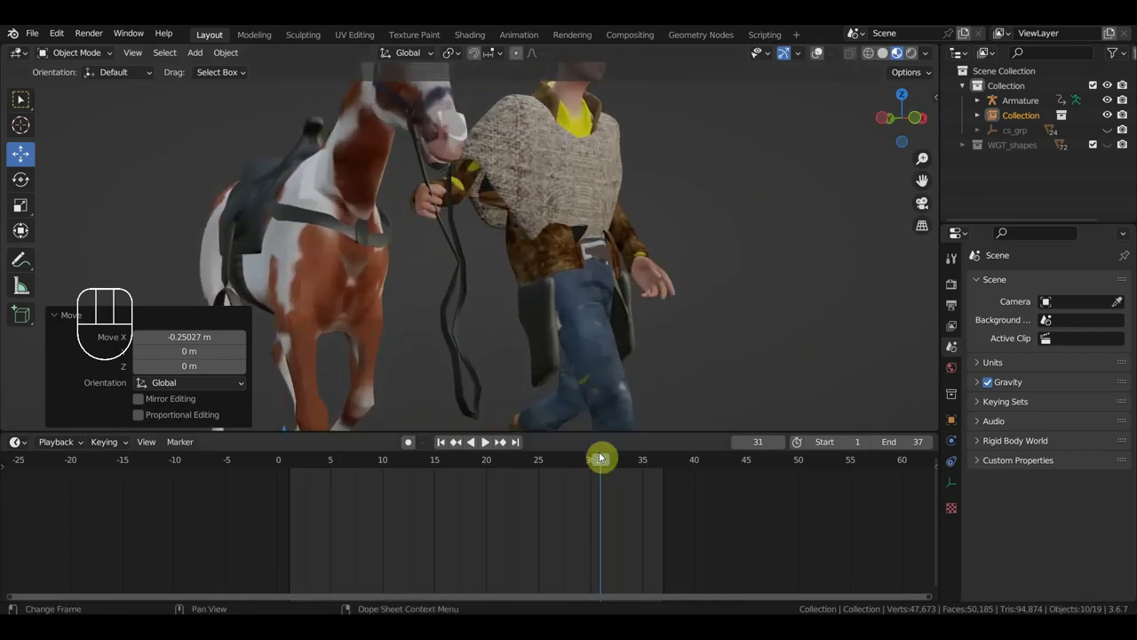
pyautogui.moveTo(613, 470); pyautogui.dragTo(617, 456)
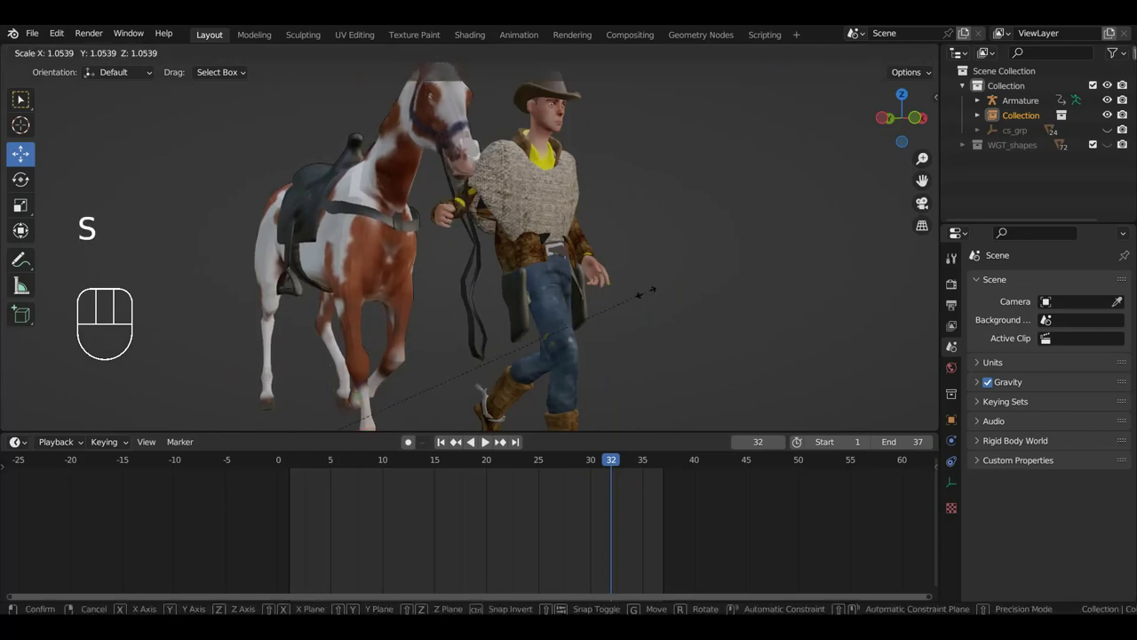
pyautogui.moveTo(645, 297); pyautogui.dragTo(669, 309)
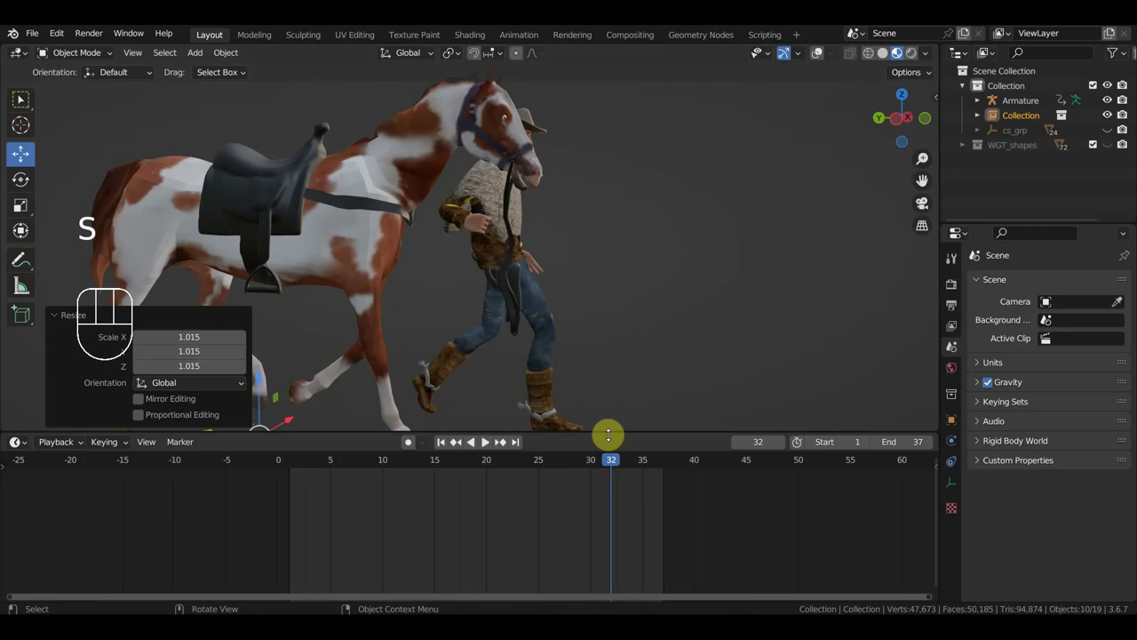
pyautogui.moveTo(612, 466); pyautogui.dragTo(533, 449)
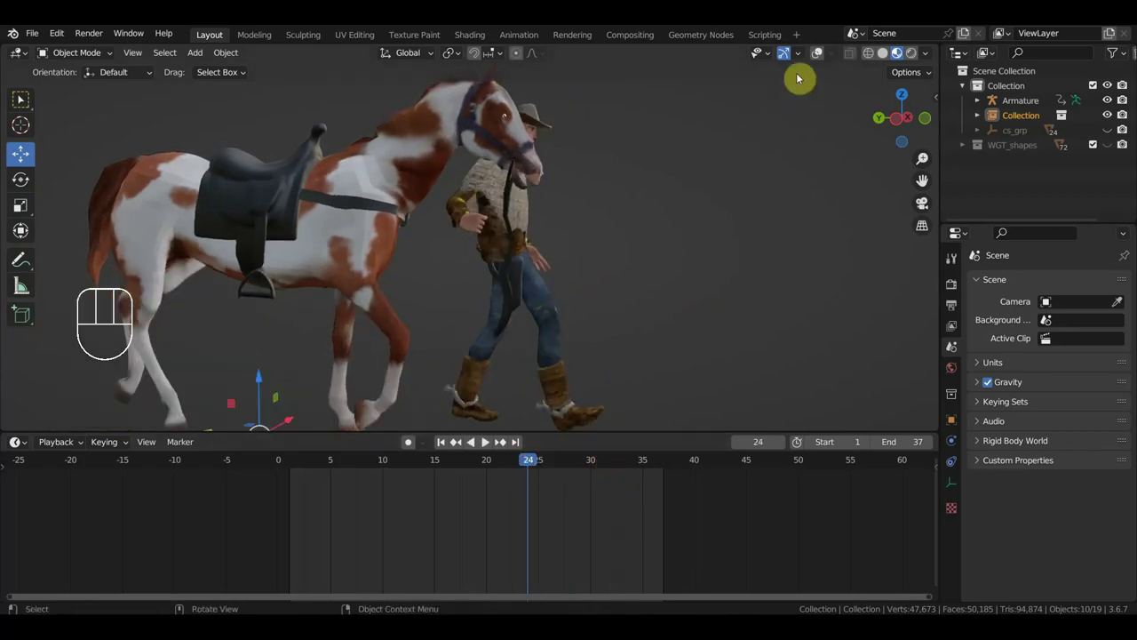
# Show the rig overlays and review the walk from side and front, scrubbing to frame 18.
pyautogui.click(821, 56)
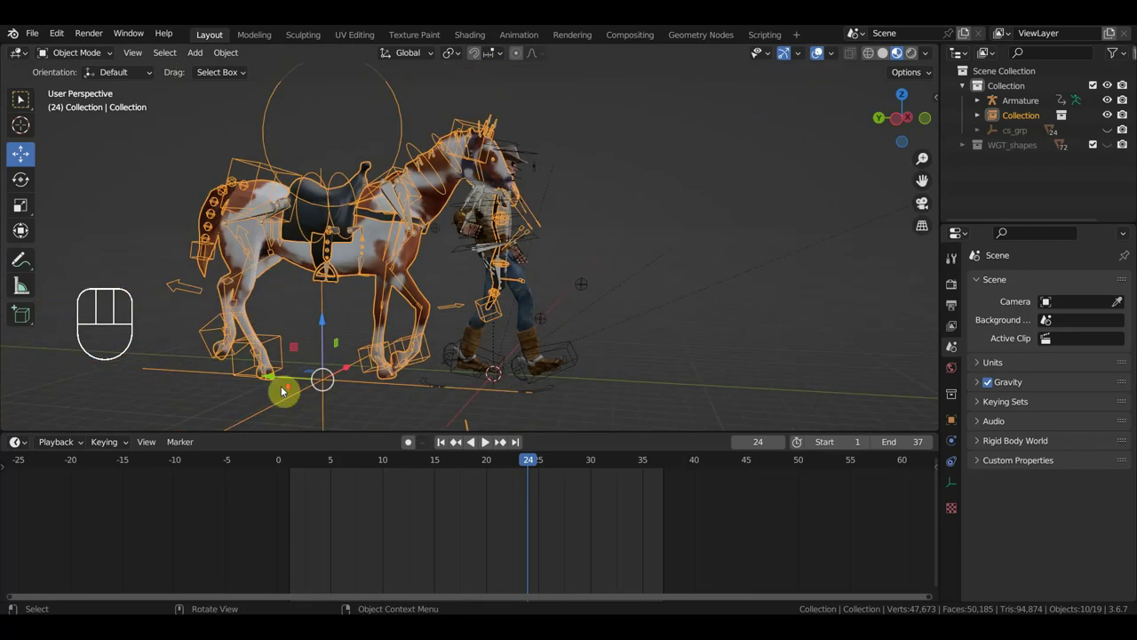
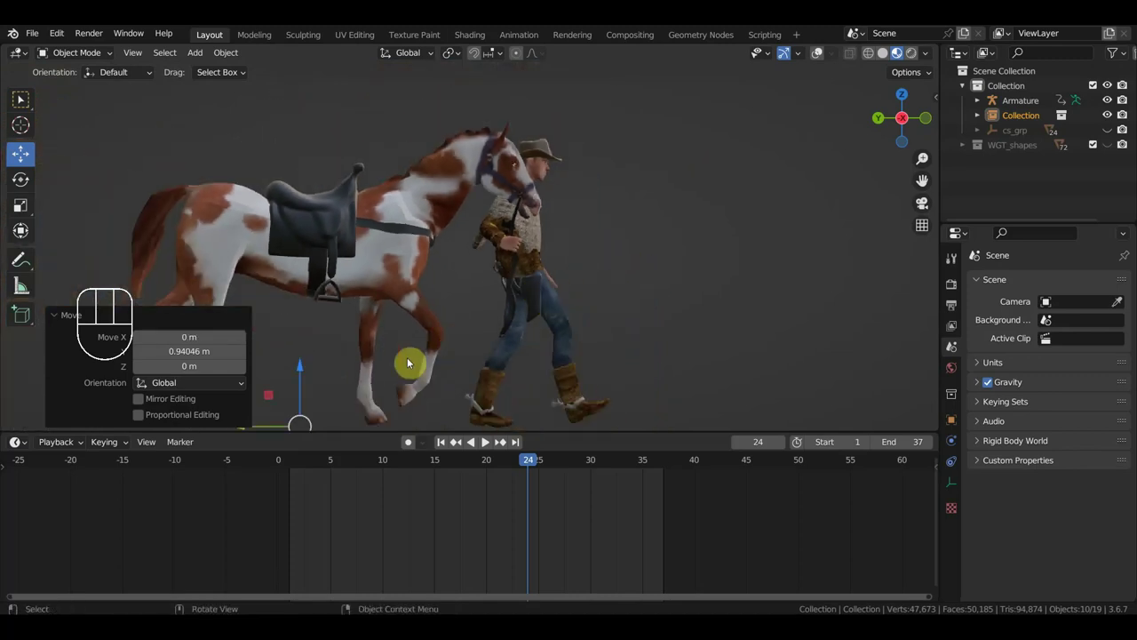
pyautogui.moveTo(565, 289); pyautogui.dragTo(621, 244)
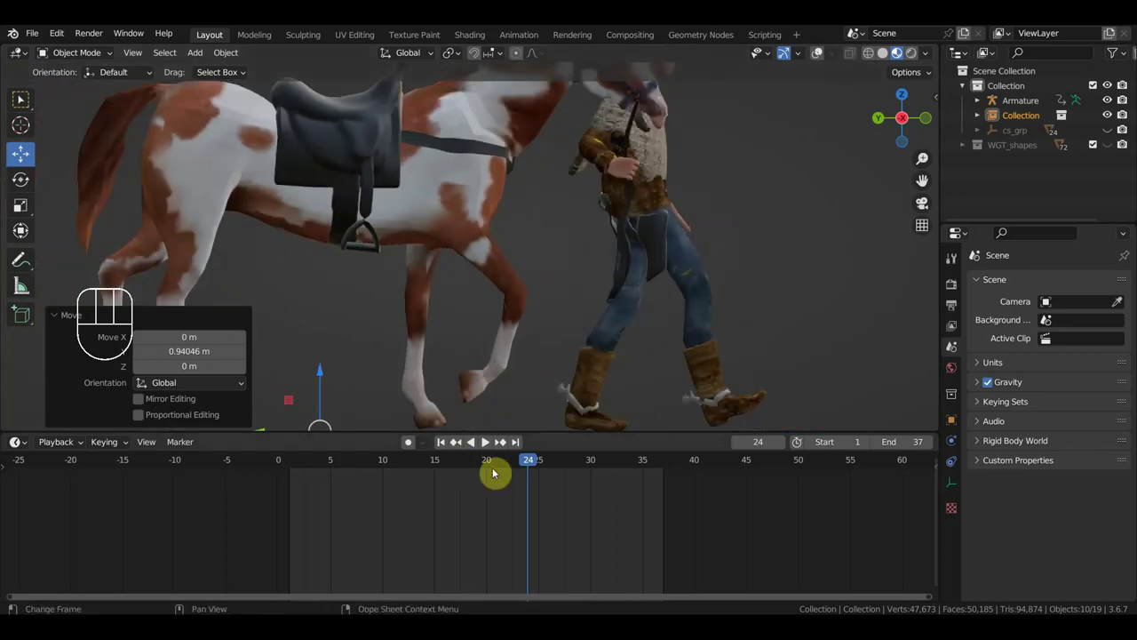
pyautogui.moveTo(548, 462); pyautogui.dragTo(647, 454)
pyautogui.moveTo(692, 317); pyautogui.dragTo(524, 326)
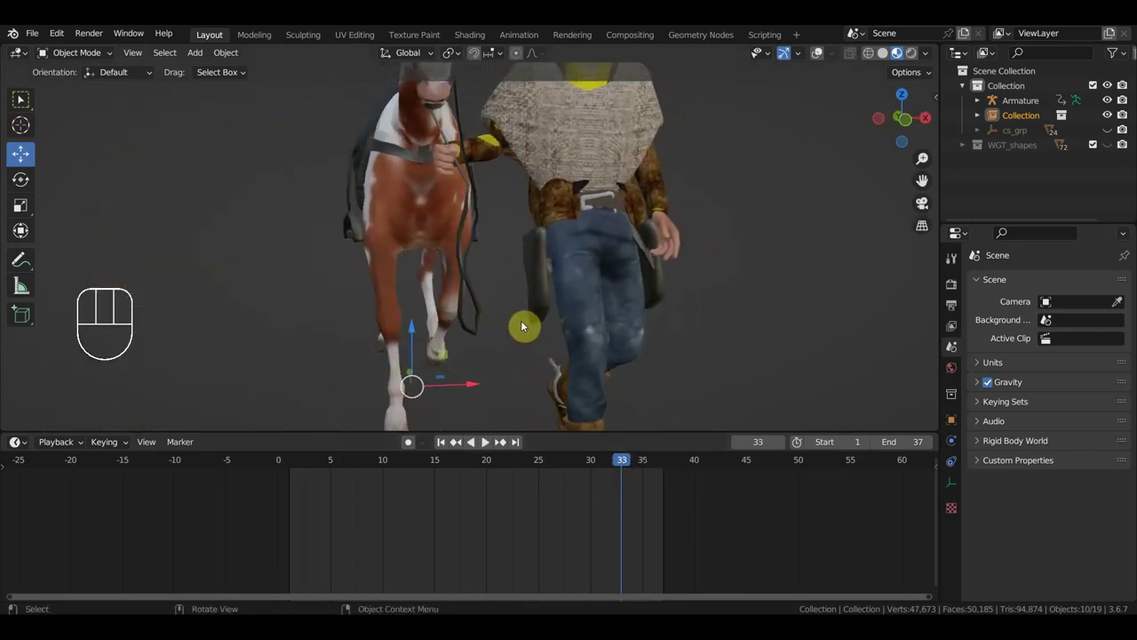
pyautogui.moveTo(603, 472); pyautogui.dragTo(470, 462)
# Nudge the collection about 0.3 m along X to bring the cowboy closer alongside the horse.
pyautogui.click(488, 444)
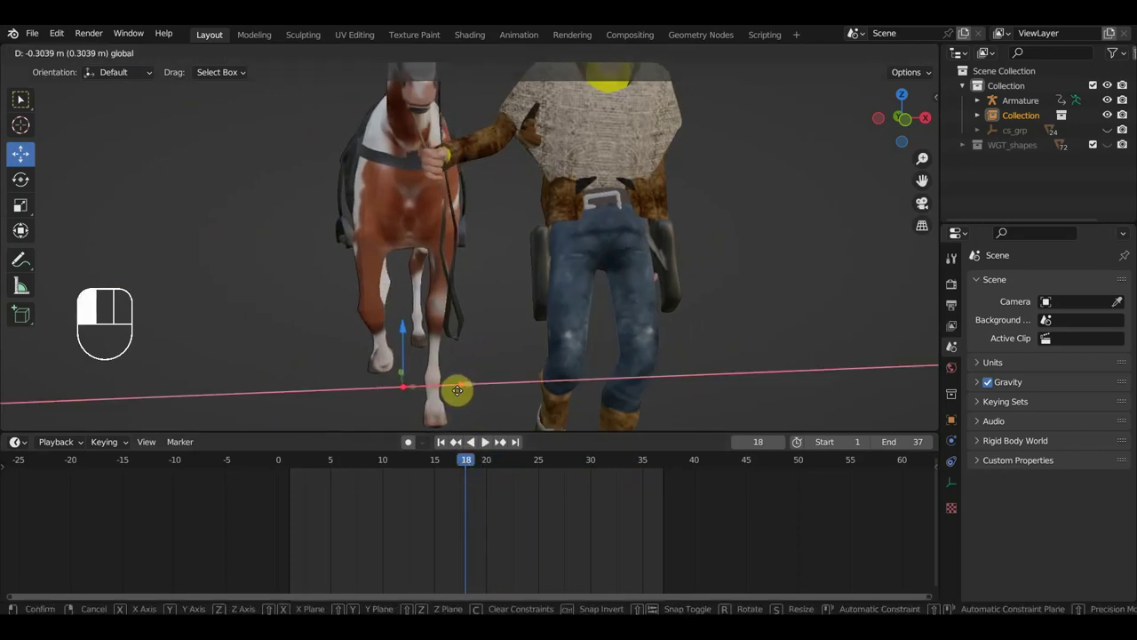
pyautogui.moveTo(557, 337); pyautogui.dragTo(666, 330)
pyautogui.scroll(-3)
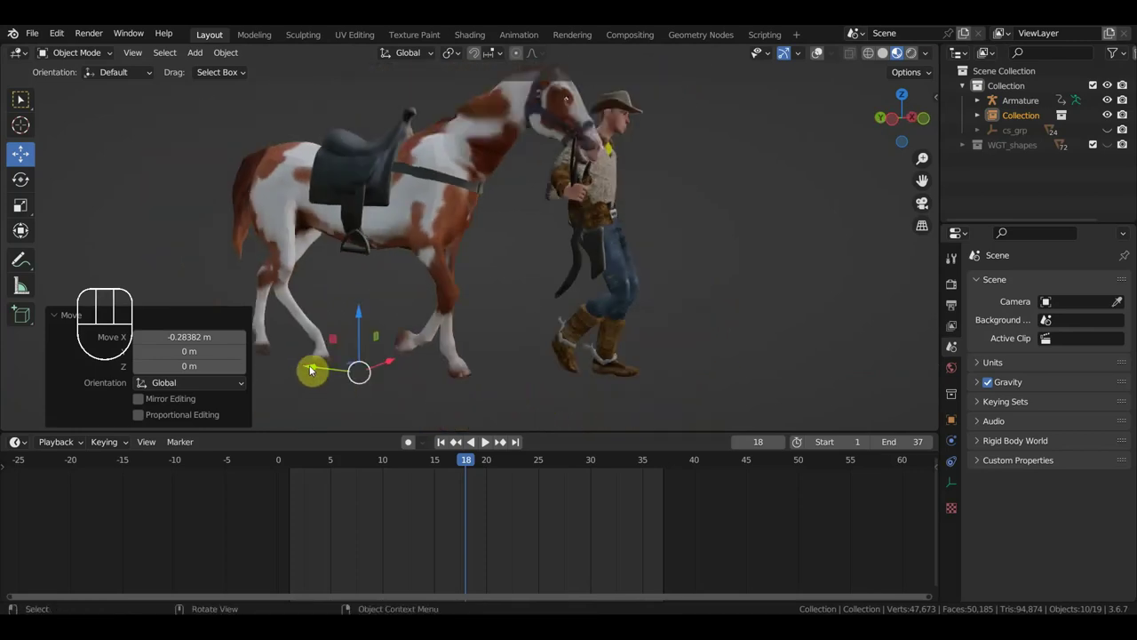
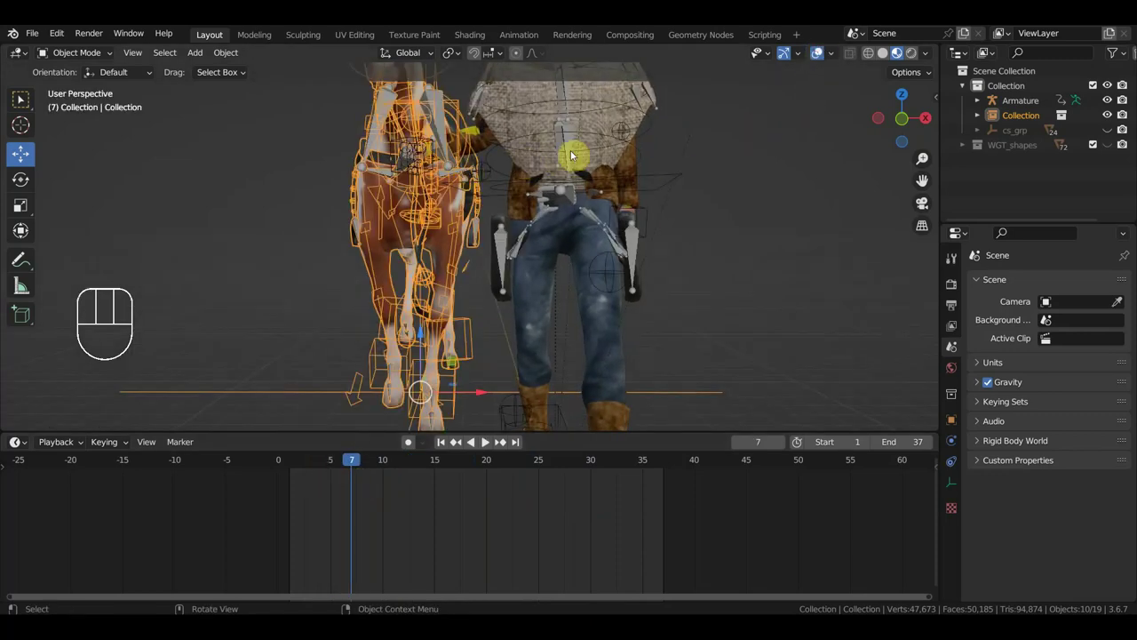
# Pose Ctrl_Hand_IK_Right onto the reins and key its location and rotation at frame 12.
pyautogui.click(488, 443)
pyautogui.click(488, 443)
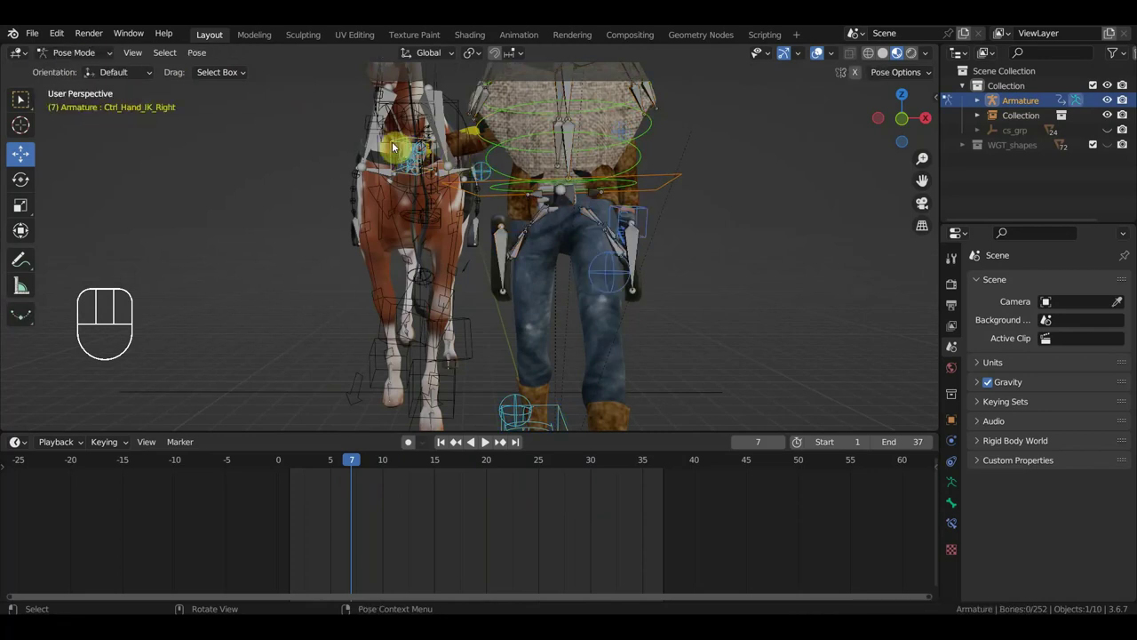
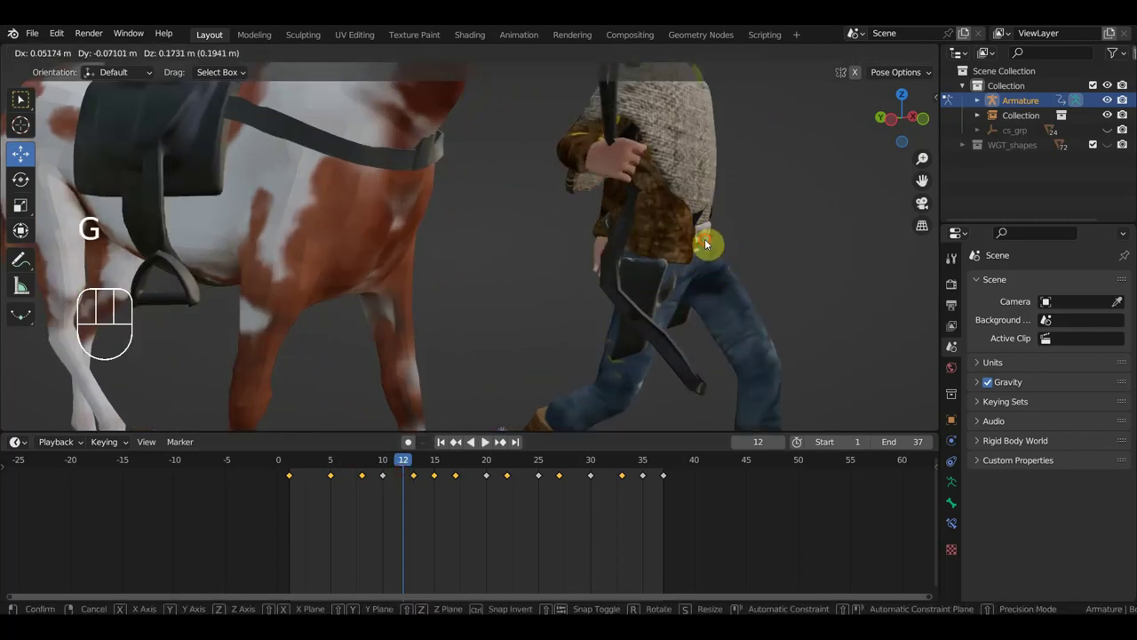
pyautogui.moveTo(634, 260); pyautogui.dragTo(569, 265)
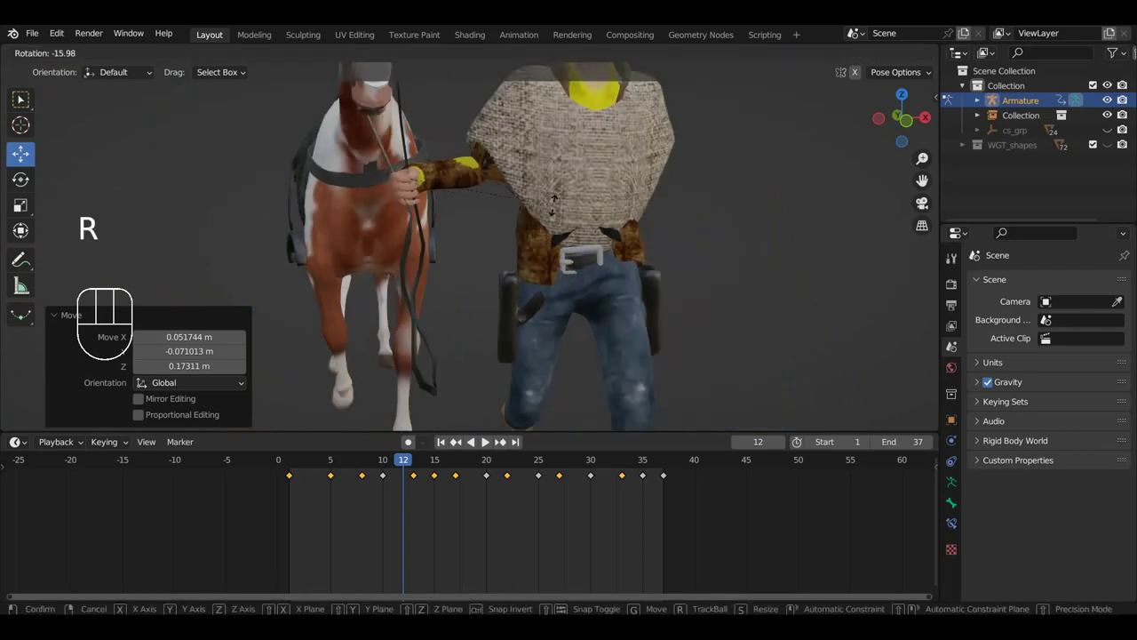
pyautogui.moveTo(713, 518); pyautogui.dragTo(322, 458)
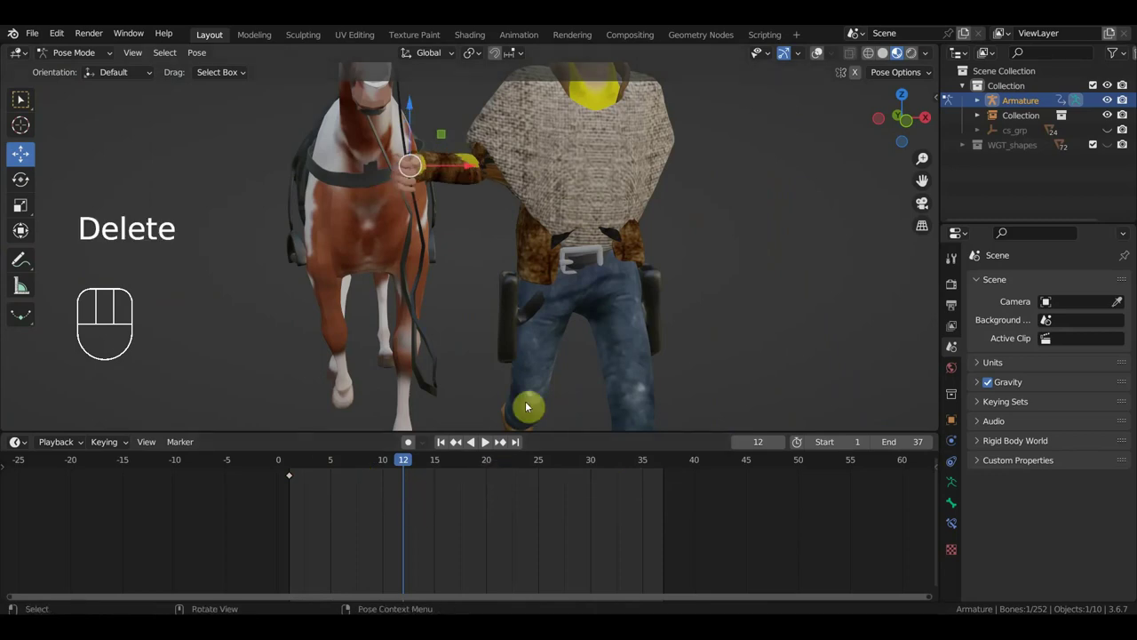
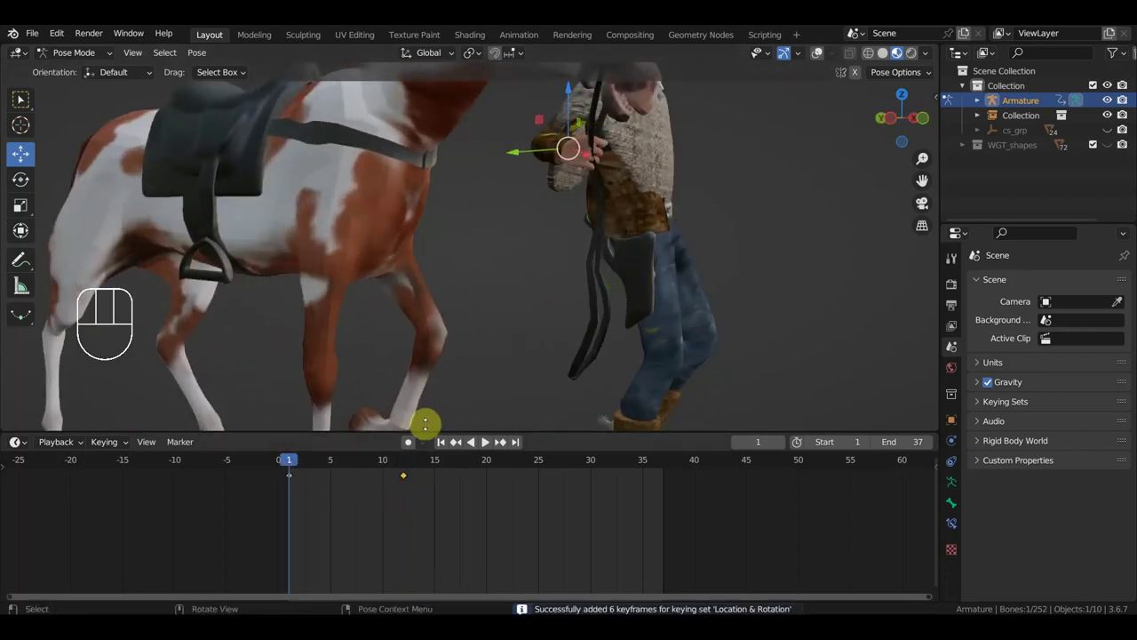
pyautogui.moveTo(321, 508); pyautogui.dragTo(264, 471)
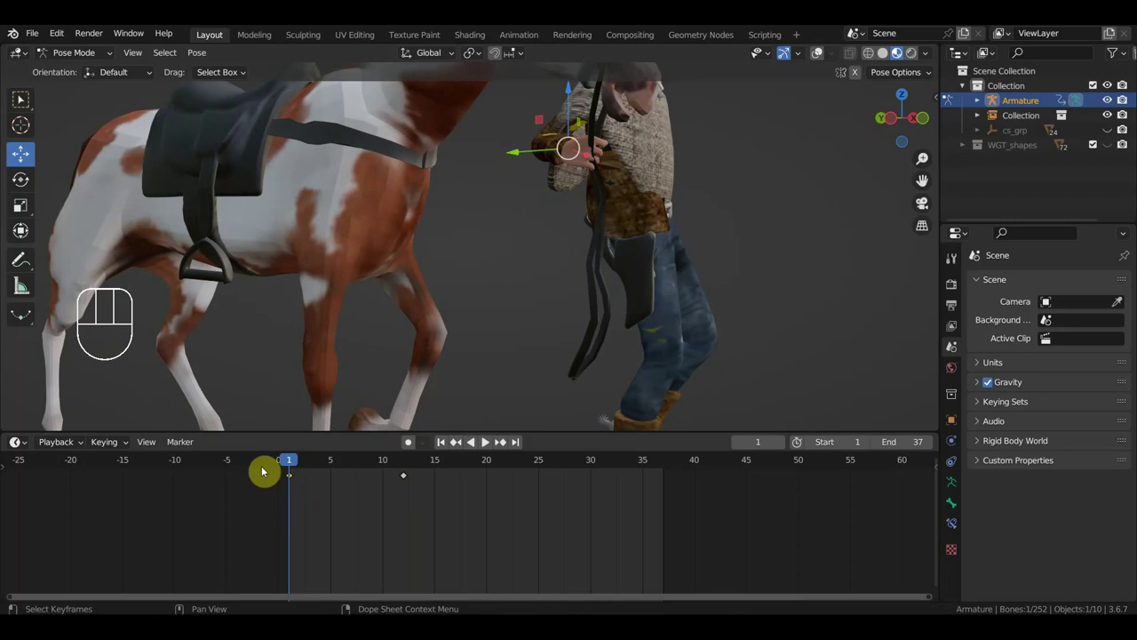